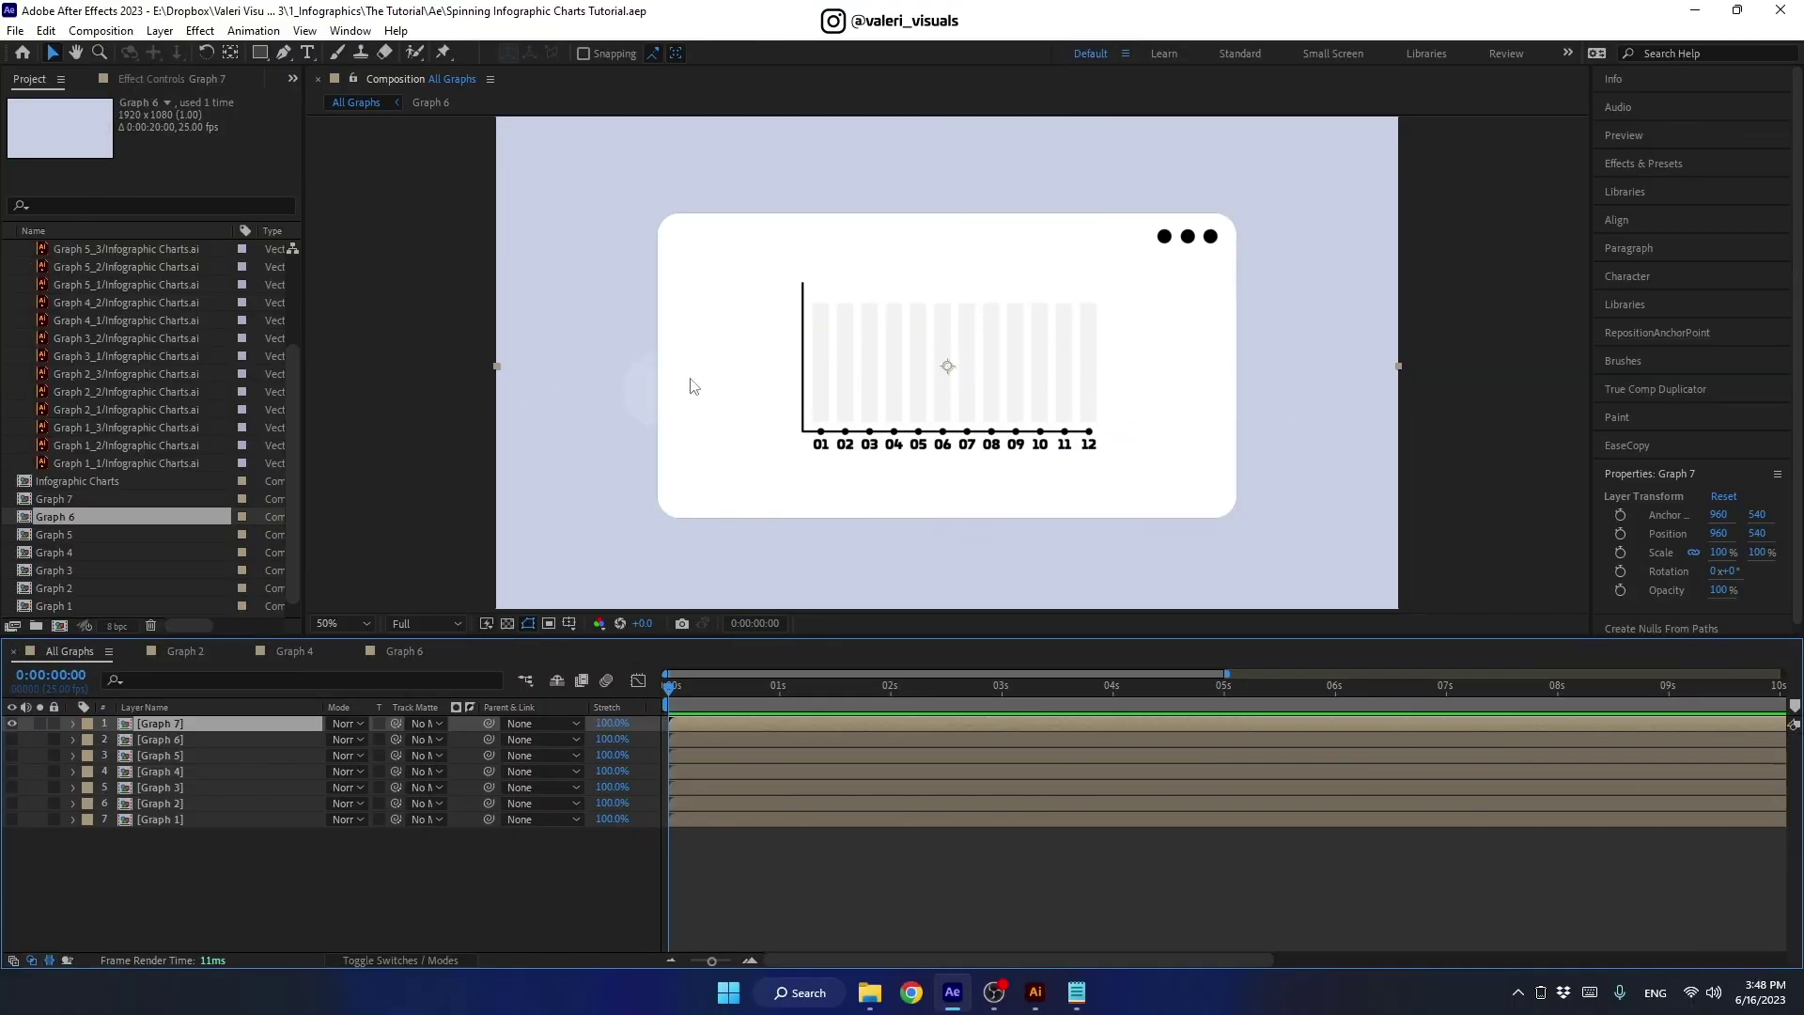
- Bring up Composition Settings for All Graphs to set its width to 1920*2
{"action": "scroll", "scroll_direction": "down", "scroll_amount": 3}
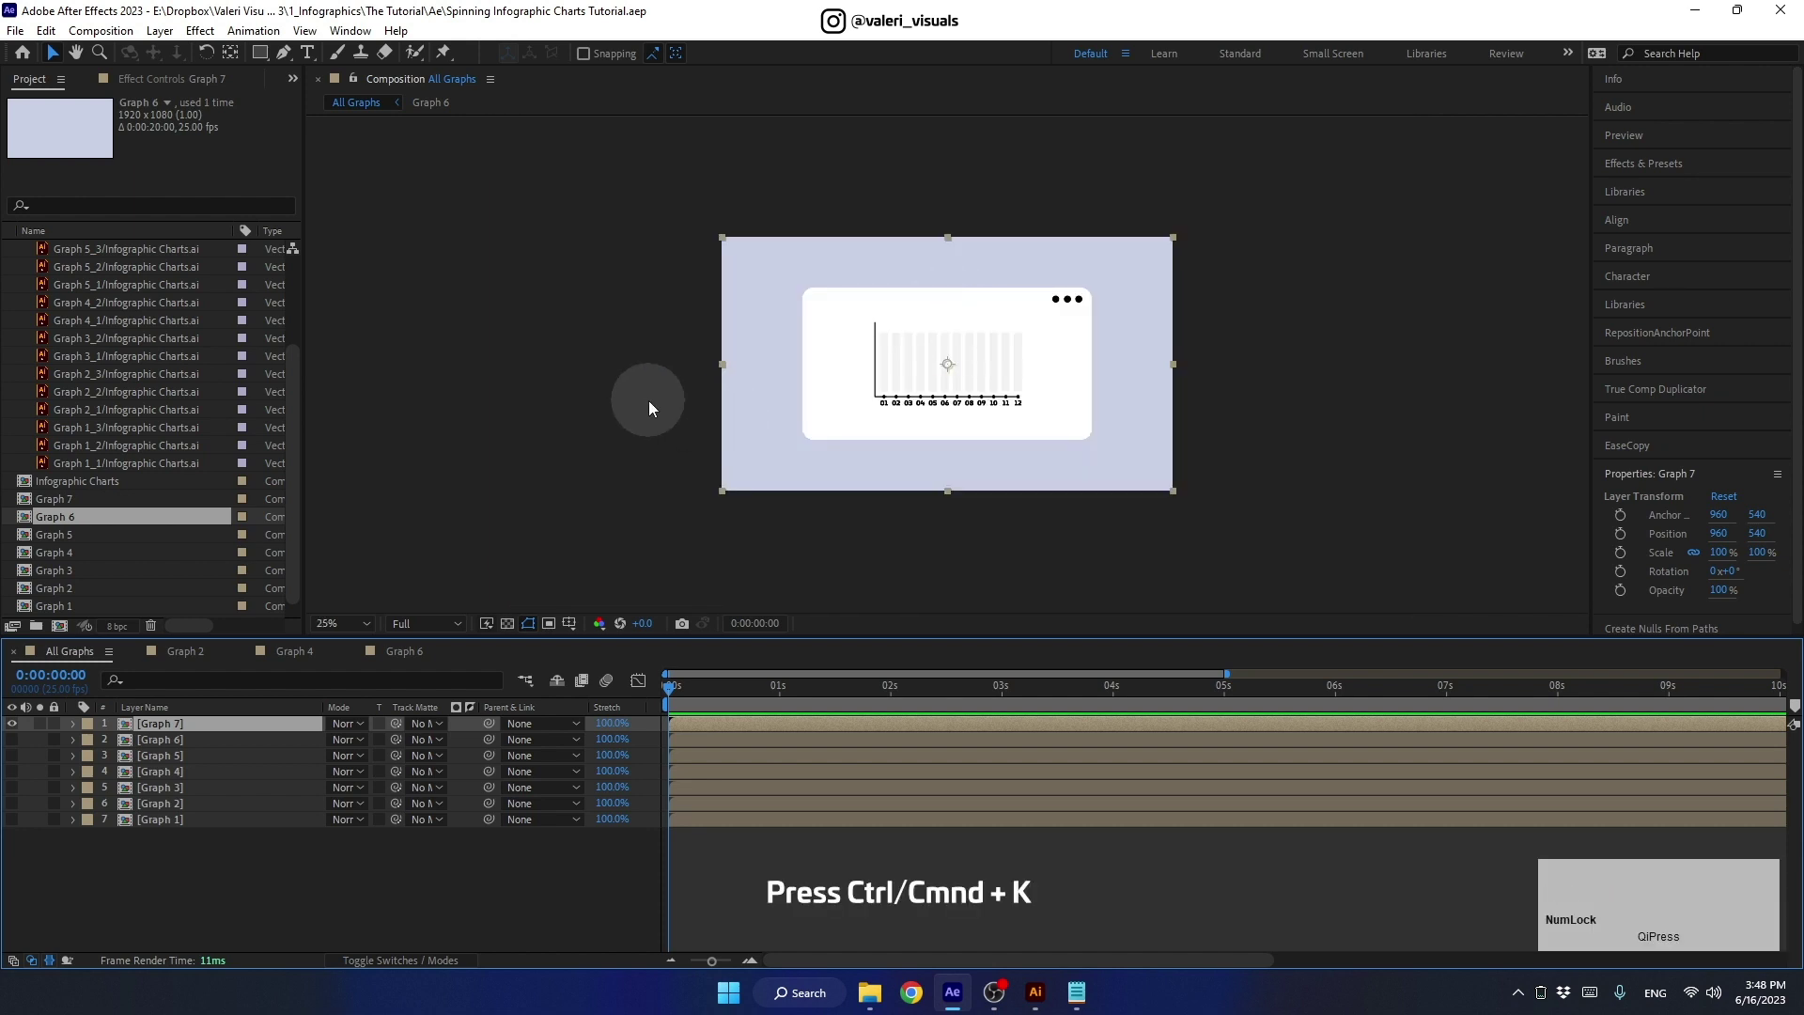
{"action": "key", "text": "ctrl+k"}
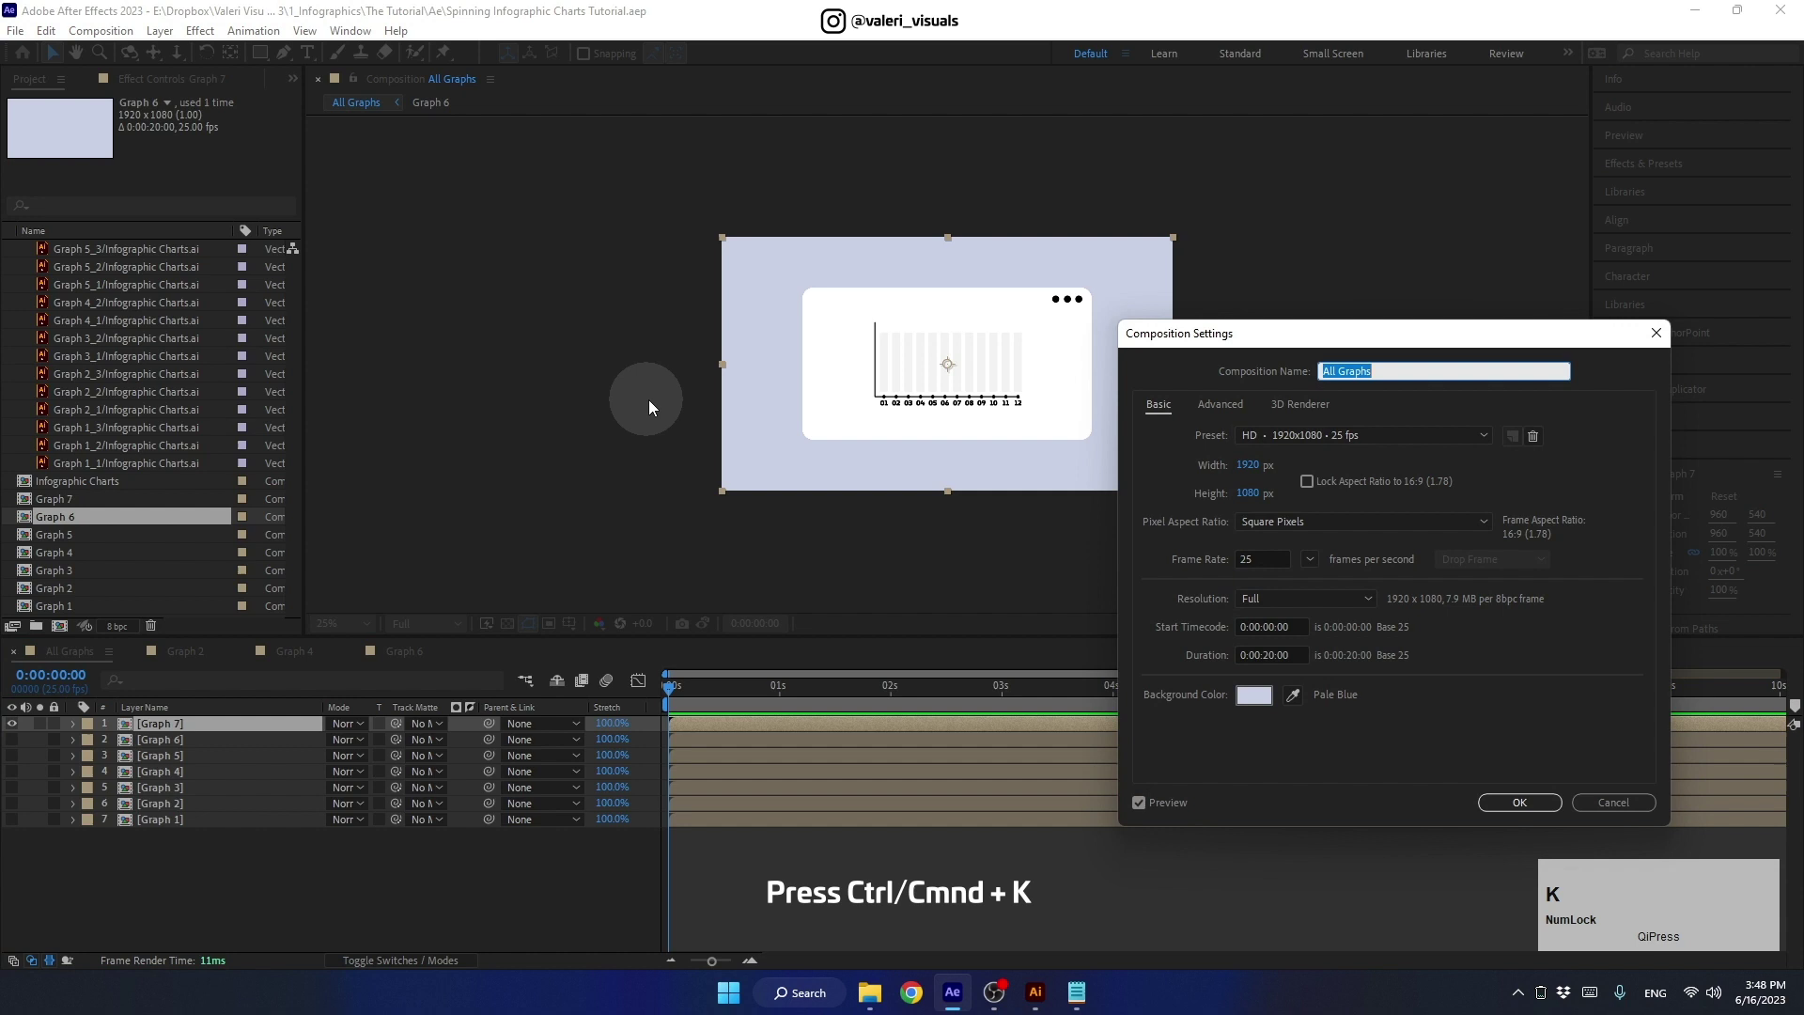
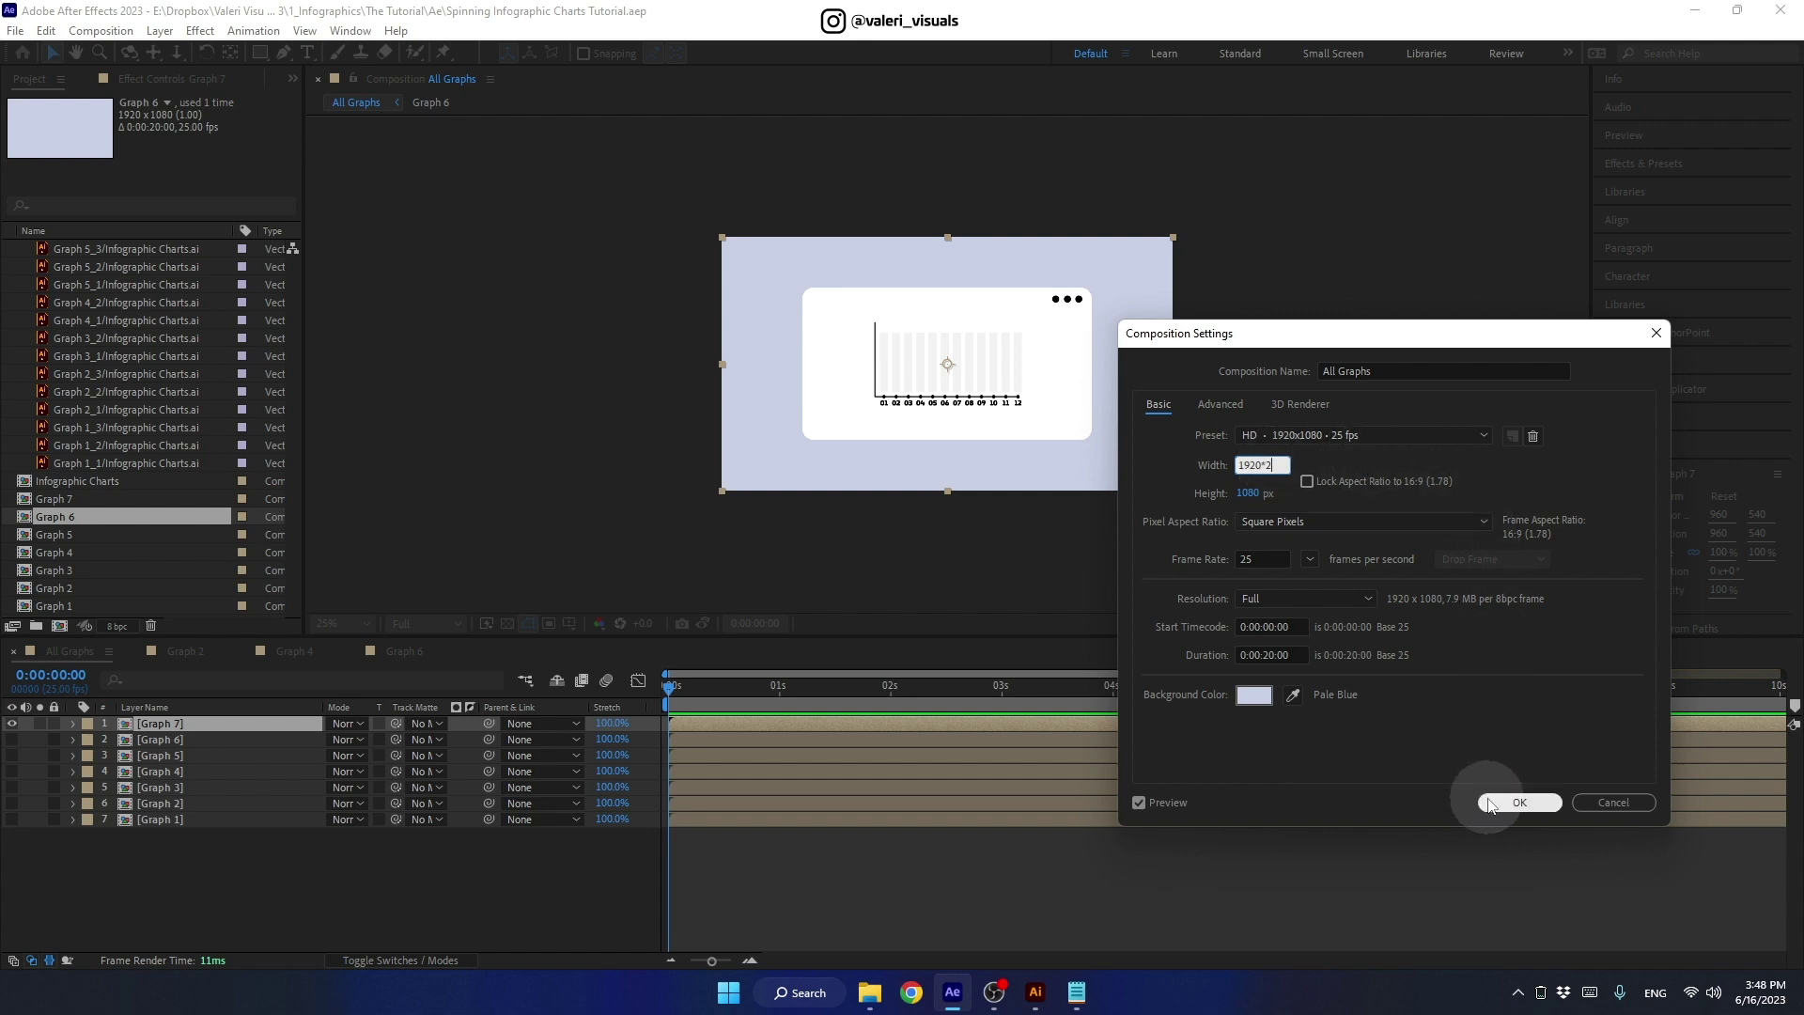
- Make all seven graph layers visible and scale them to 44%
{"action": "left_click", "coordinate": [1498, 801]}
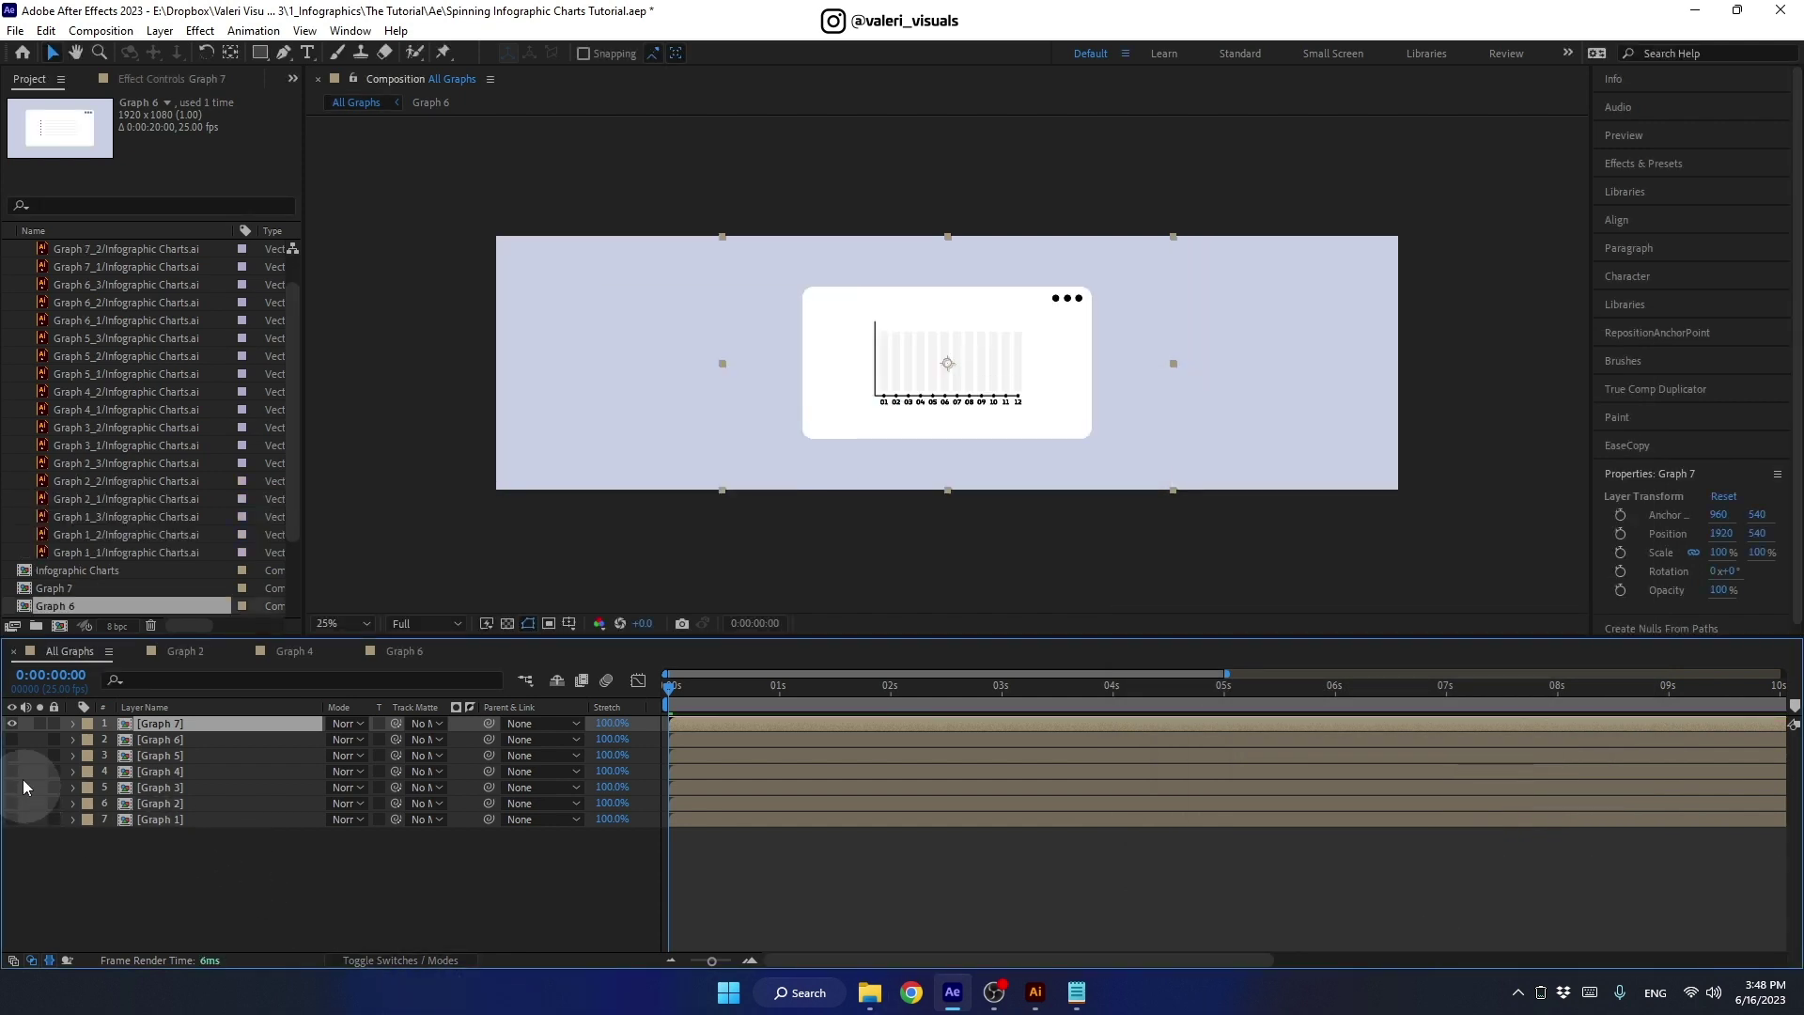
{"action": "left_click", "coordinate": [20, 740]}
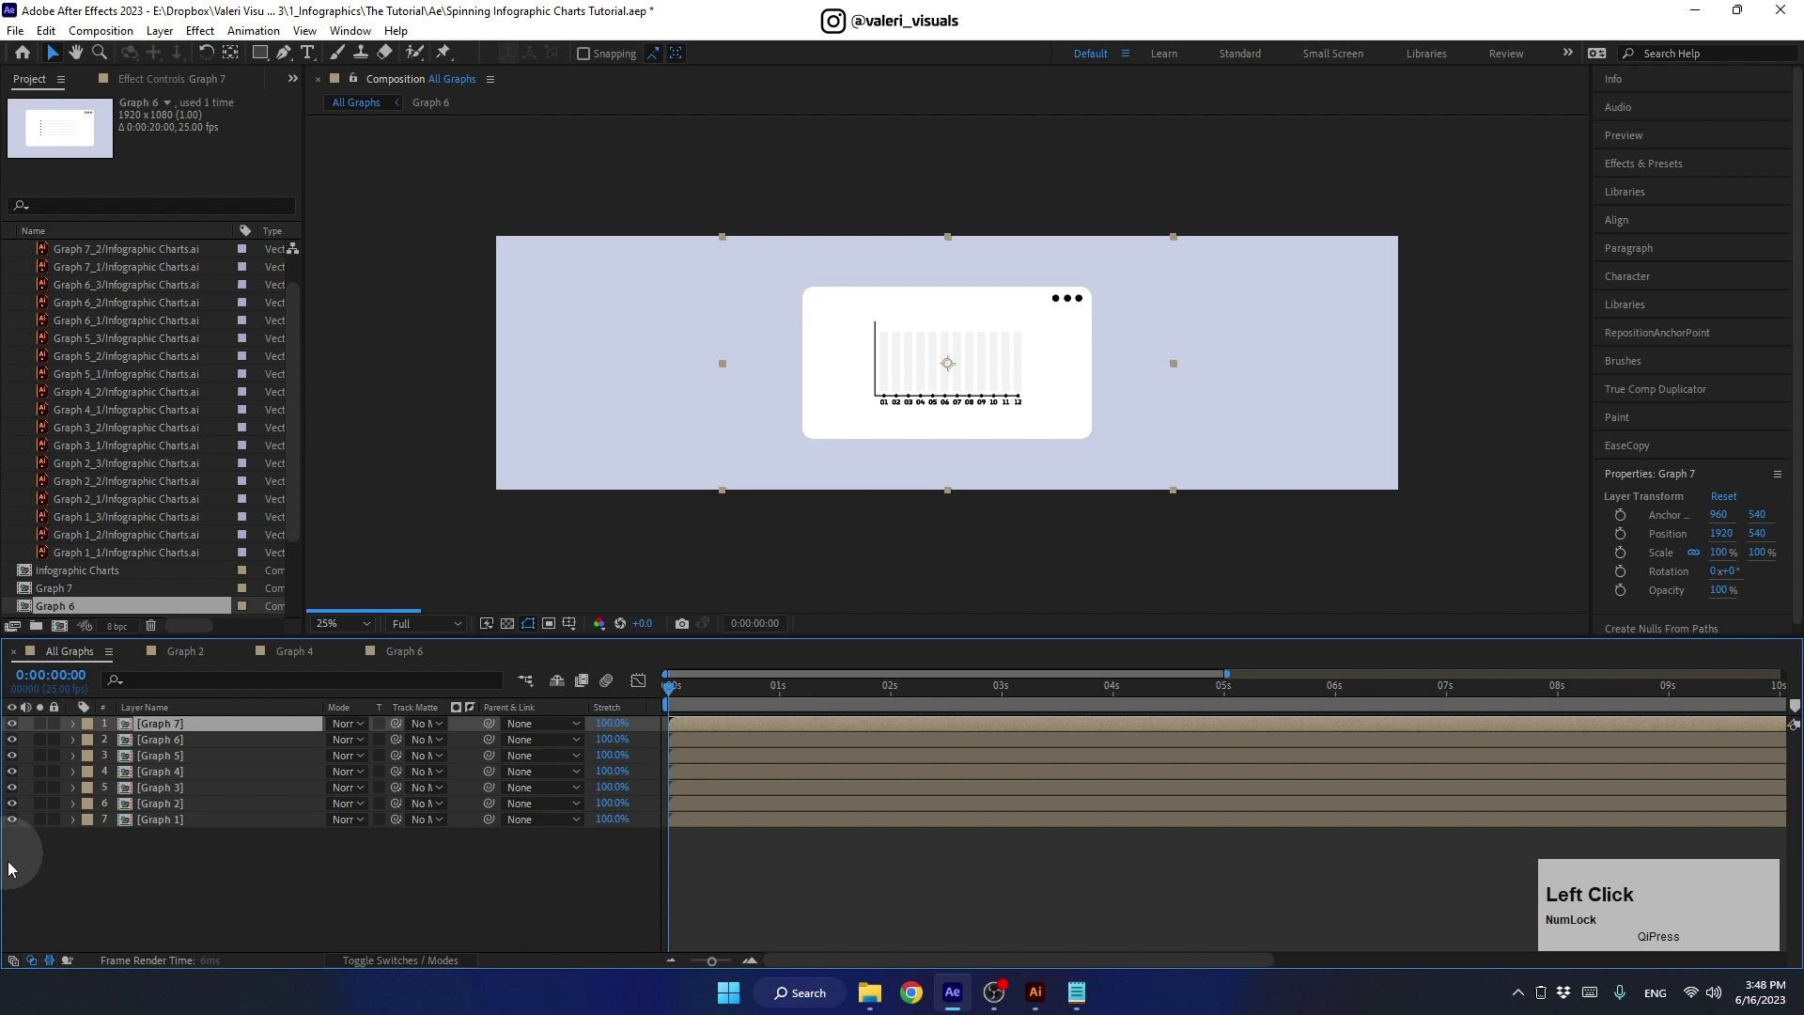
{"action": "left_click", "coordinate": [156, 818]}
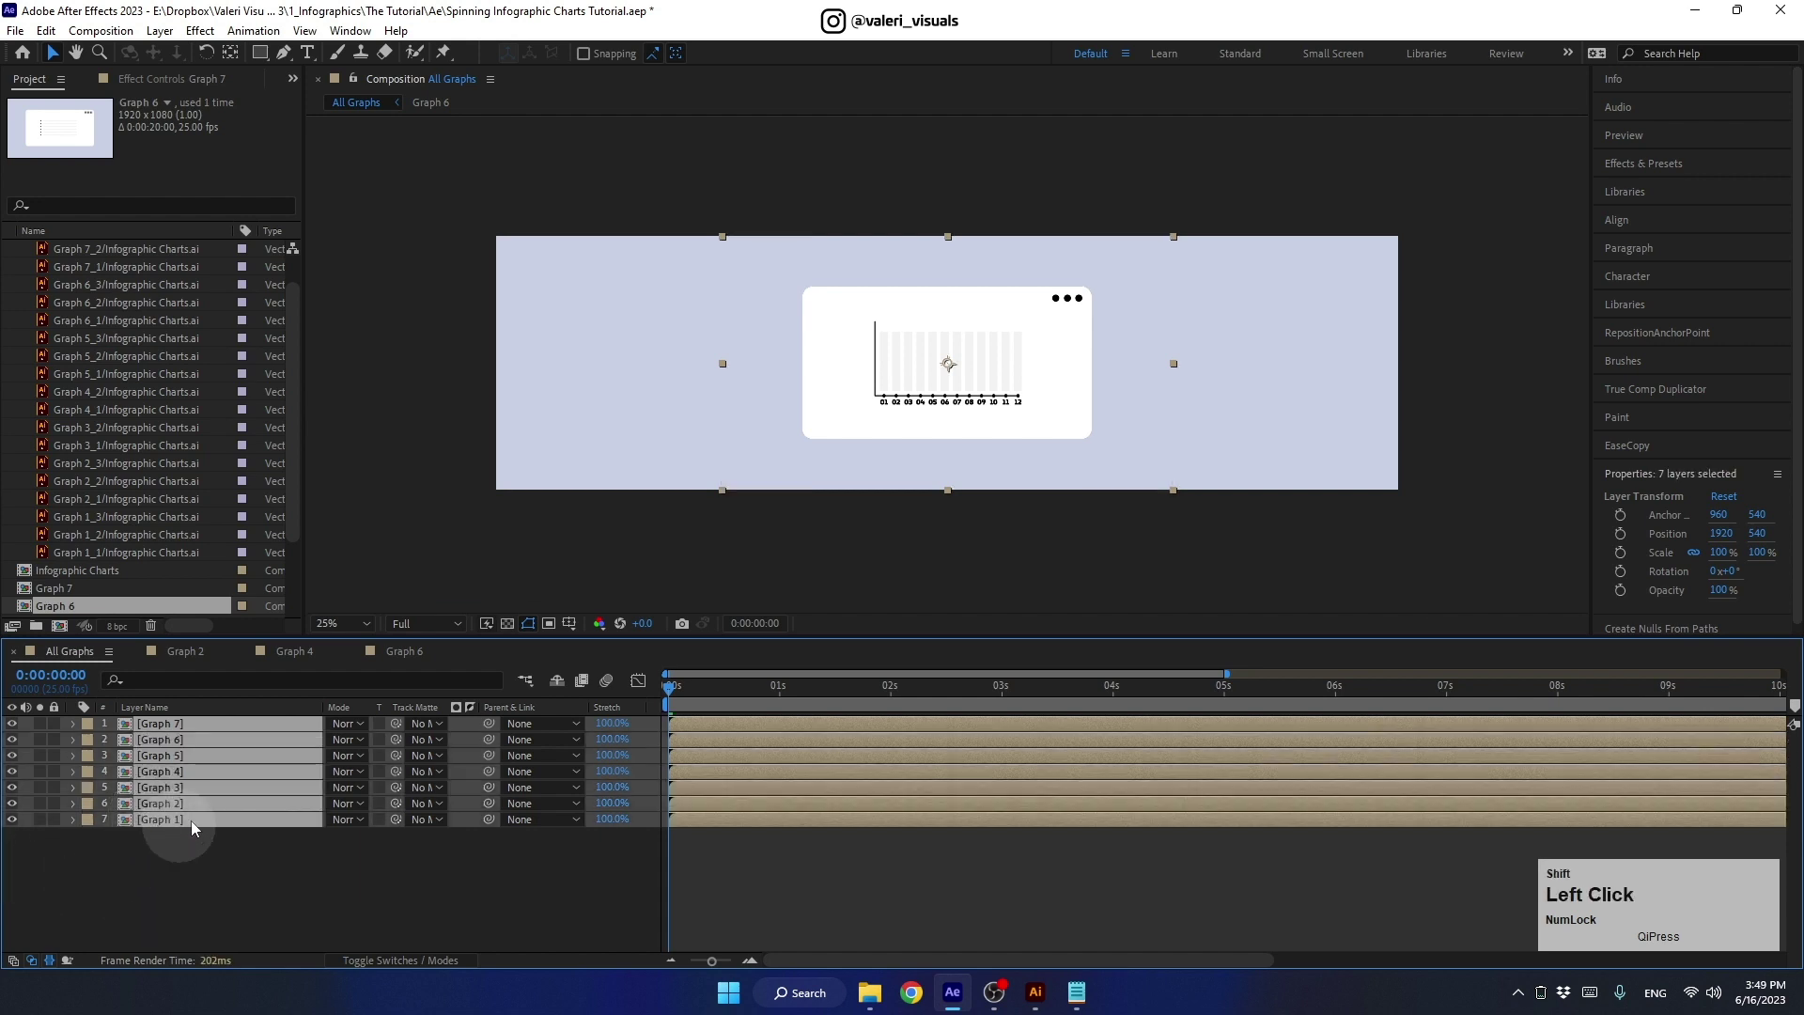
{"action": "key", "text": "s"}
{"action": "left_click", "coordinate": [356, 745]}
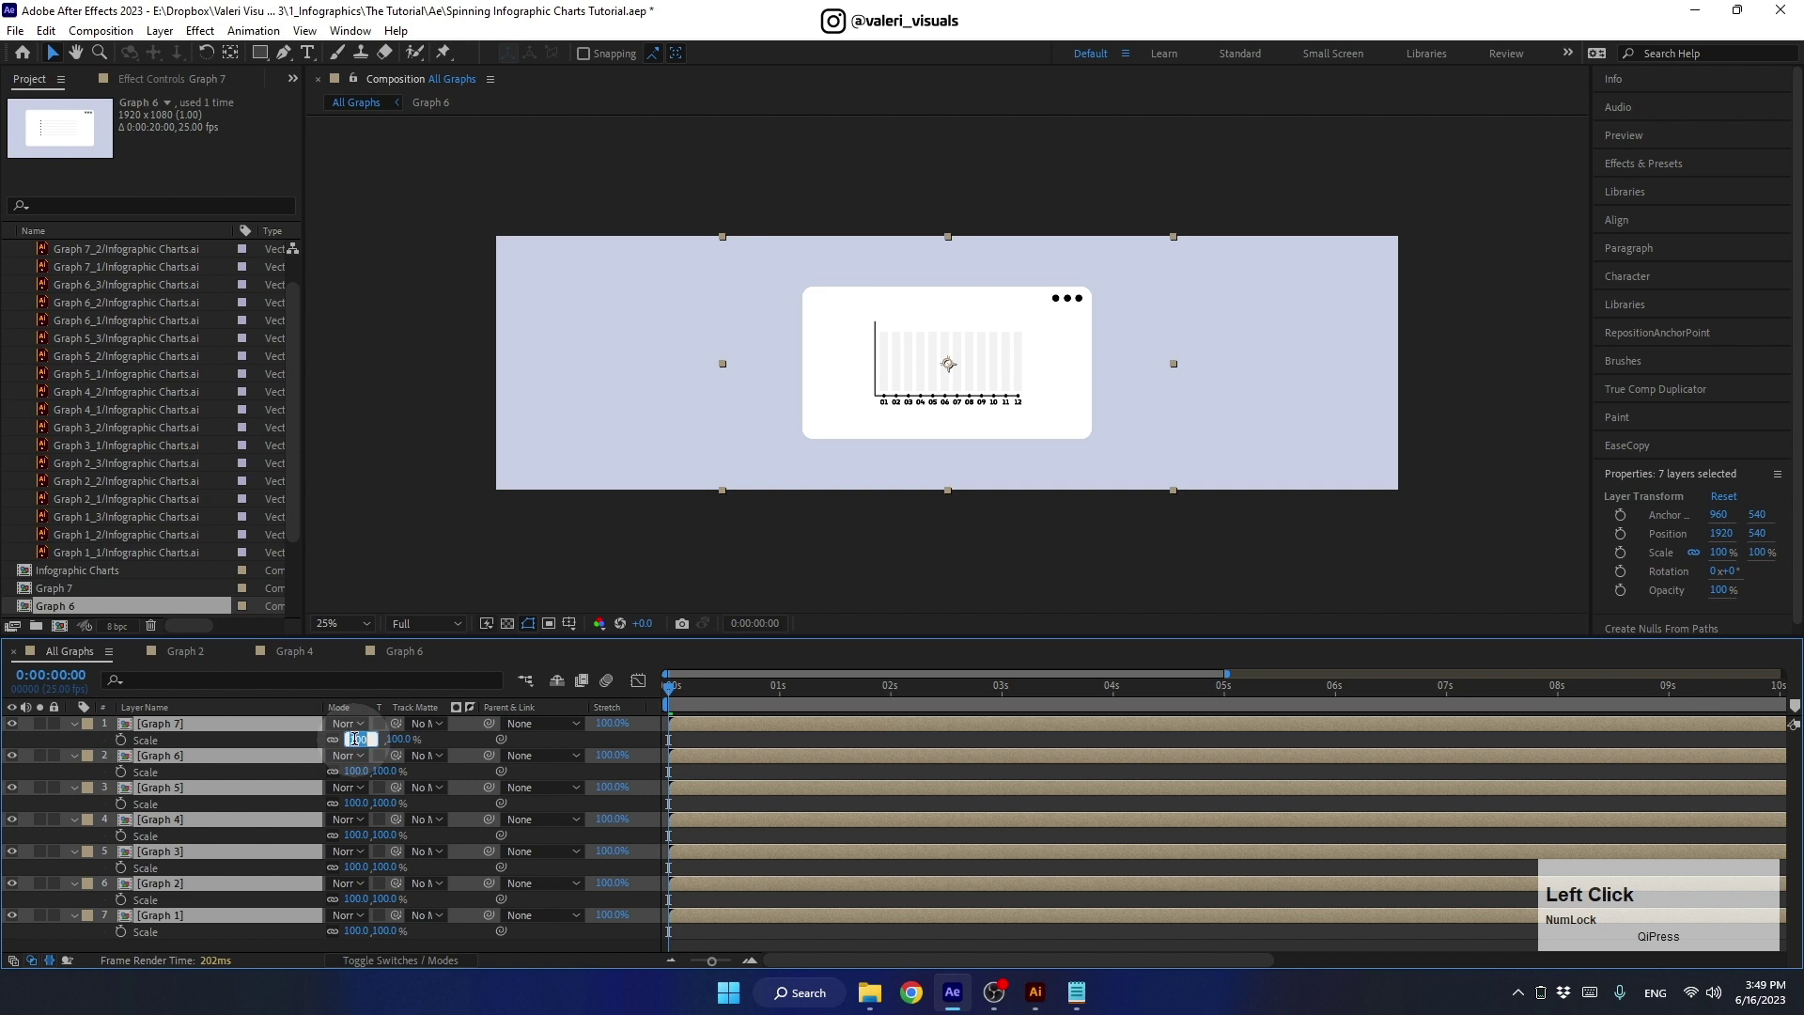
{"action": "key", "text": "Return"}
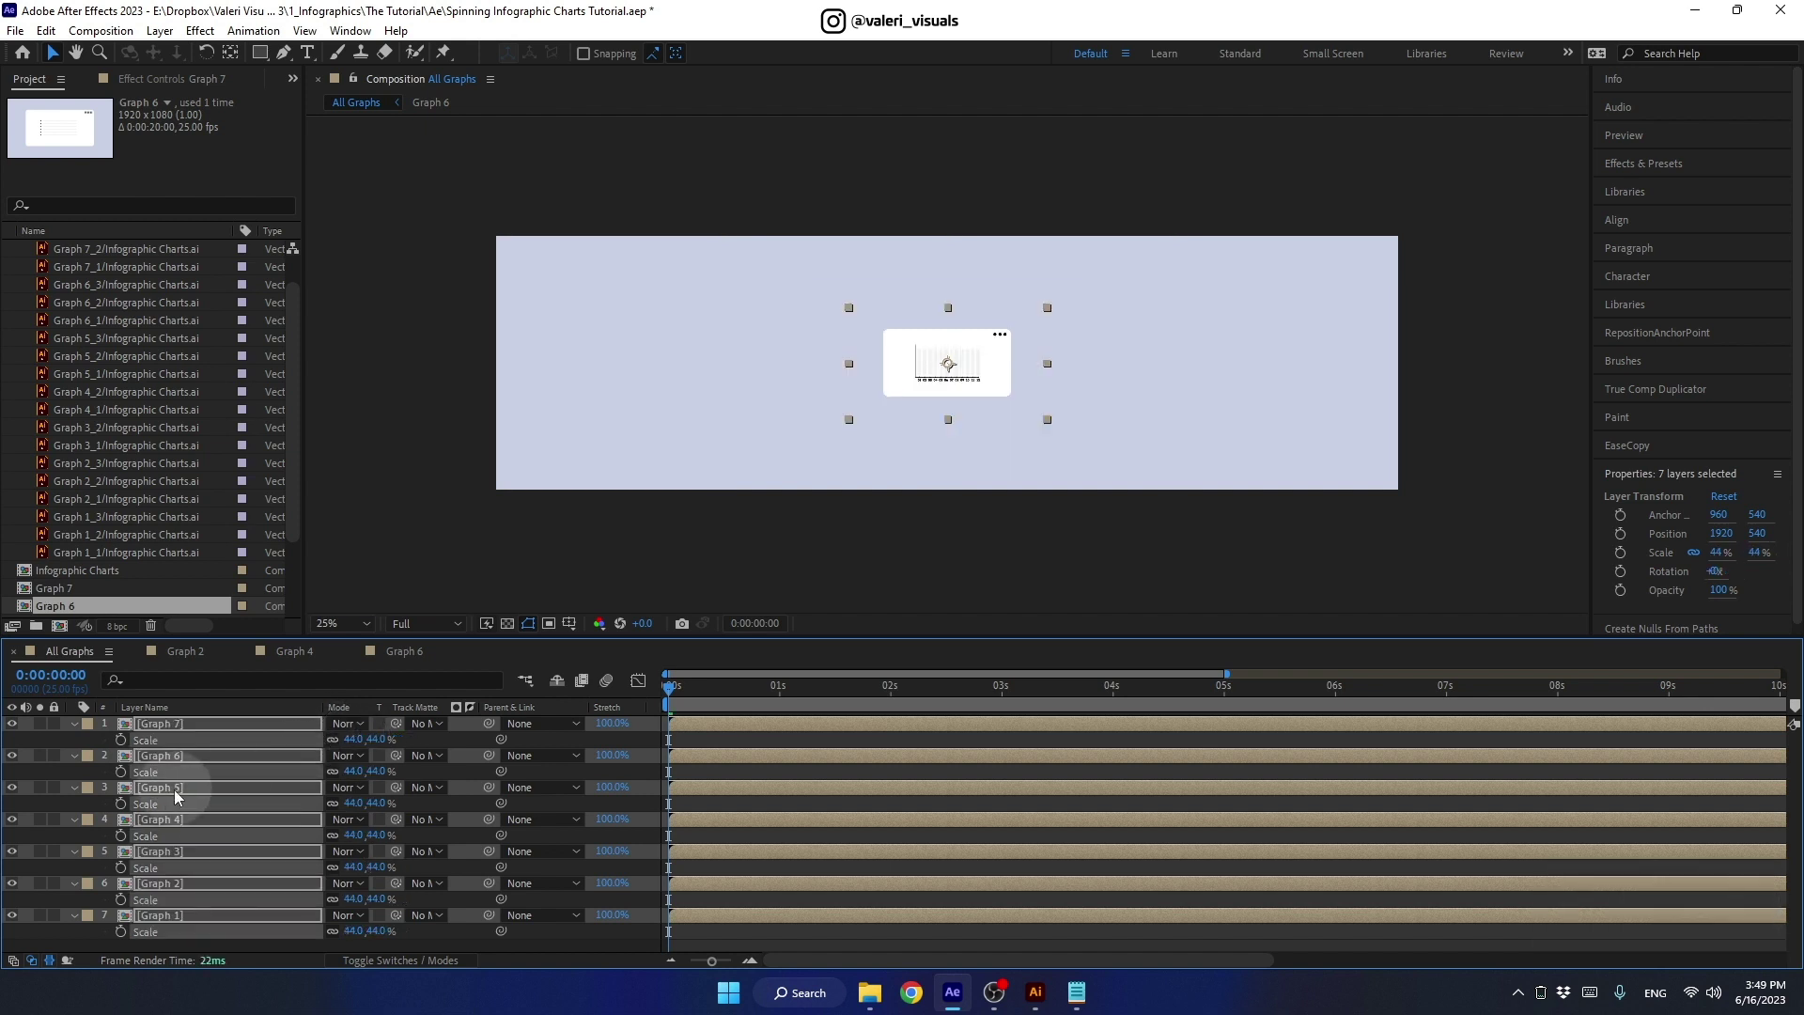
- Align the Graph 1 layer to the composition's left edge
{"action": "left_click", "coordinate": [81, 725]}
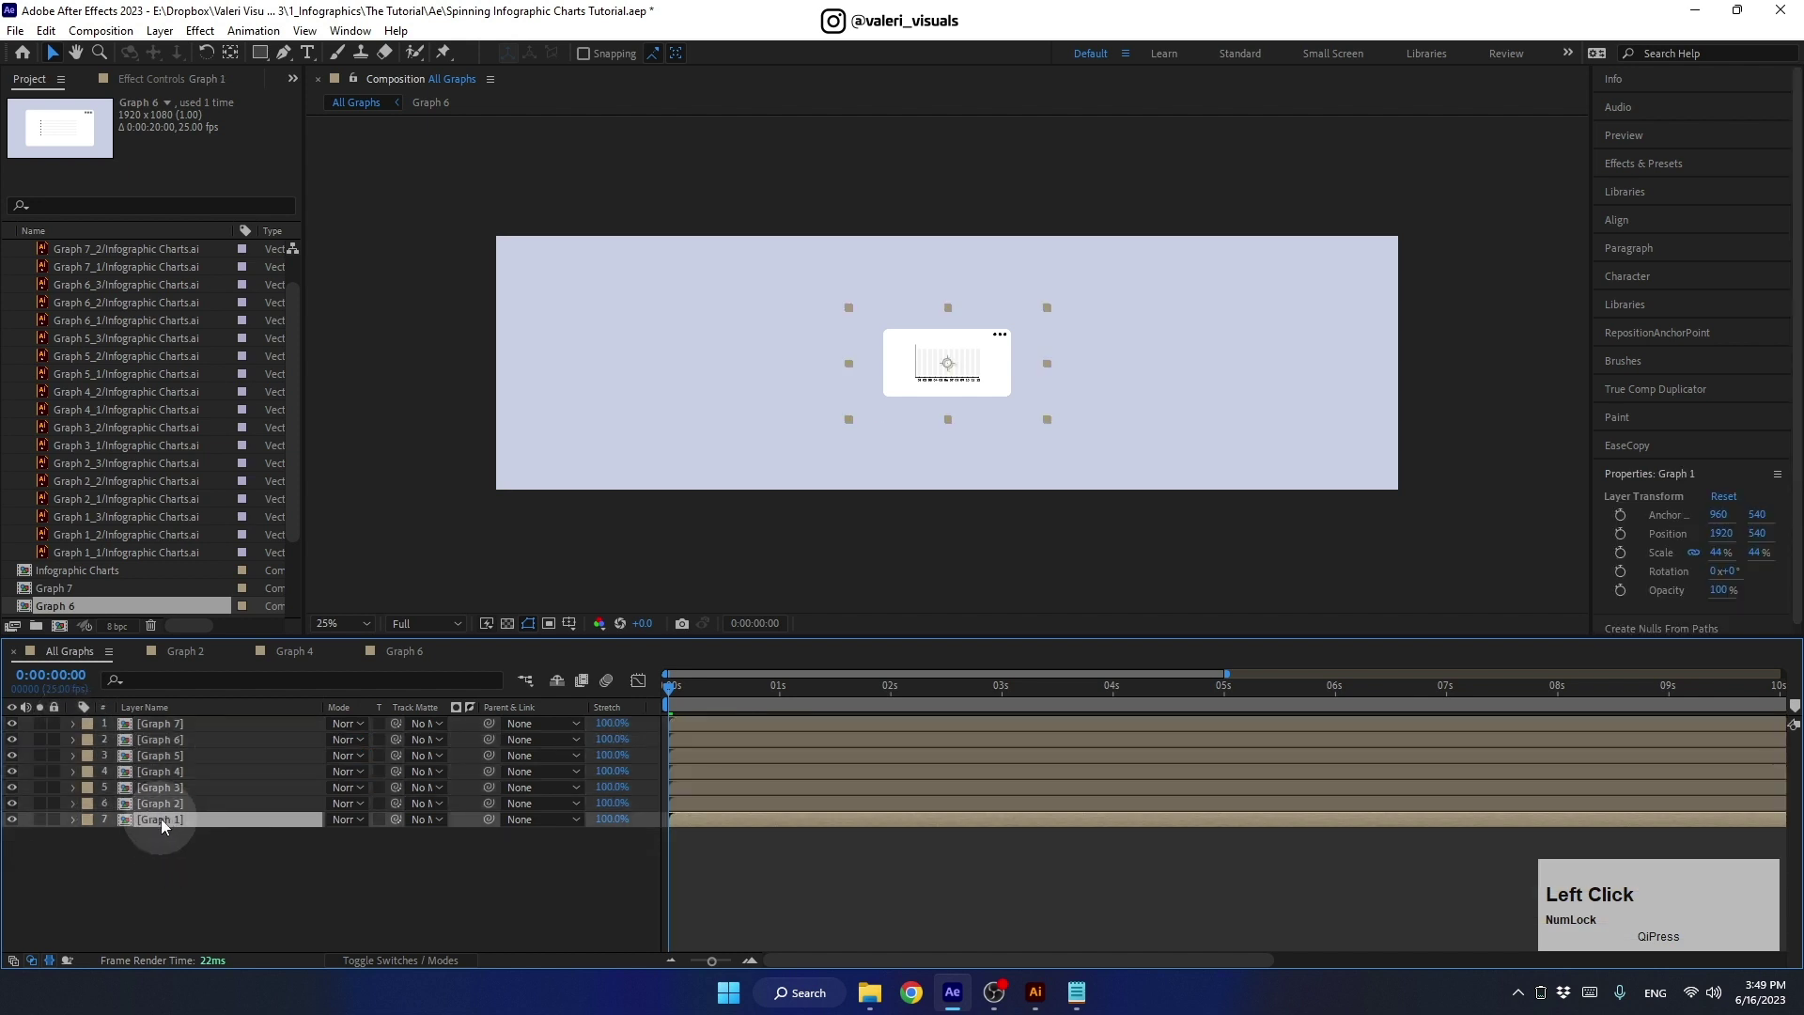
{"action": "left_click", "coordinate": [1624, 228]}
{"action": "left_click", "coordinate": [1615, 271]}
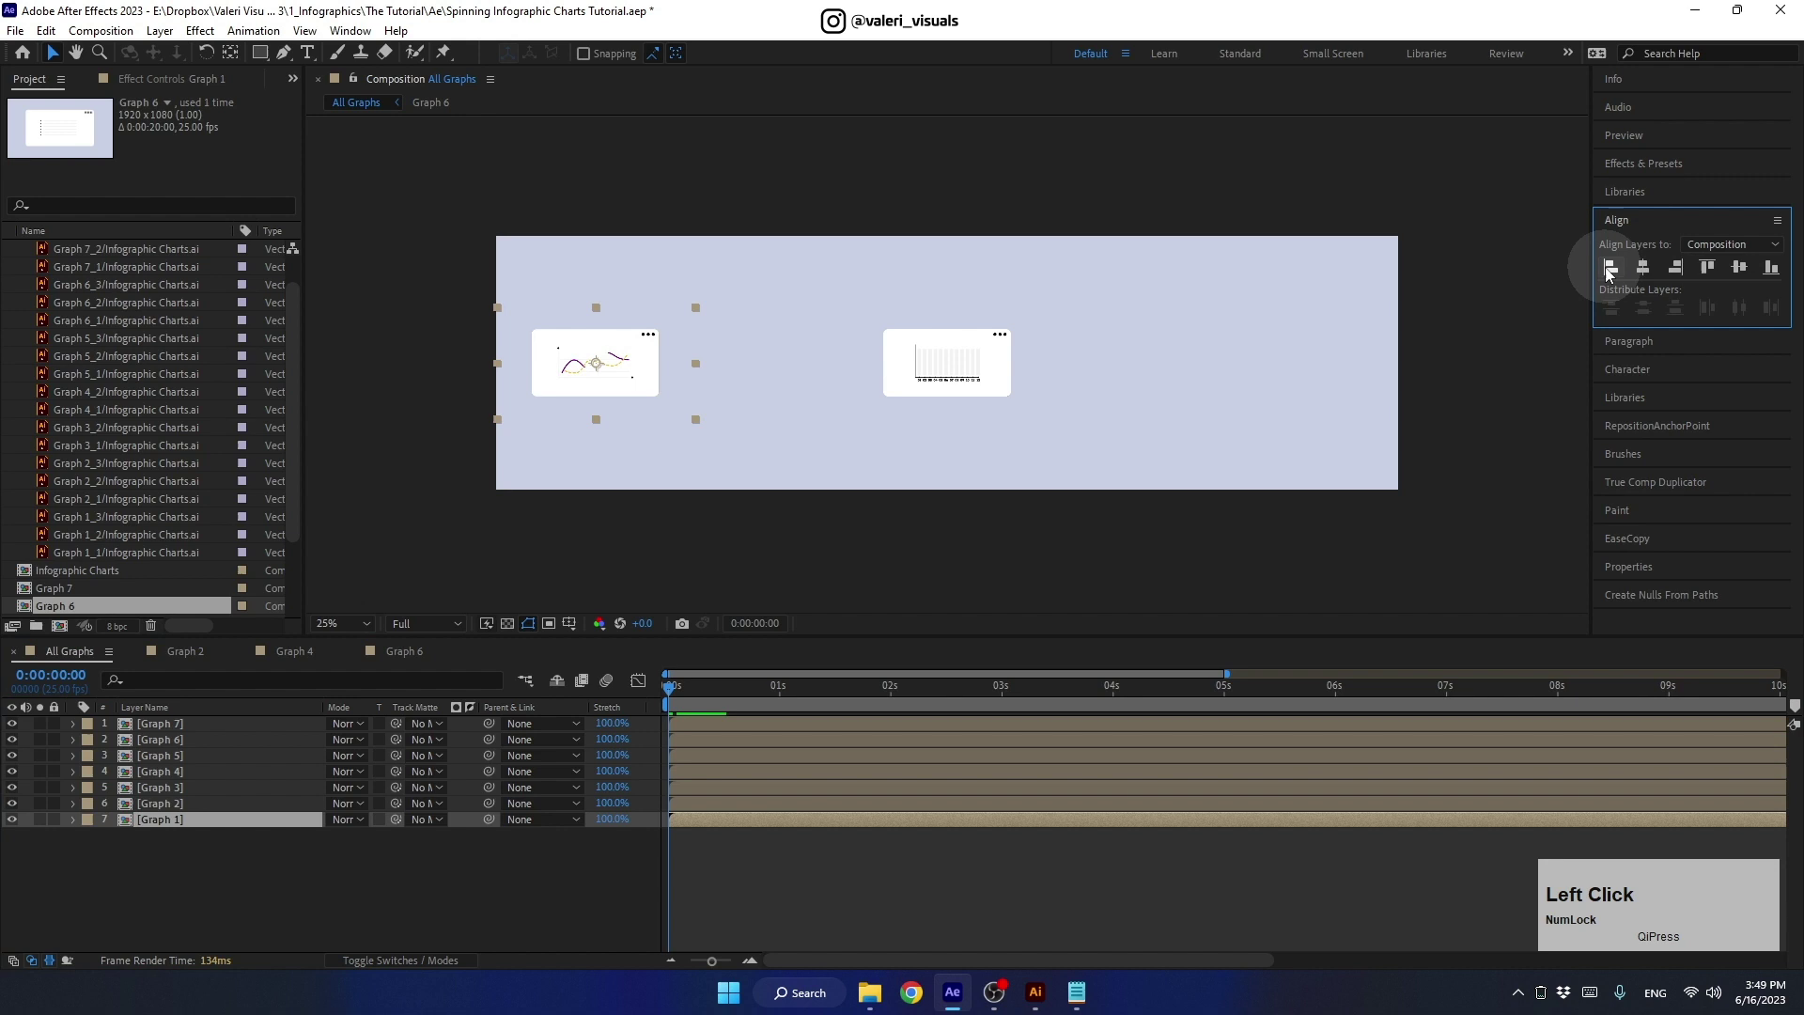
- Distribute the seven selected cards evenly by horizontal centers, aligned to Selection
{"action": "scroll", "scroll_direction": "up", "scroll_amount": 3}
{"action": "middle_click", "coordinate": [510, 382]}
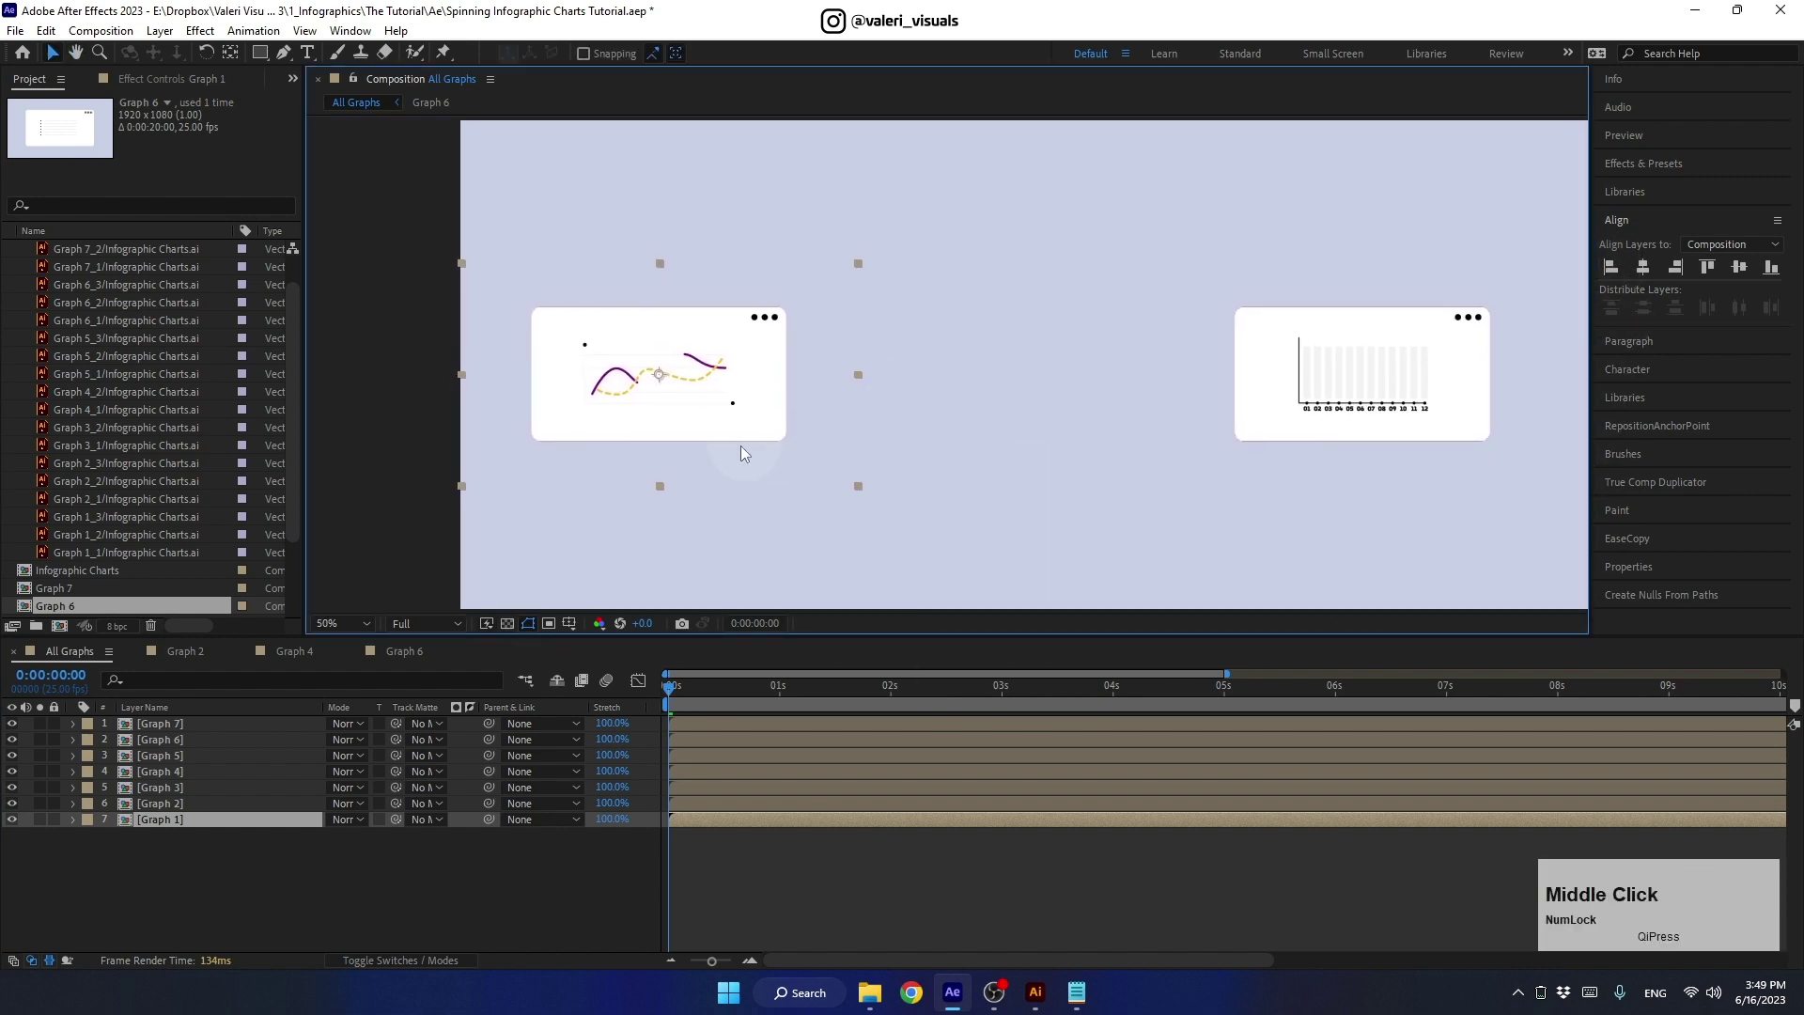
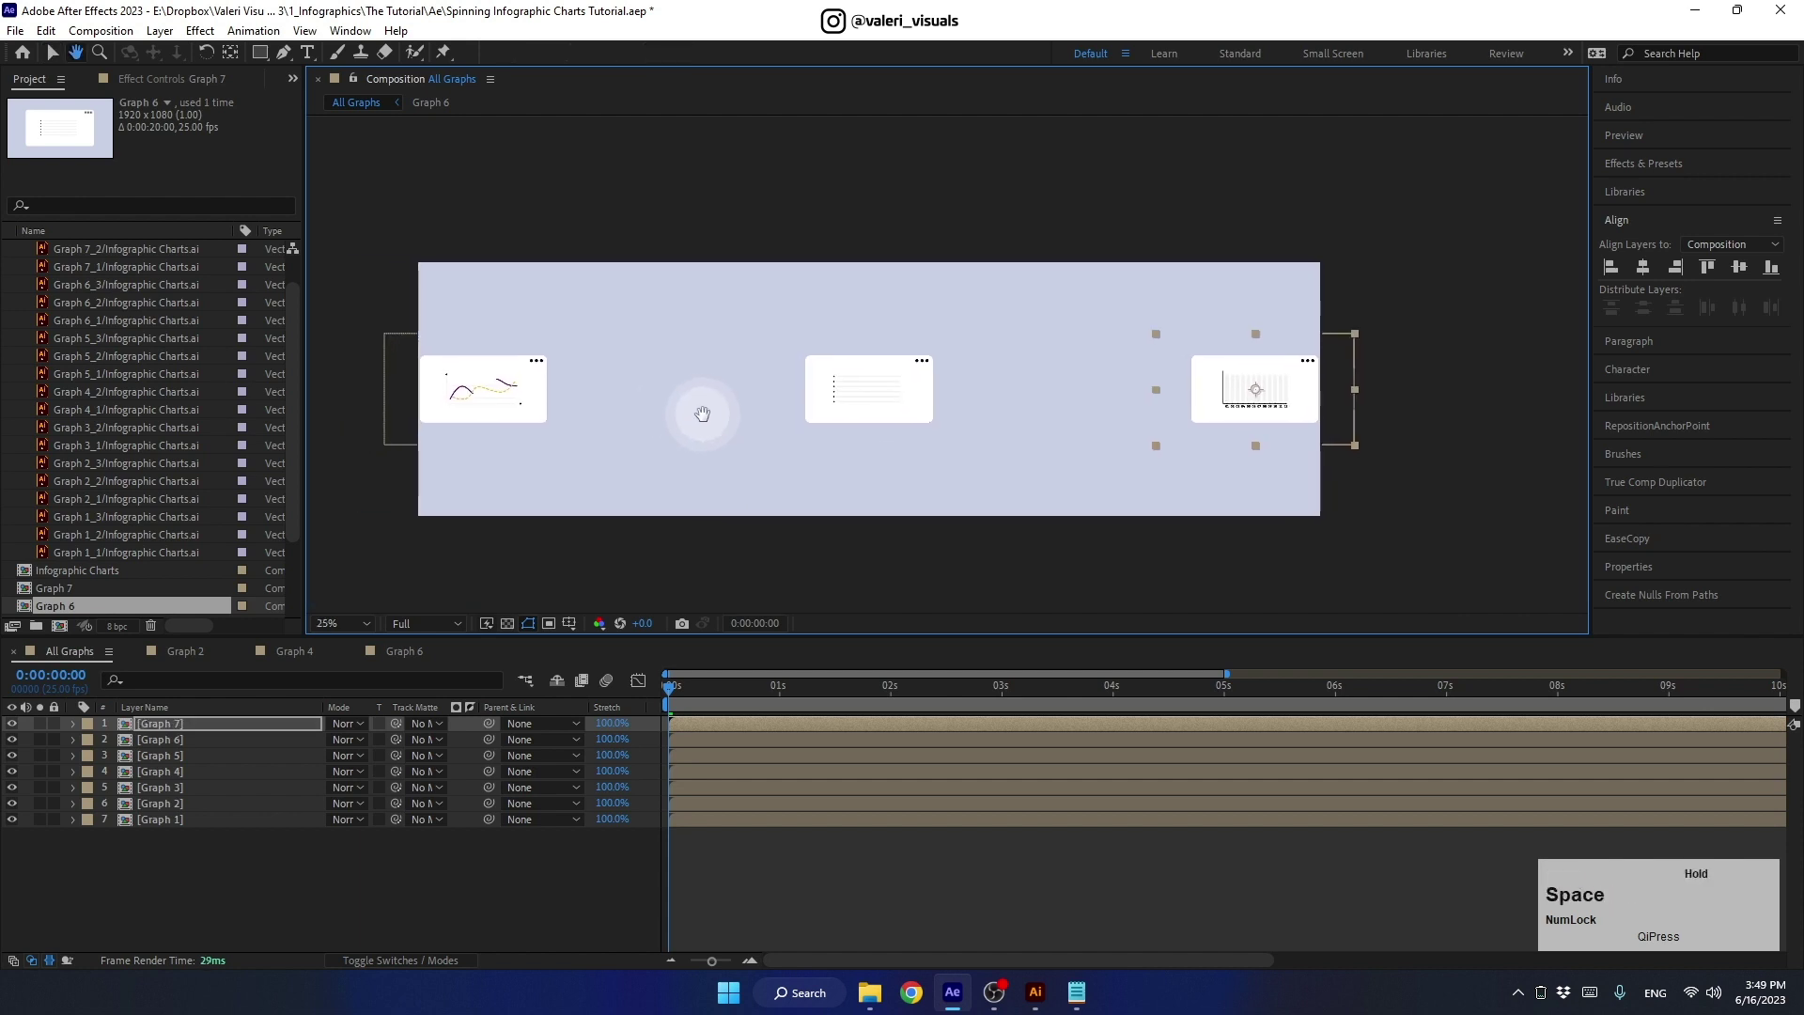
{"action": "left_click", "coordinate": [183, 820]}
{"action": "left_click", "coordinate": [181, 728]}
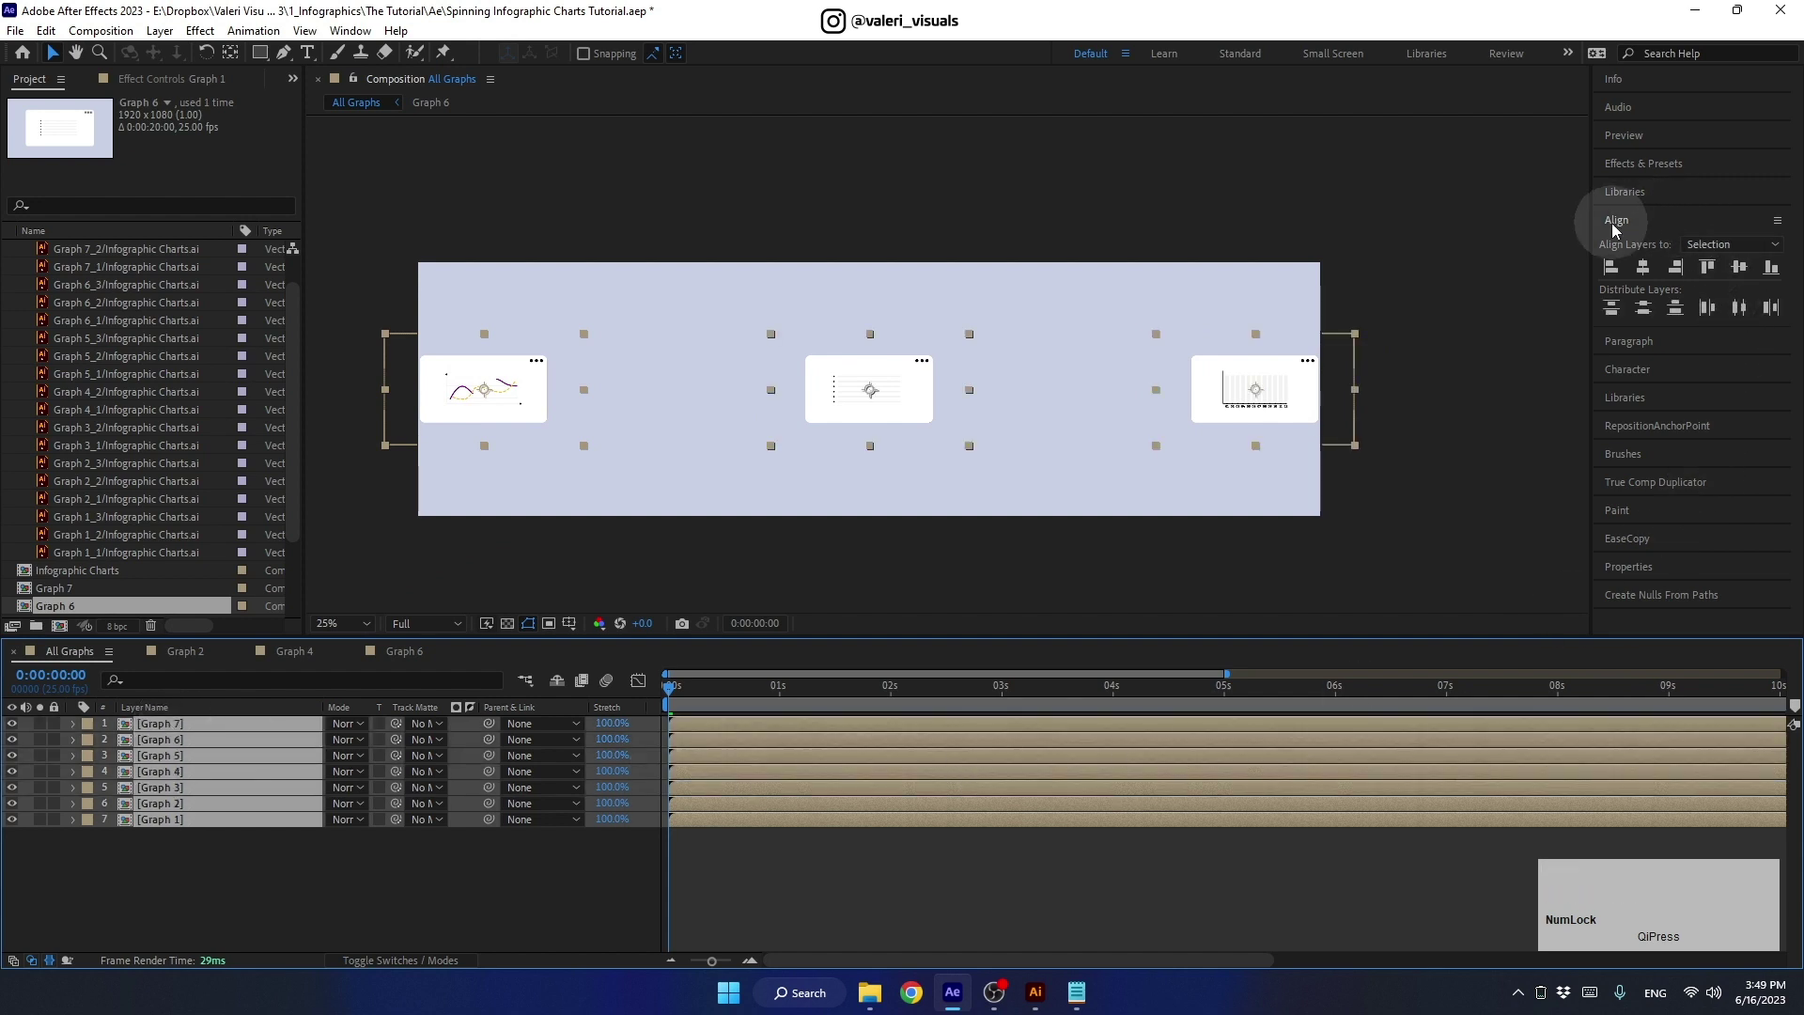
{"action": "left_click", "coordinate": [1708, 246]}
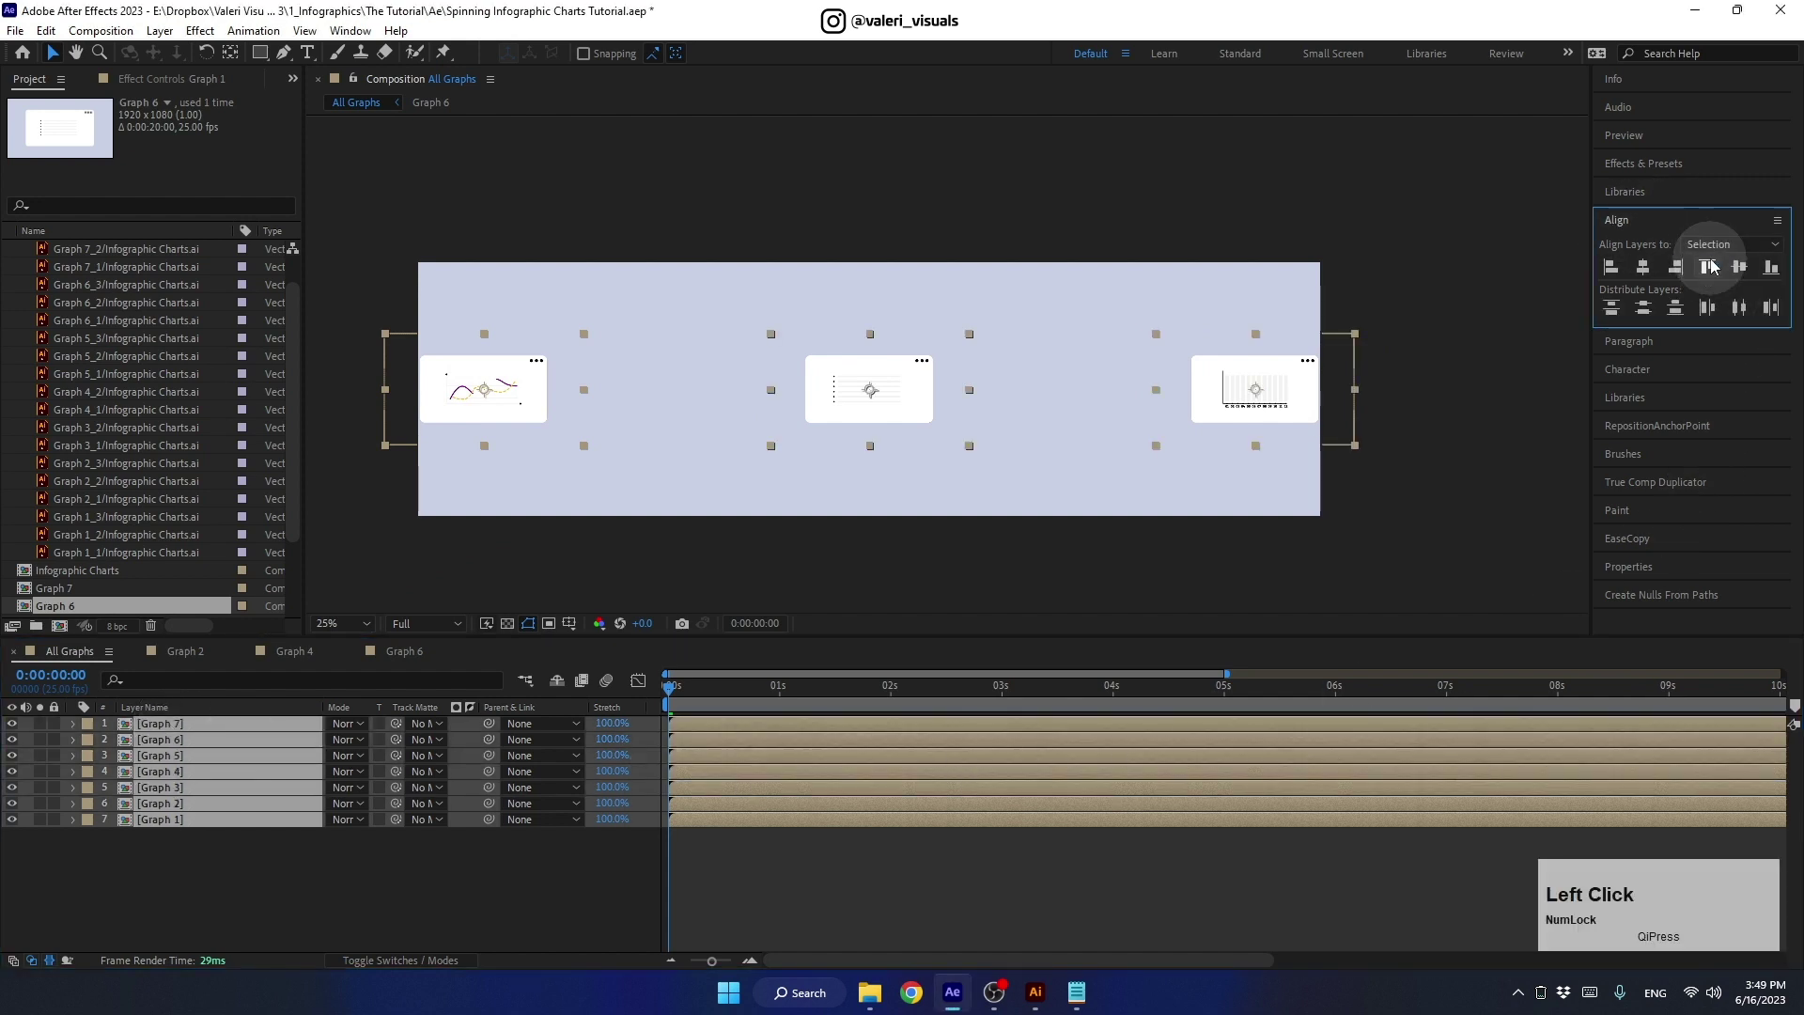
{"action": "left_click", "coordinate": [1754, 307]}
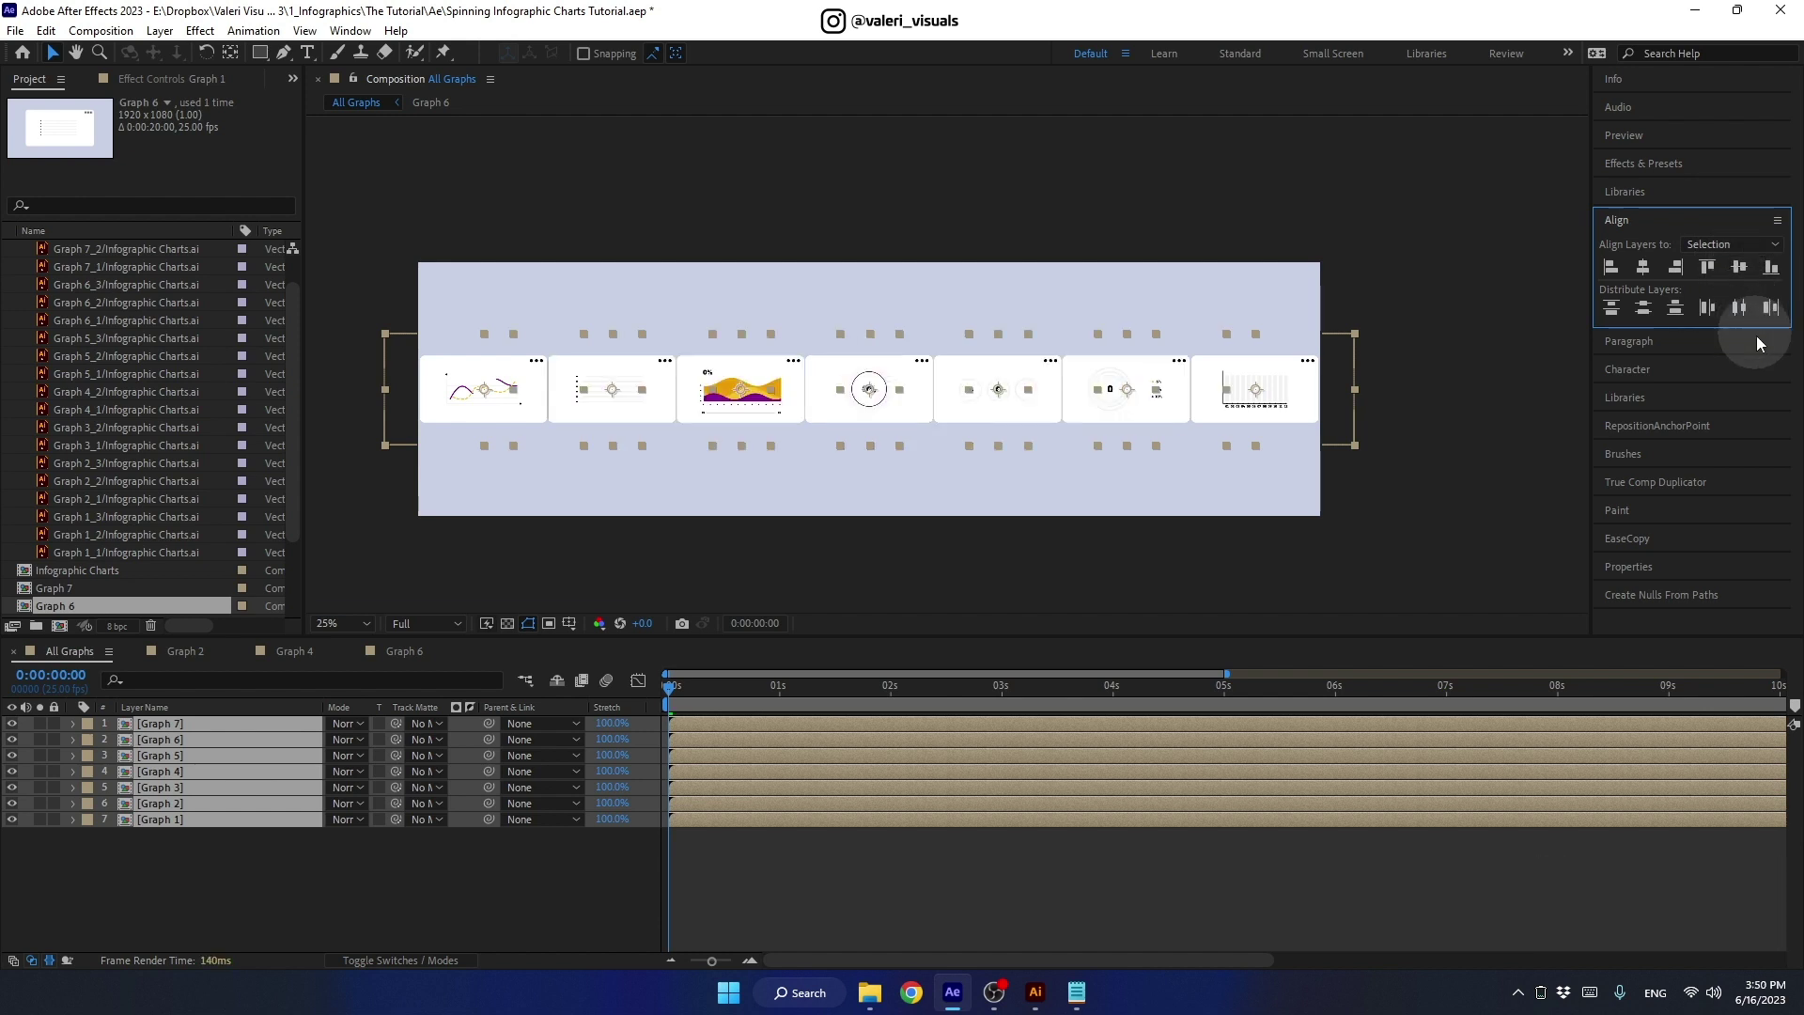
{"action": "left_click", "coordinate": [413, 864]}
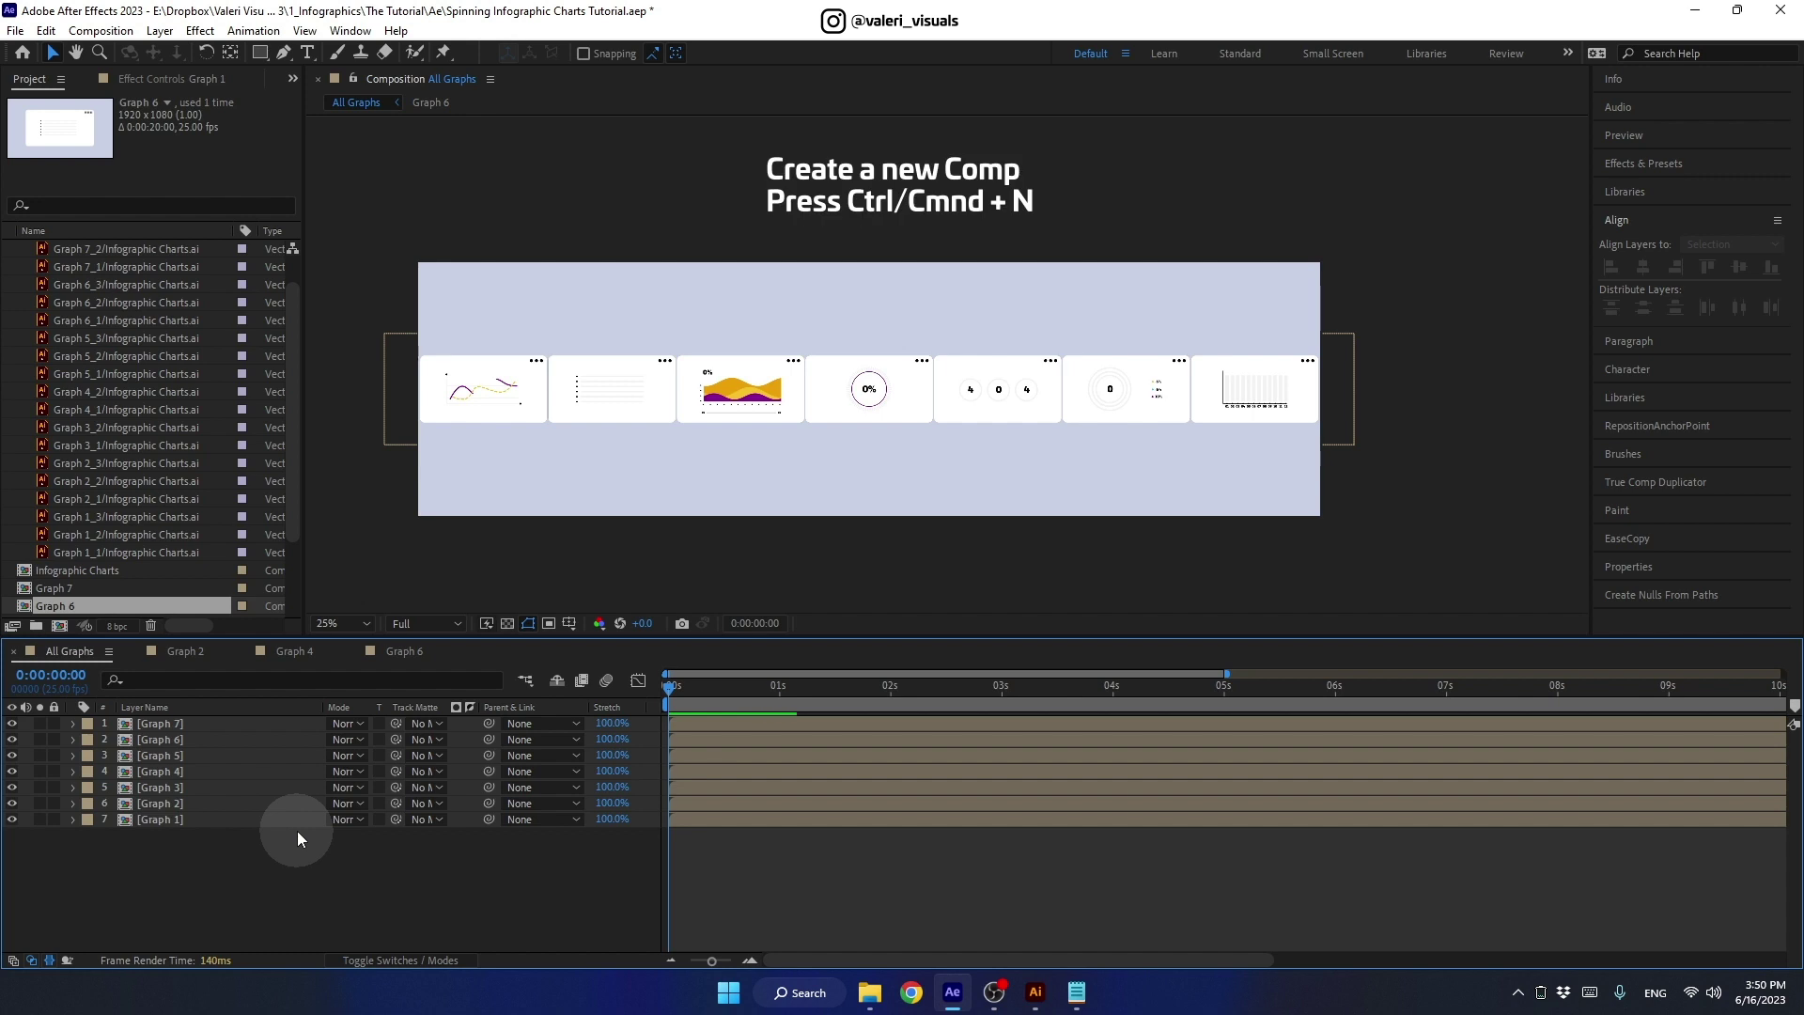
- Create a new HD 1920×1080 composition named Graph Master
{"action": "key", "text": "ctrl+n"}
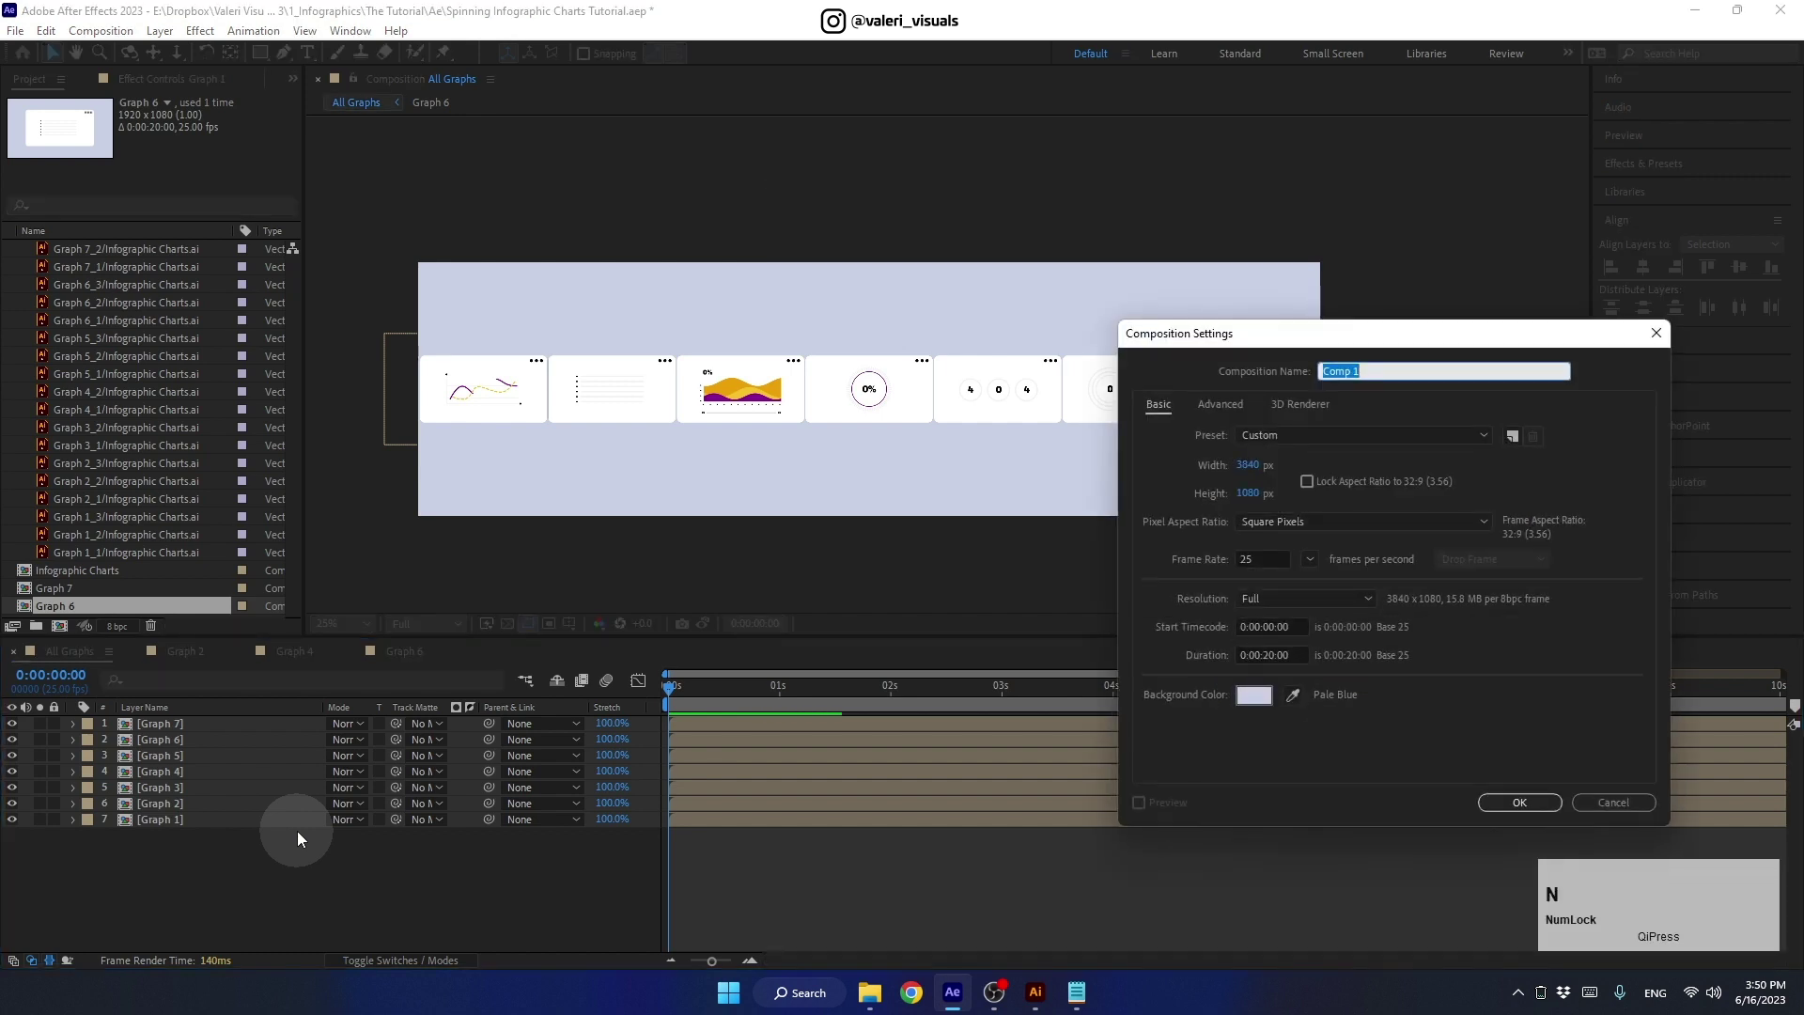
{"action": "type", "text": "gaph"}
{"action": "key", "text": "space"}
{"action": "type", "text": "aster"}
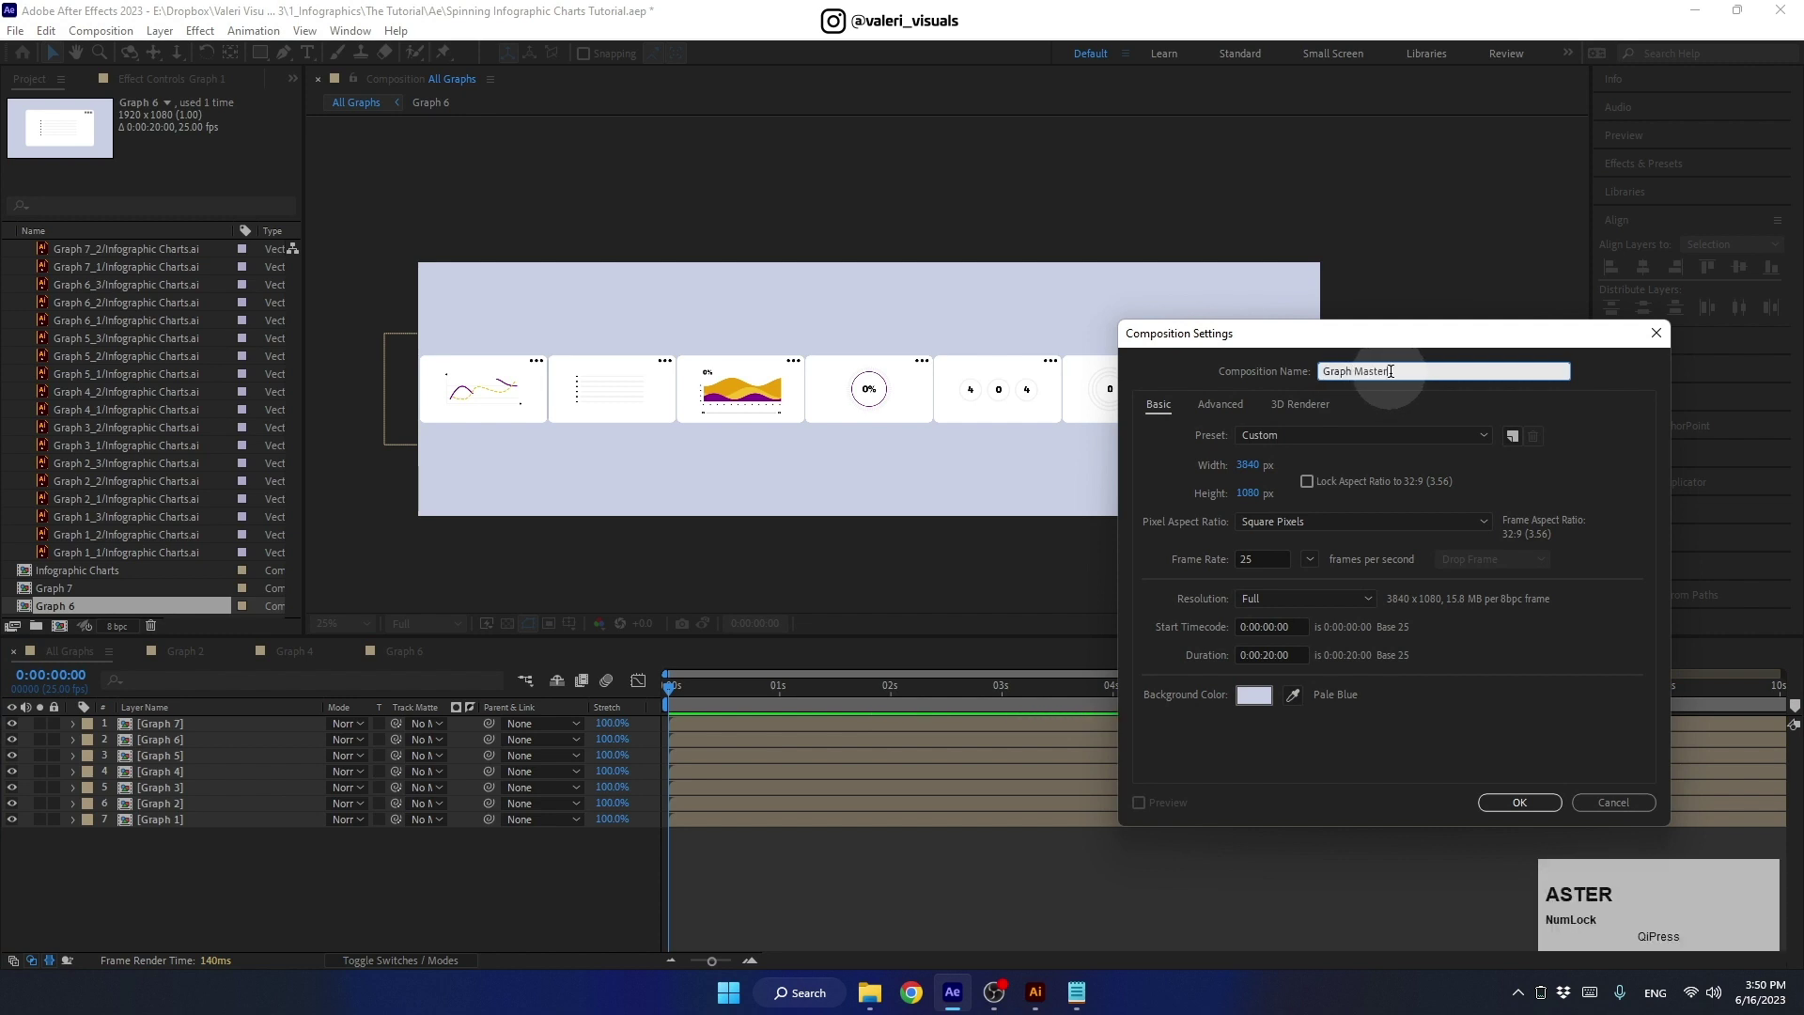
{"action": "left_click", "coordinate": [1255, 473]}
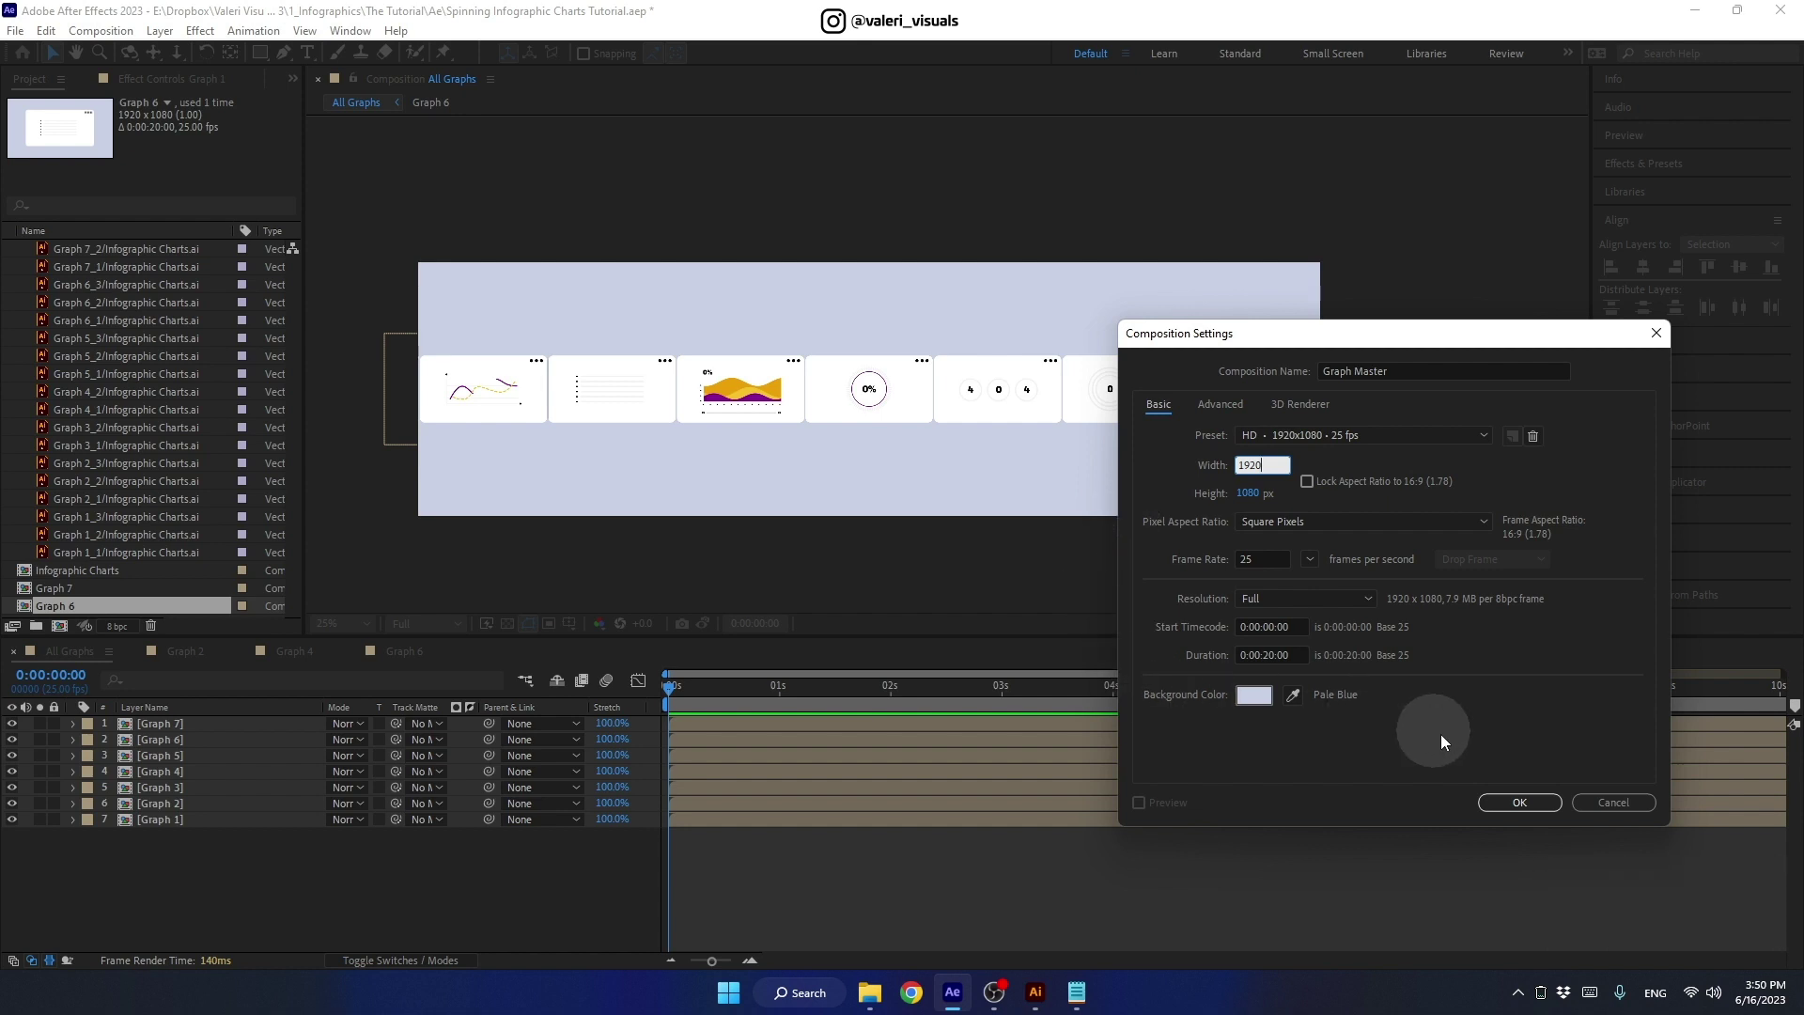
{"action": "left_click", "coordinate": [1514, 802]}
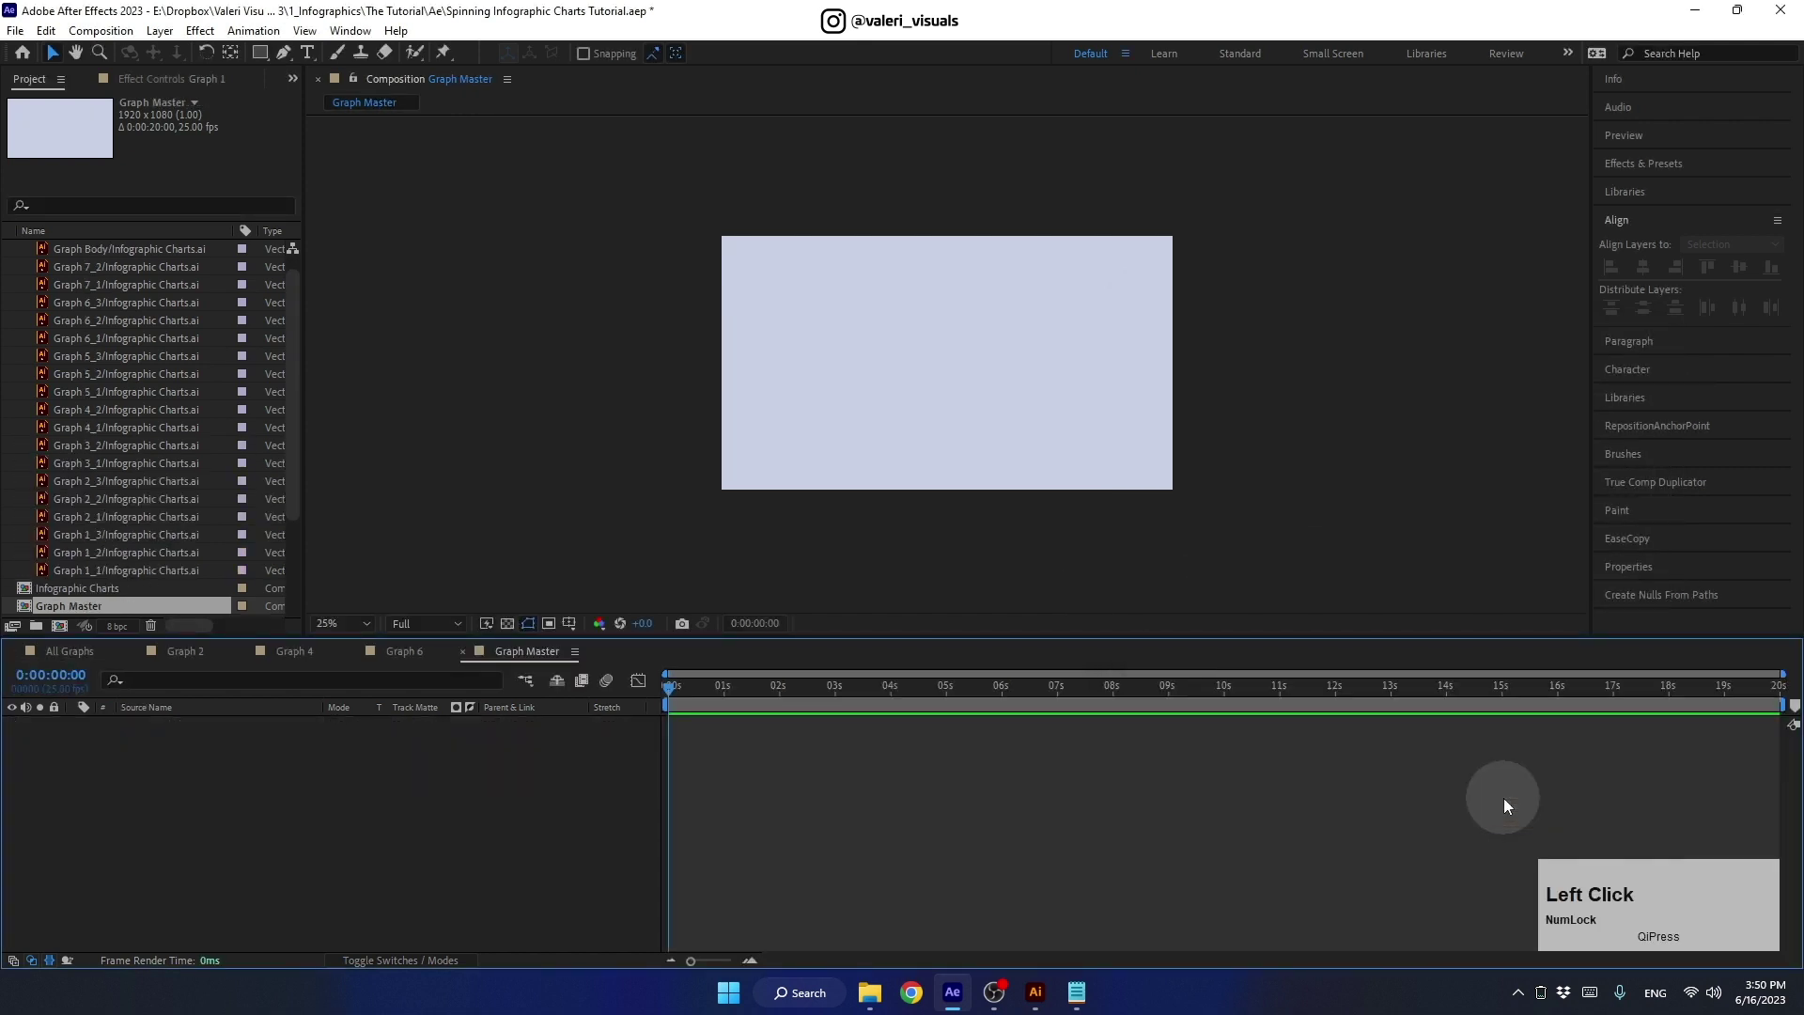
- Place the All Graphs composition as a layer in Graph Master
{"action": "scroll", "scroll_direction": "up", "scroll_amount": 3}
{"action": "left_click", "coordinate": [18, 248]}
{"action": "left_click", "coordinate": [67, 429]}
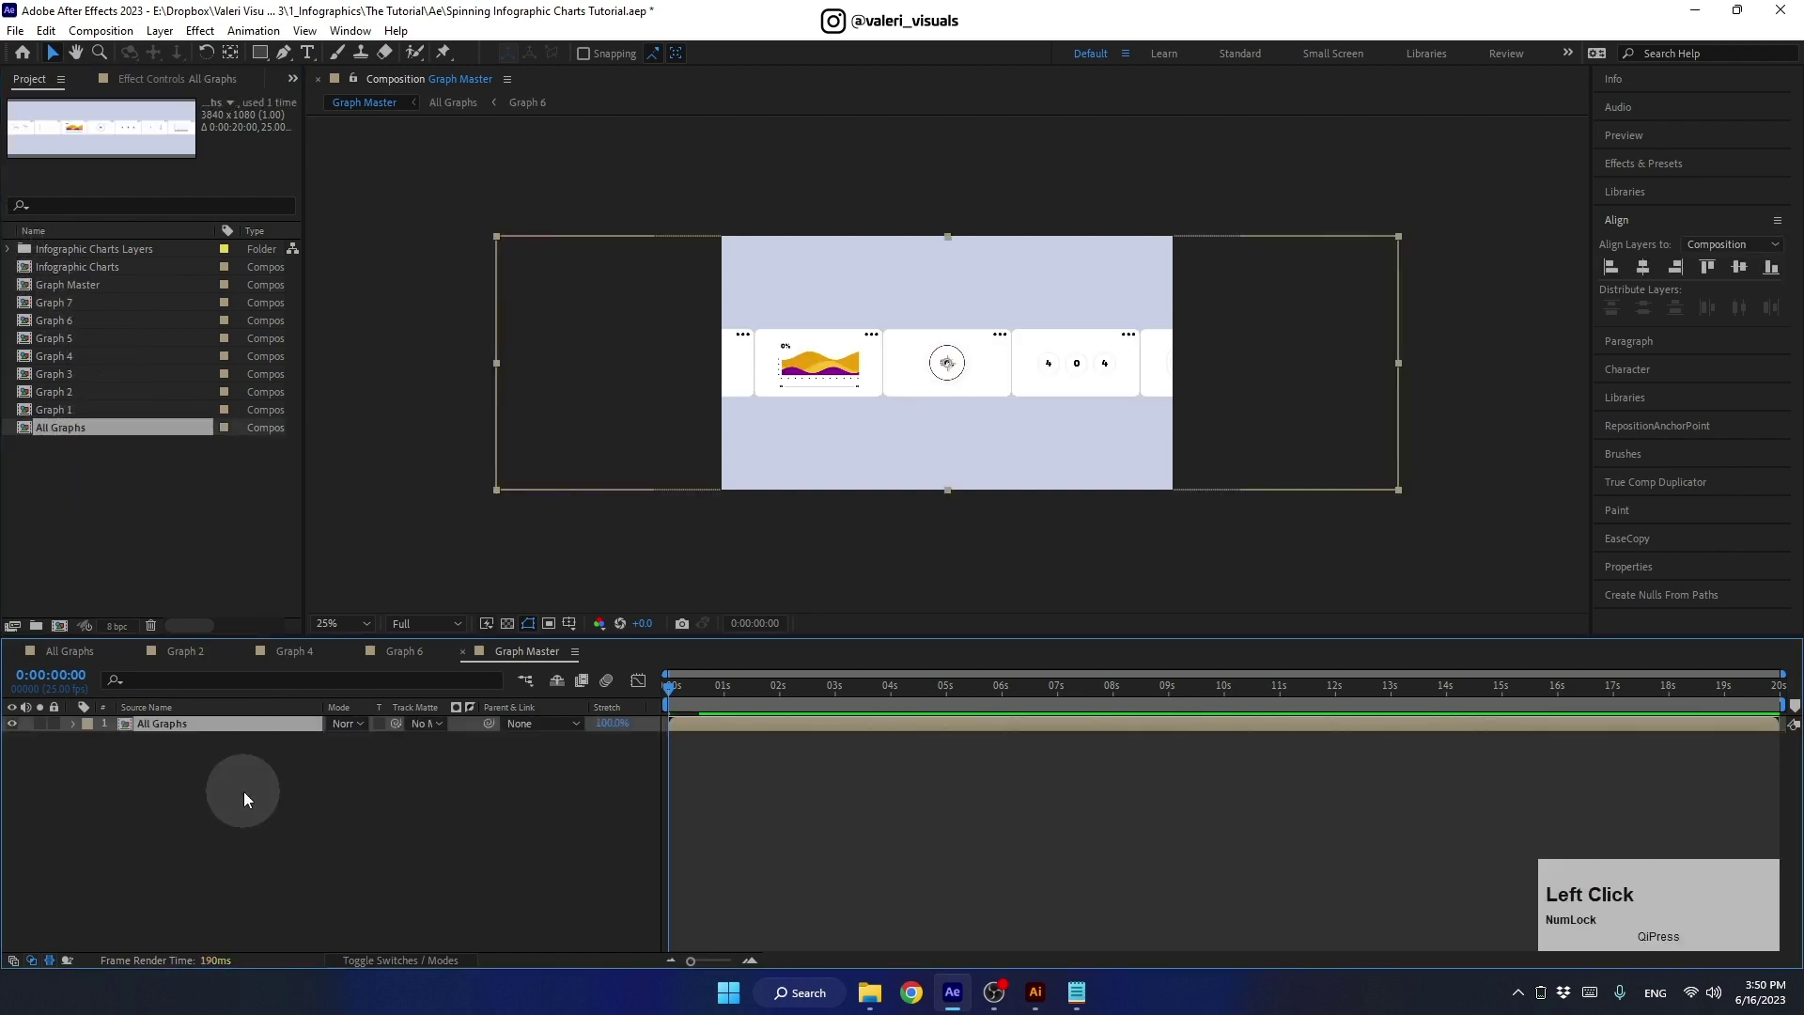
- Find CC Cylinder in Effects & Presets and apply it to All Graphs
{"action": "left_click", "coordinate": [1640, 173]}
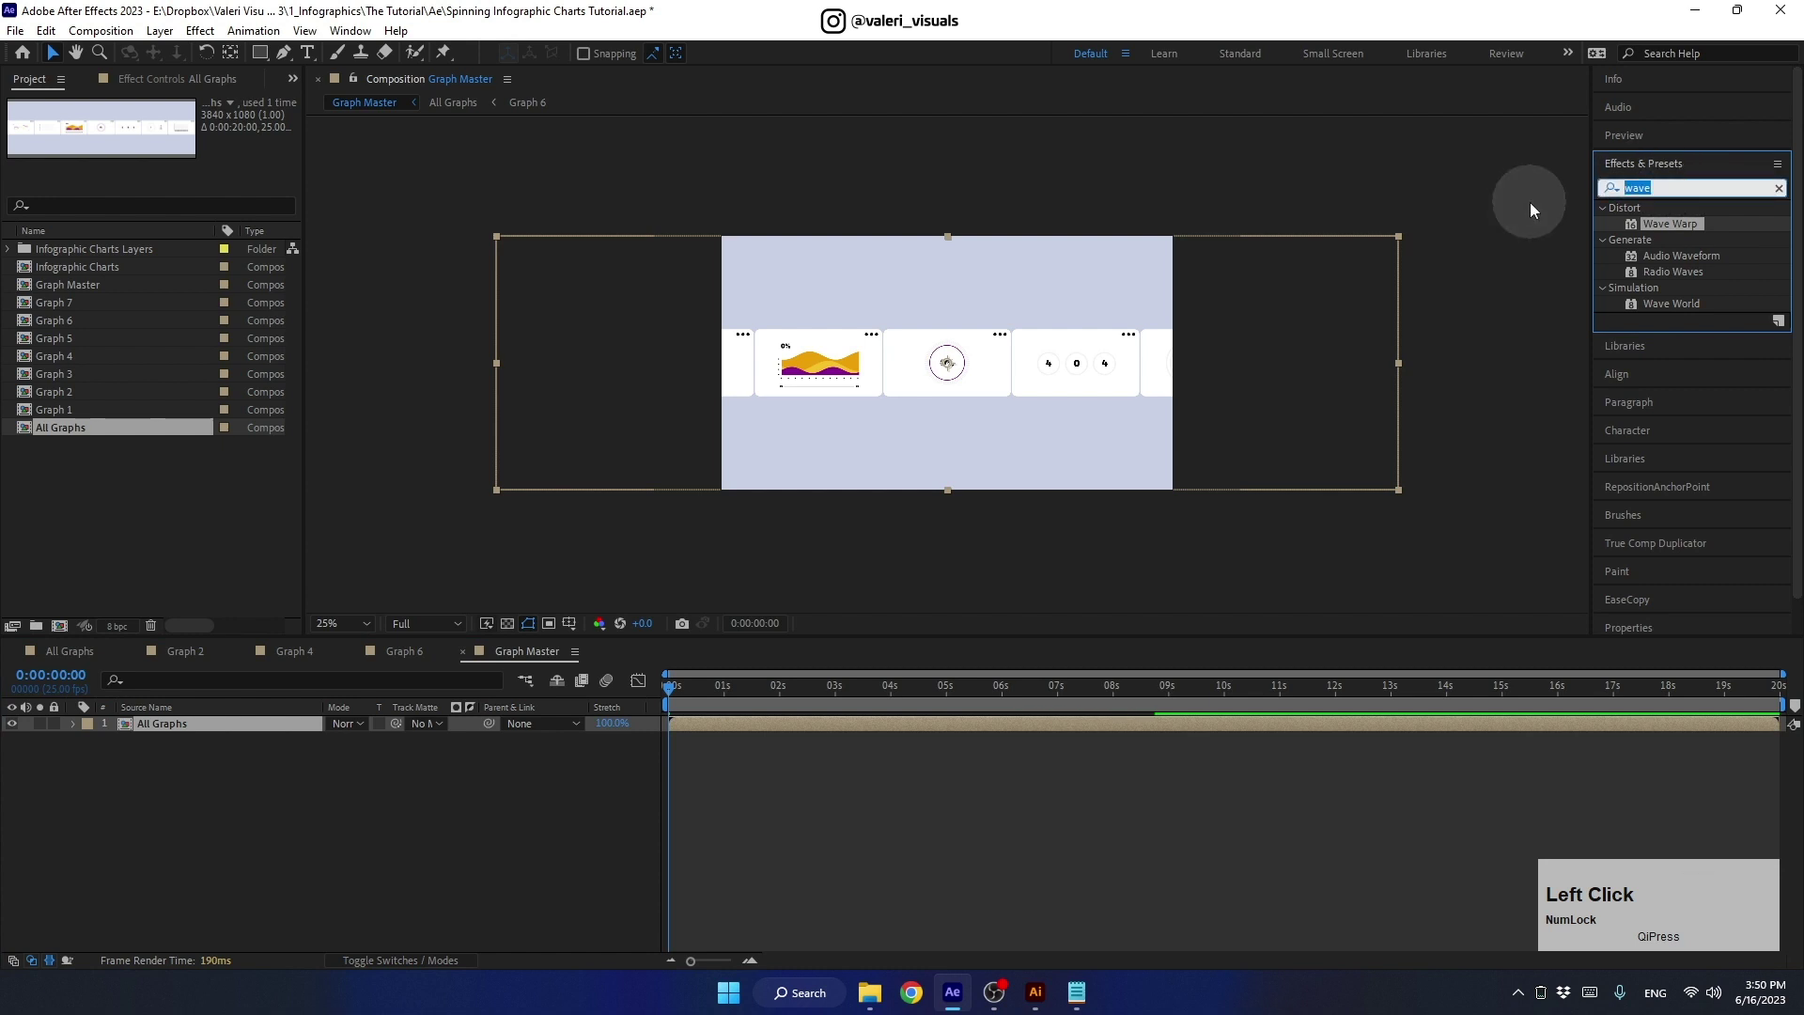
{"action": "key", "text": "c"}
{"action": "key", "text": "c"}
{"action": "key", "text": "space"}
{"action": "key", "text": "c"}
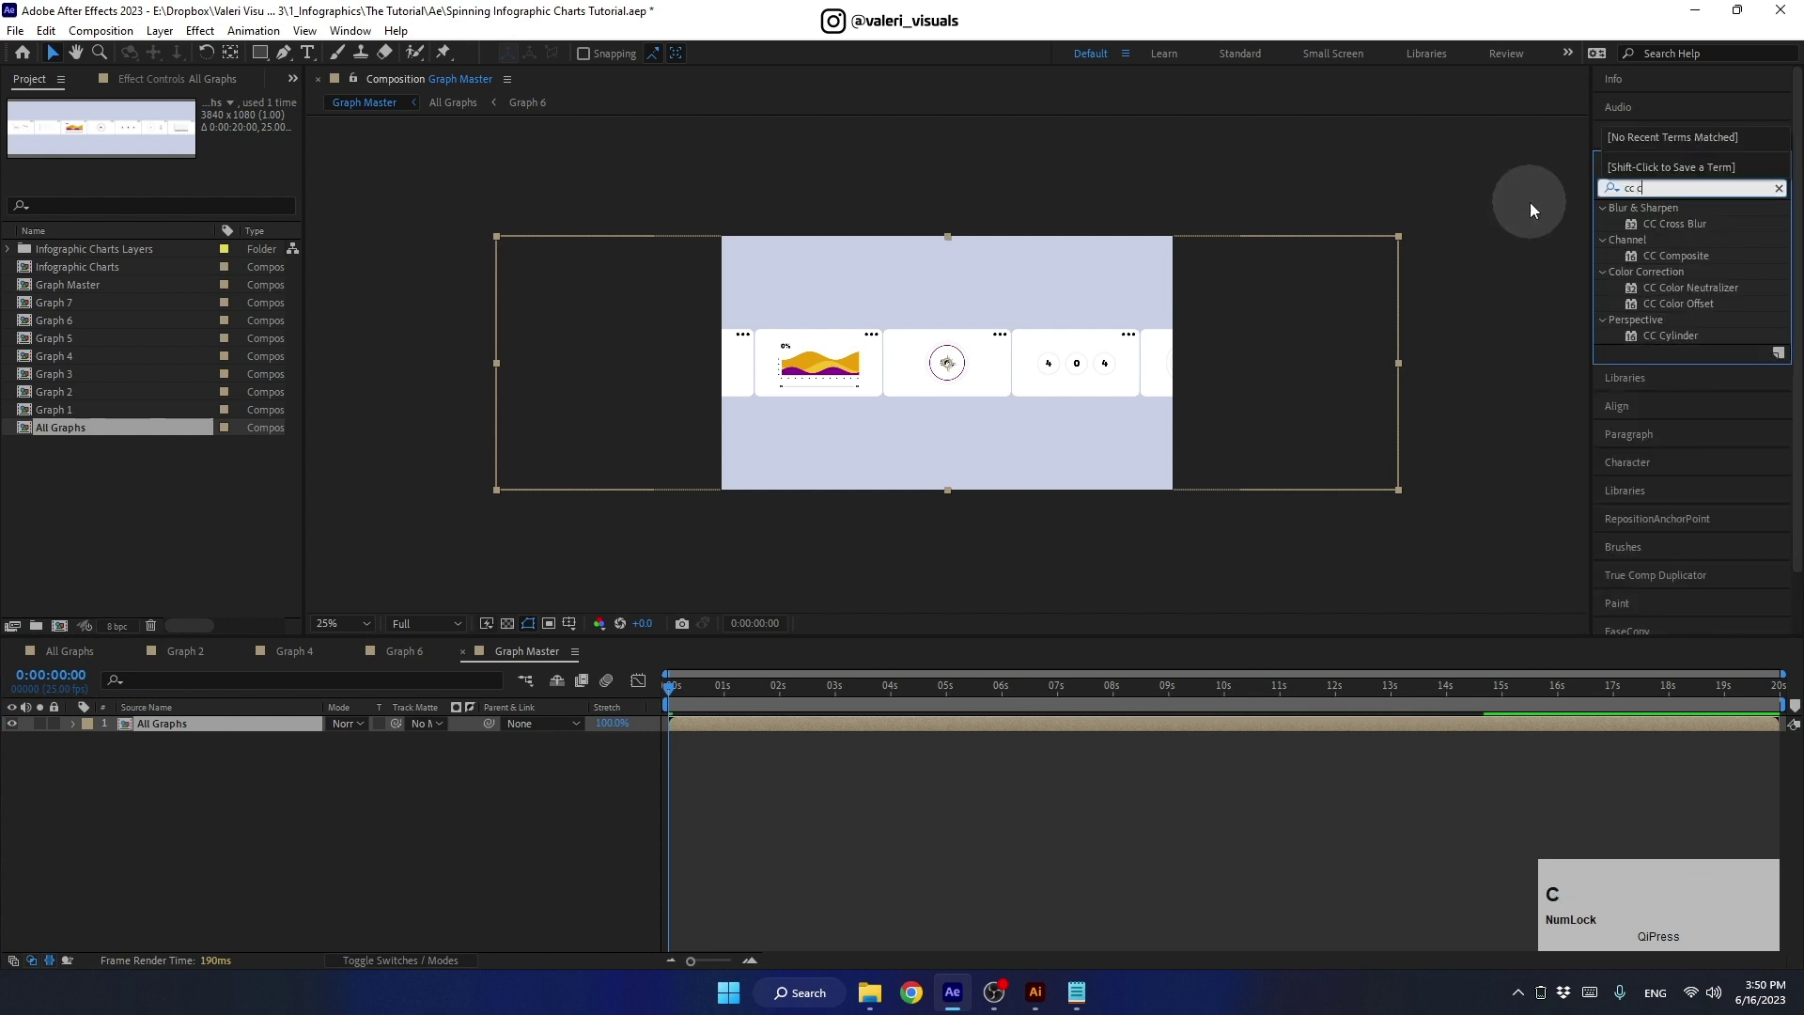
{"action": "left_click", "coordinate": [1679, 334]}
{"action": "scroll", "scroll_direction": "up", "scroll_amount": 3}
- Keep Ambient shading at 100 and set CC Cylinder Rotation X to -15°
{"action": "left_click", "coordinate": [32, 200]}
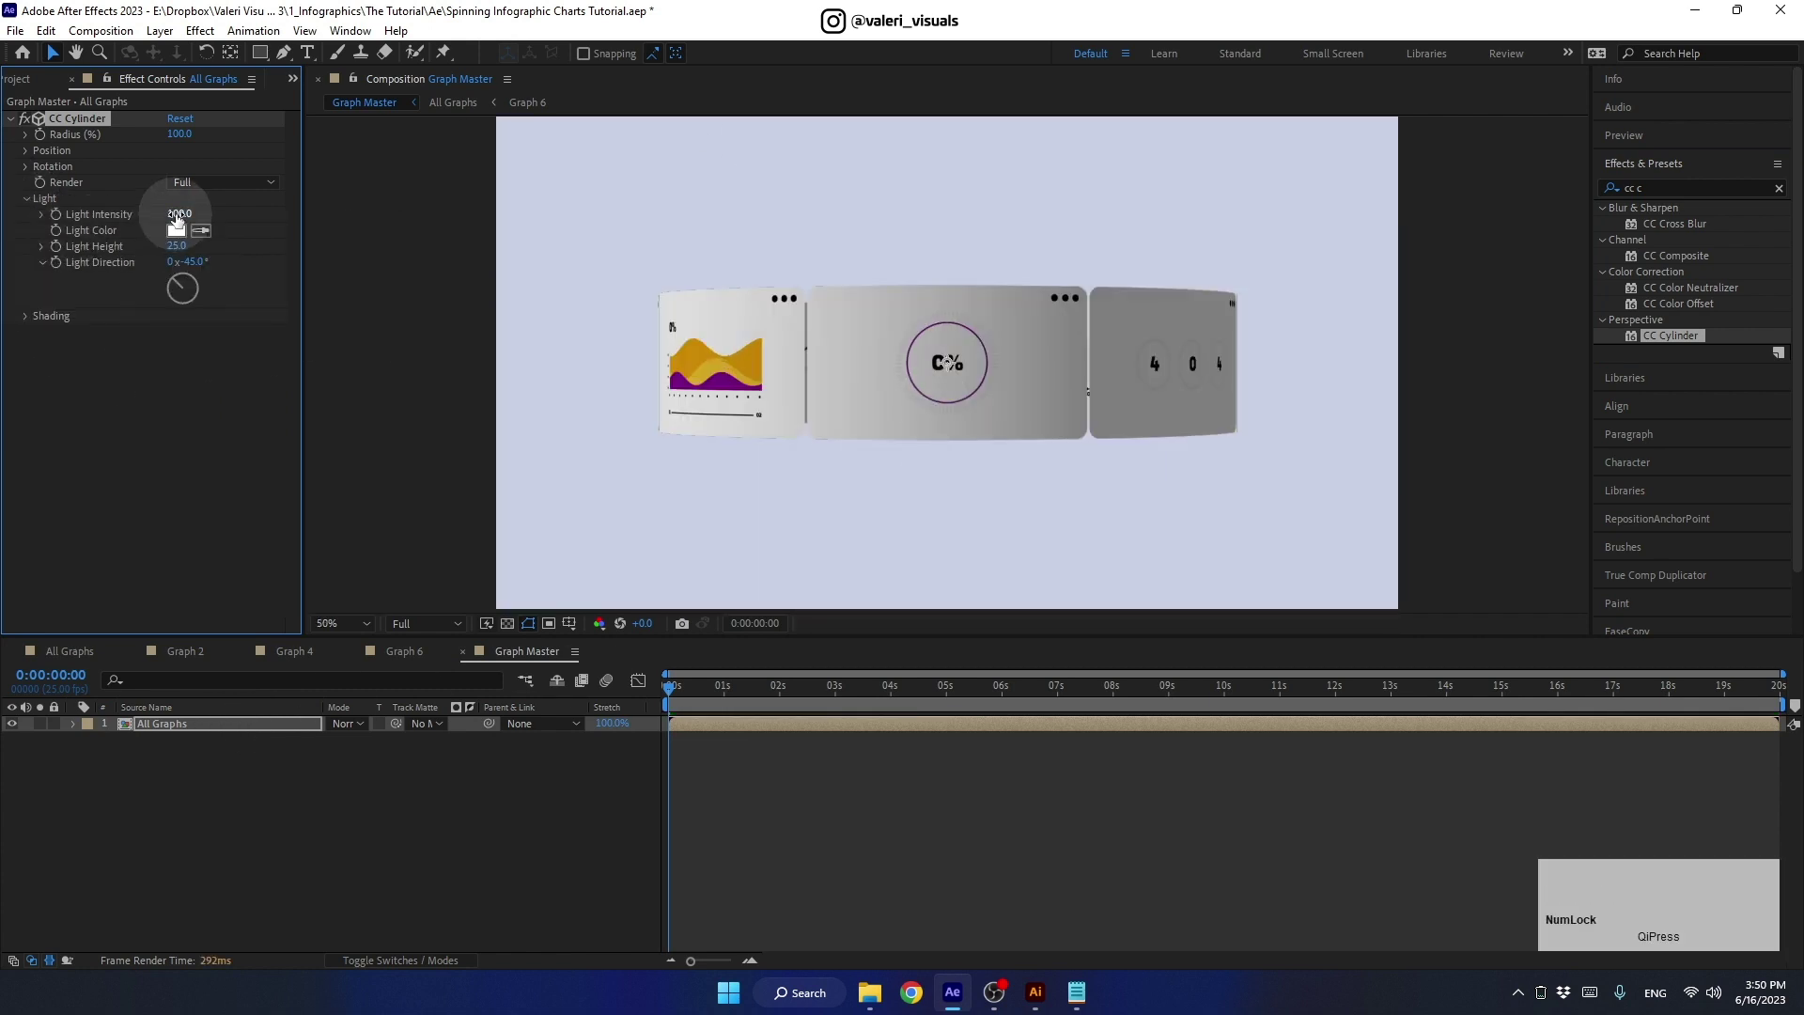
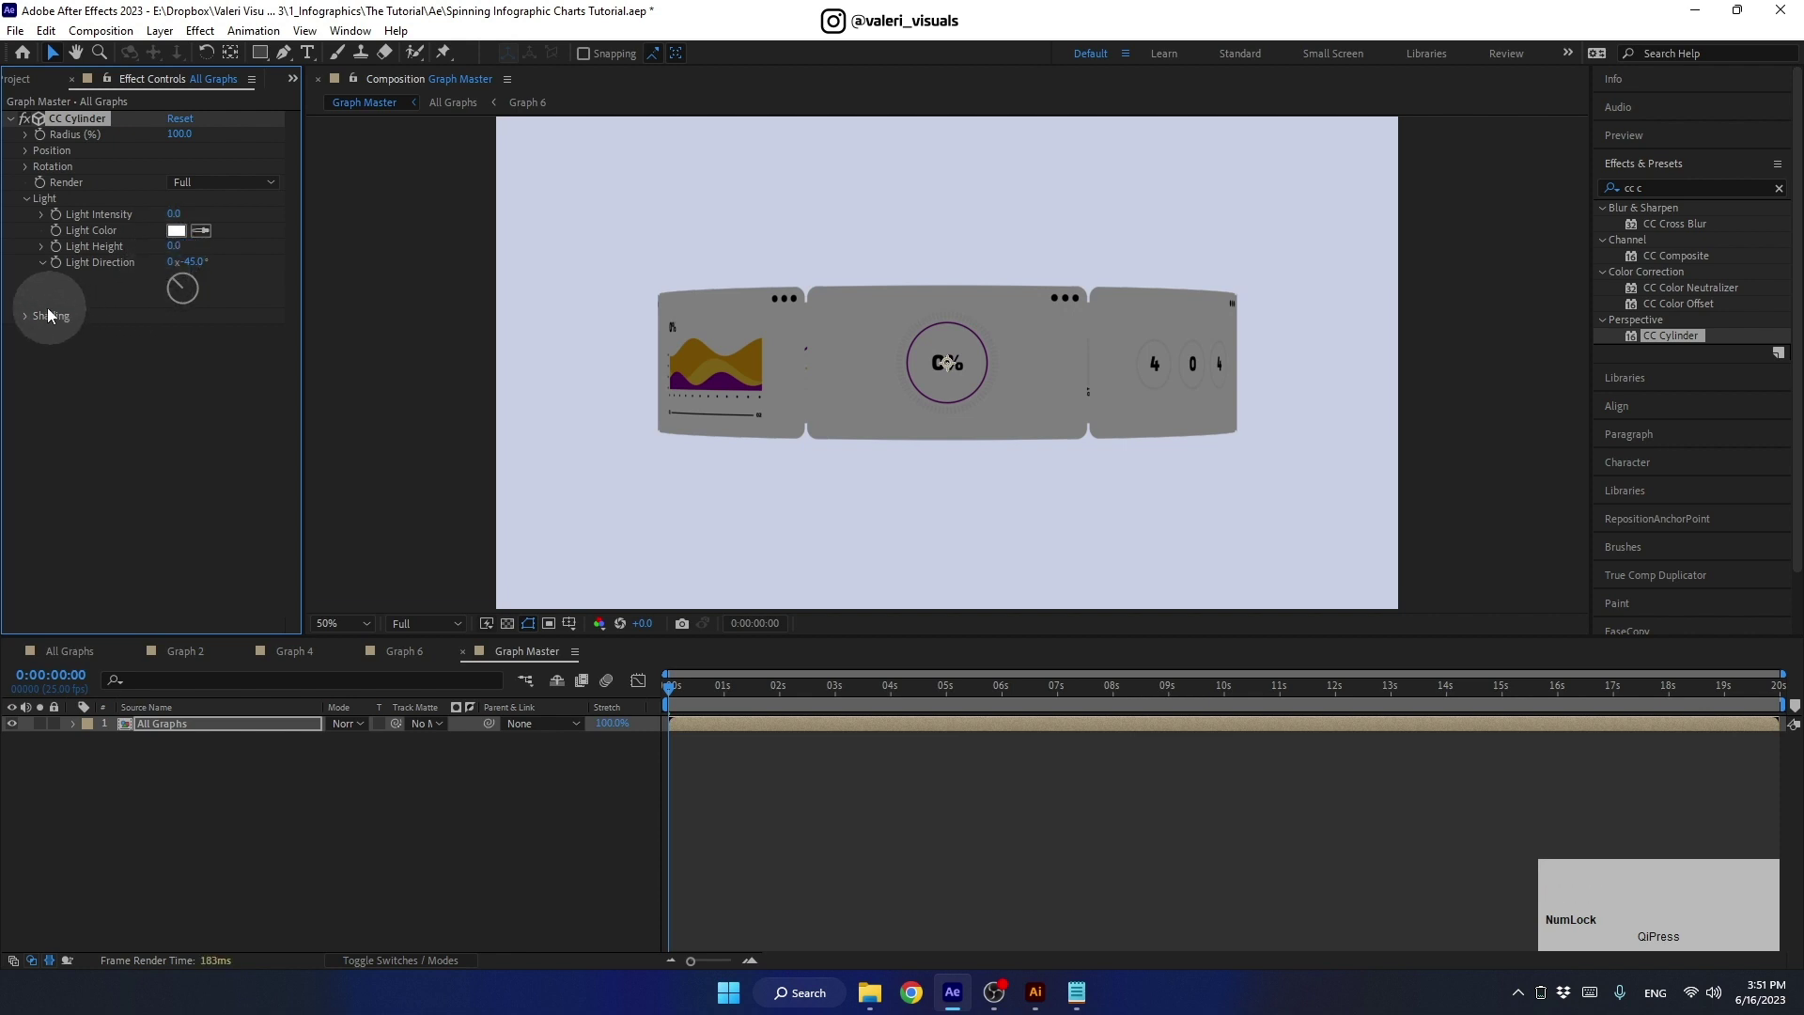
{"action": "left_click", "coordinate": [32, 319]}
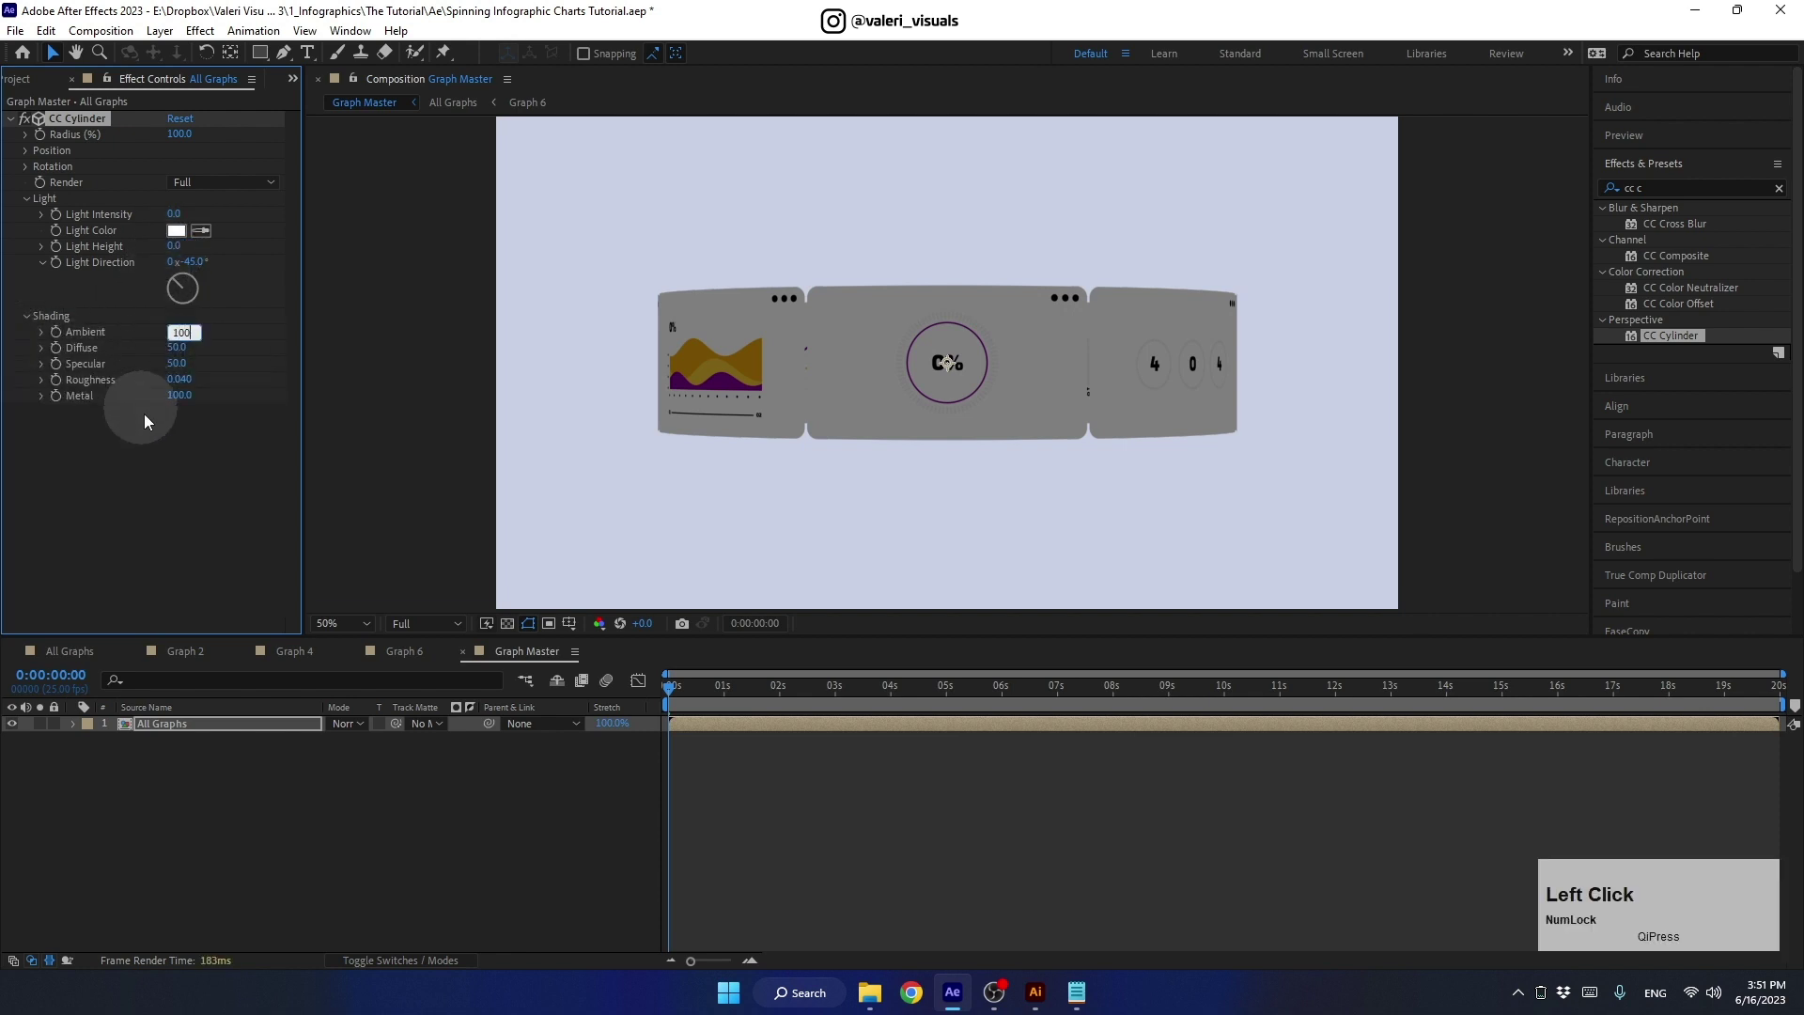
{"action": "key", "text": "Return"}
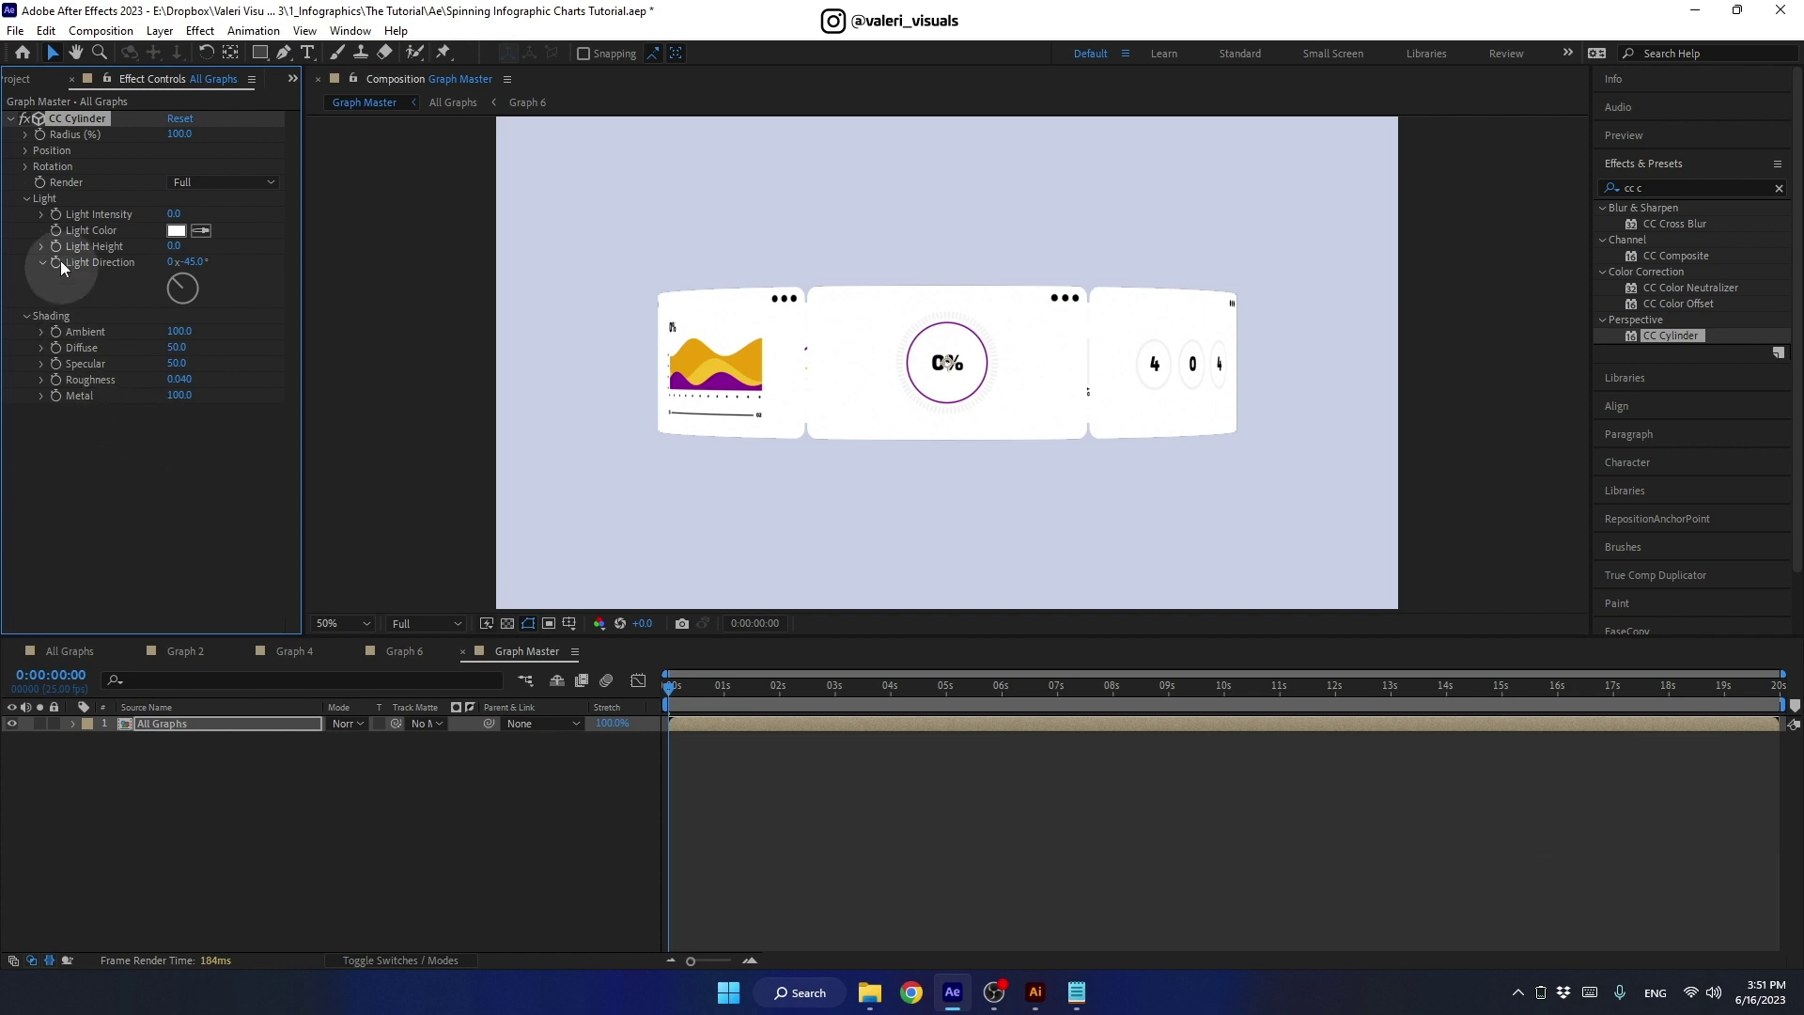
{"action": "left_click", "coordinate": [40, 205]}
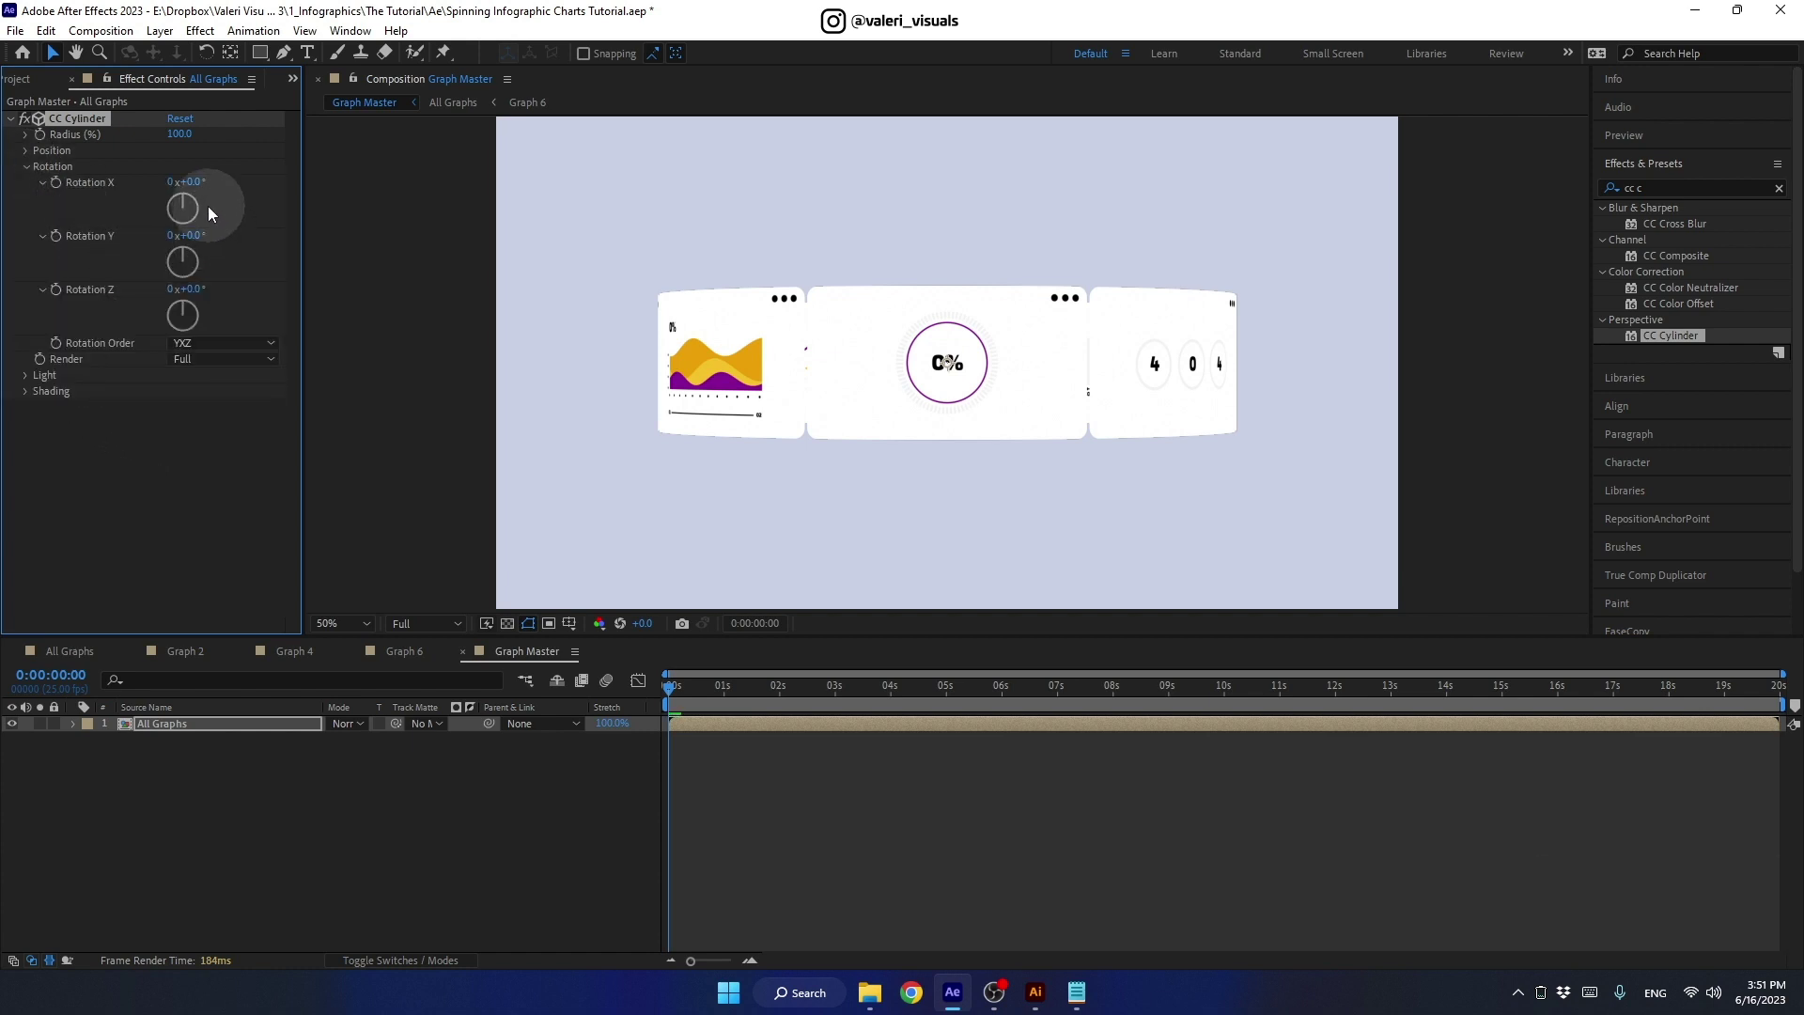
{"action": "left_click_drag", "start_coordinate": [196, 200], "coordinate": [205, 197]}
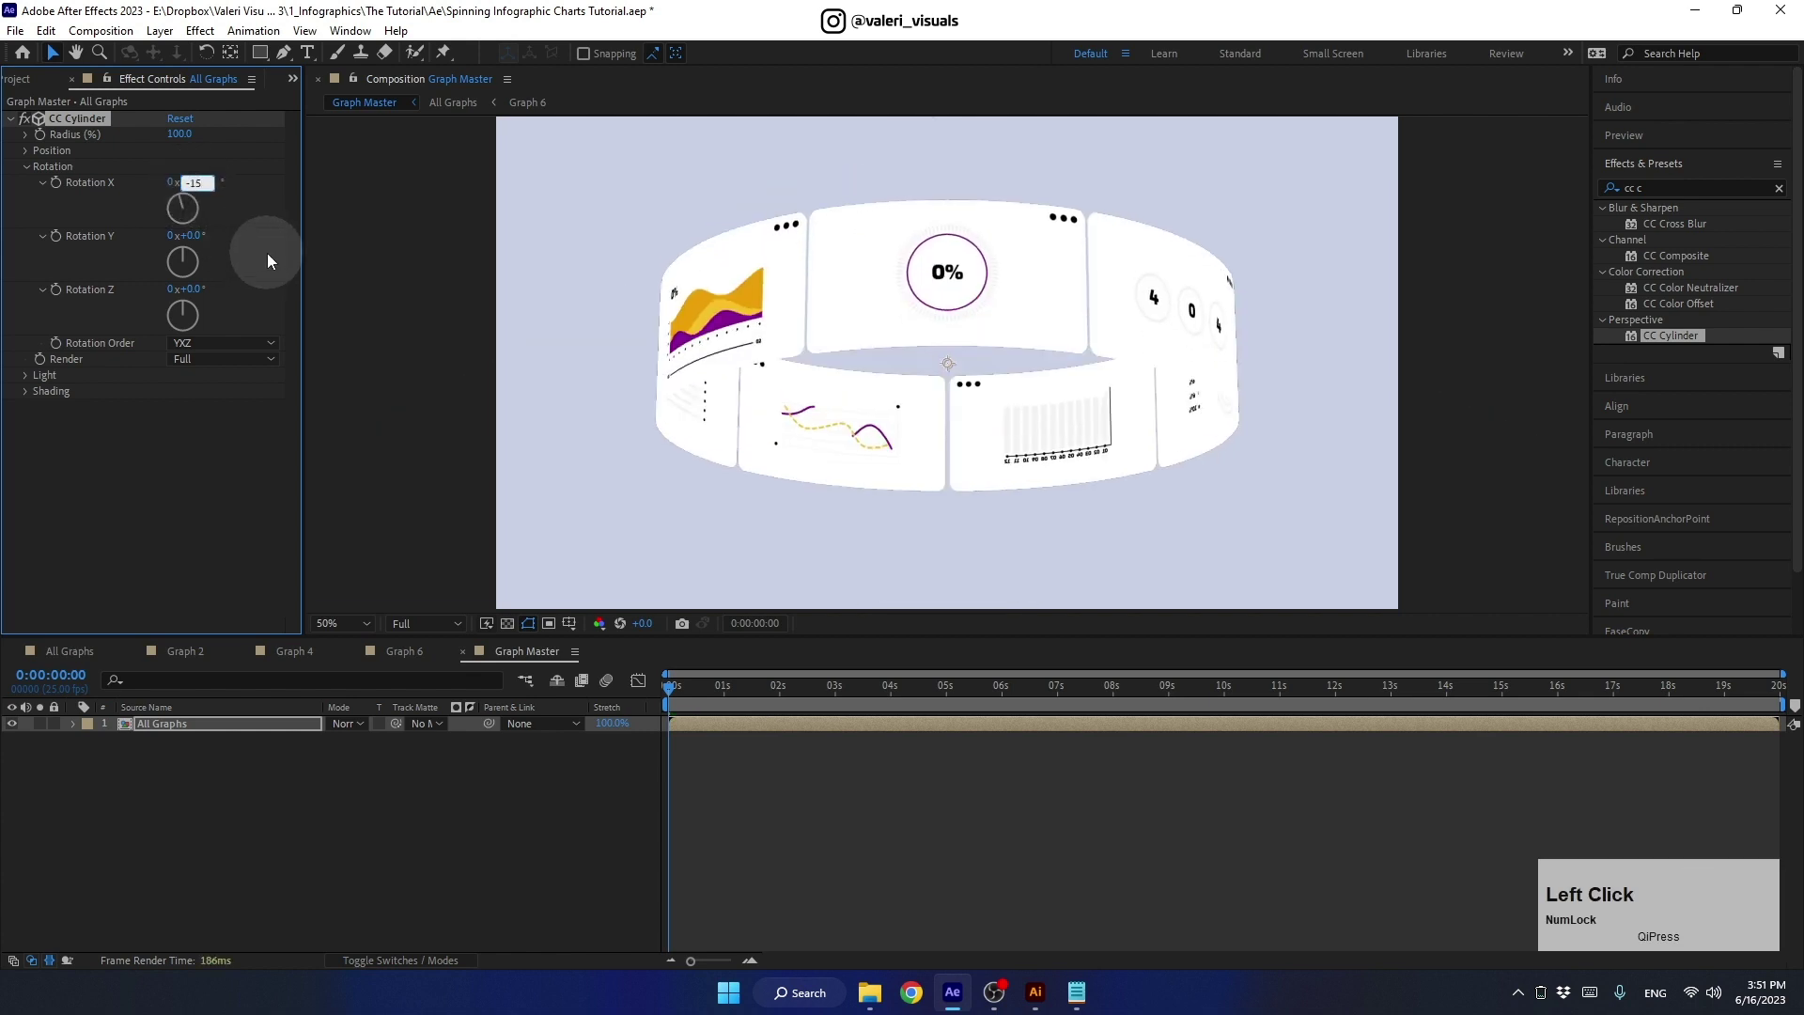
{"action": "key", "text": "Return"}
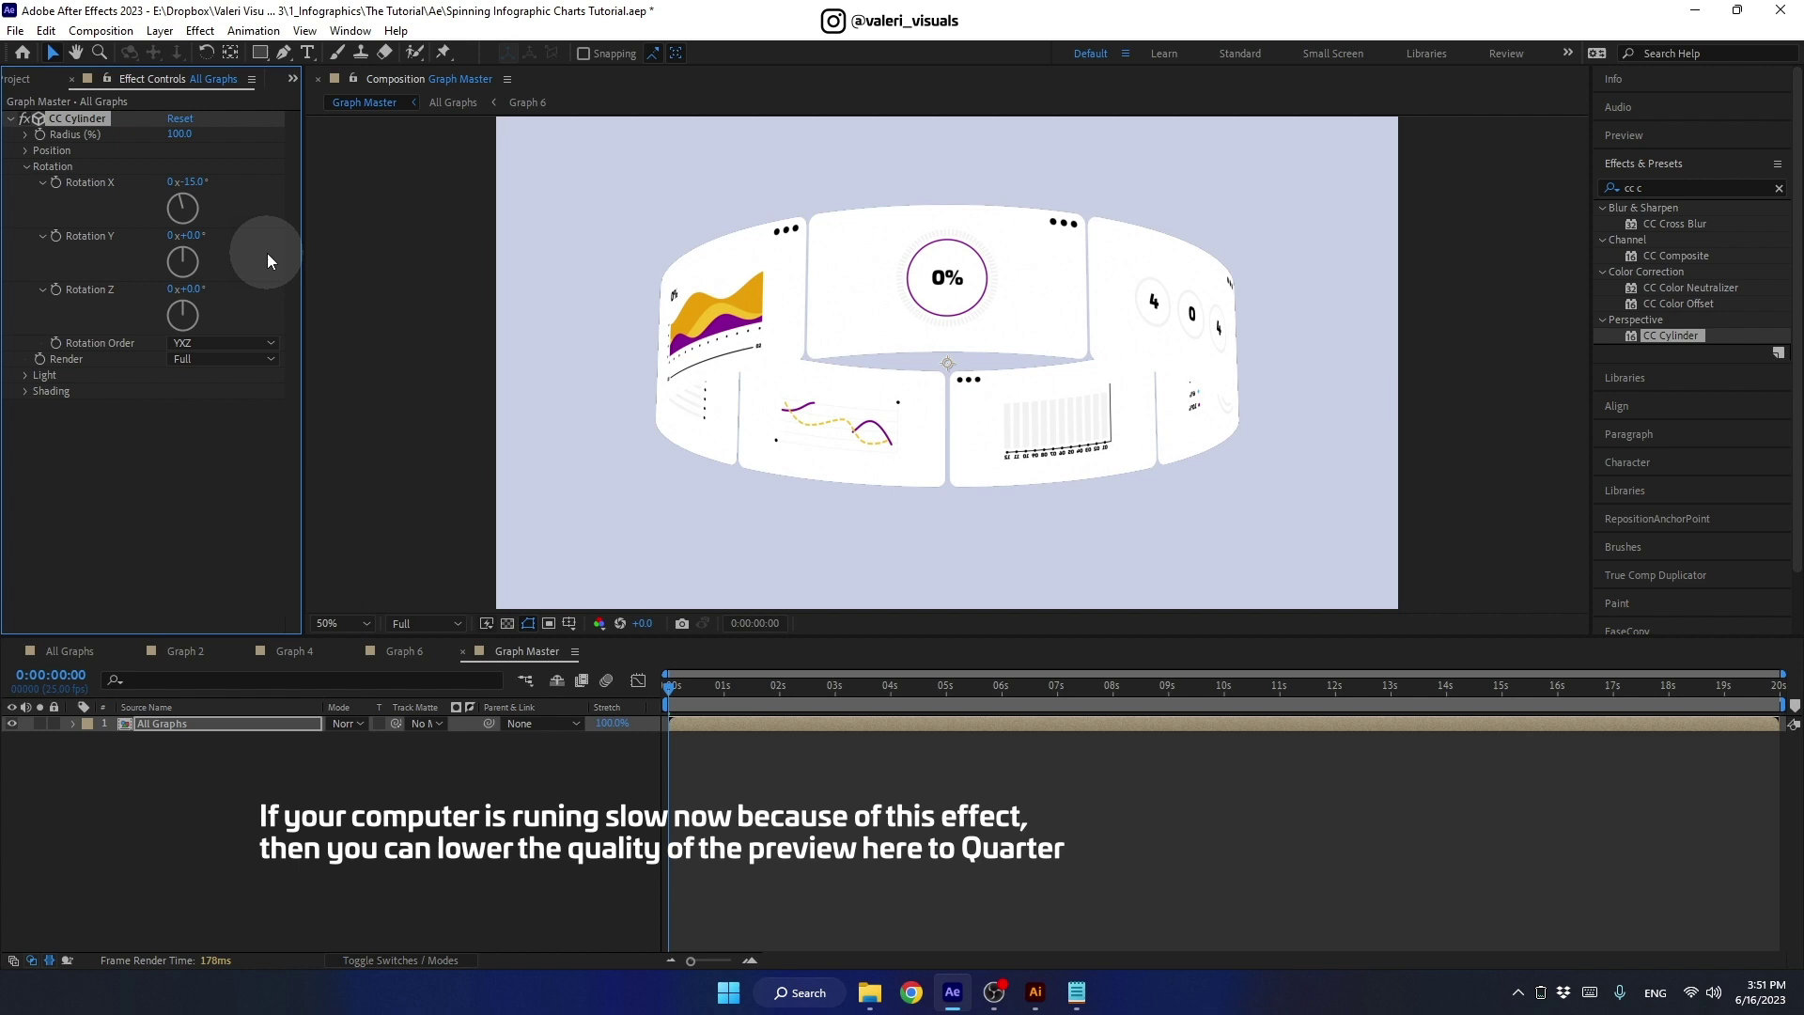
- Choose Full preview resolution in the viewer
{"action": "key", "text": "z"}
{"action": "left_click", "coordinate": [434, 628]}
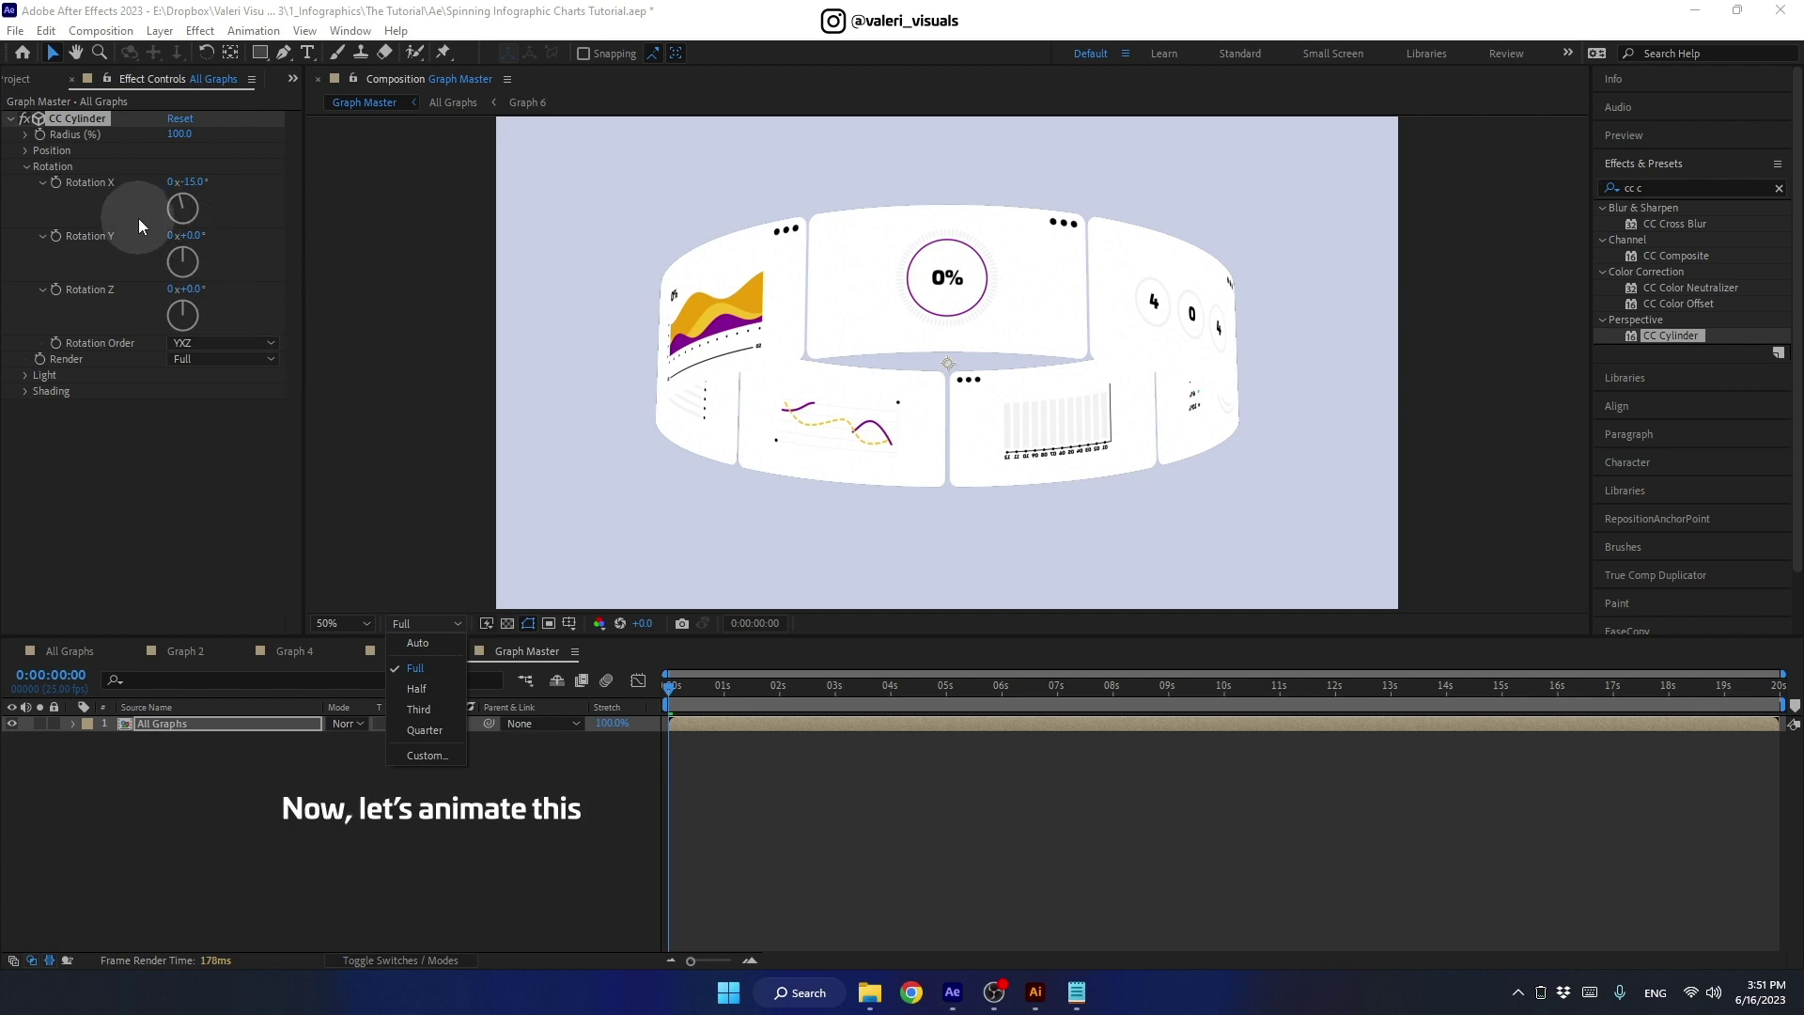
- Drive CC Cylinder Rotation Y with the expression time*30
{"action": "left_click", "coordinate": [130, 256]}
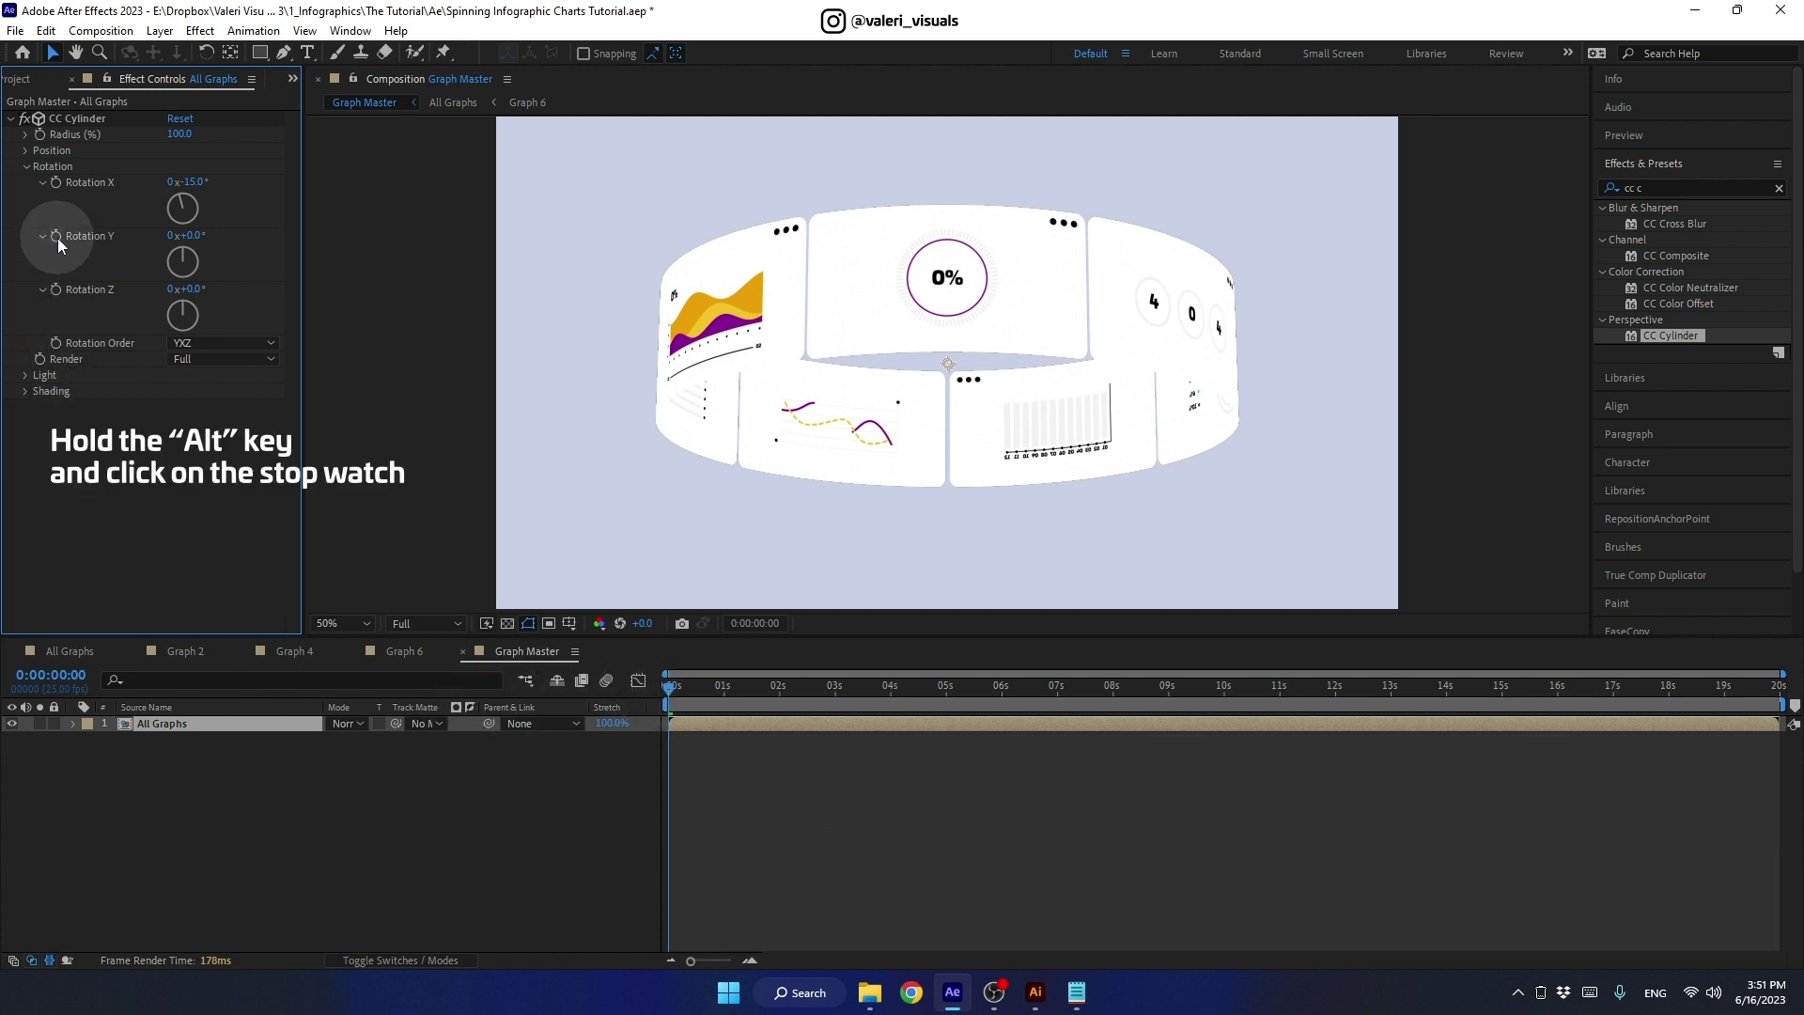
{"action": "key", "text": "alt+Num_Lock"}
{"action": "left_click", "coordinate": [66, 239]}
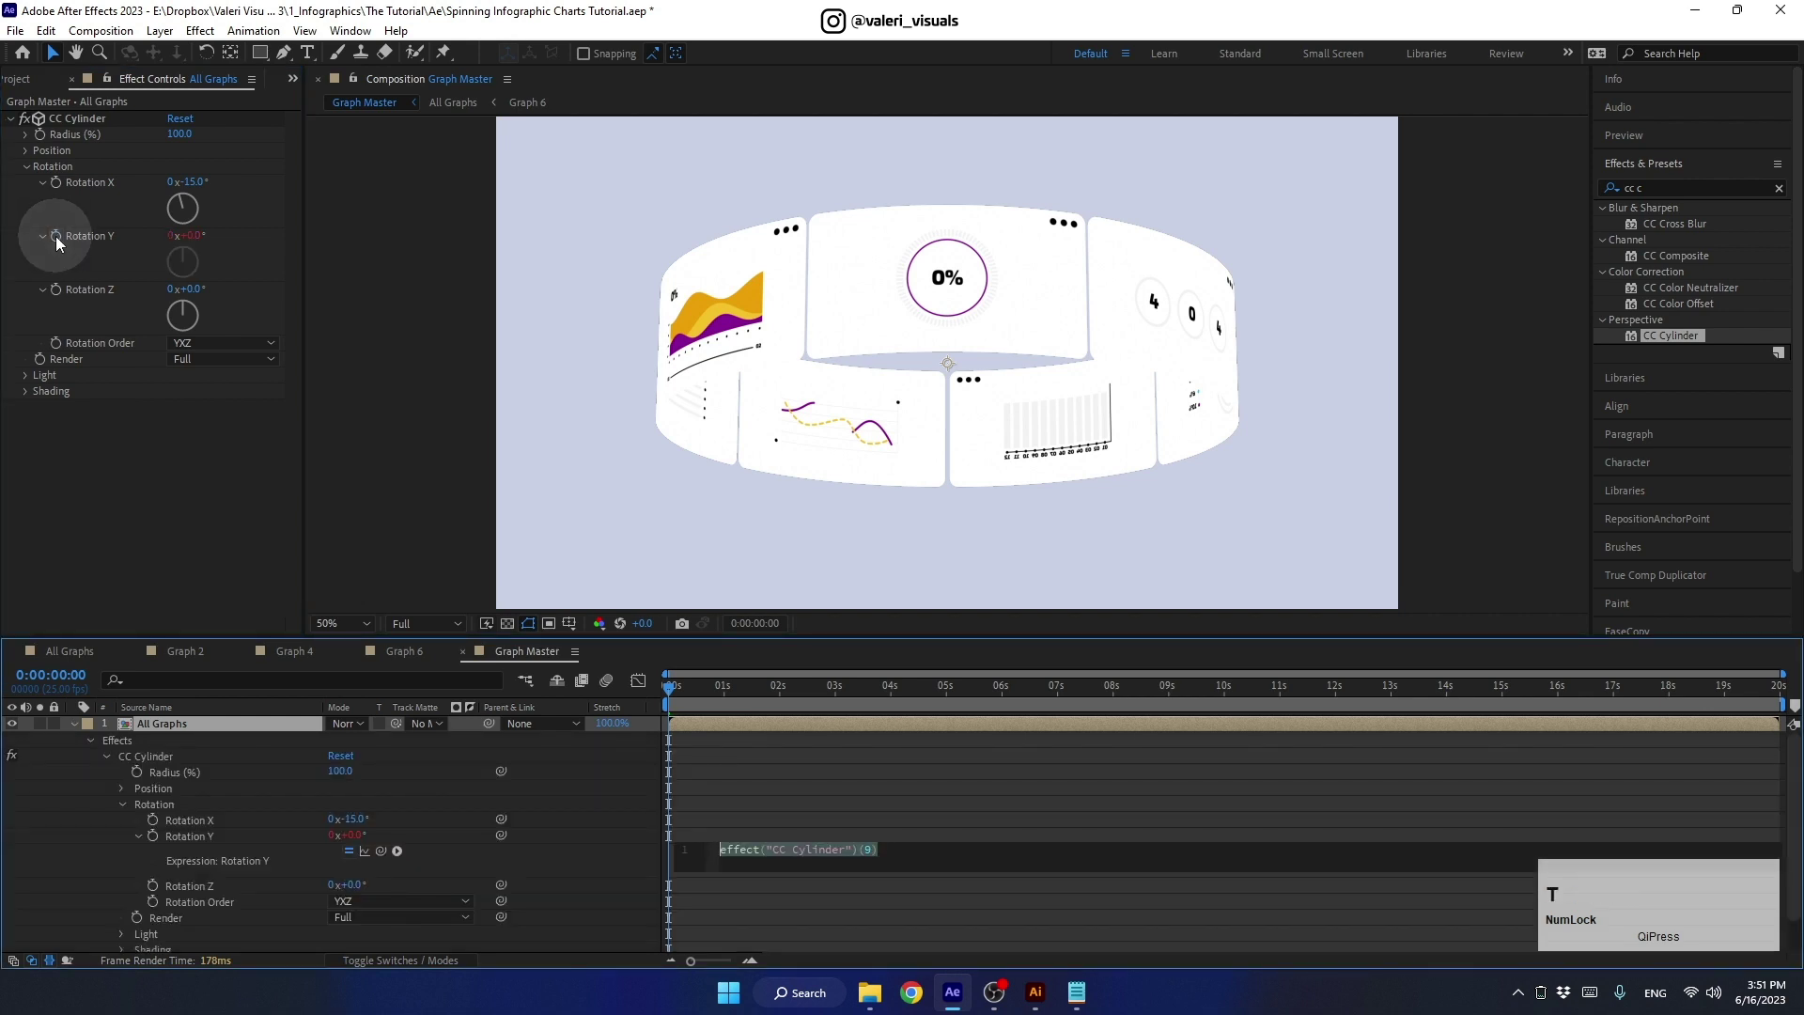
{"action": "type", "text": "time"}
{"action": "key", "text": "shift+8"}
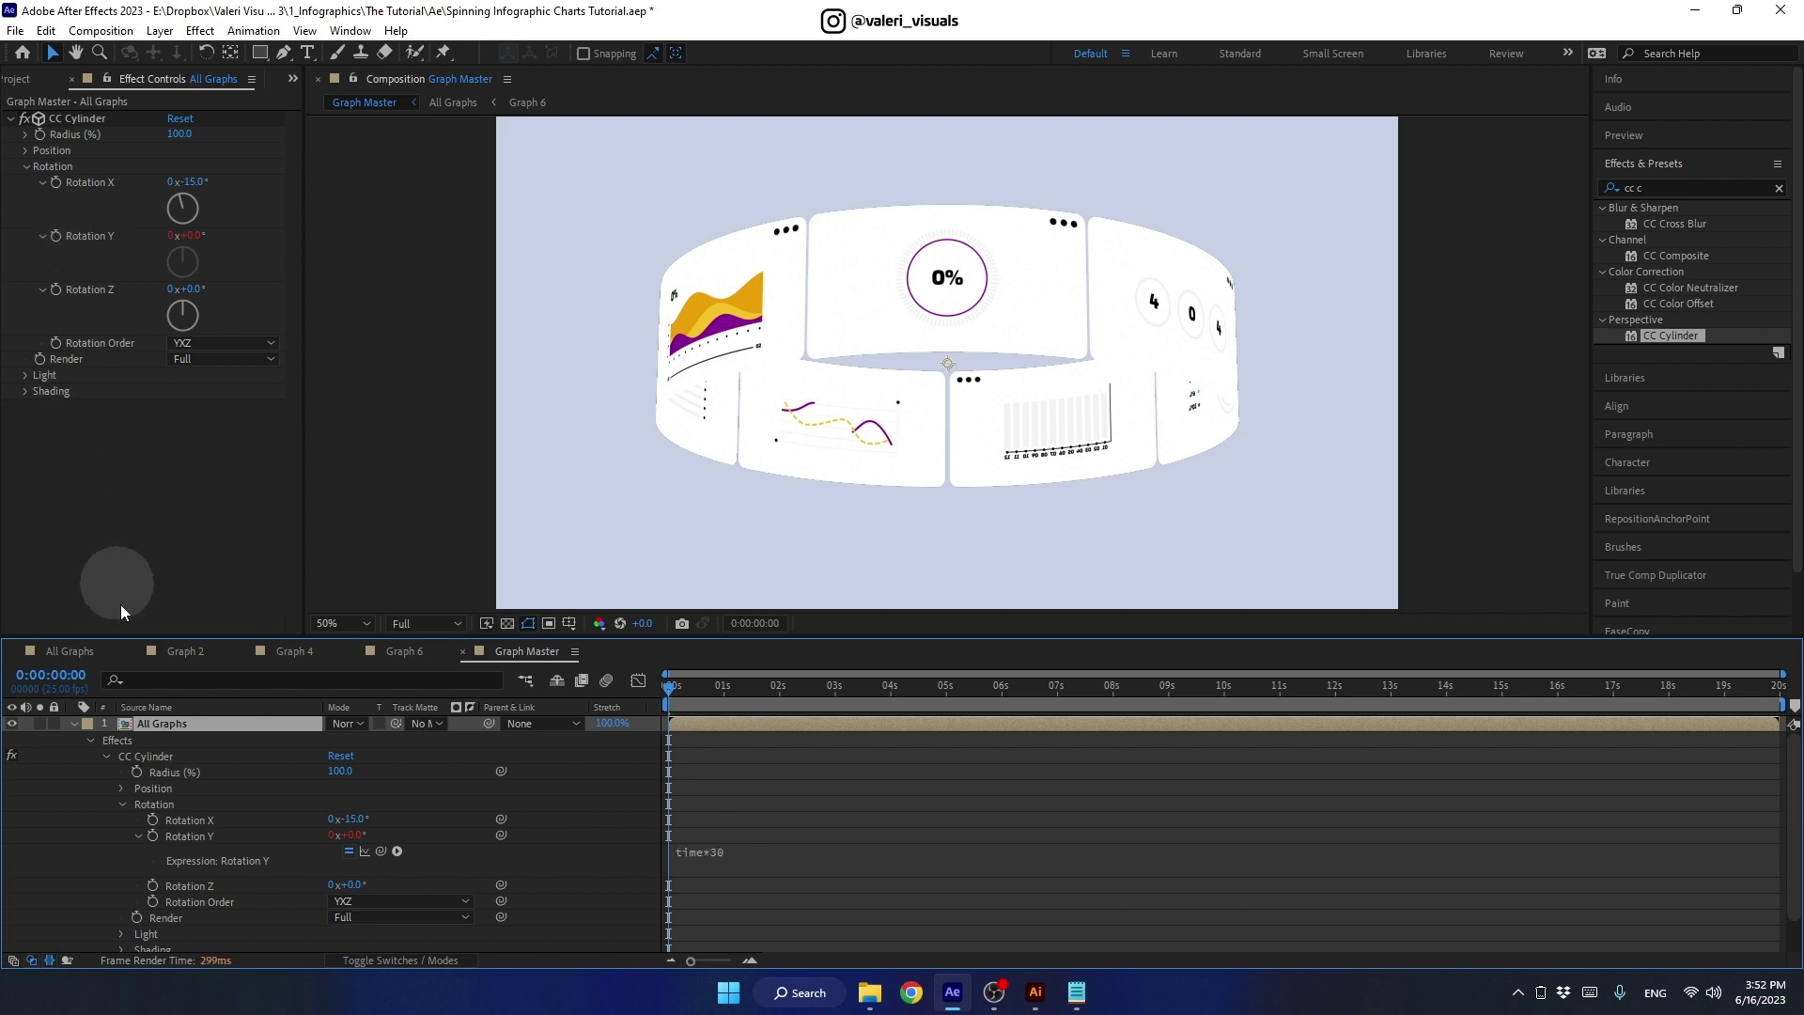
{"action": "left_click", "coordinate": [86, 730]}
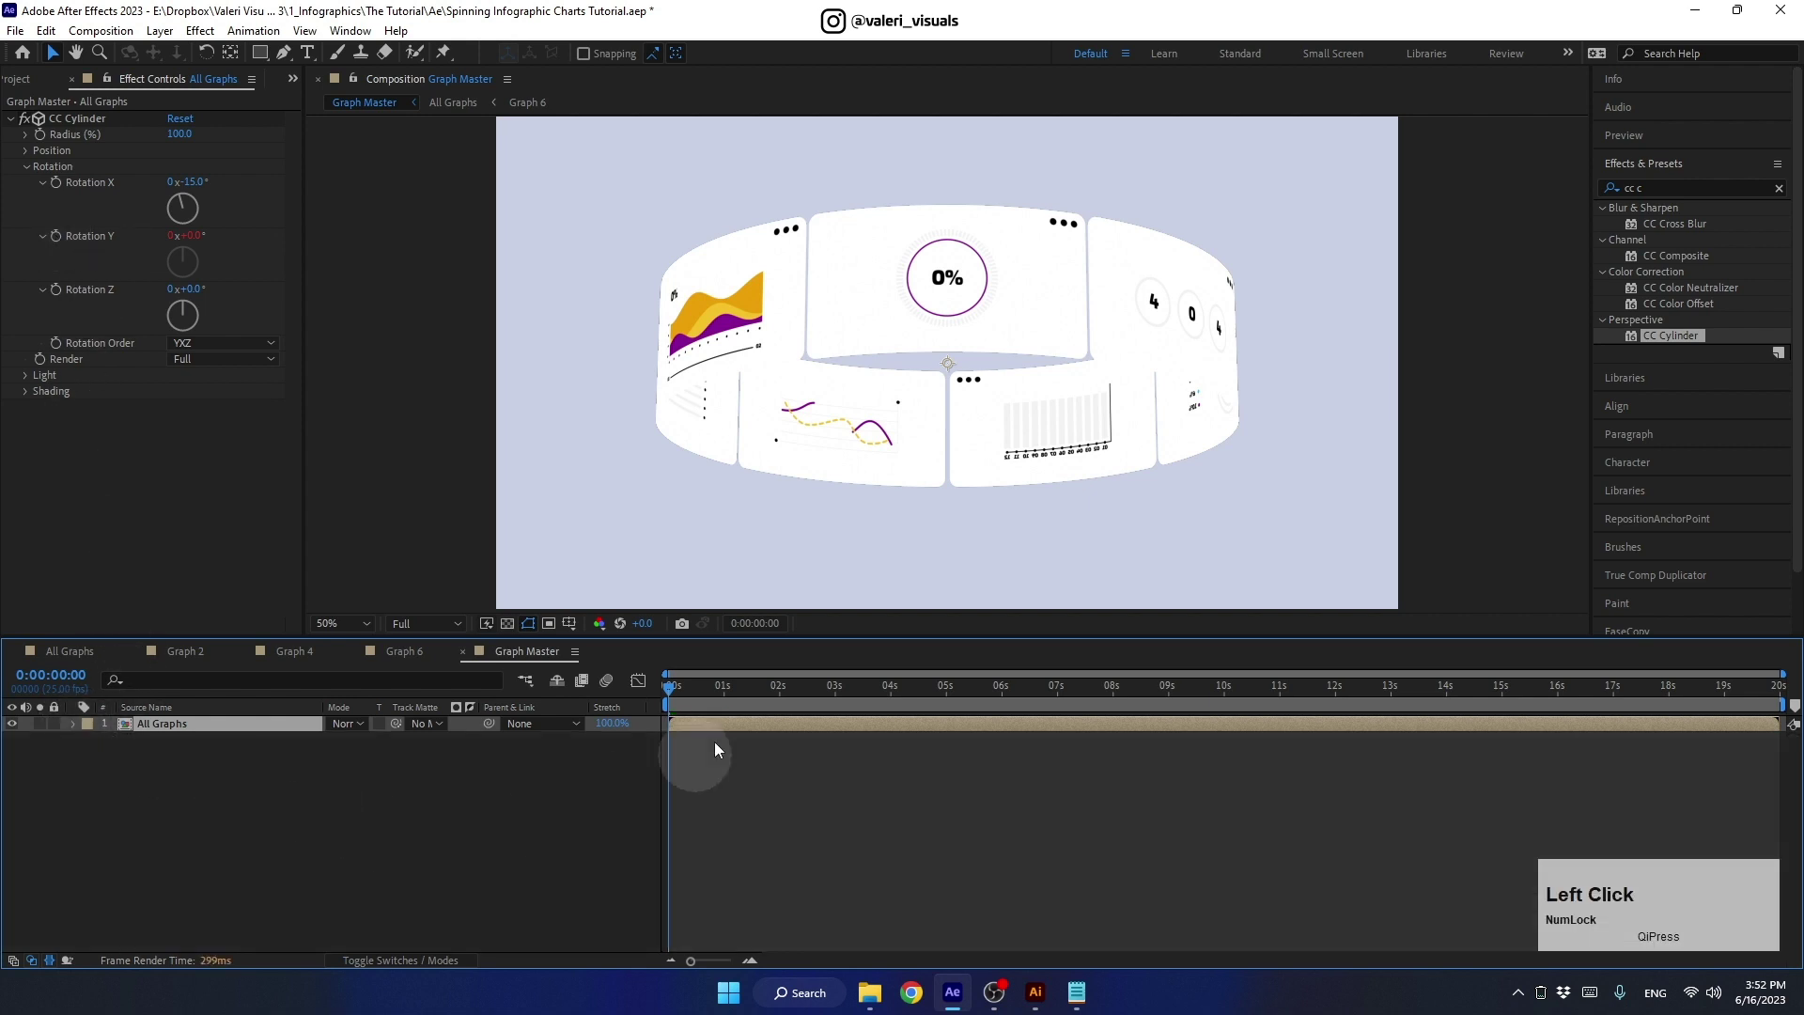
- Preview the spinning ring and stop playback
{"action": "key", "text": "space"}
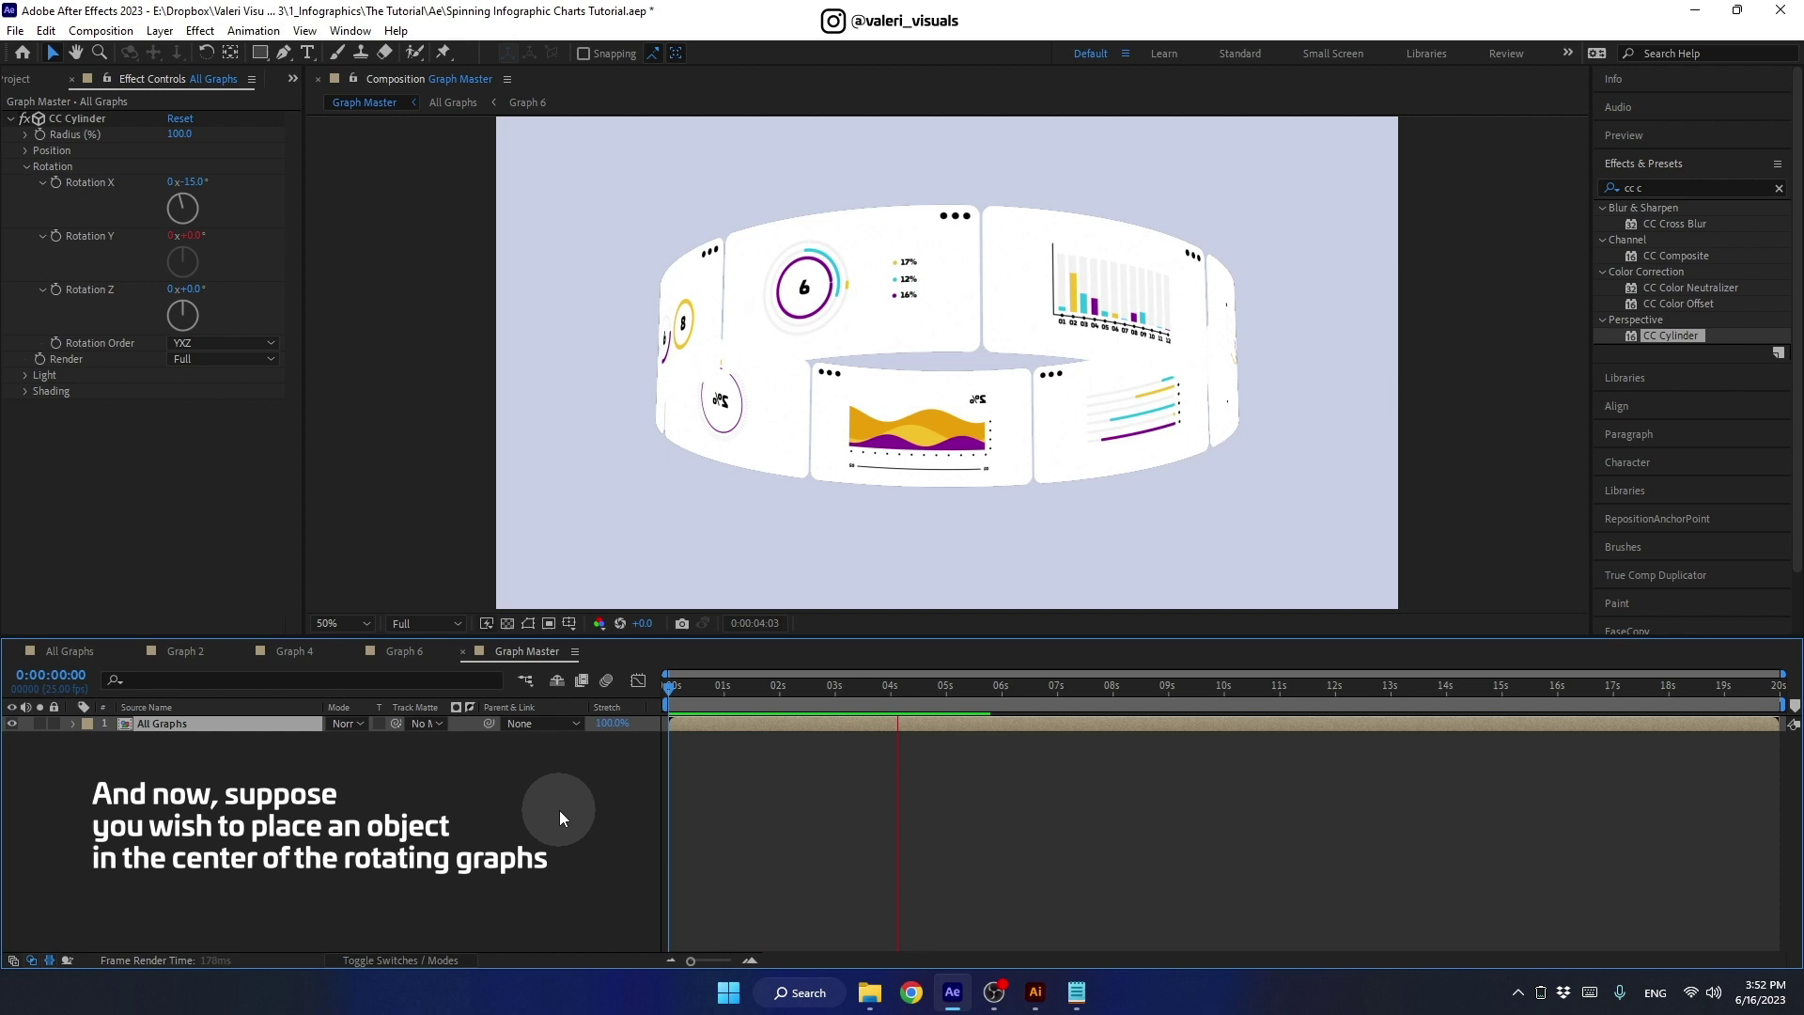
{"action": "key", "text": "space"}
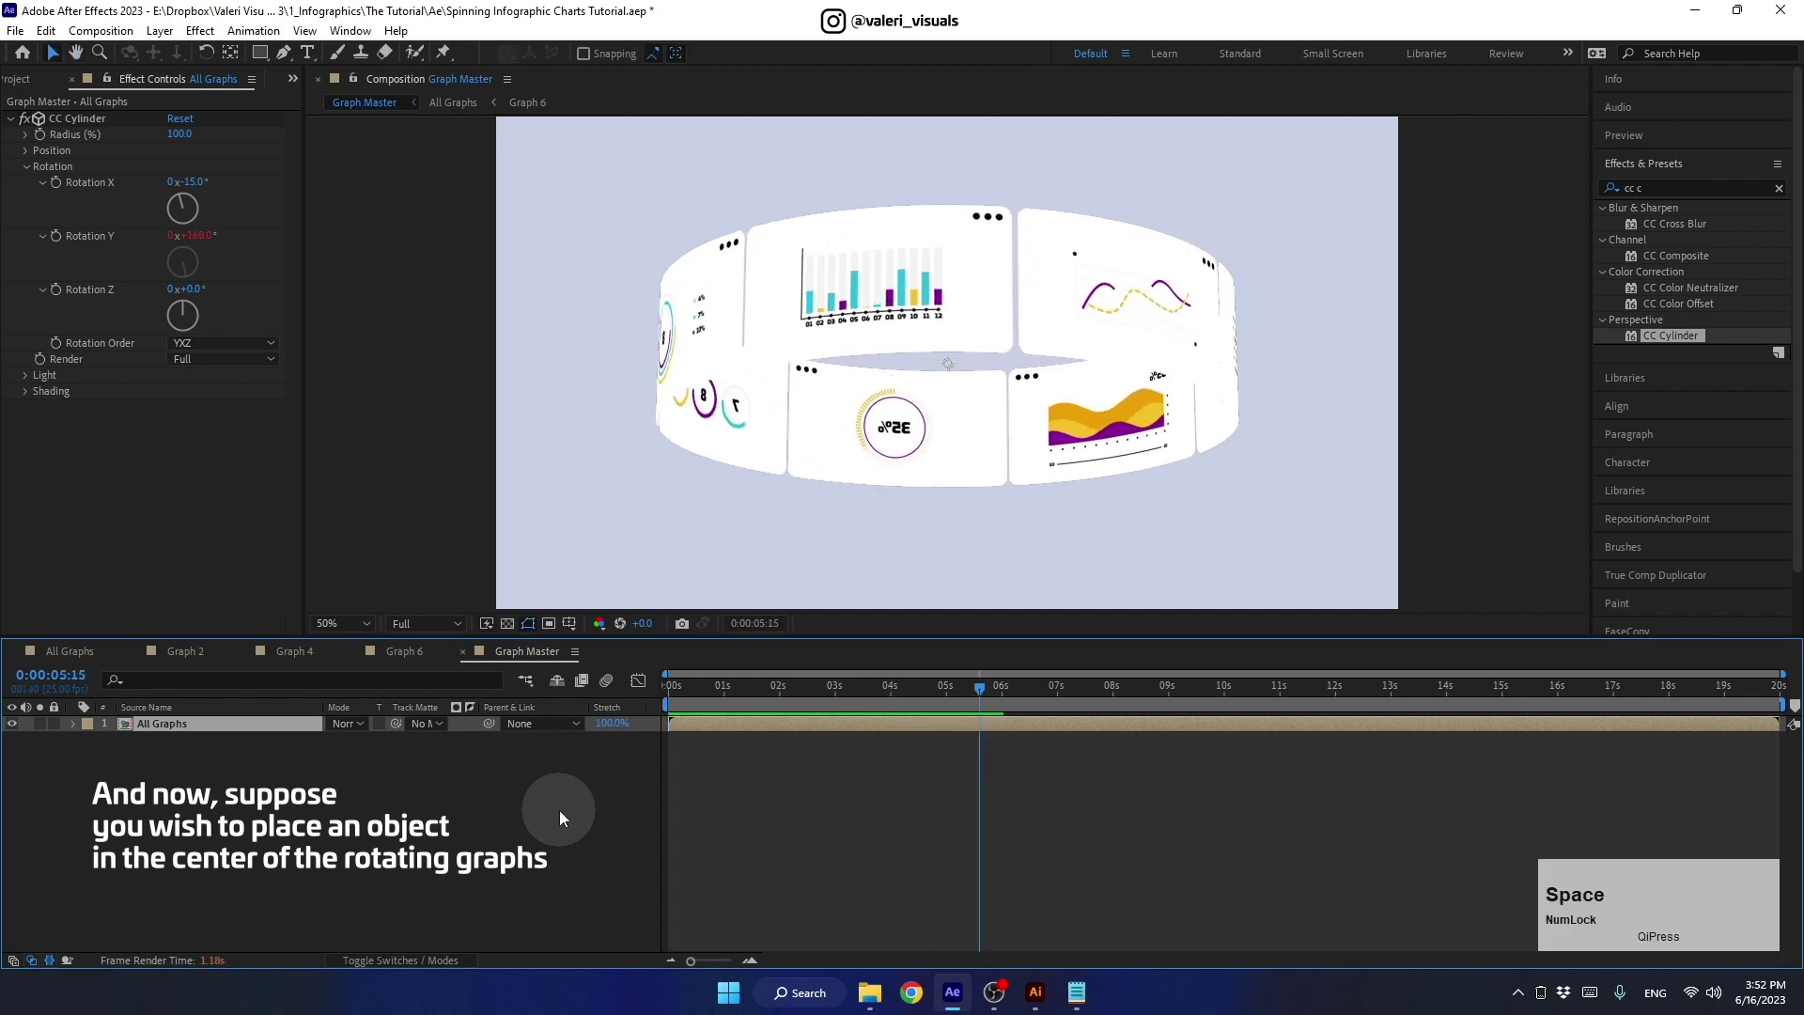
- Add a text layer reading 1 at 500 px font size
{"action": "left_click", "coordinate": [575, 819]}
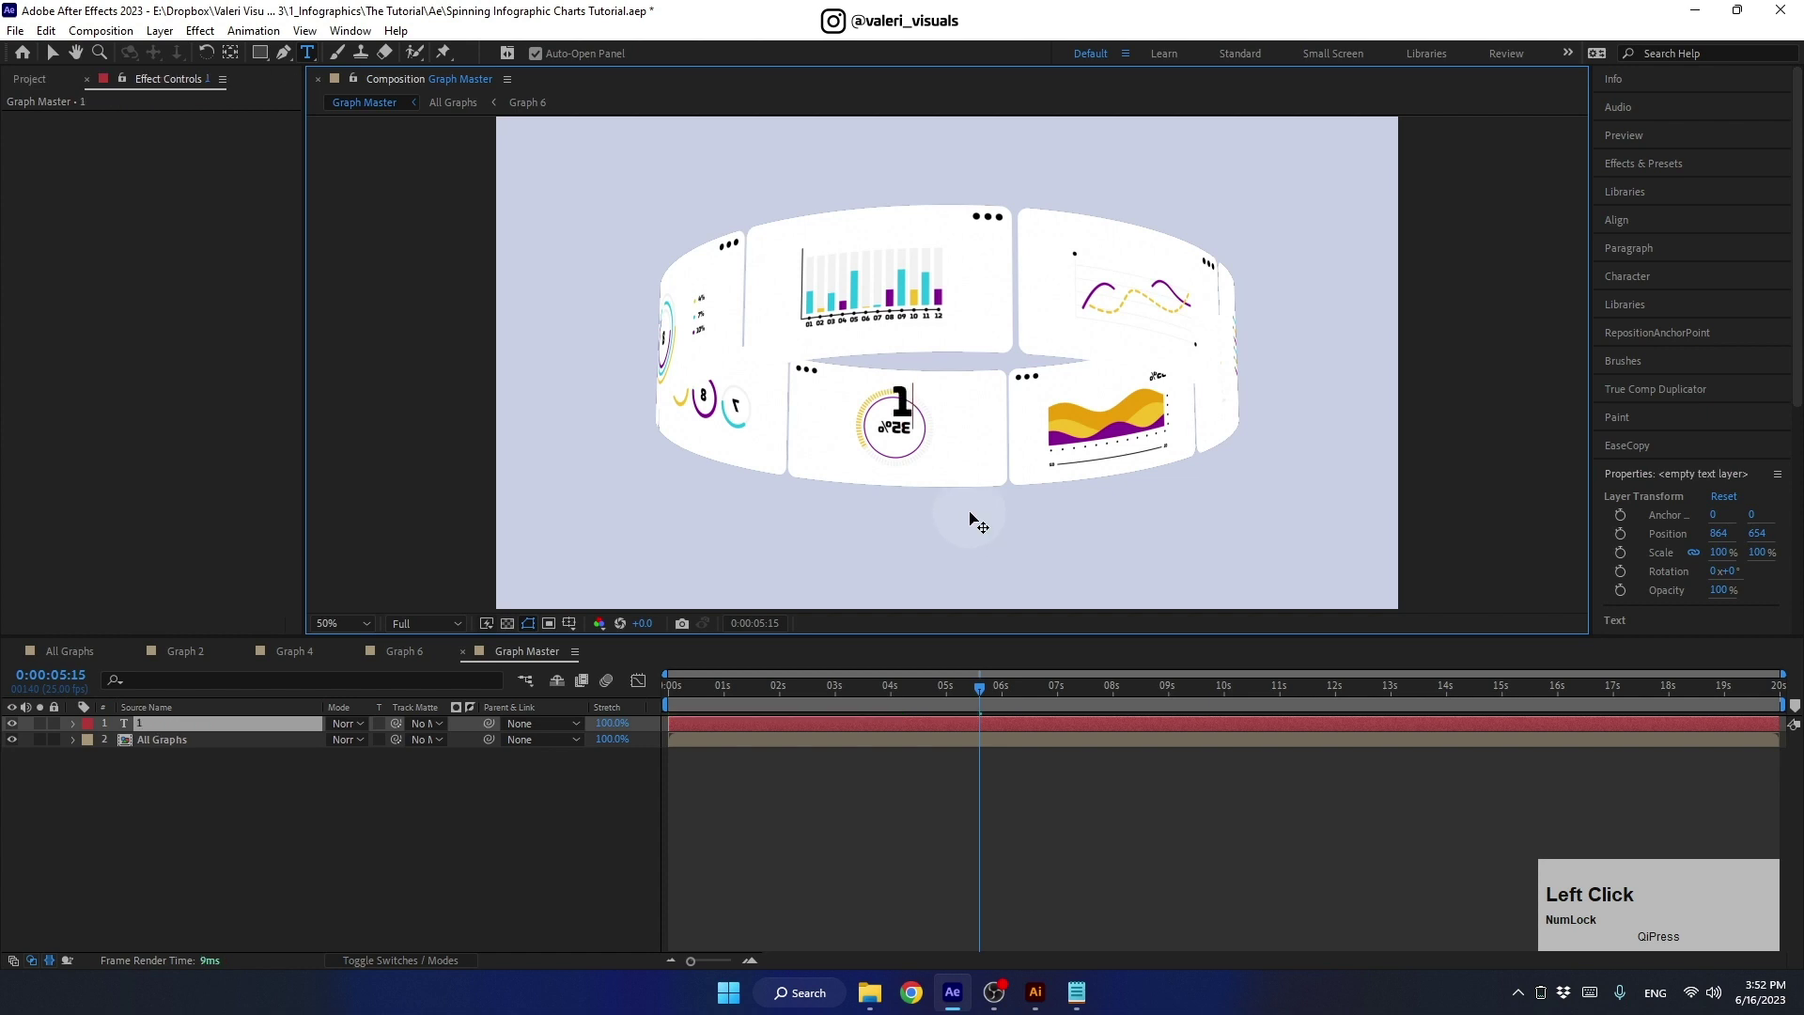
{"action": "left_click", "coordinate": [204, 730]}
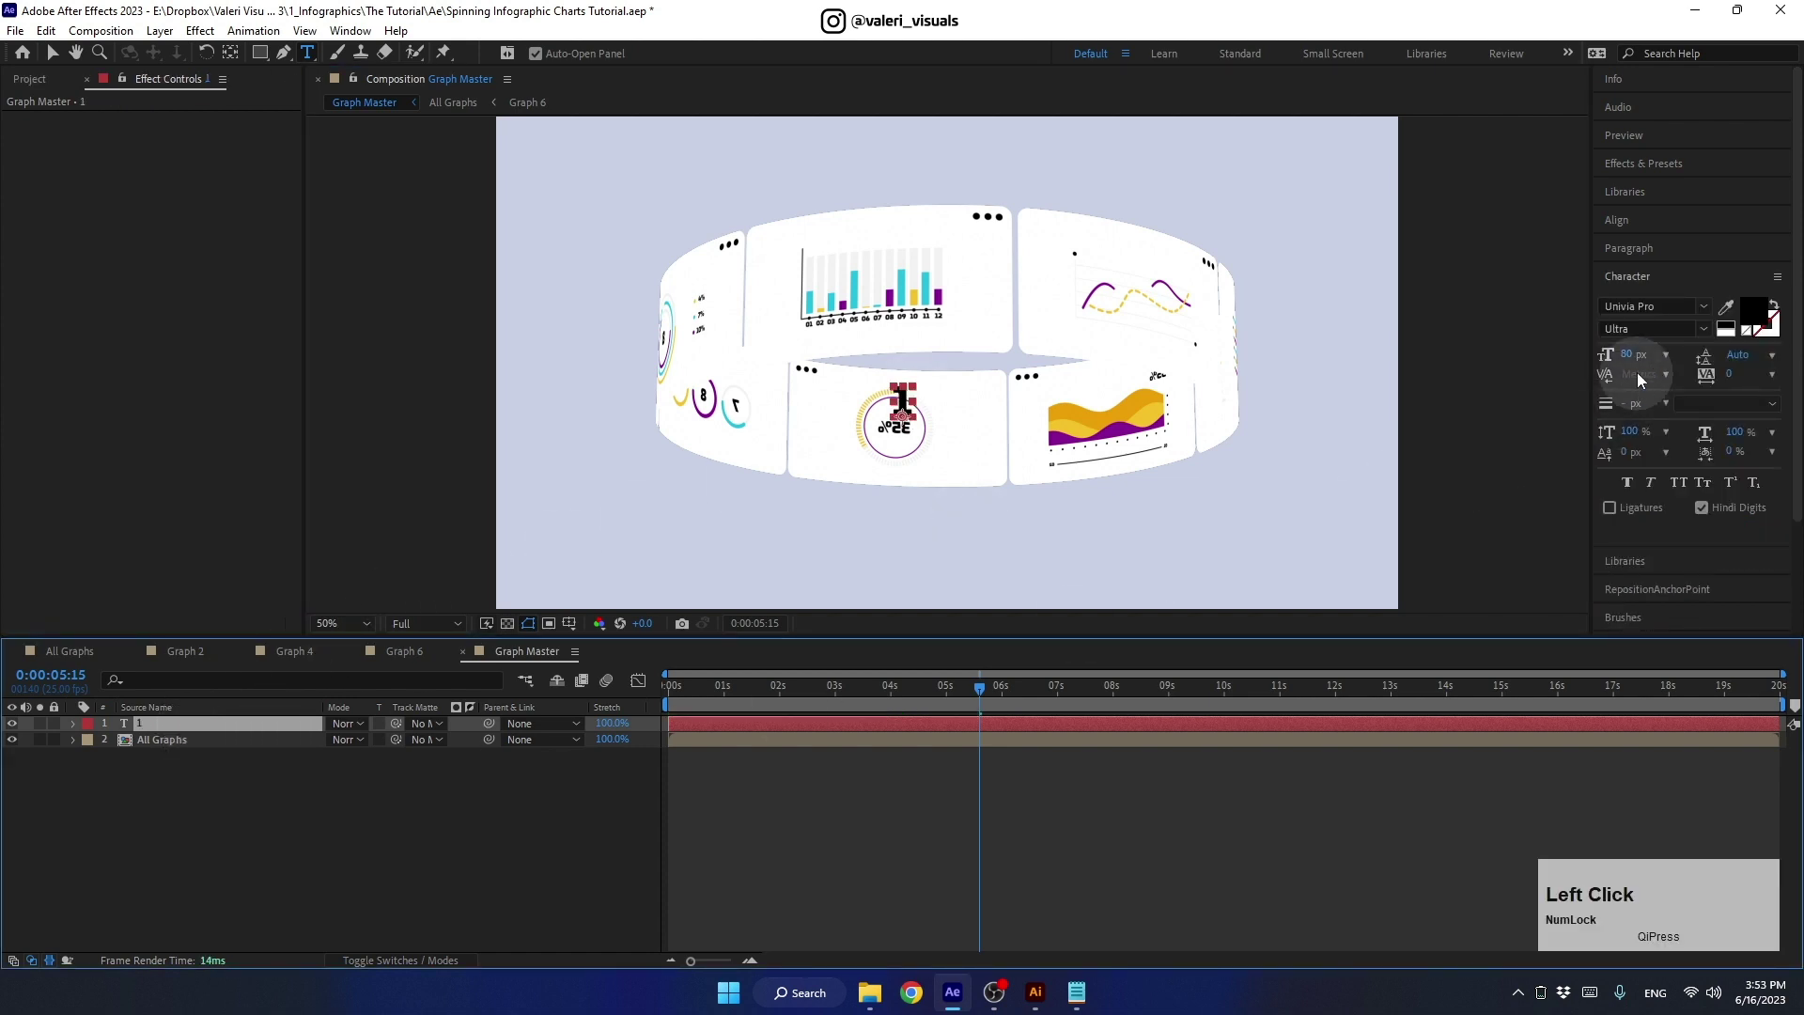
{"action": "left_click", "coordinate": [1642, 362]}
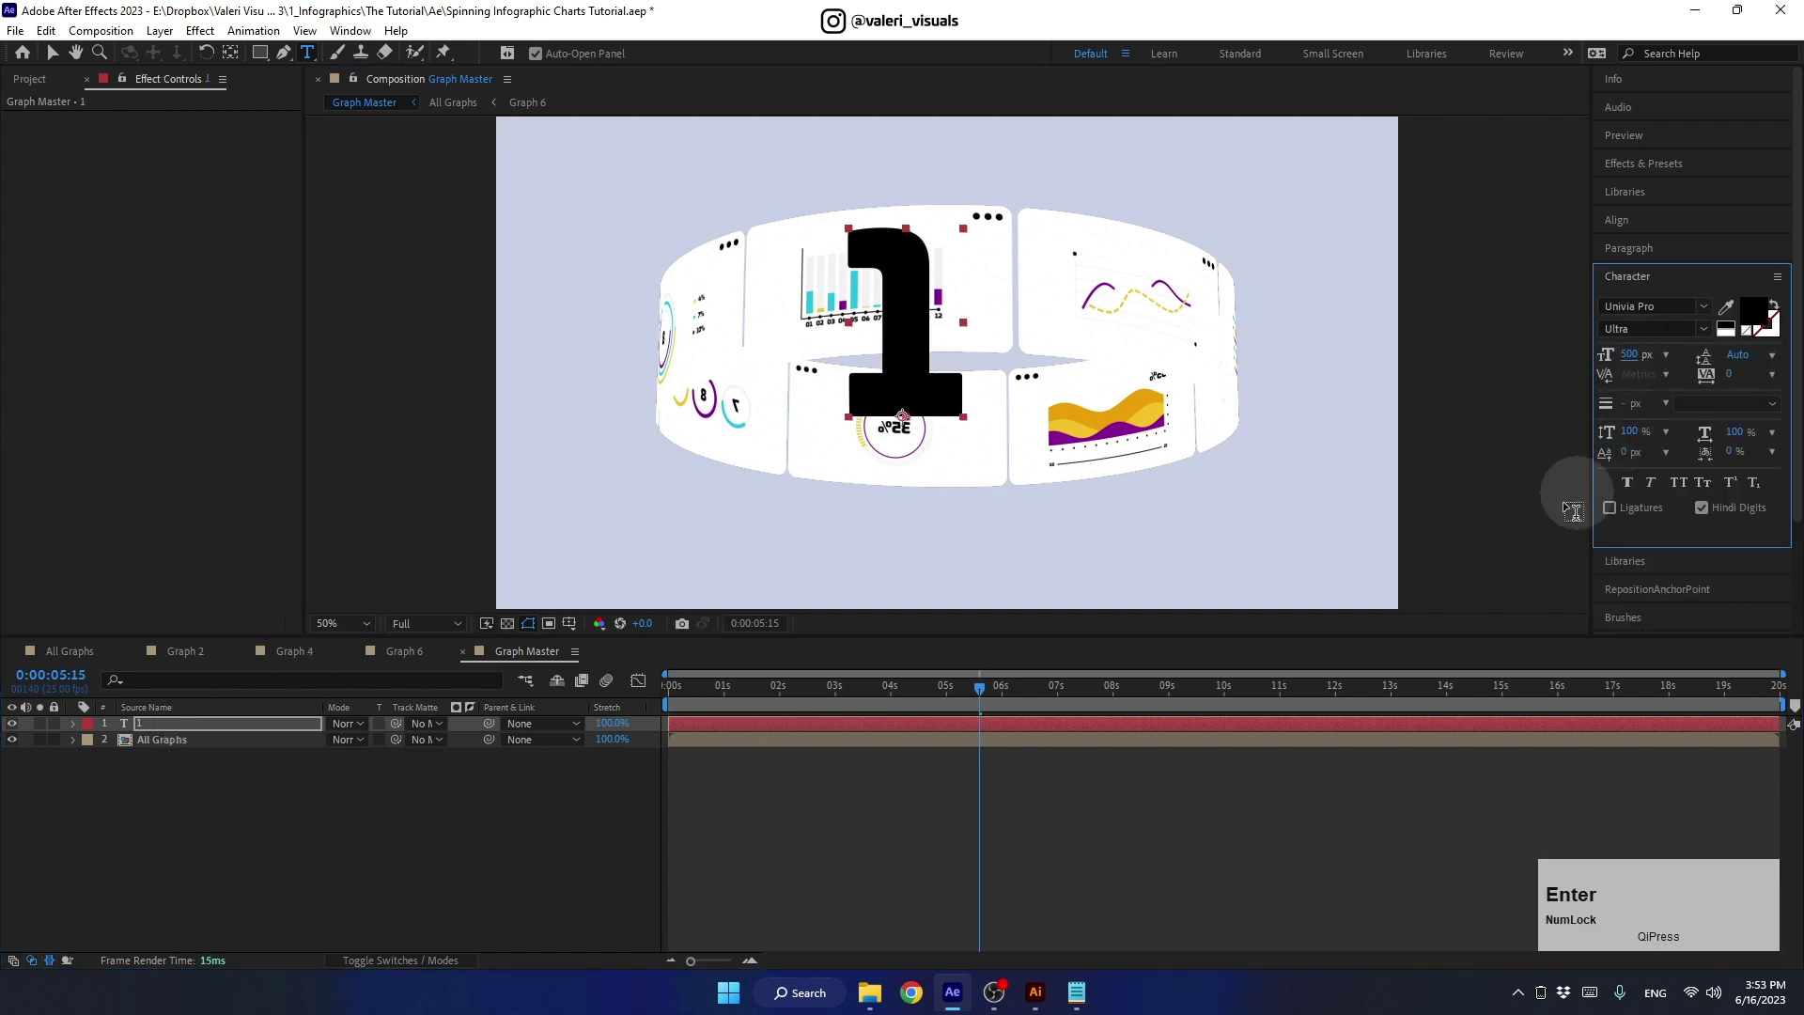
{"action": "left_click", "coordinate": [247, 729]}
- Scale the number layer up to 200%
{"action": "key", "text": "s"}
{"action": "left_click", "coordinate": [369, 741]}
{"action": "key", "text": "Return"}
{"action": "left_click", "coordinate": [62, 59]}
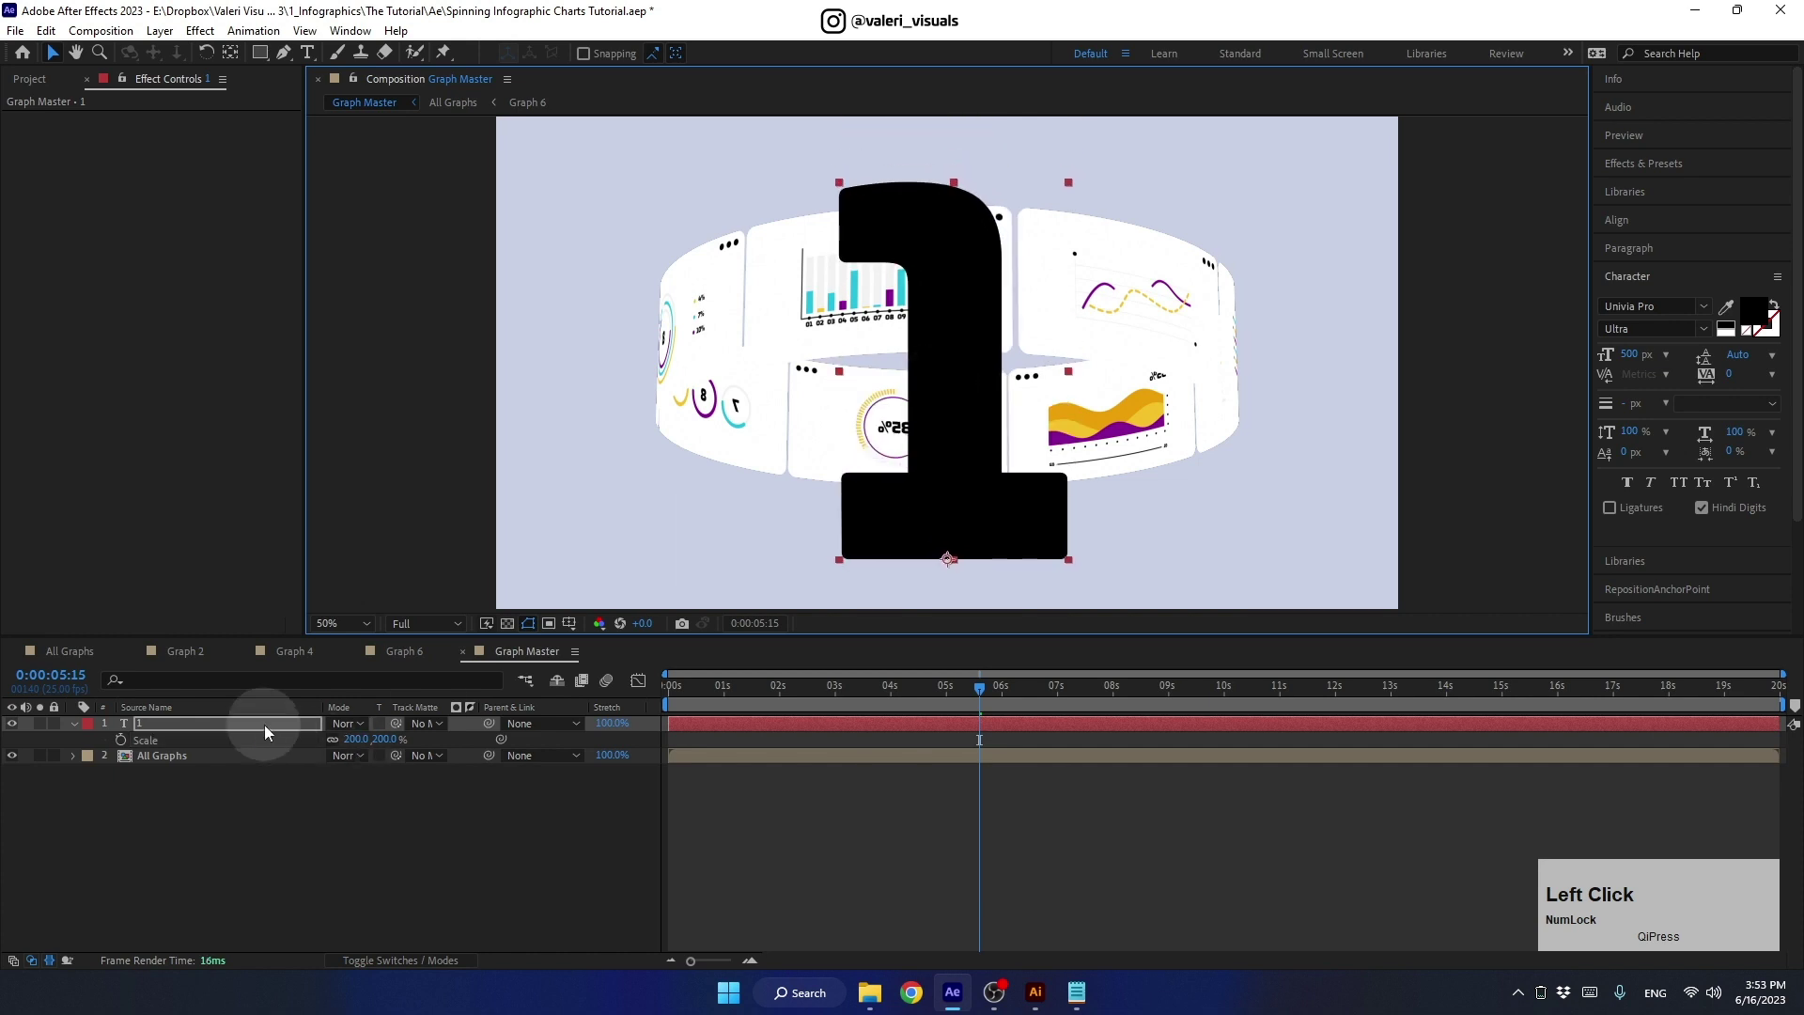
- Hide the number layer and set All Graphs' CC Cylinder Render to Outside
{"action": "left_click", "coordinate": [239, 737]}
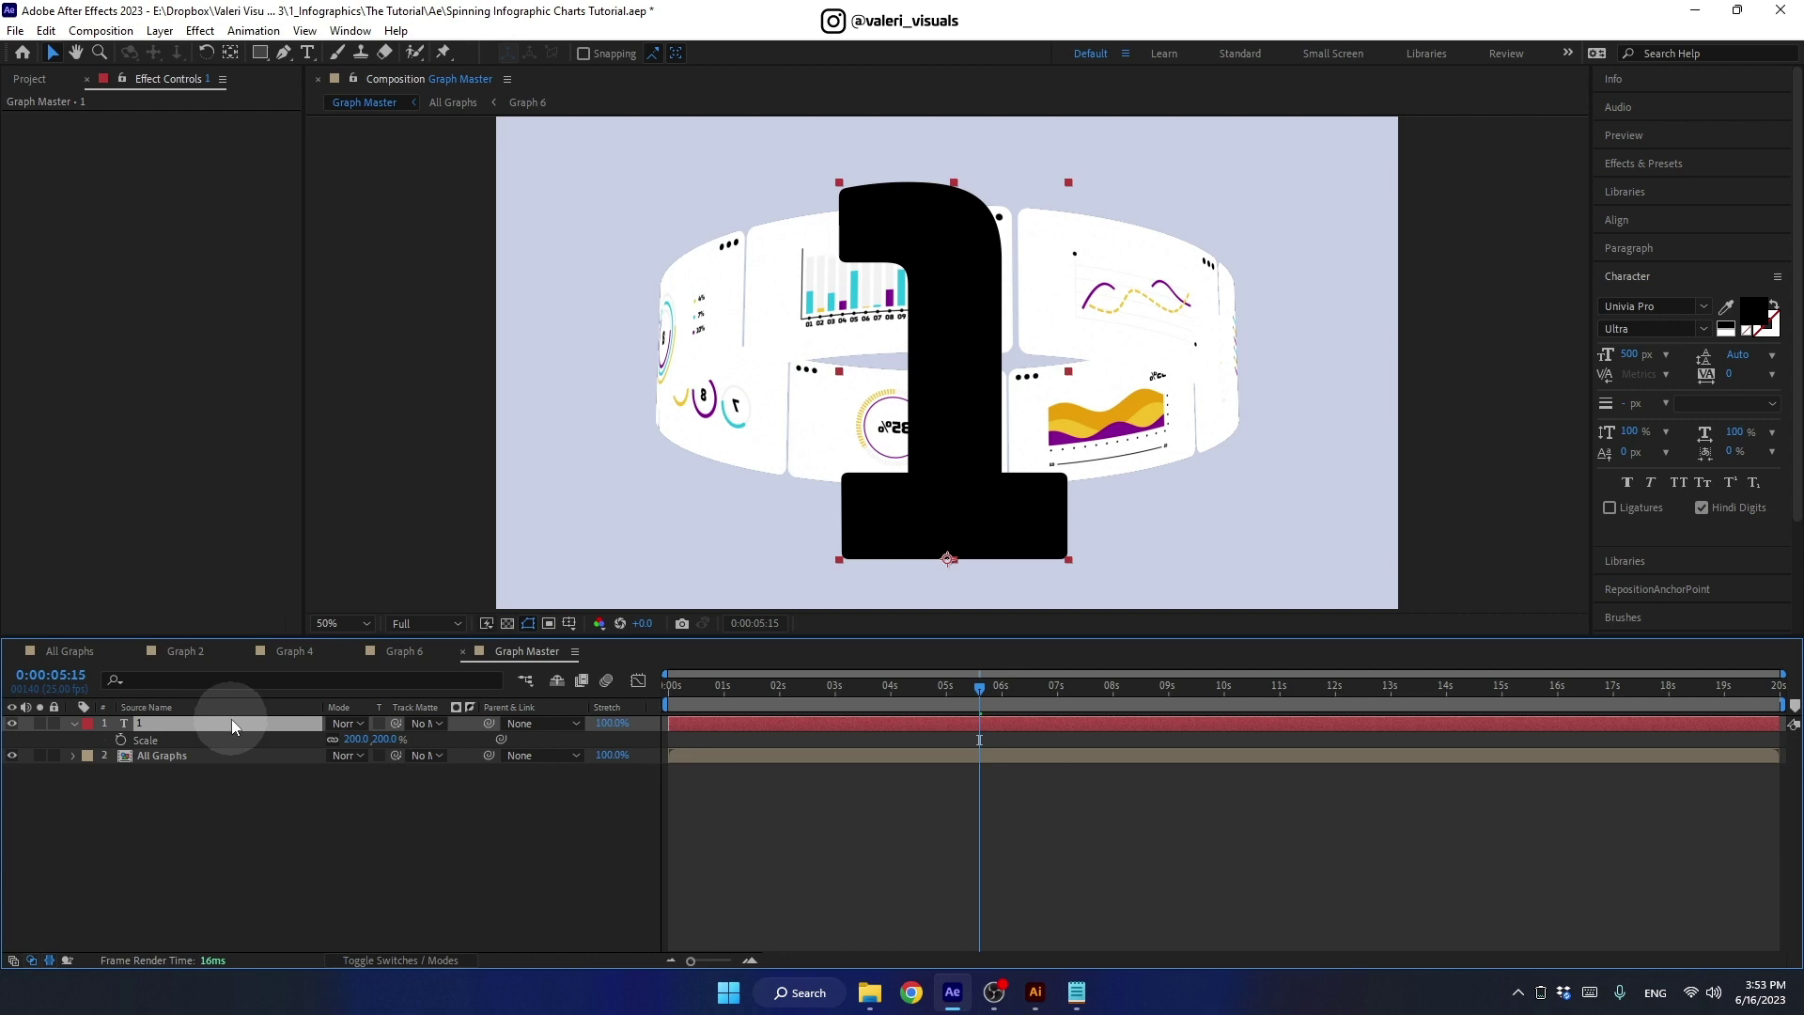
{"action": "left_click", "coordinate": [20, 726]}
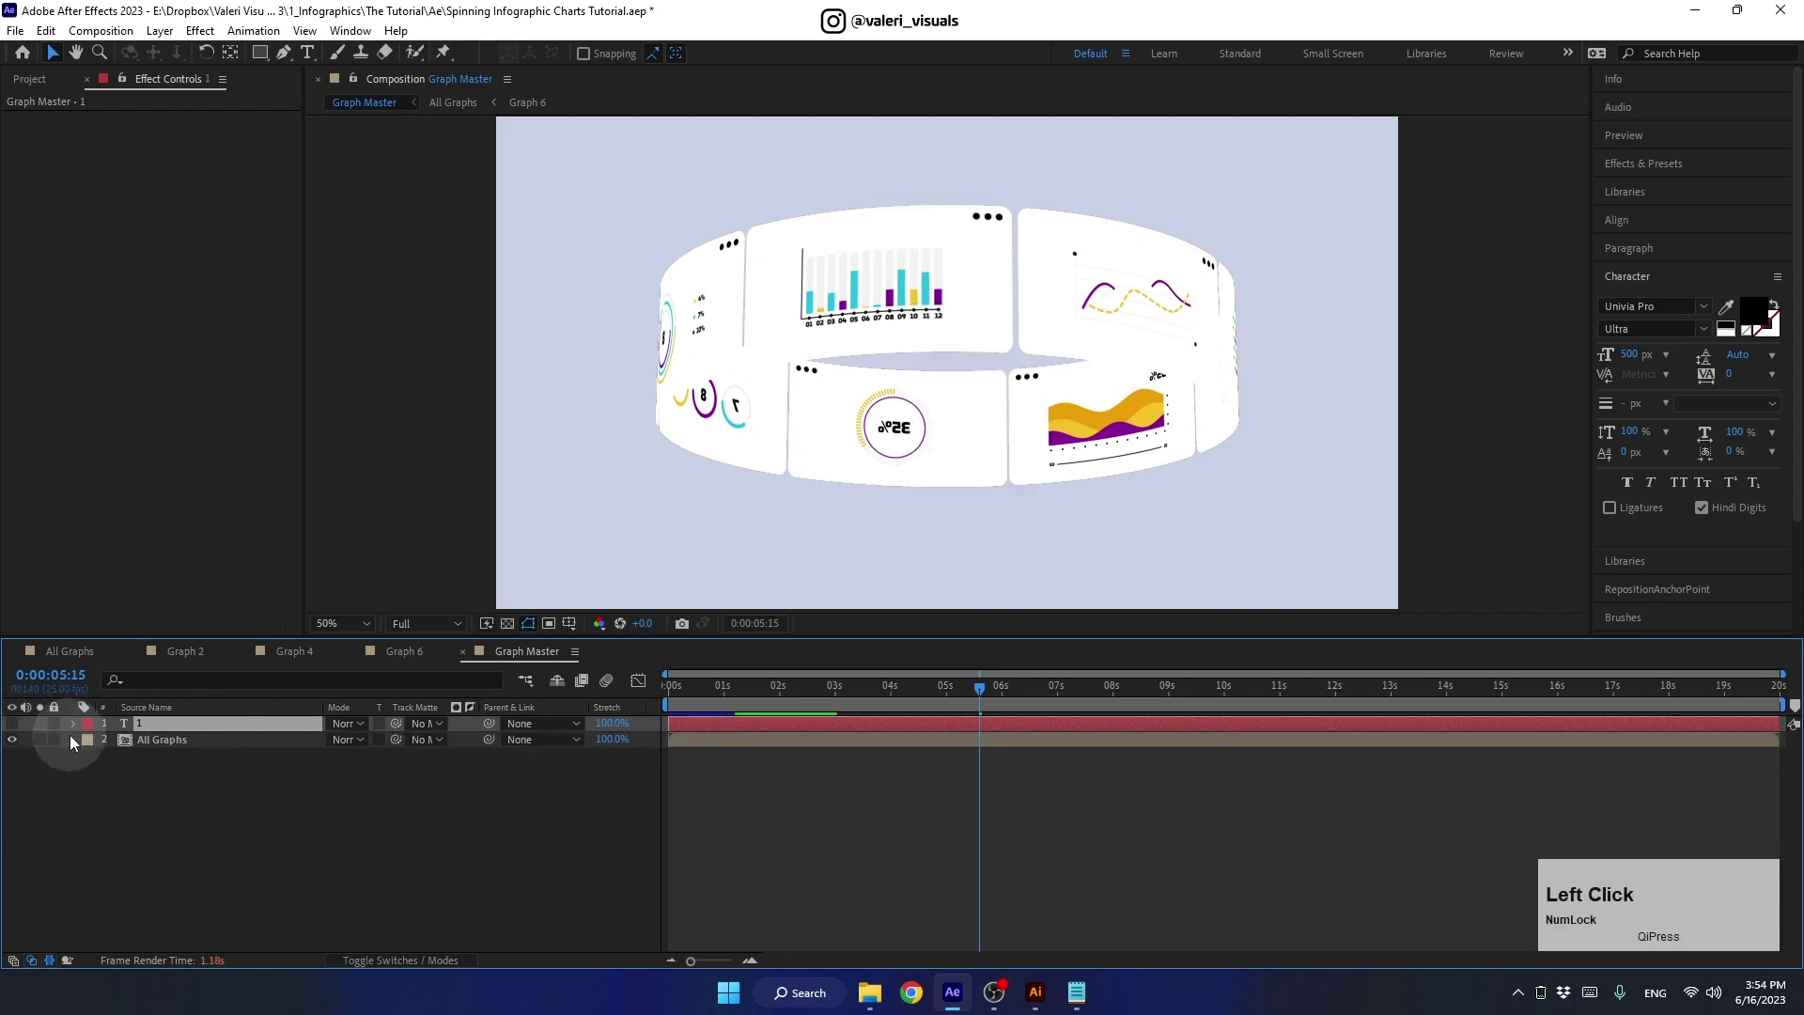
{"action": "left_click", "coordinate": [179, 744]}
{"action": "left_click", "coordinate": [169, 749]}
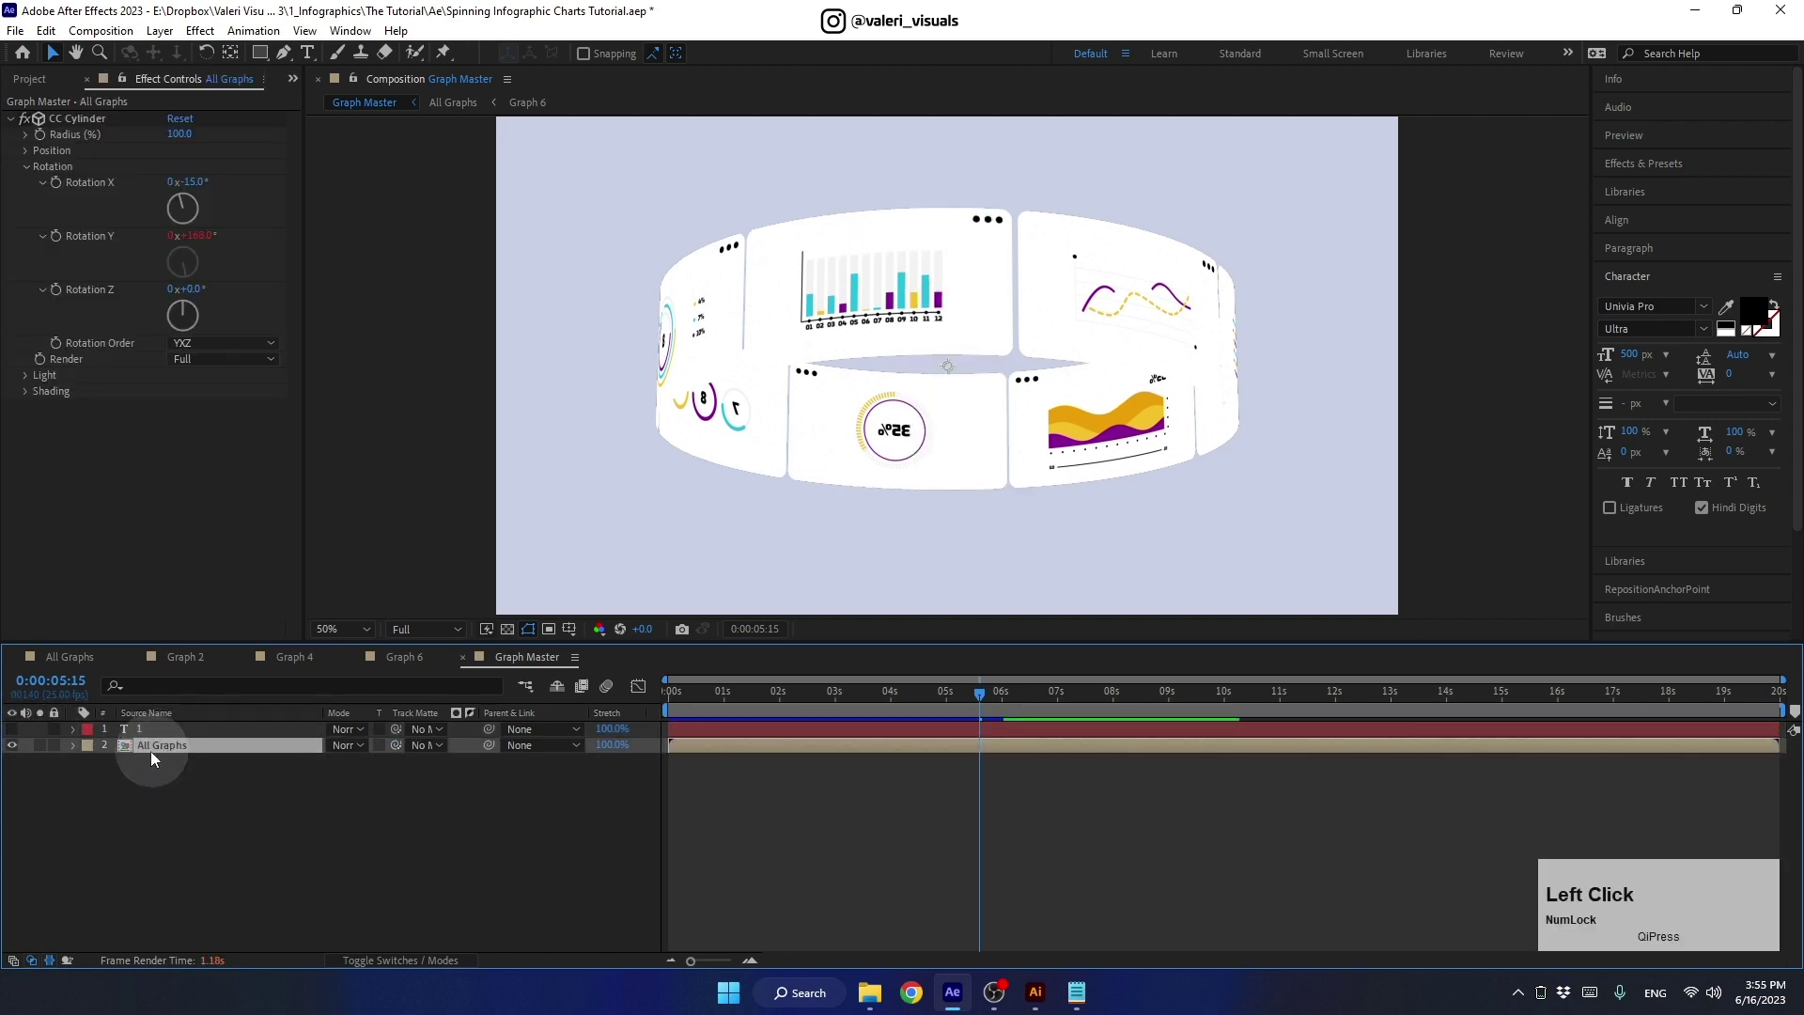
{"action": "left_click", "coordinate": [187, 363]}
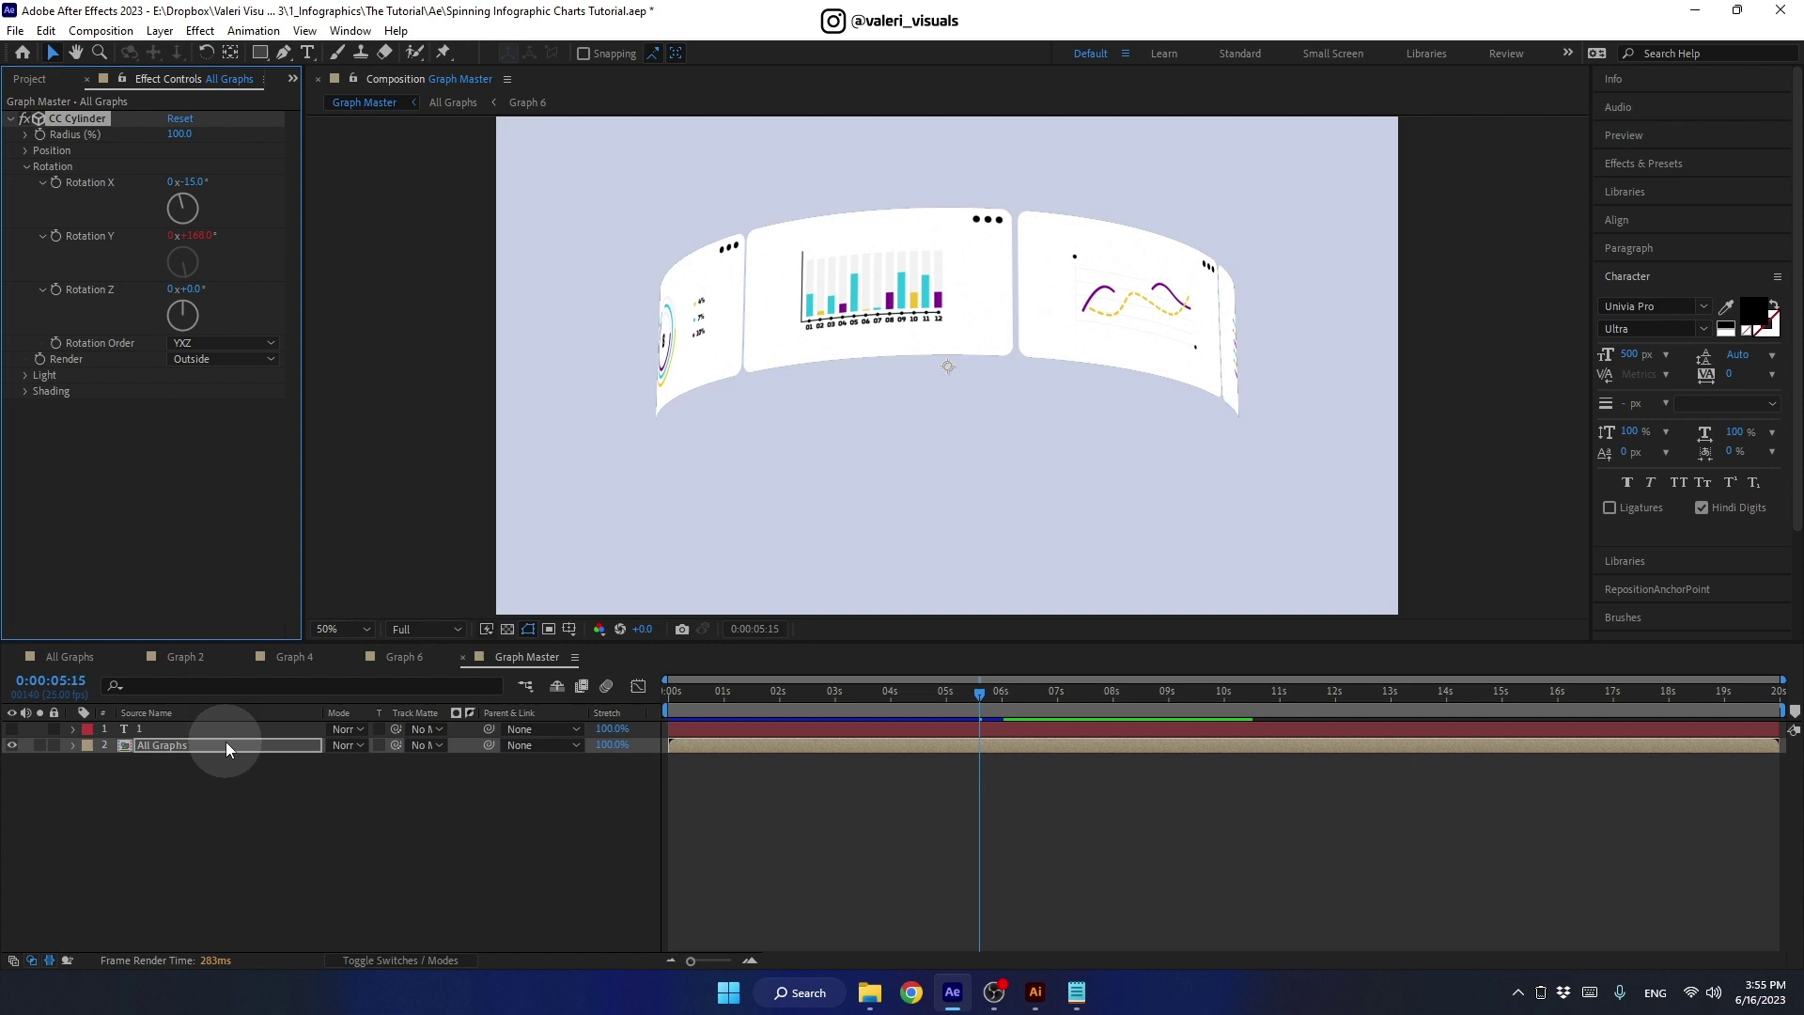
{"action": "left_click", "coordinate": [236, 746]}
- Duplicate All Graphs and set the lower copy's Render to Inside
{"action": "key", "text": "ctrl+d"}
{"action": "left_click_drag", "start_coordinate": [209, 766], "coordinate": [186, 747]}
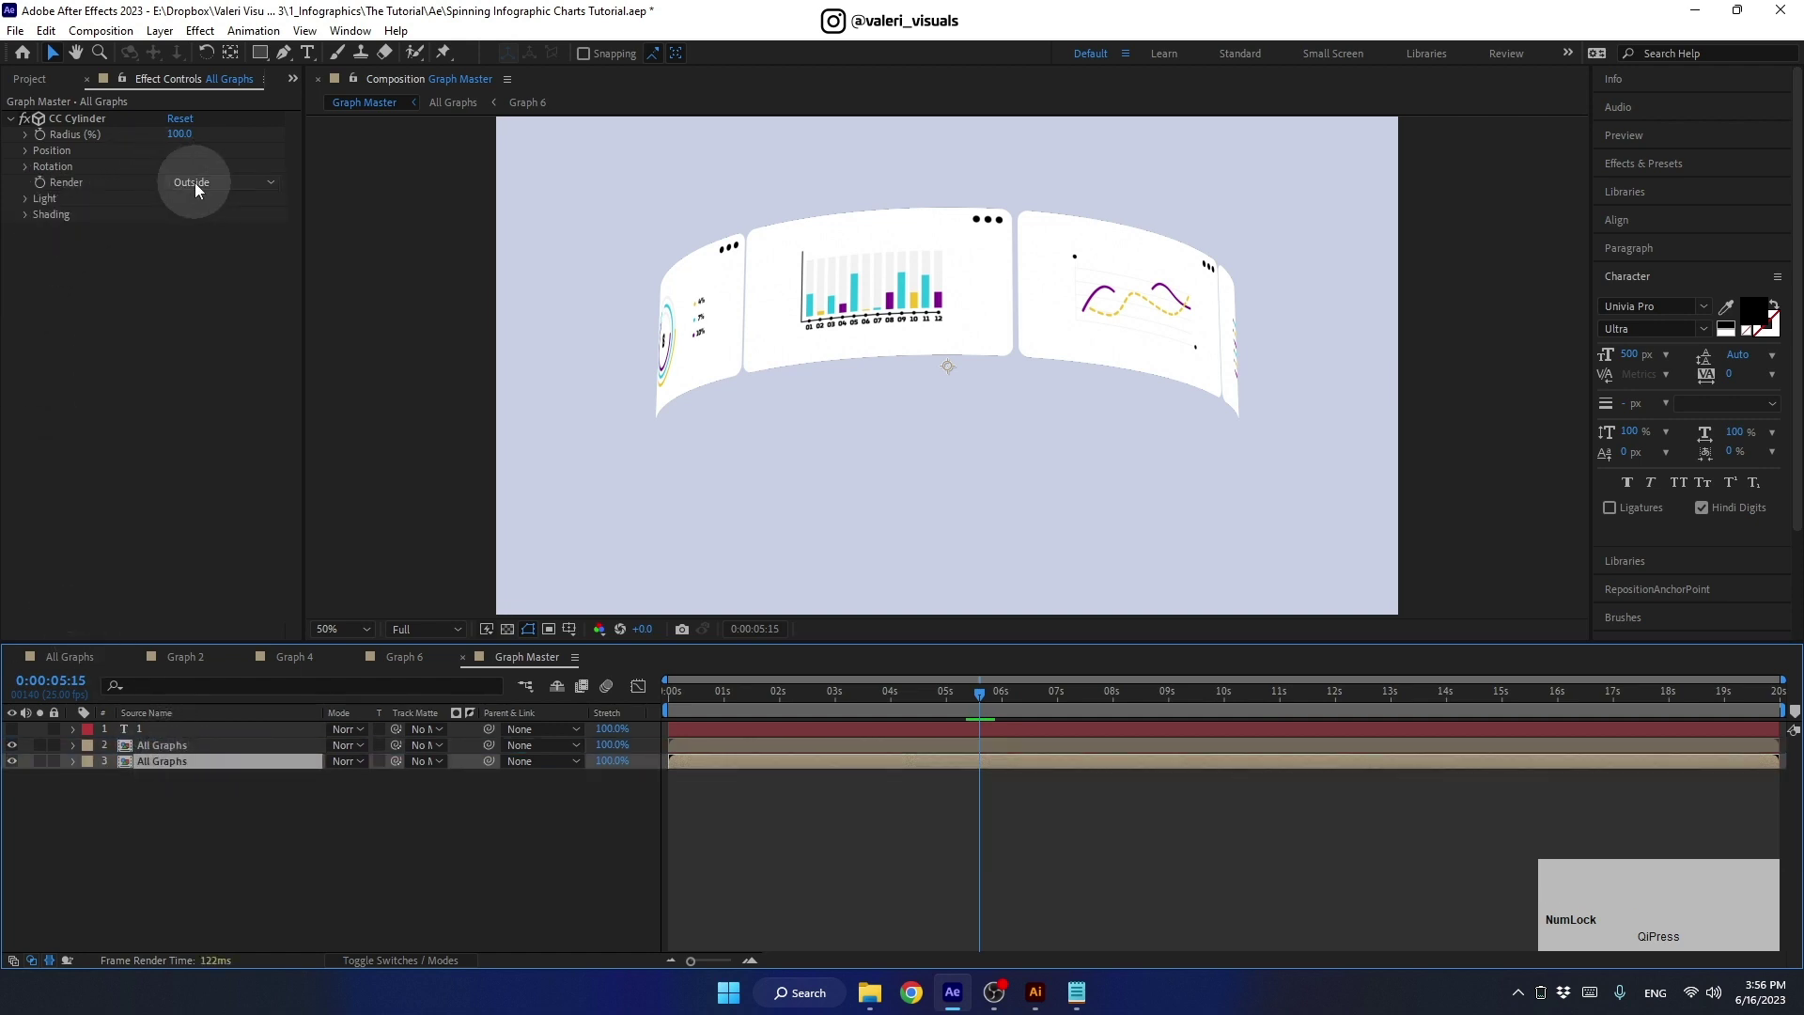
{"action": "left_click", "coordinate": [204, 186]}
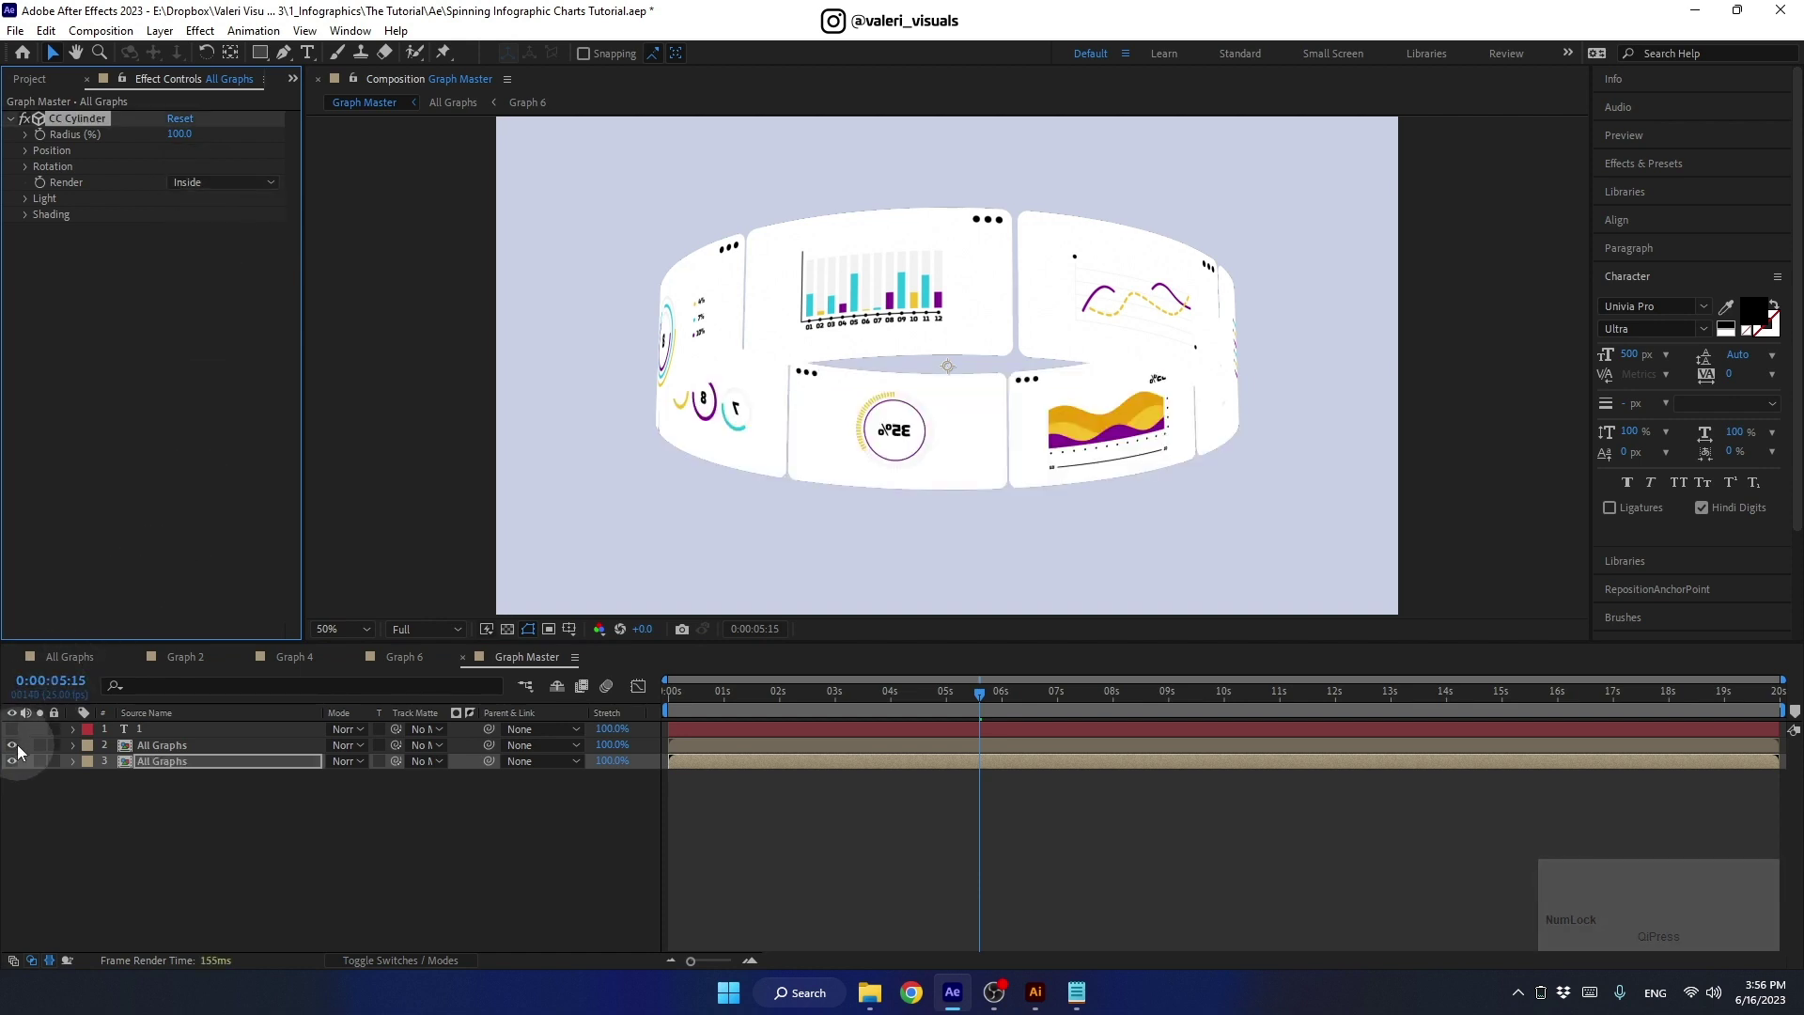
{"action": "left_click", "coordinate": [22, 752]}
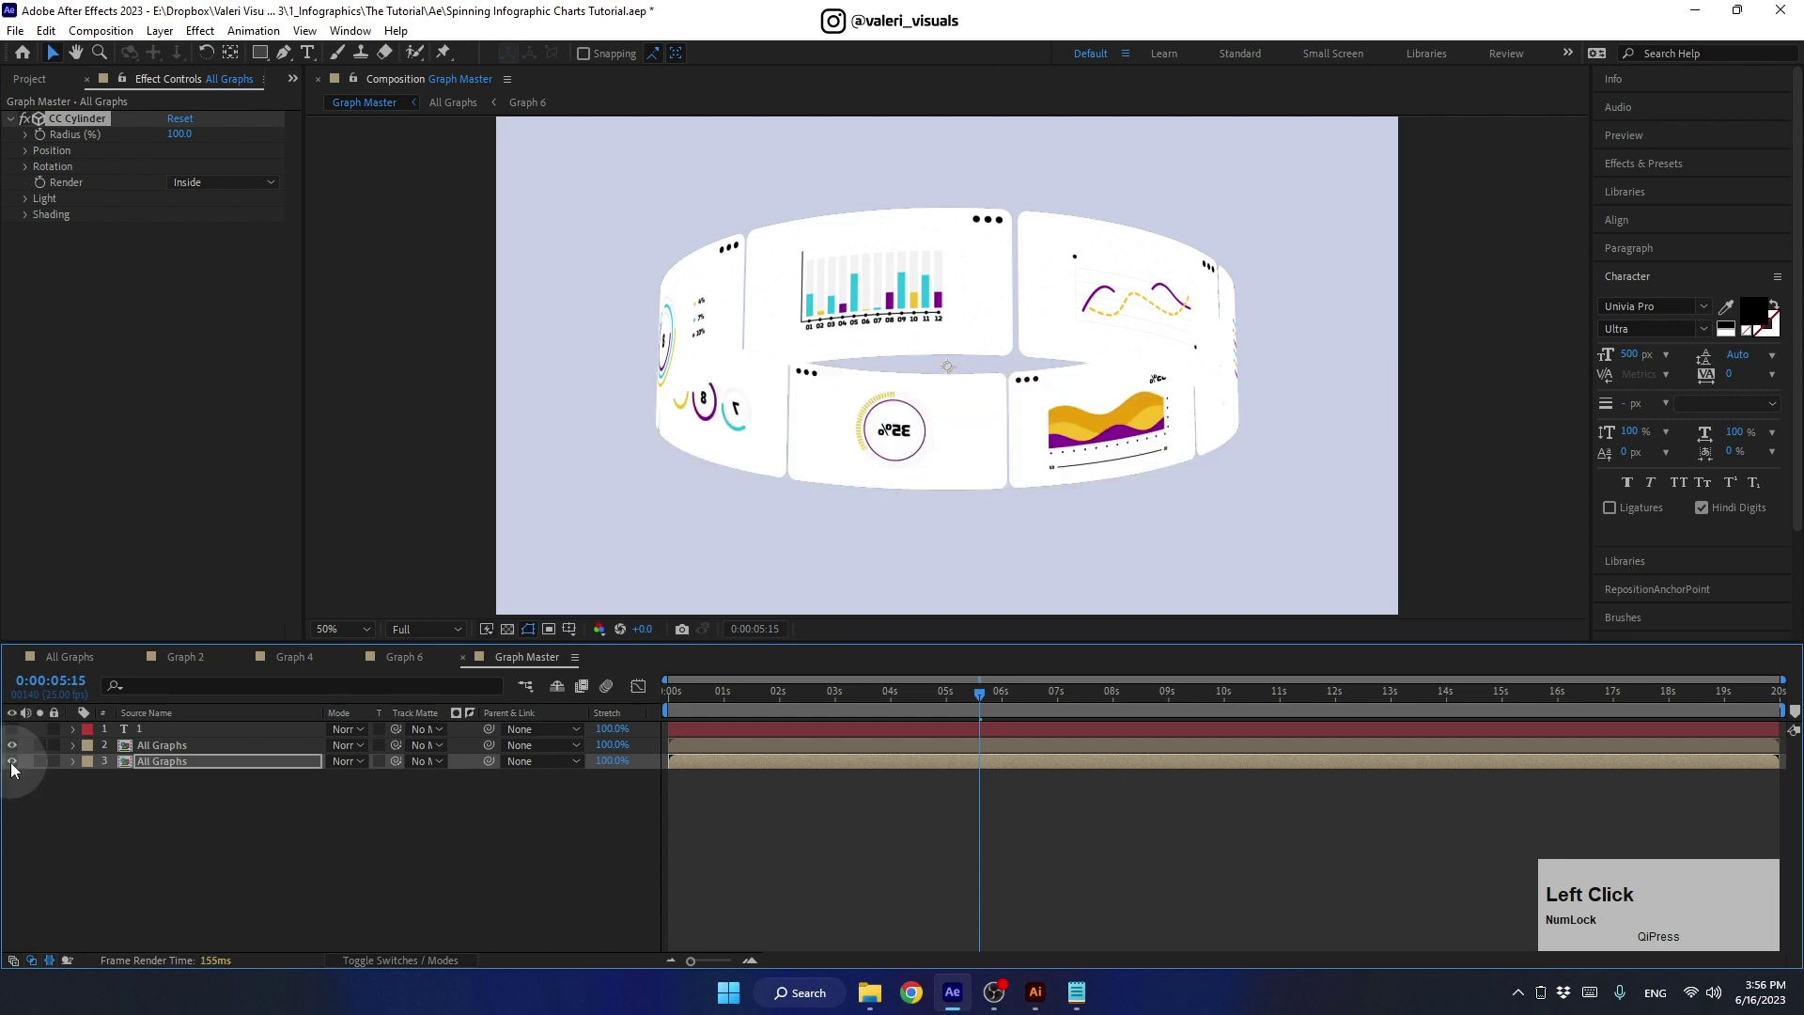
- Darken the inside copy with Curves and add Fast Box Blur radius 4
{"action": "left_click", "coordinate": [202, 768]}
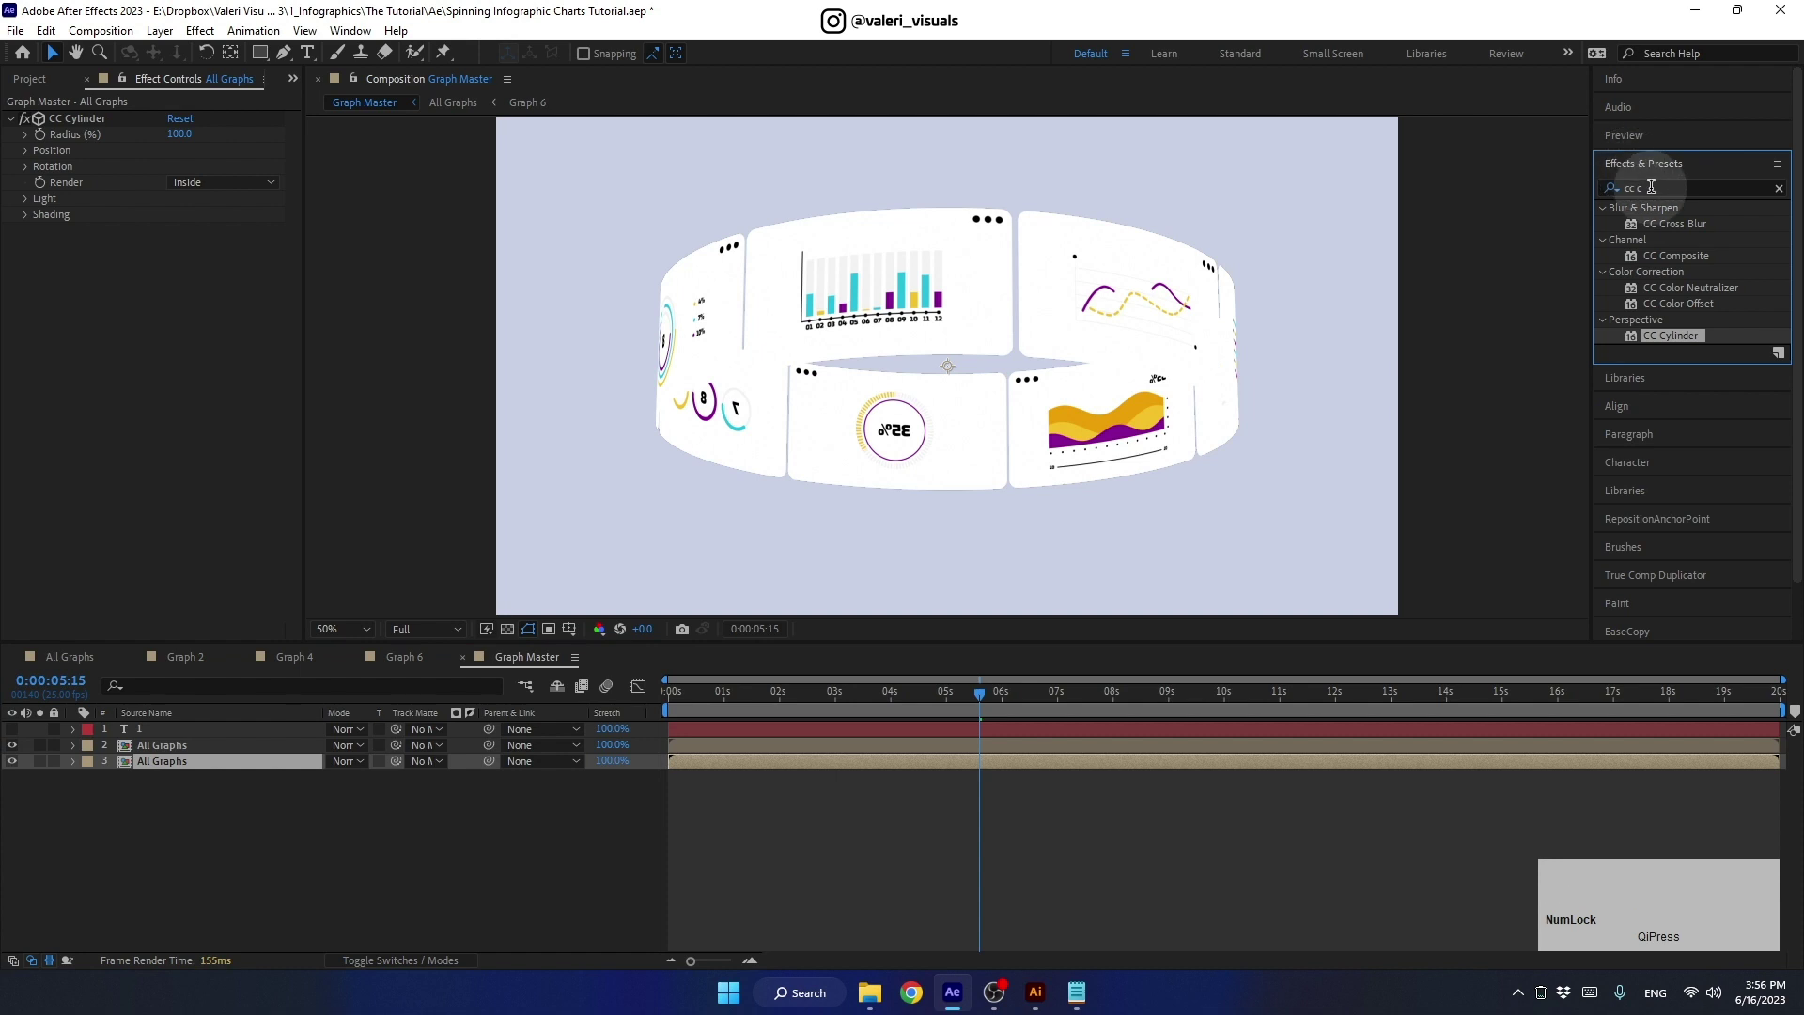
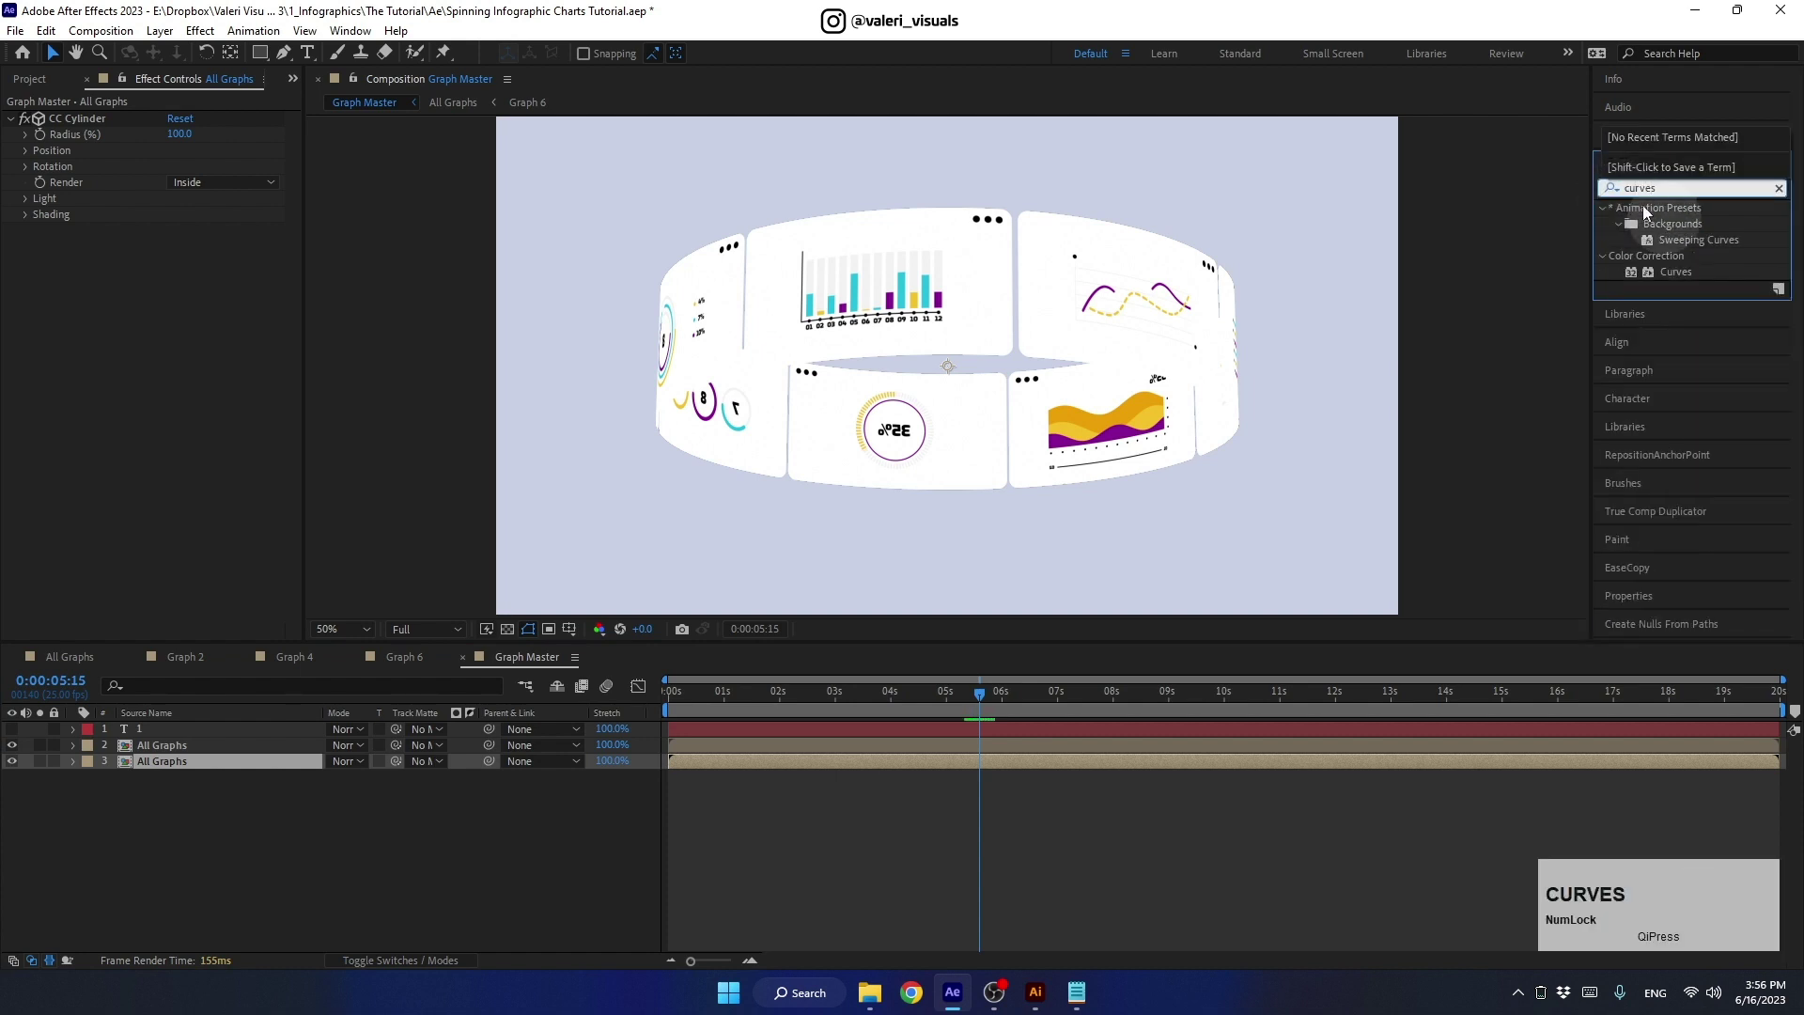
{"action": "left_click", "coordinate": [1686, 273]}
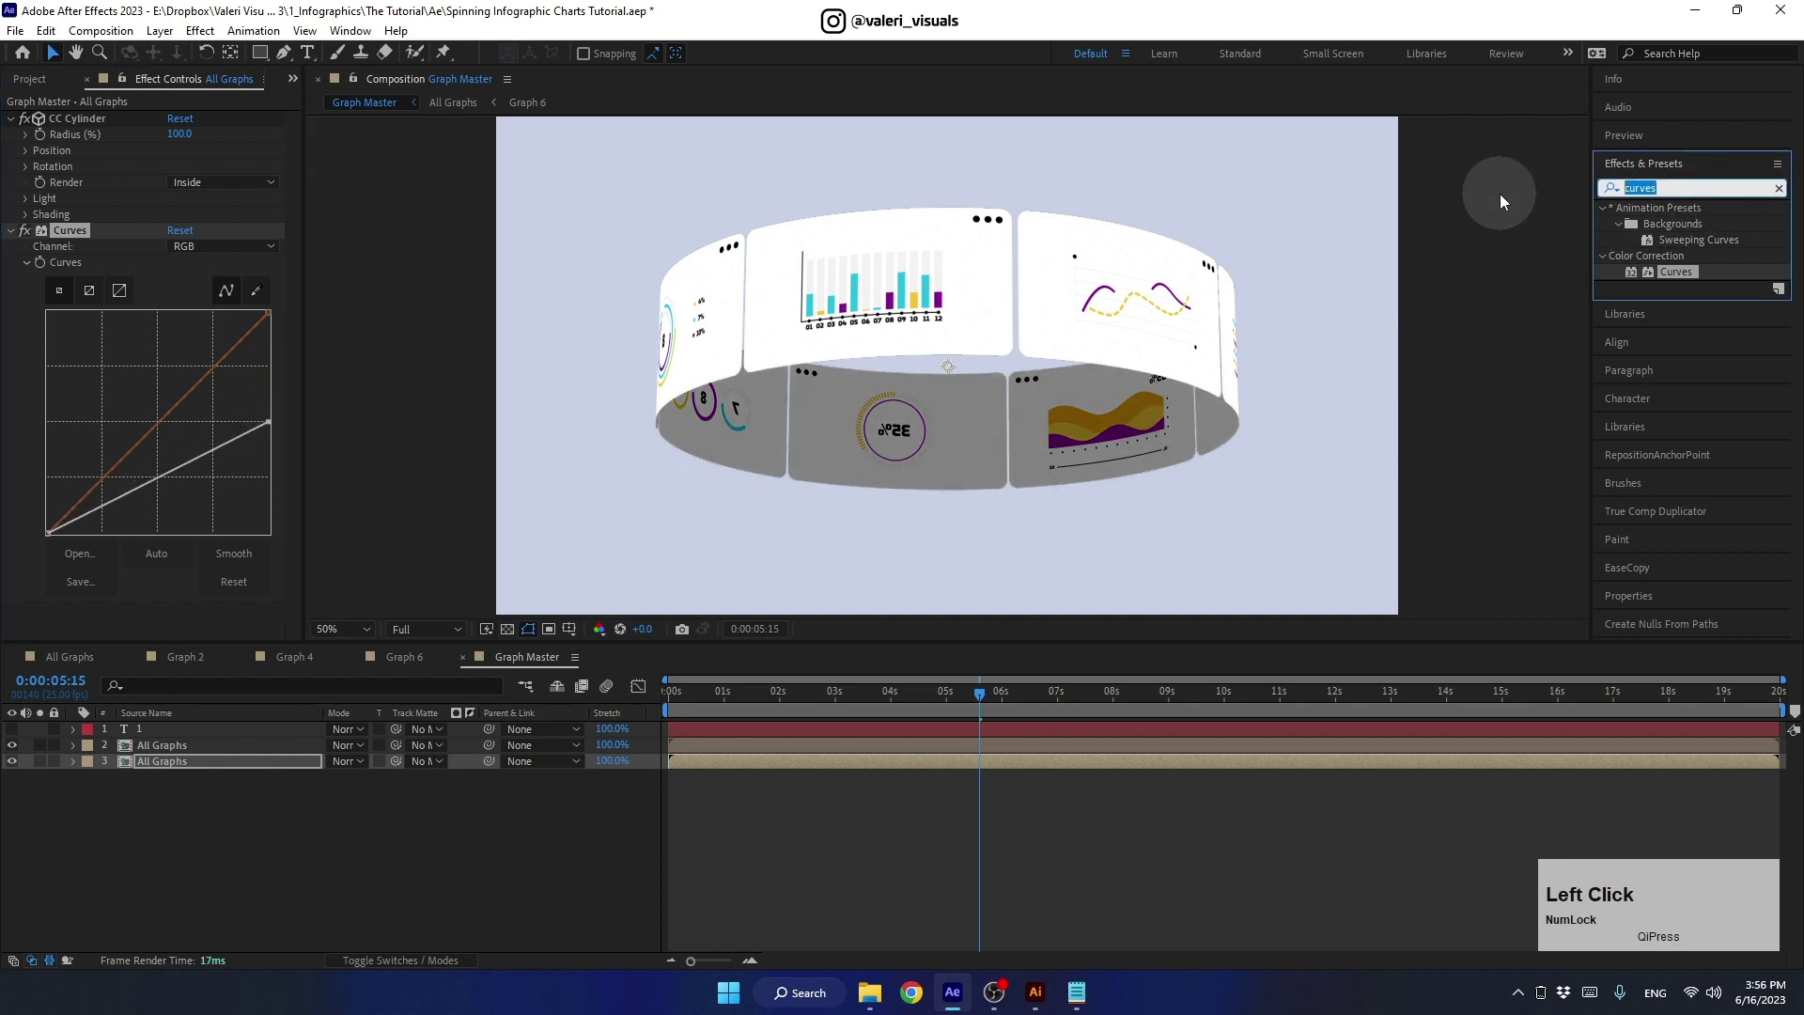
{"action": "type", "text": "fast"}
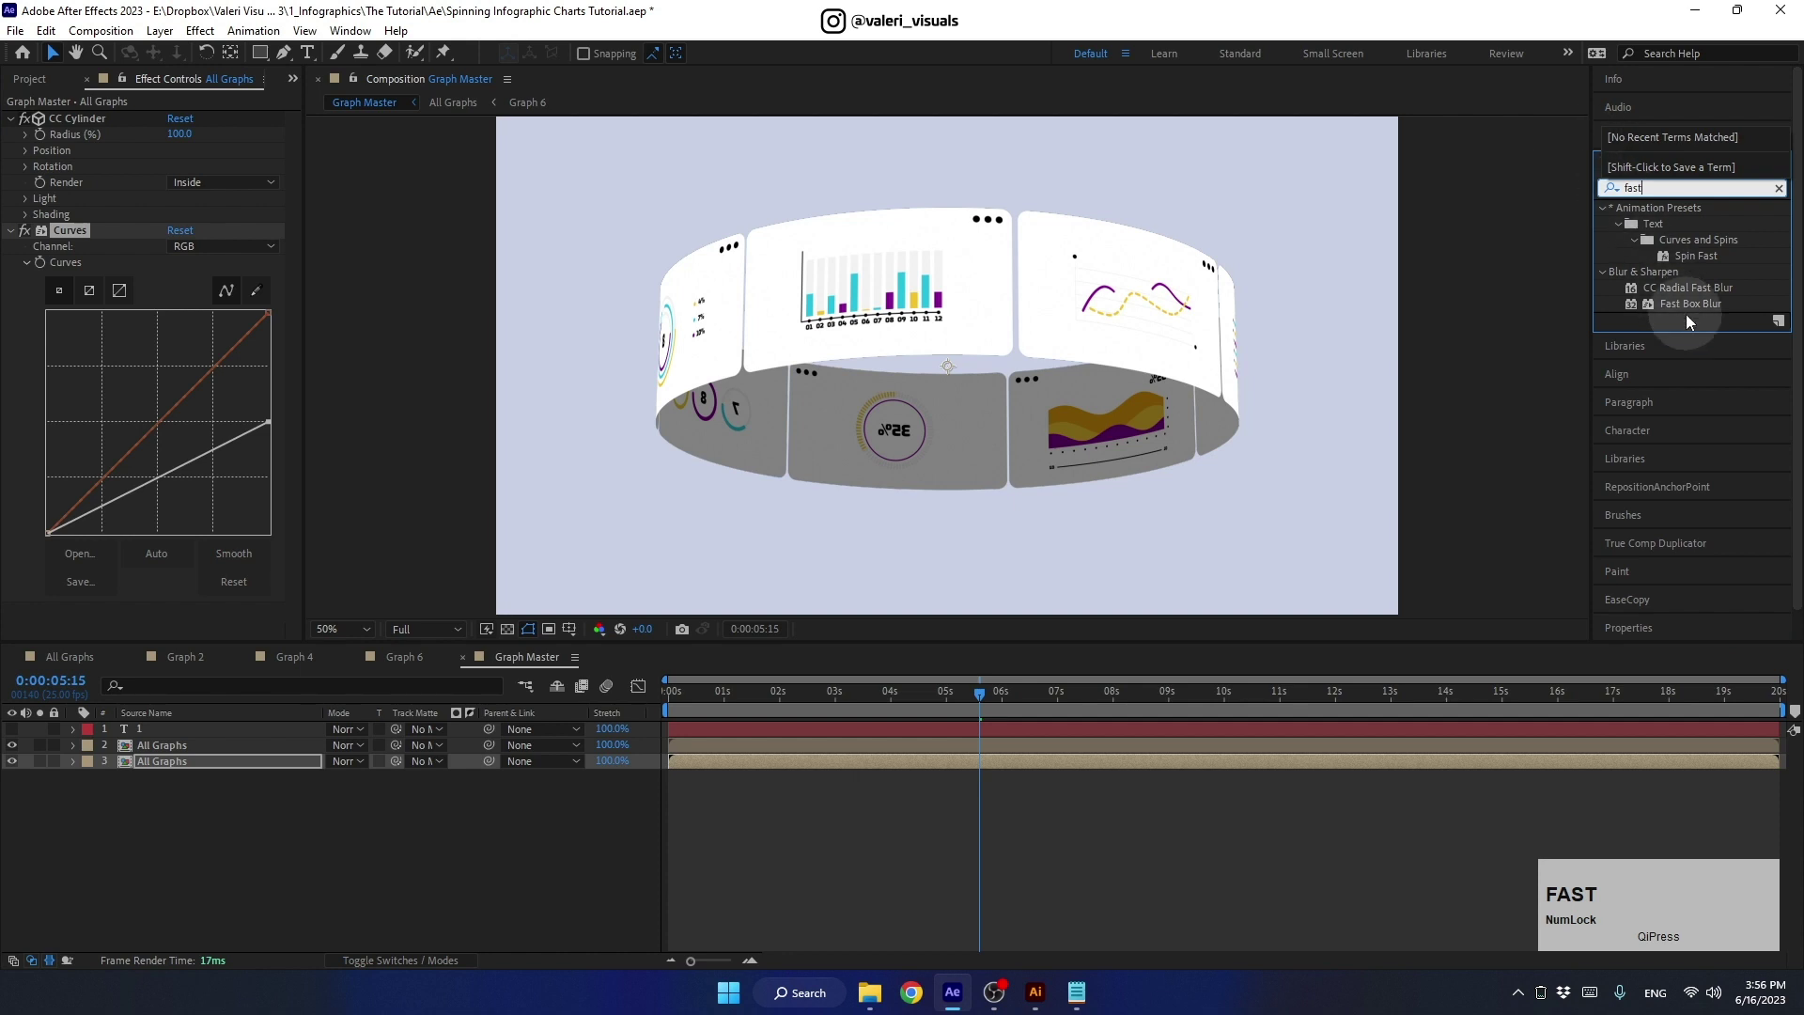
{"action": "left_click", "coordinate": [1687, 310]}
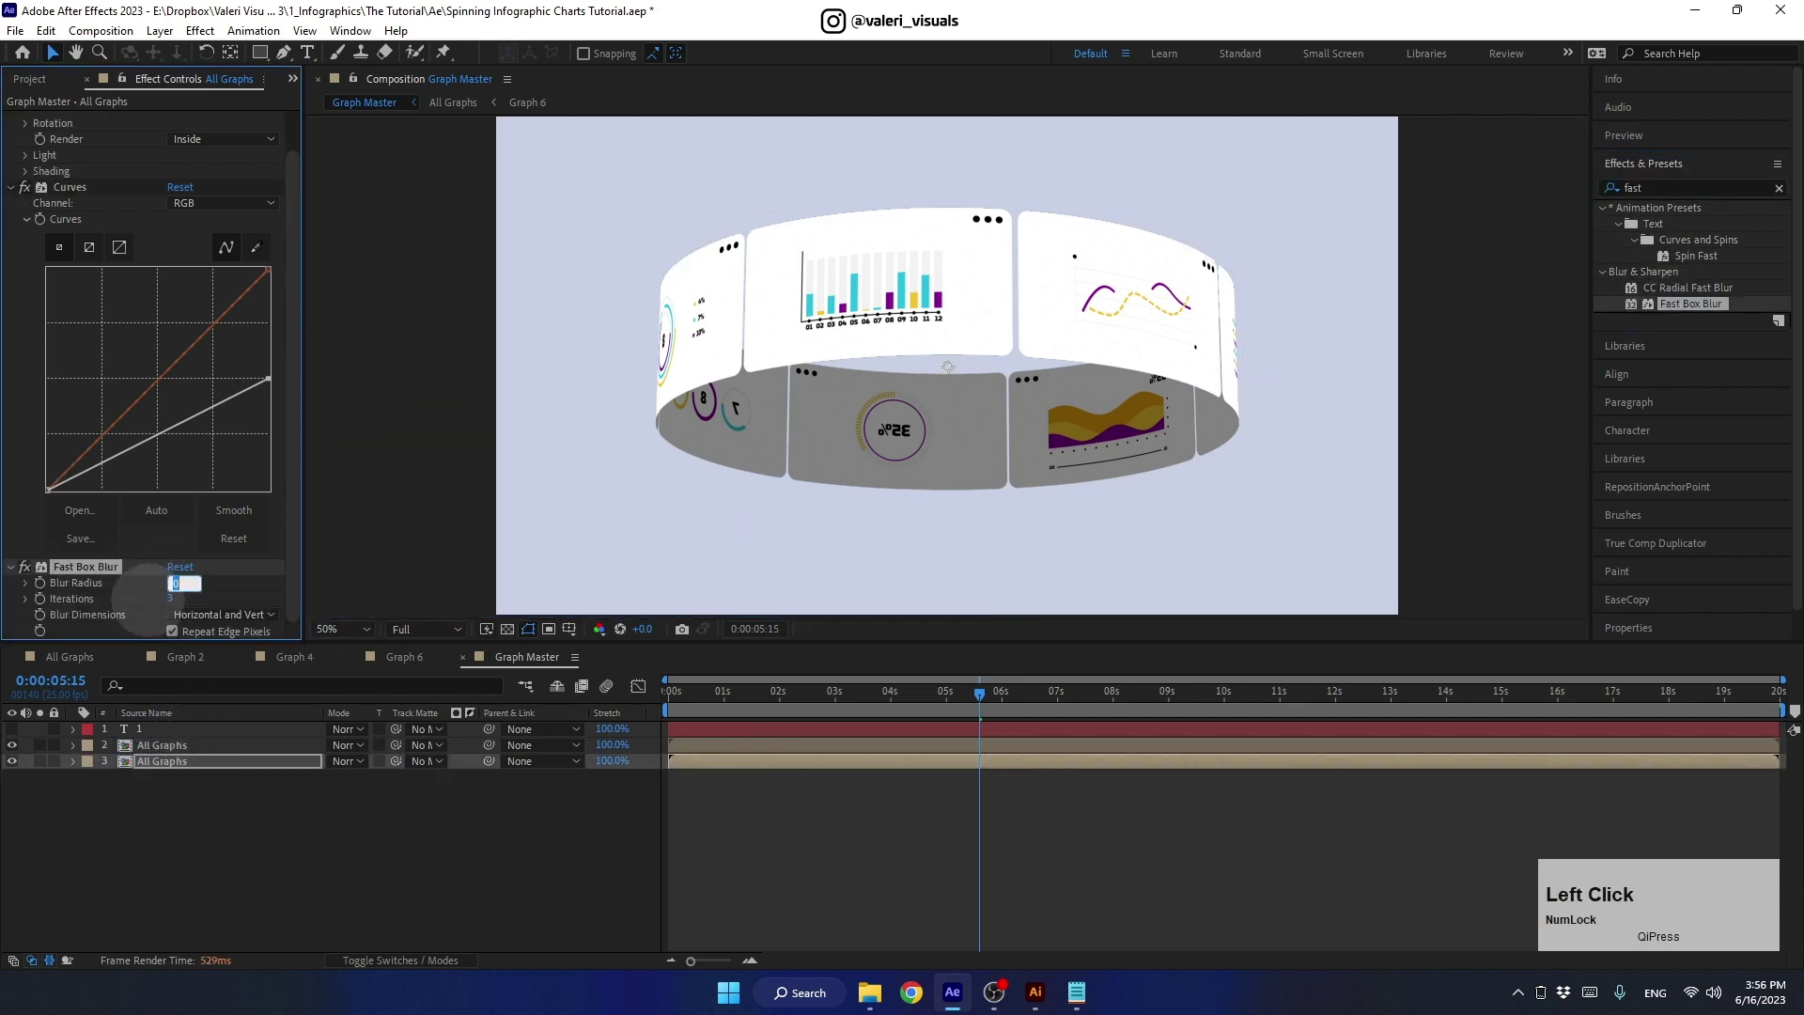
{"action": "key", "text": "Return"}
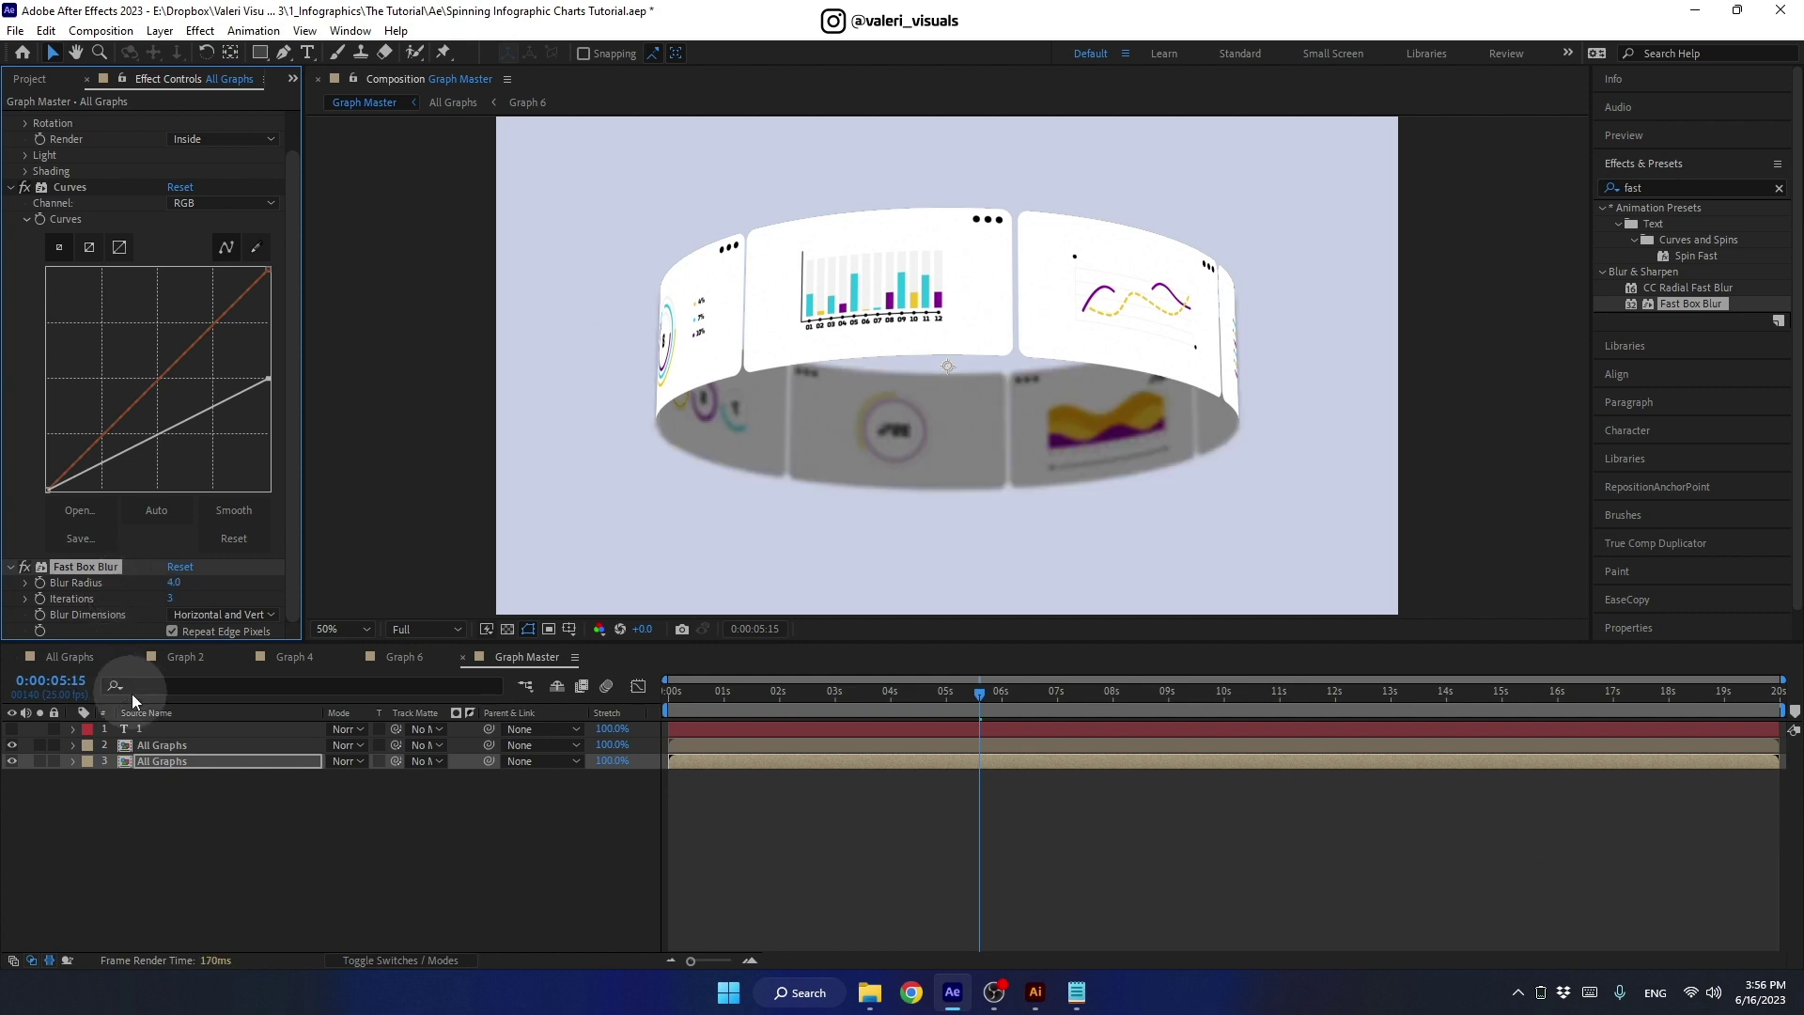
{"action": "left_click", "coordinate": [177, 747]}
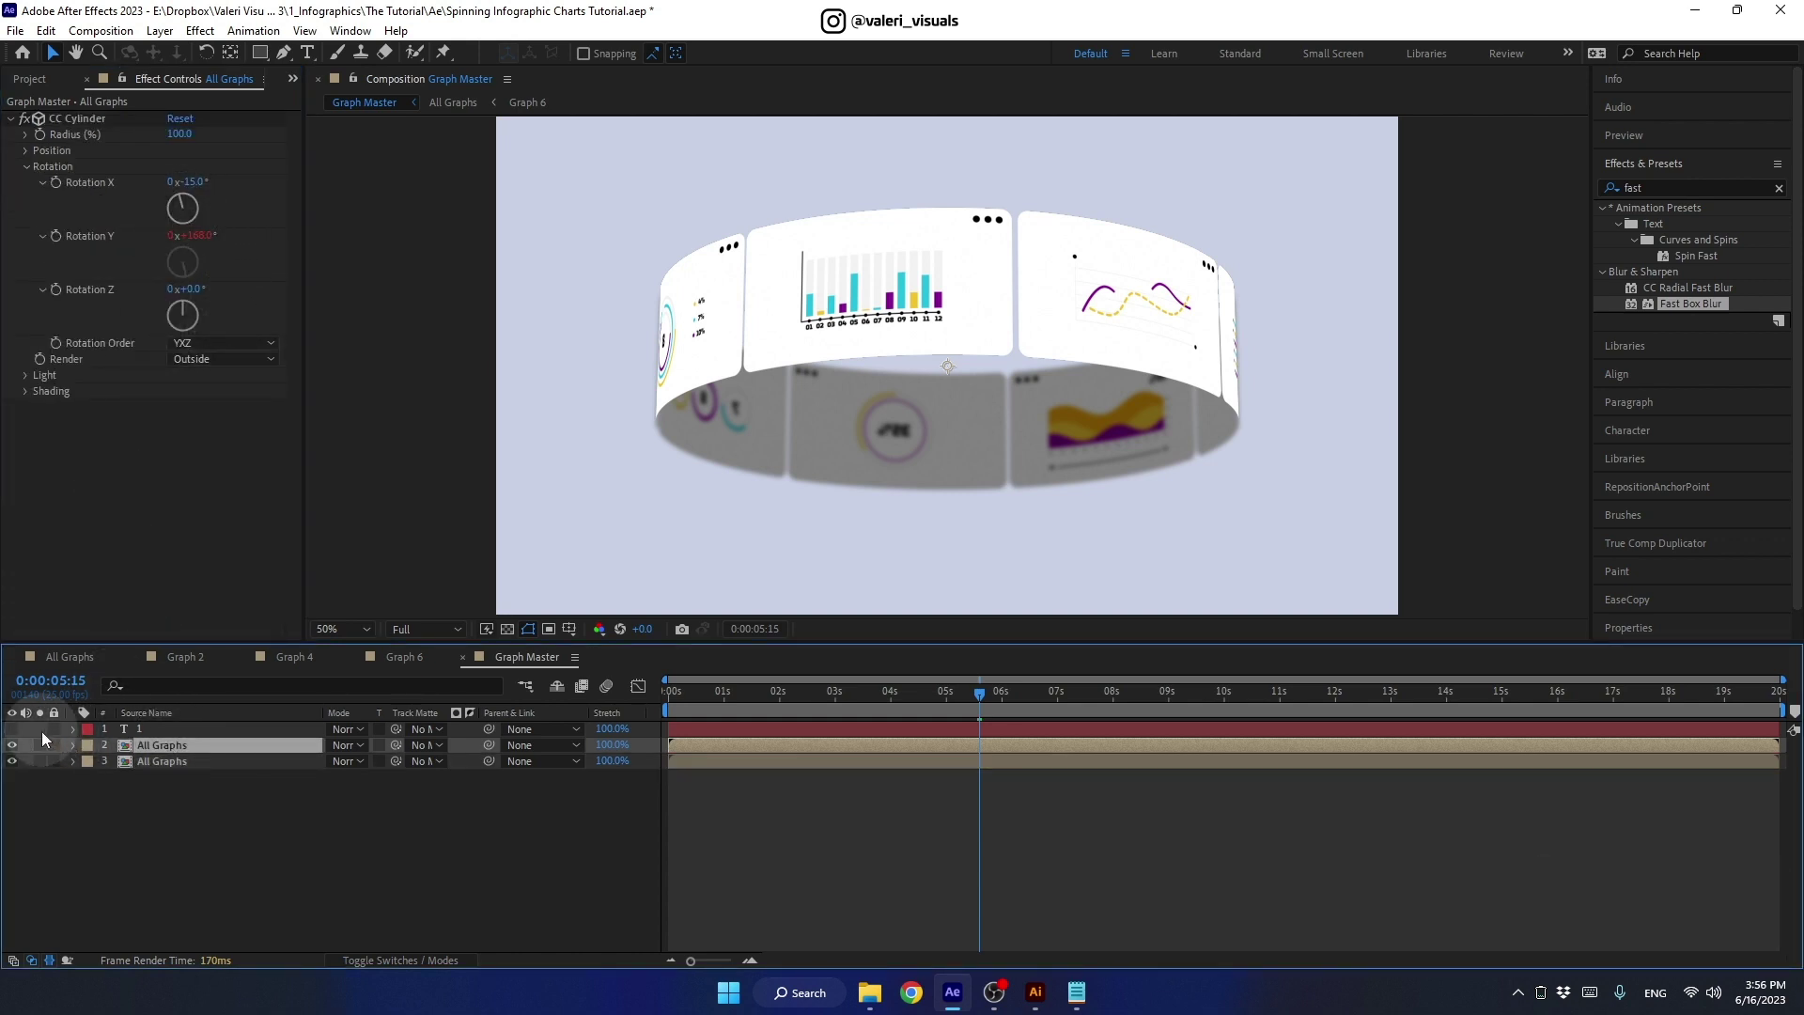
- Place the number 1 text layer between the two All Graphs ring copies and make it visible again
{"action": "left_click", "coordinate": [20, 732]}
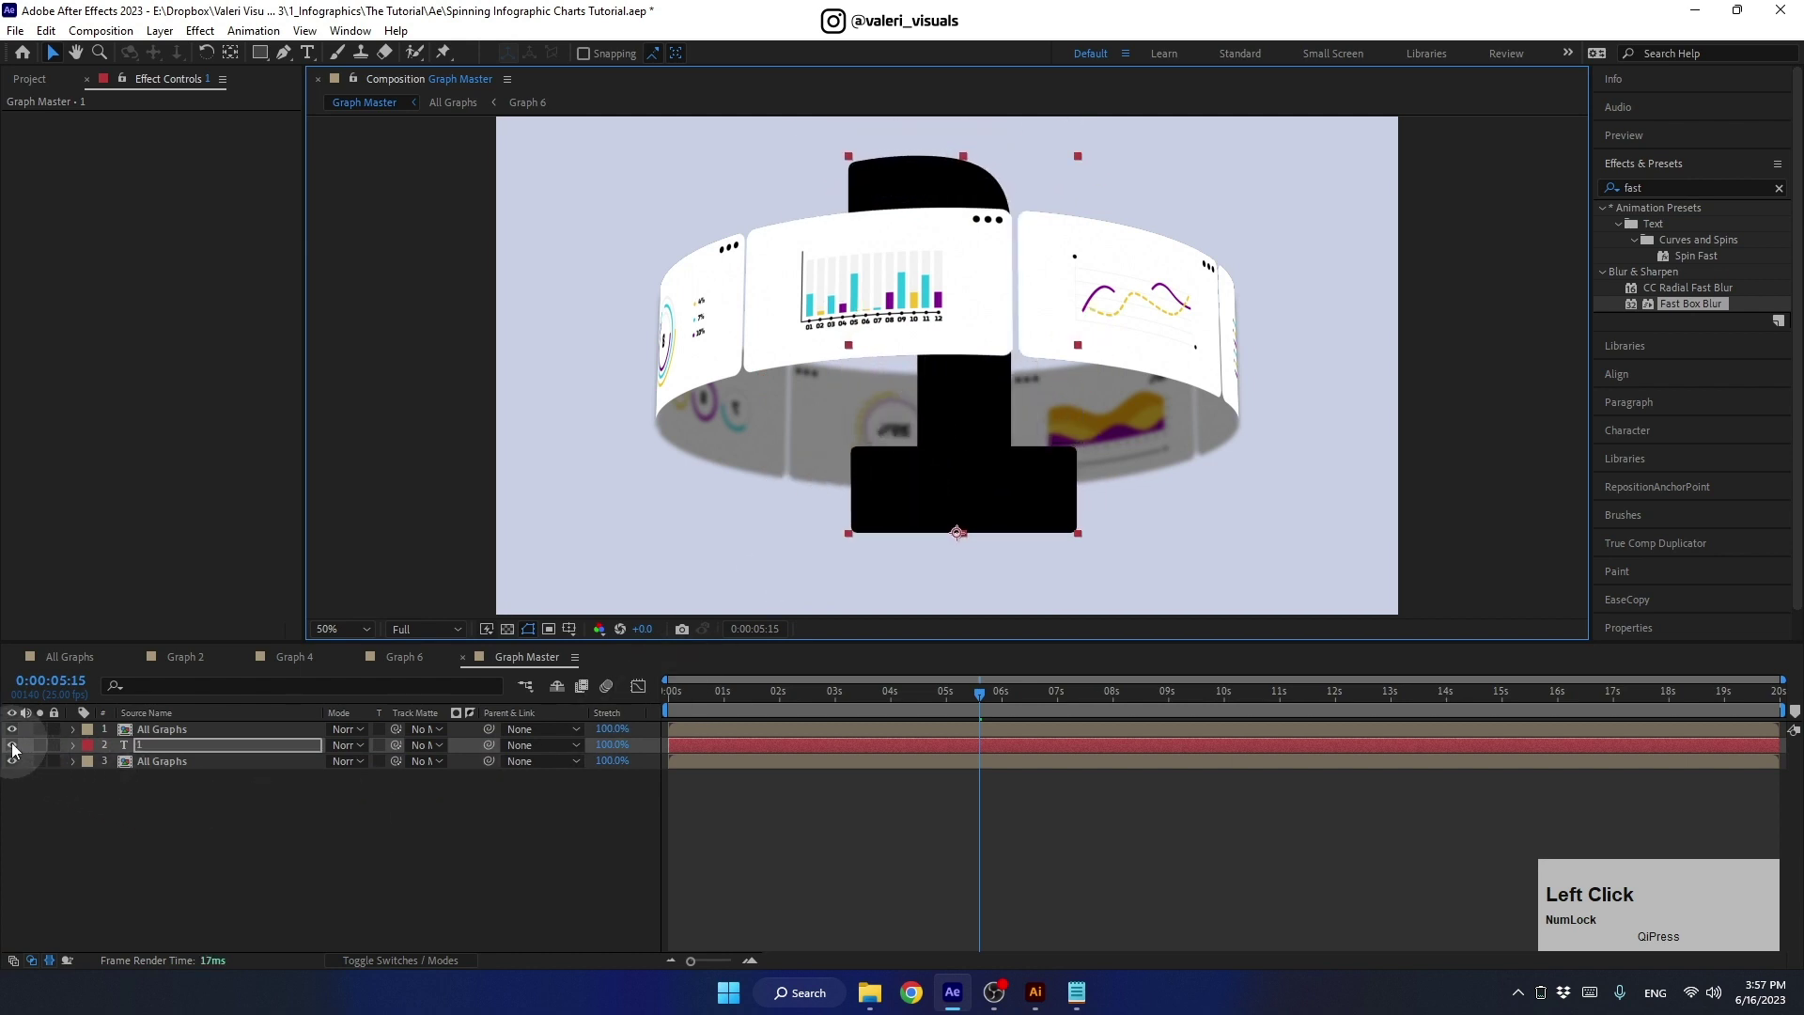
{"action": "left_click", "coordinate": [99, 741]}
{"action": "left_click", "coordinate": [156, 732]}
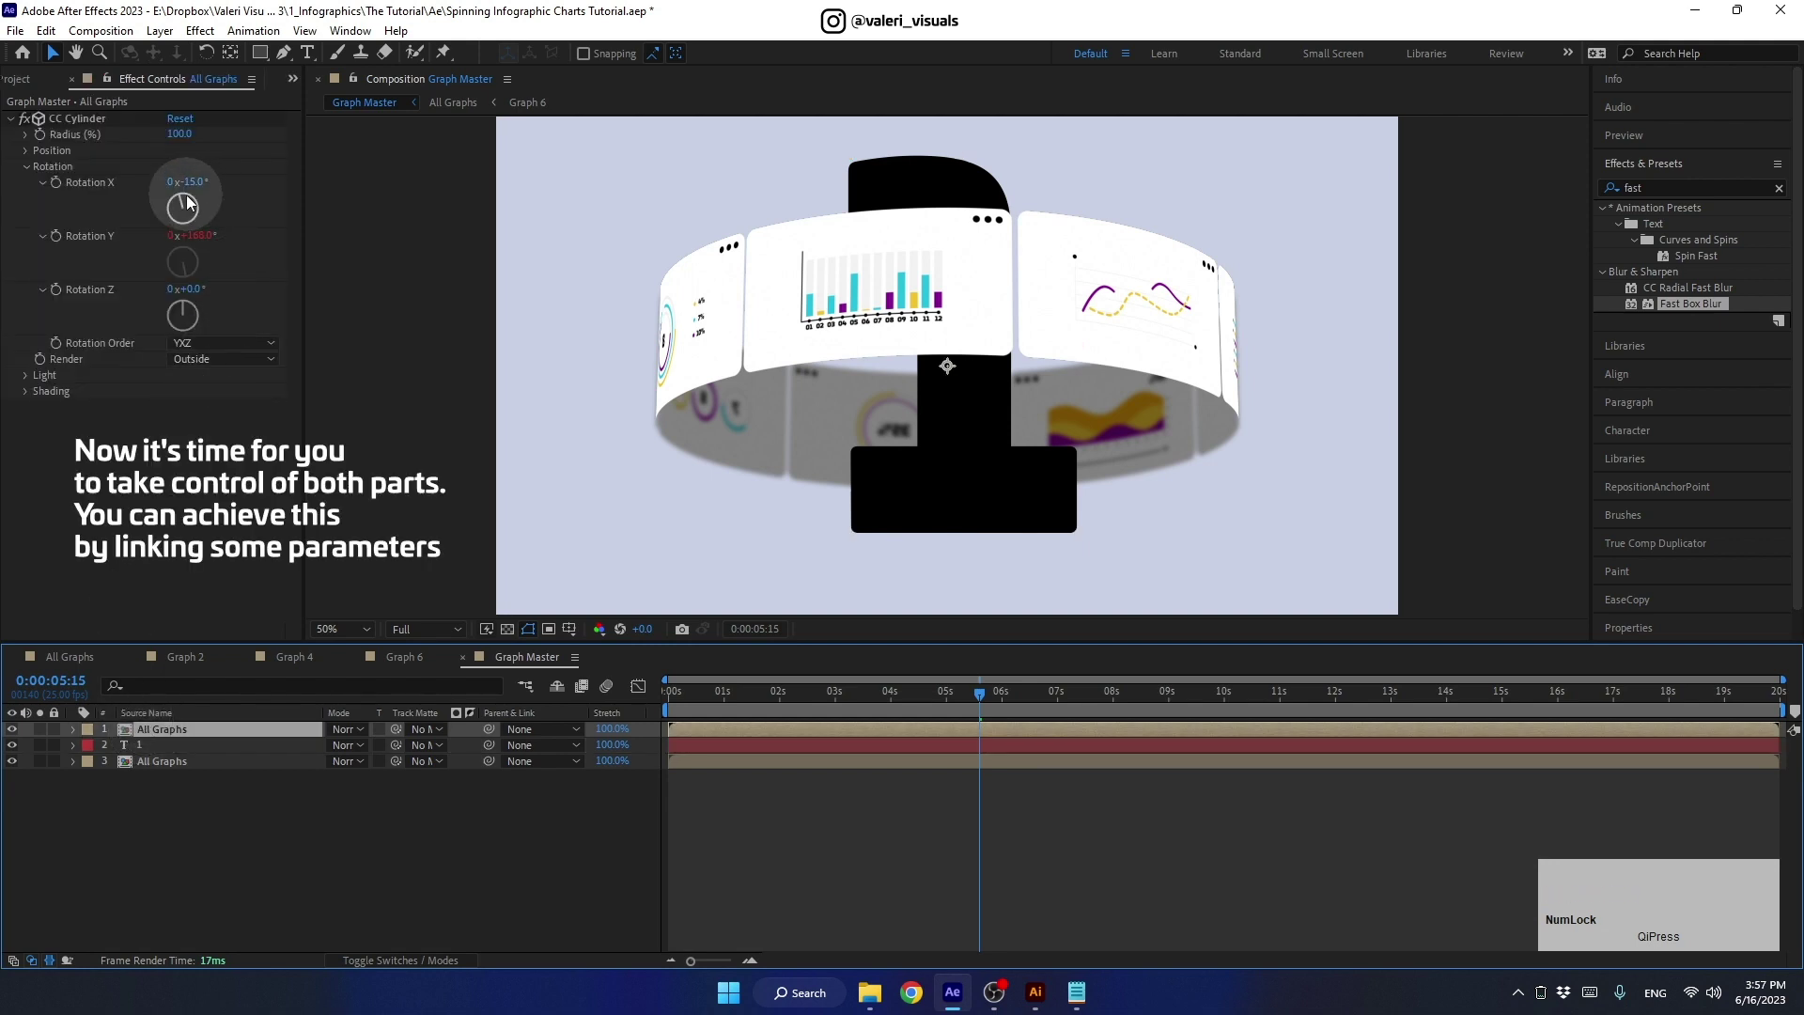
- Try a steeper tilt on the outer ring, then undo it back to the original angle
{"action": "left_click_drag", "start_coordinate": [197, 198], "coordinate": [183, 199]}
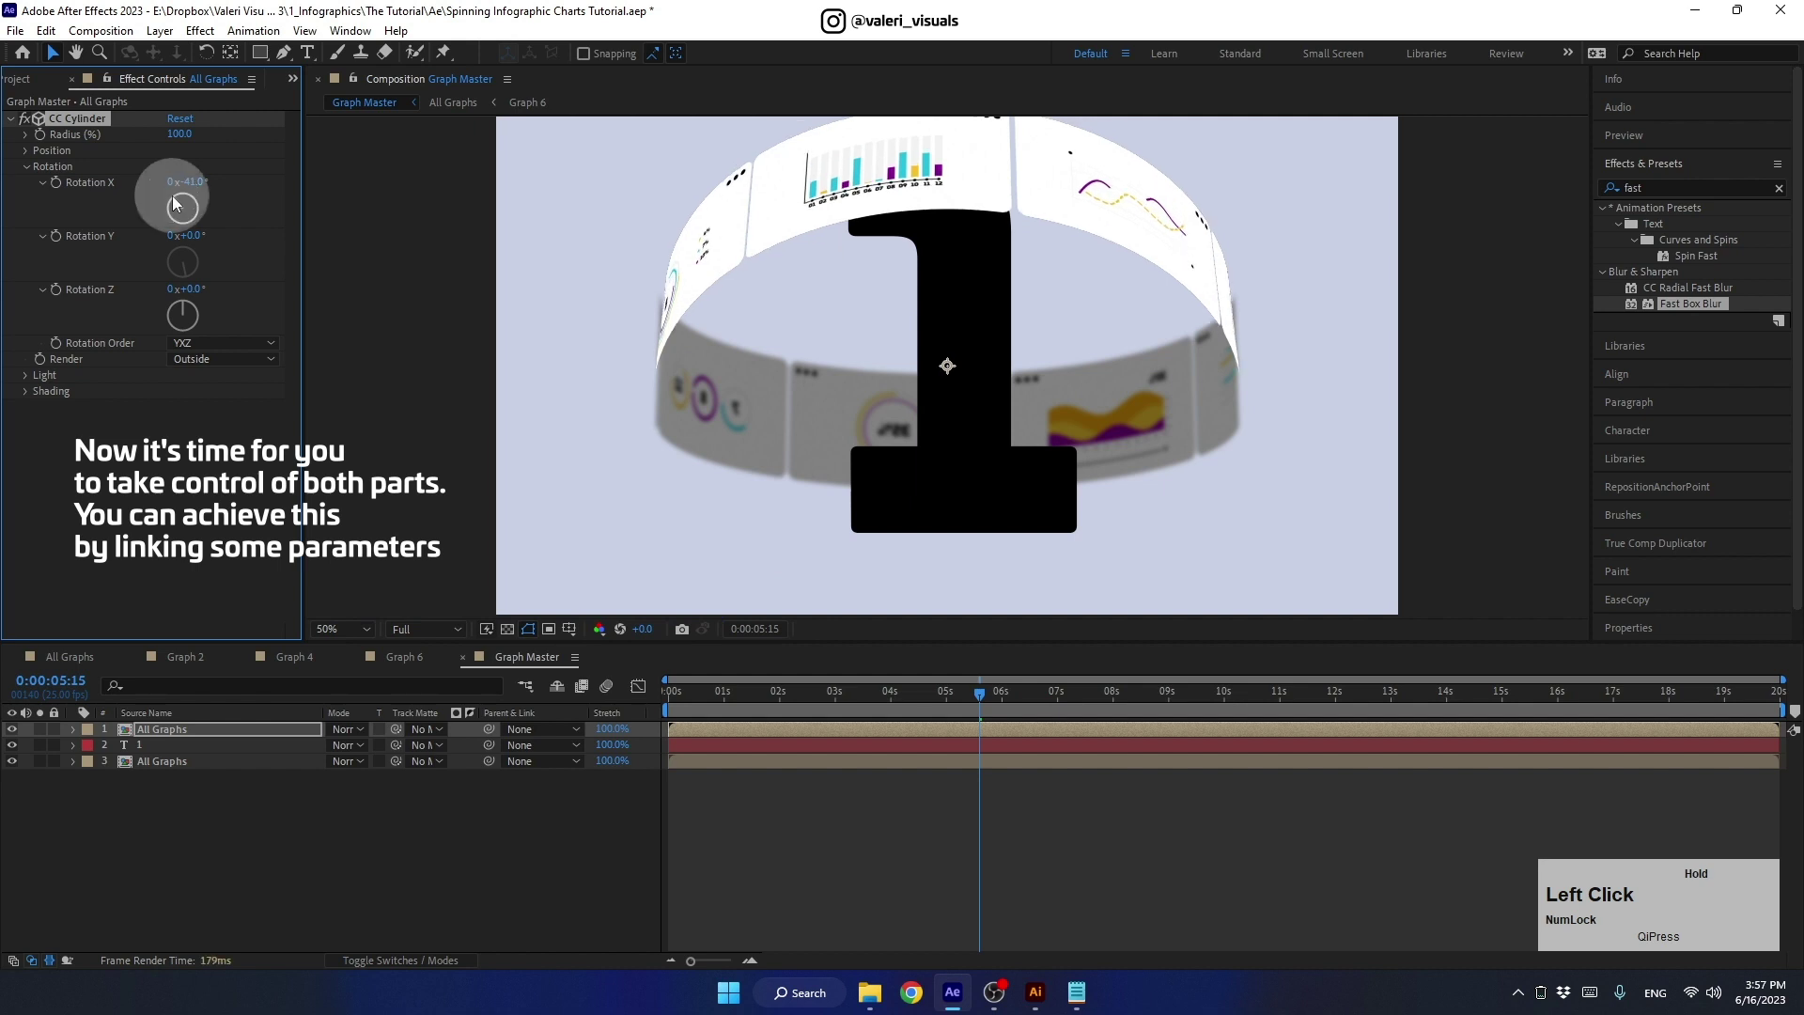
{"action": "key", "text": "ctrl+z"}
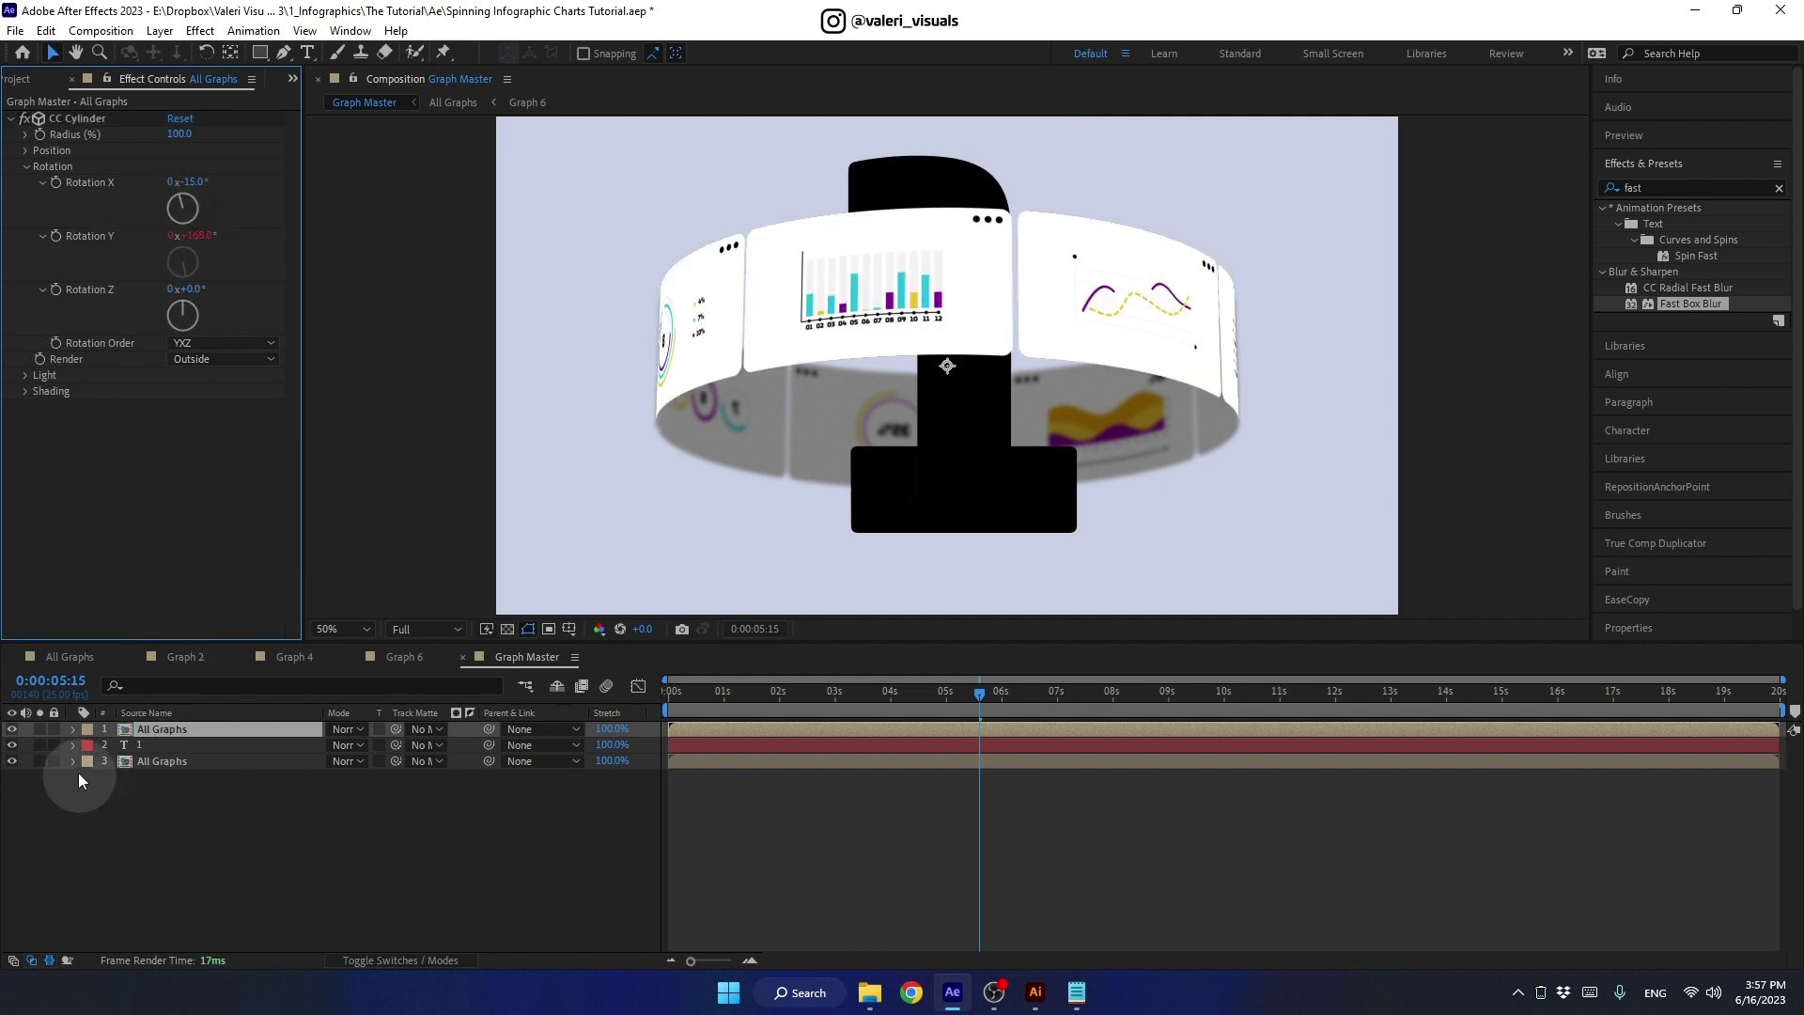
{"action": "left_click", "coordinate": [84, 734]}
- Pick-whip the inner CC Cylinder's Rotation X/Y to the outer cylinder's rotation
{"action": "left_click", "coordinate": [119, 746]}
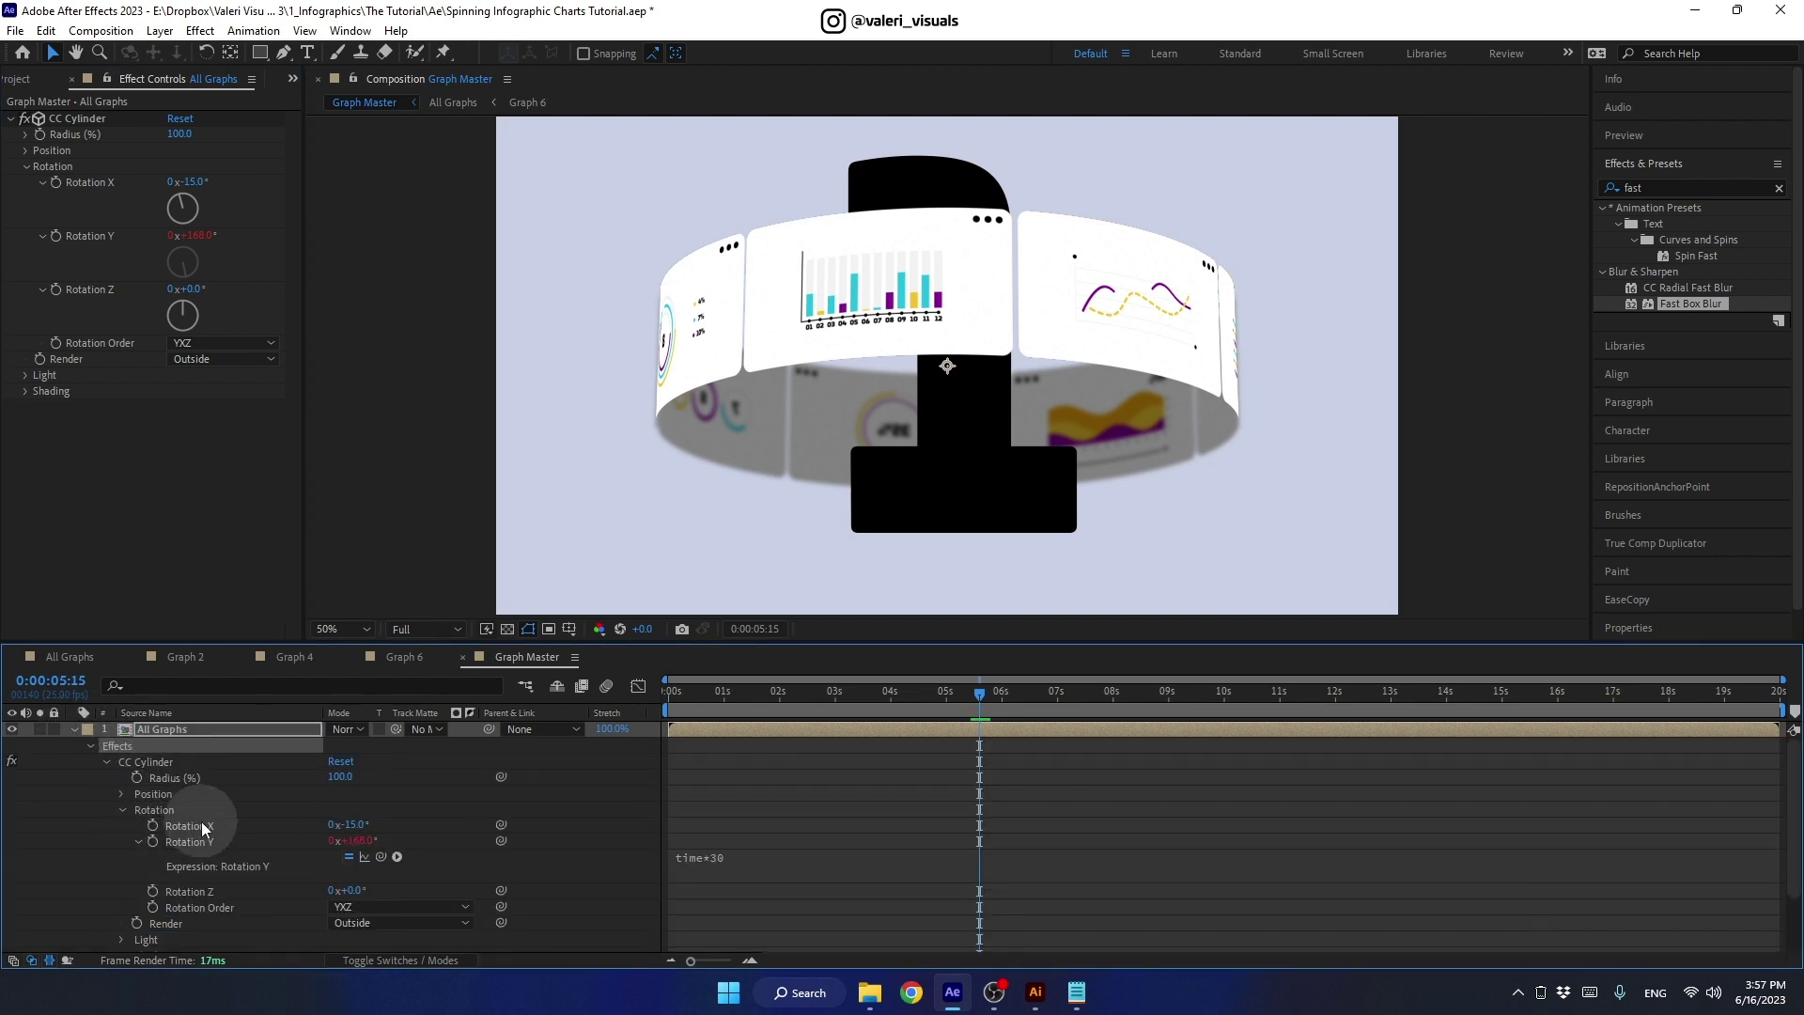
{"action": "left_click", "coordinate": [278, 639]}
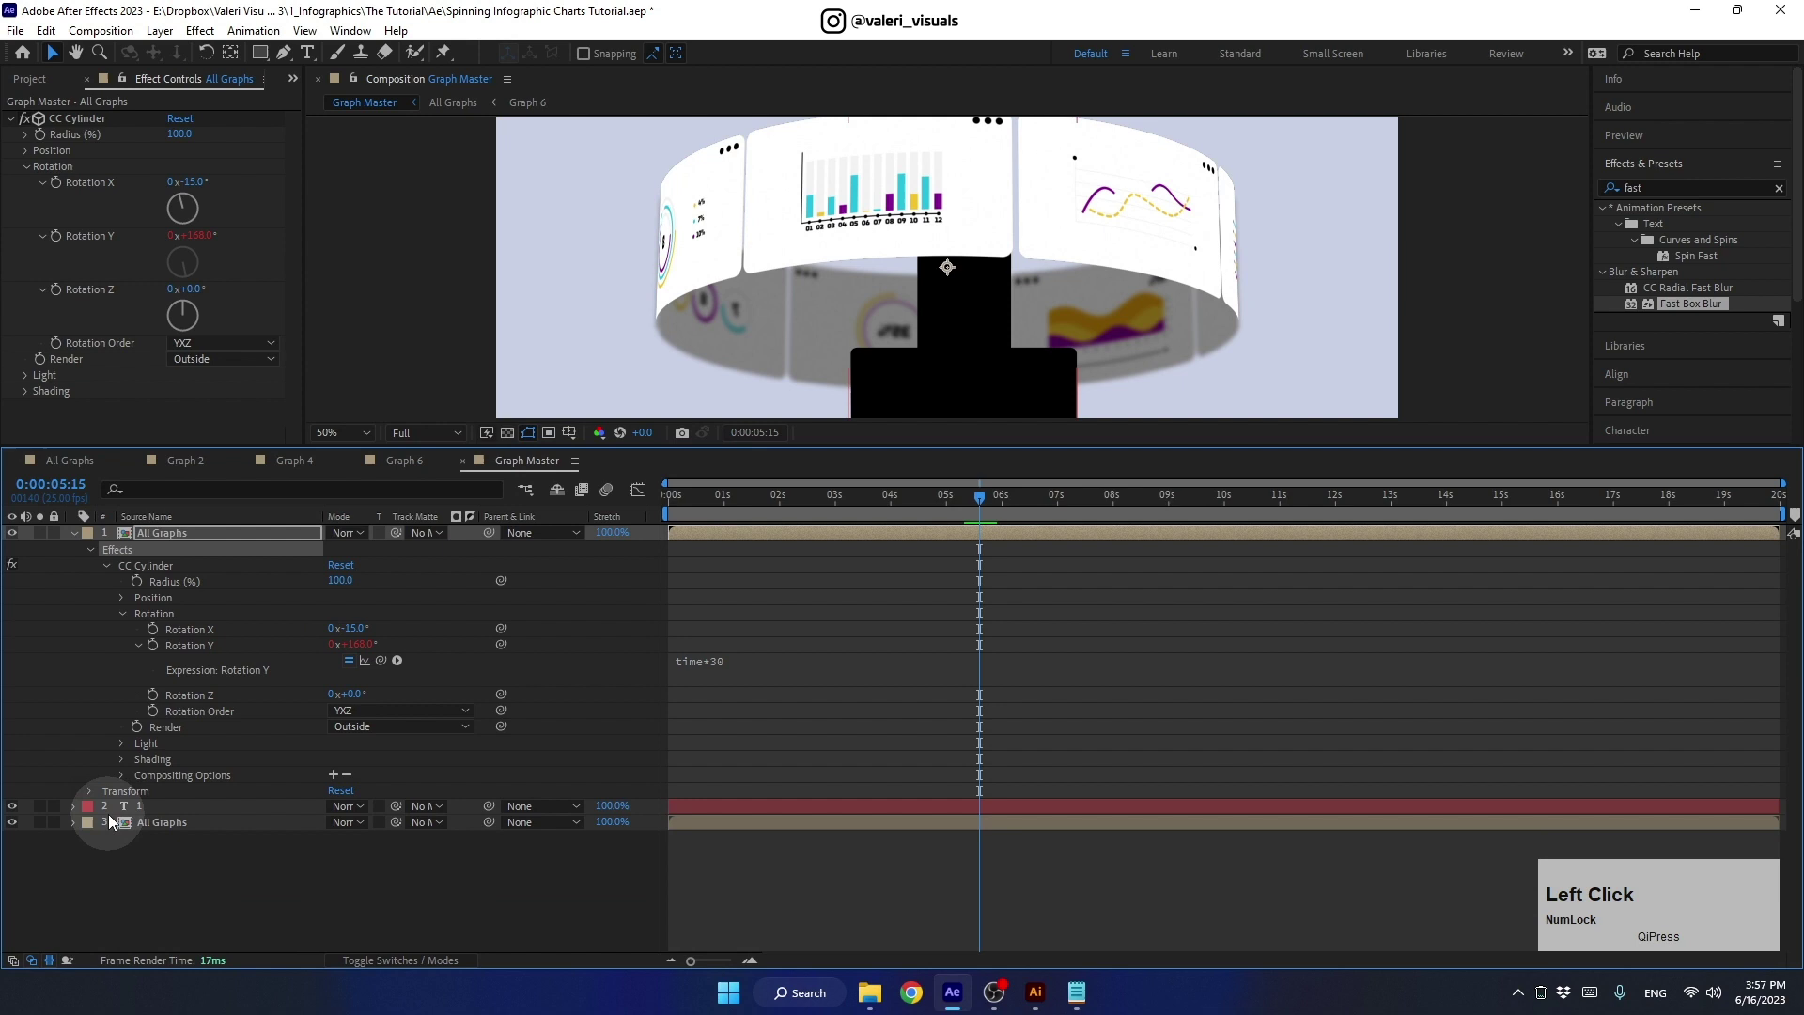
{"action": "left_click", "coordinate": [97, 843]}
{"action": "left_click", "coordinate": [116, 856]}
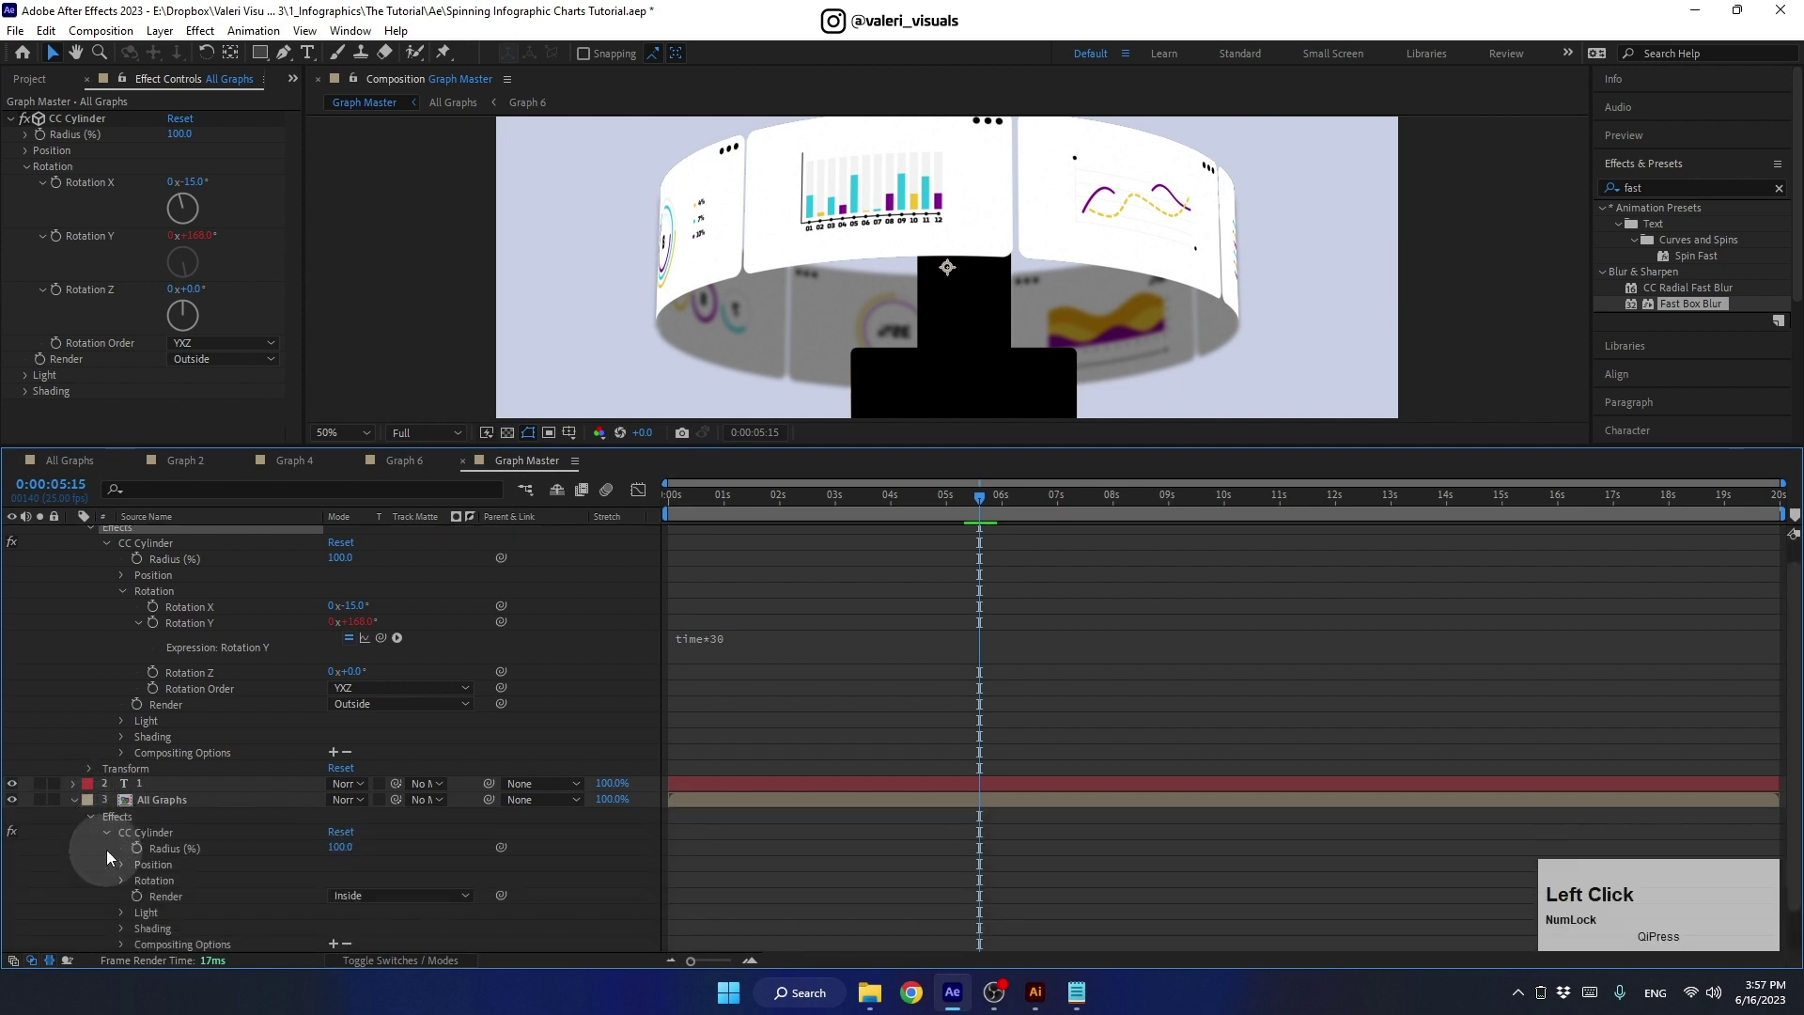
{"action": "left_click", "coordinate": [135, 885]}
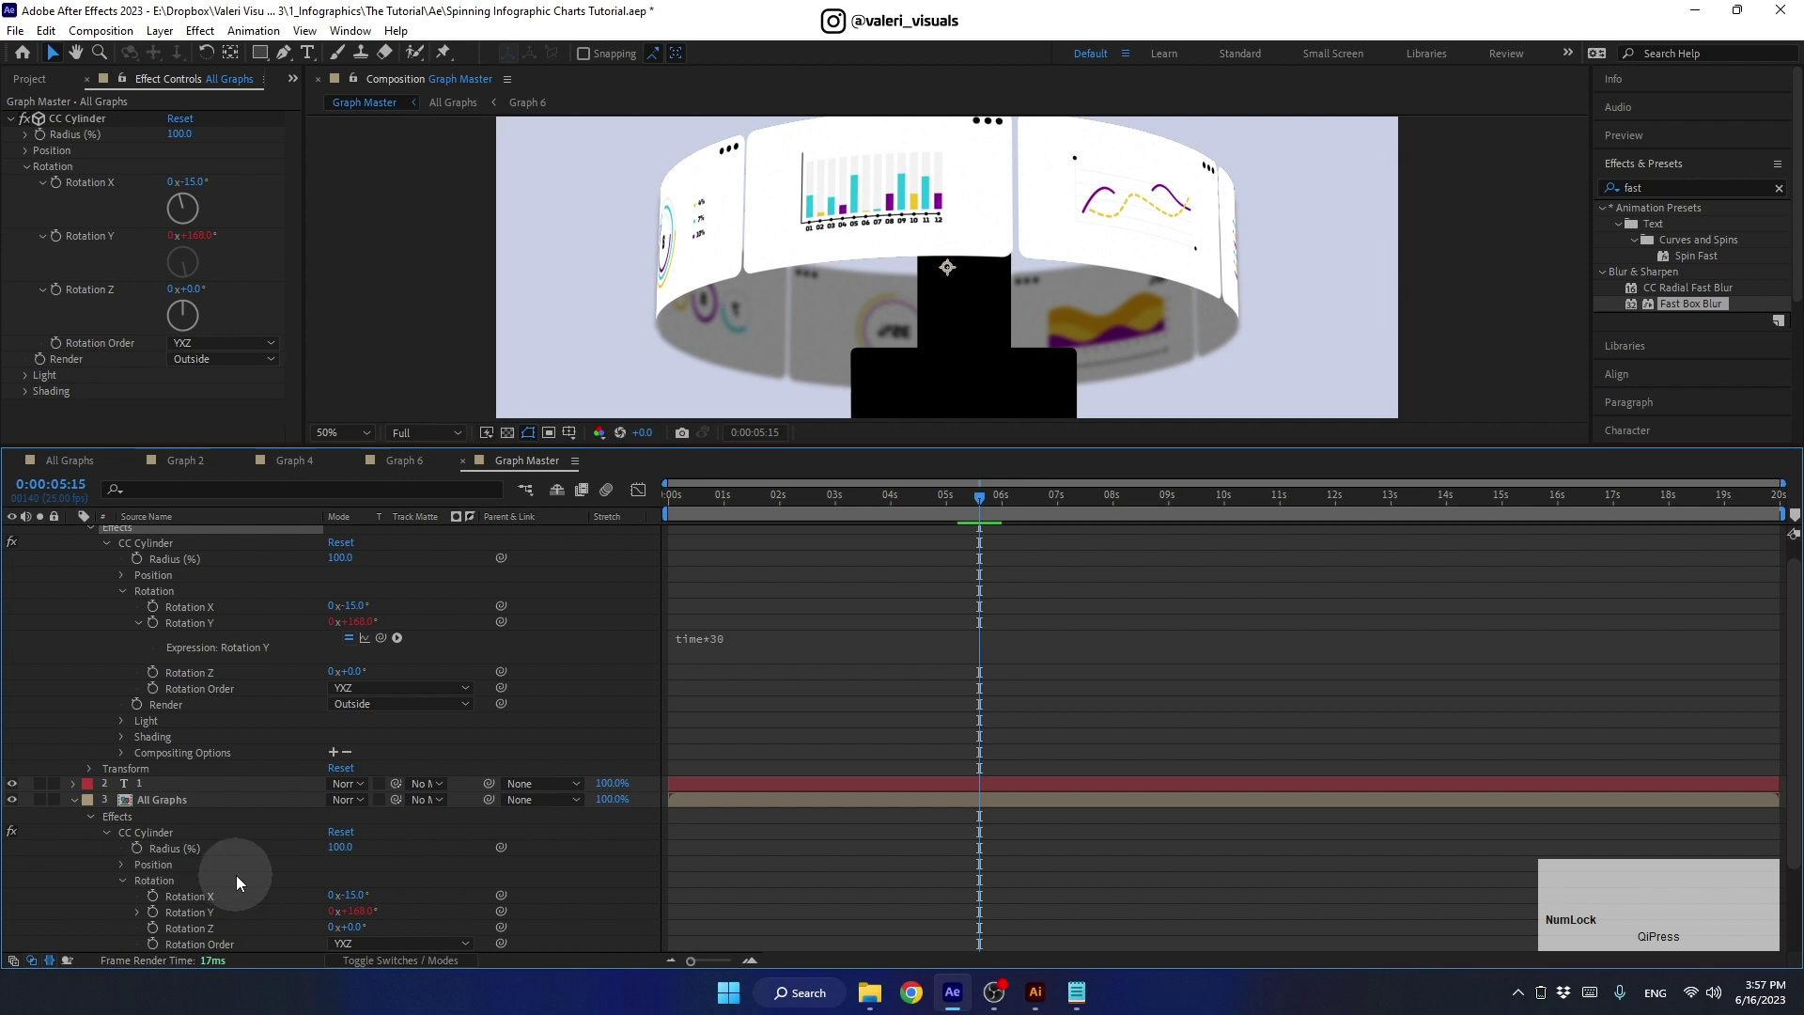
{"action": "left_click_drag", "start_coordinate": [215, 911], "coordinate": [212, 612]}
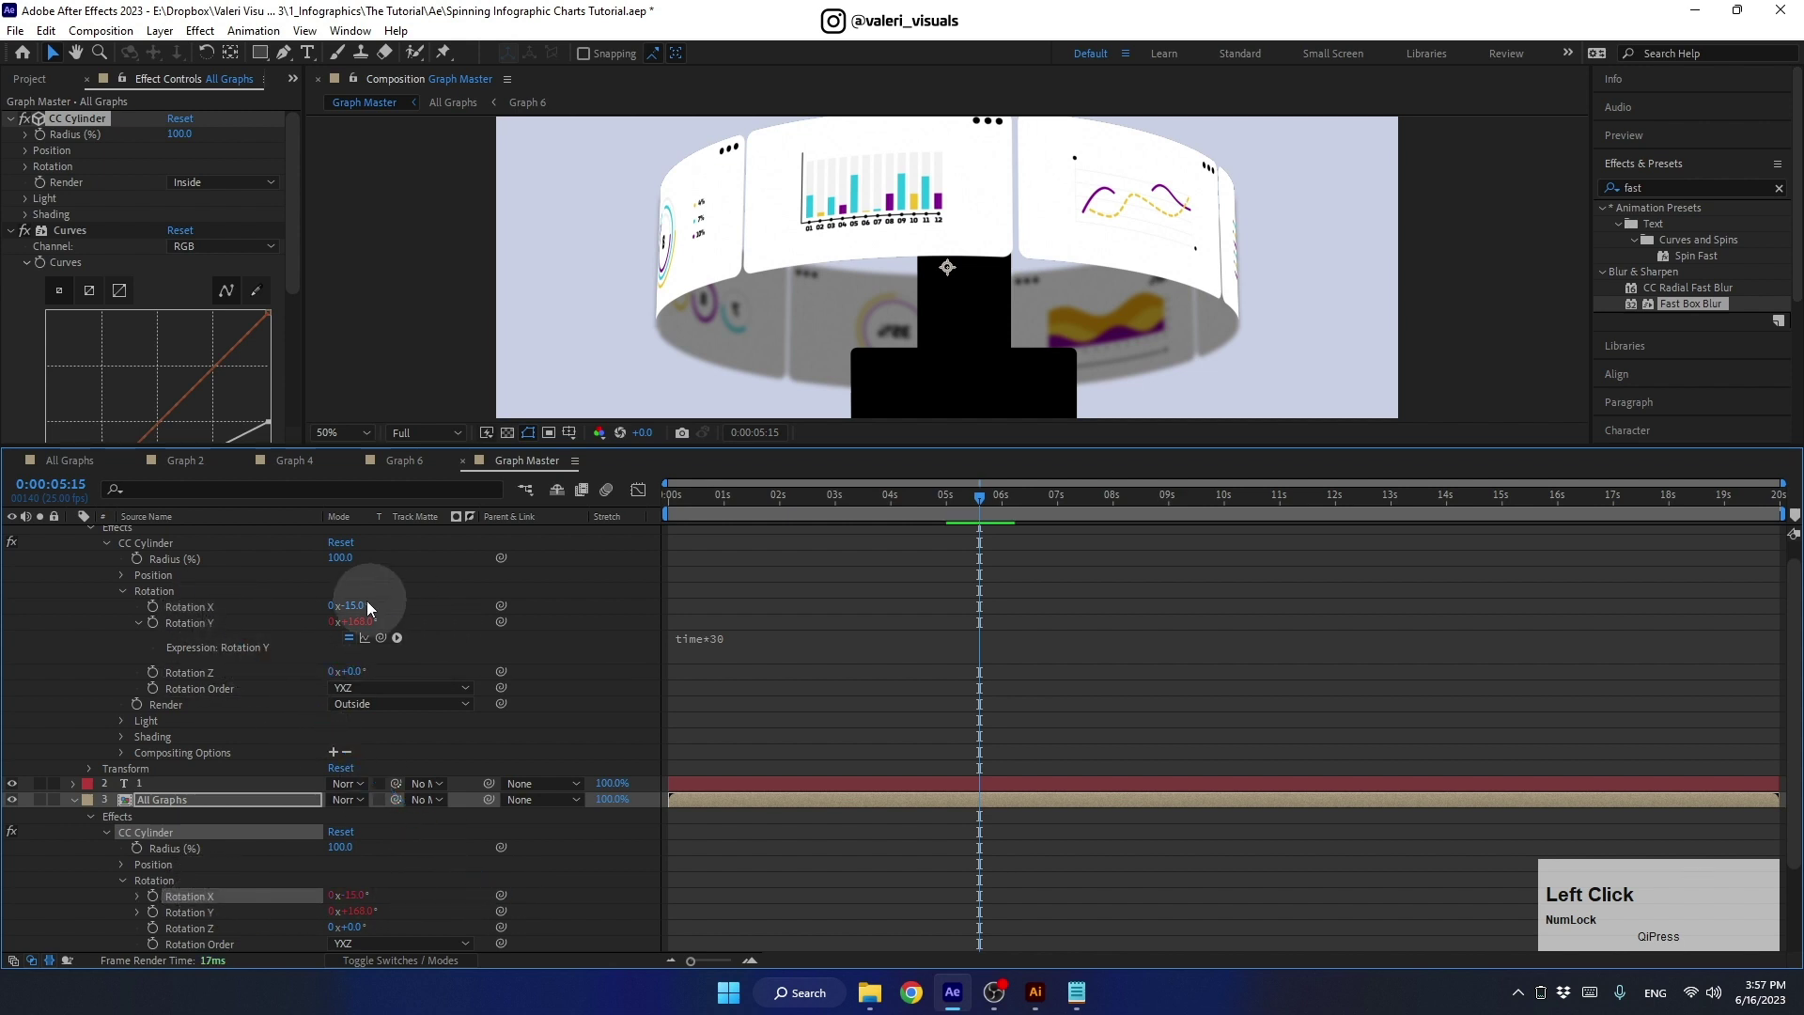
- Set the outer cylinder's Rotation X to -19°, test a faster spin and restore the time*30 expression
{"action": "left_click", "coordinate": [356, 609]}
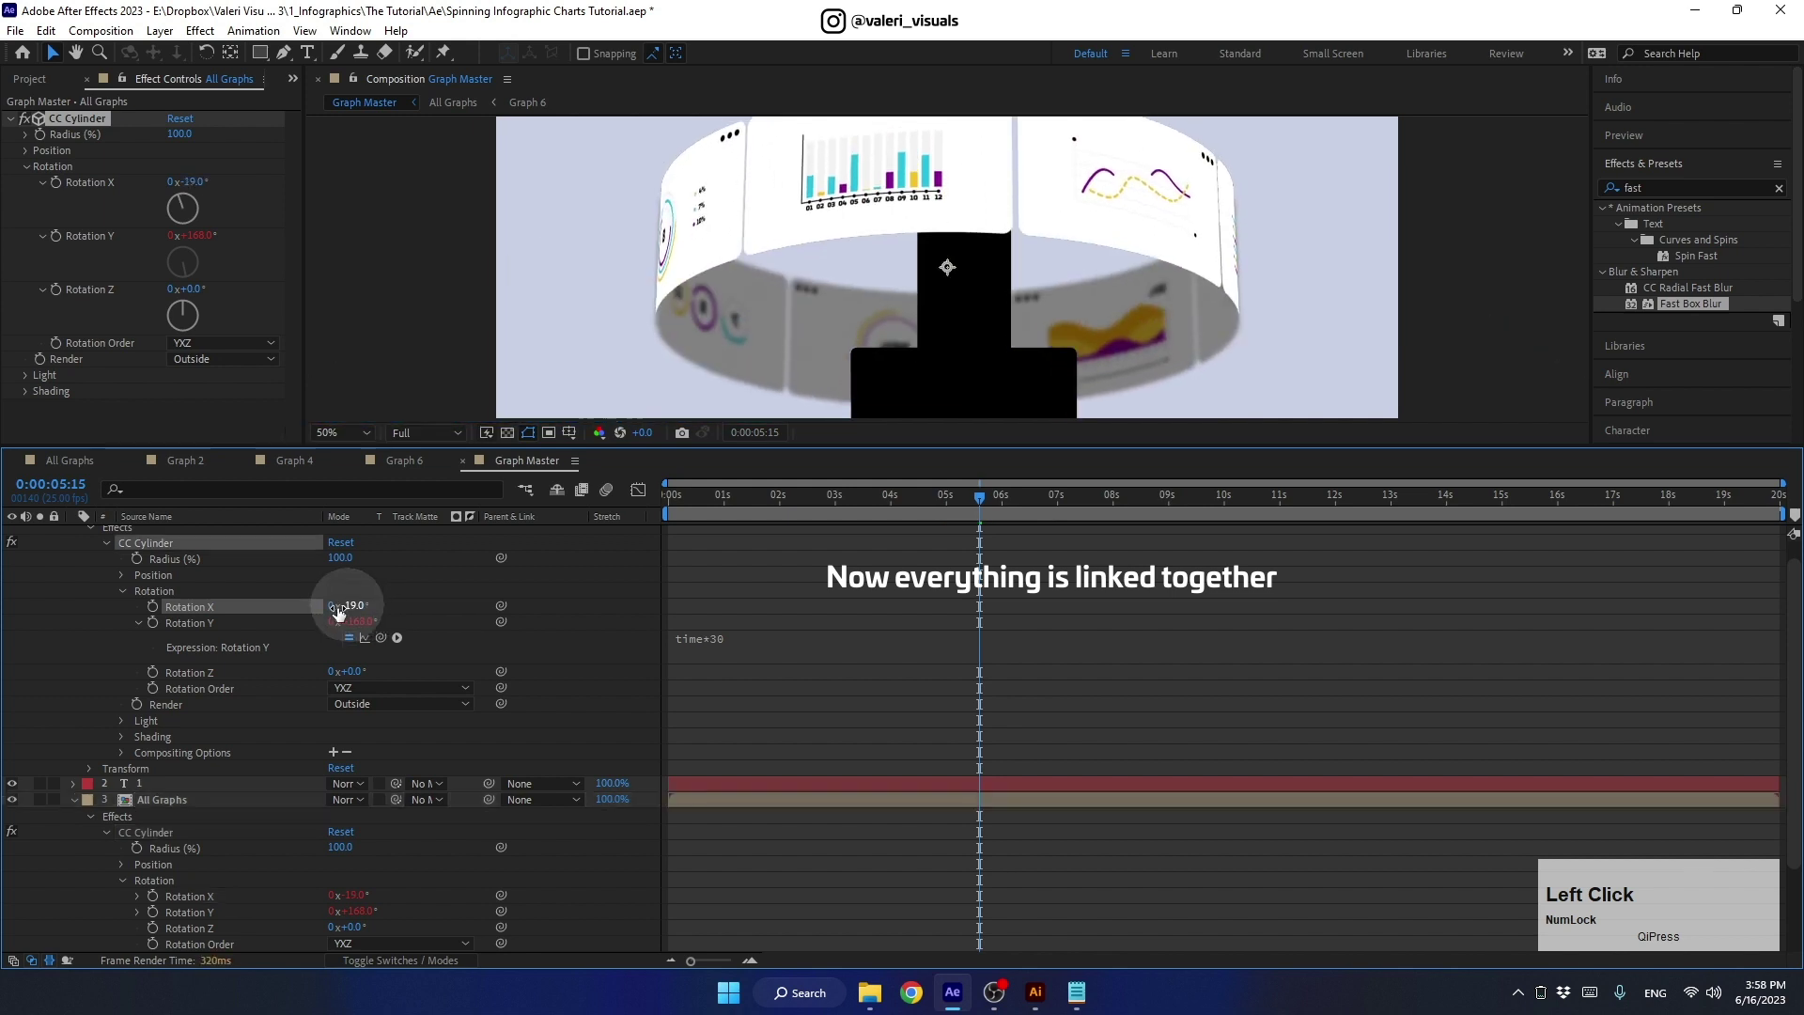
{"action": "left_click", "coordinate": [723, 649]}
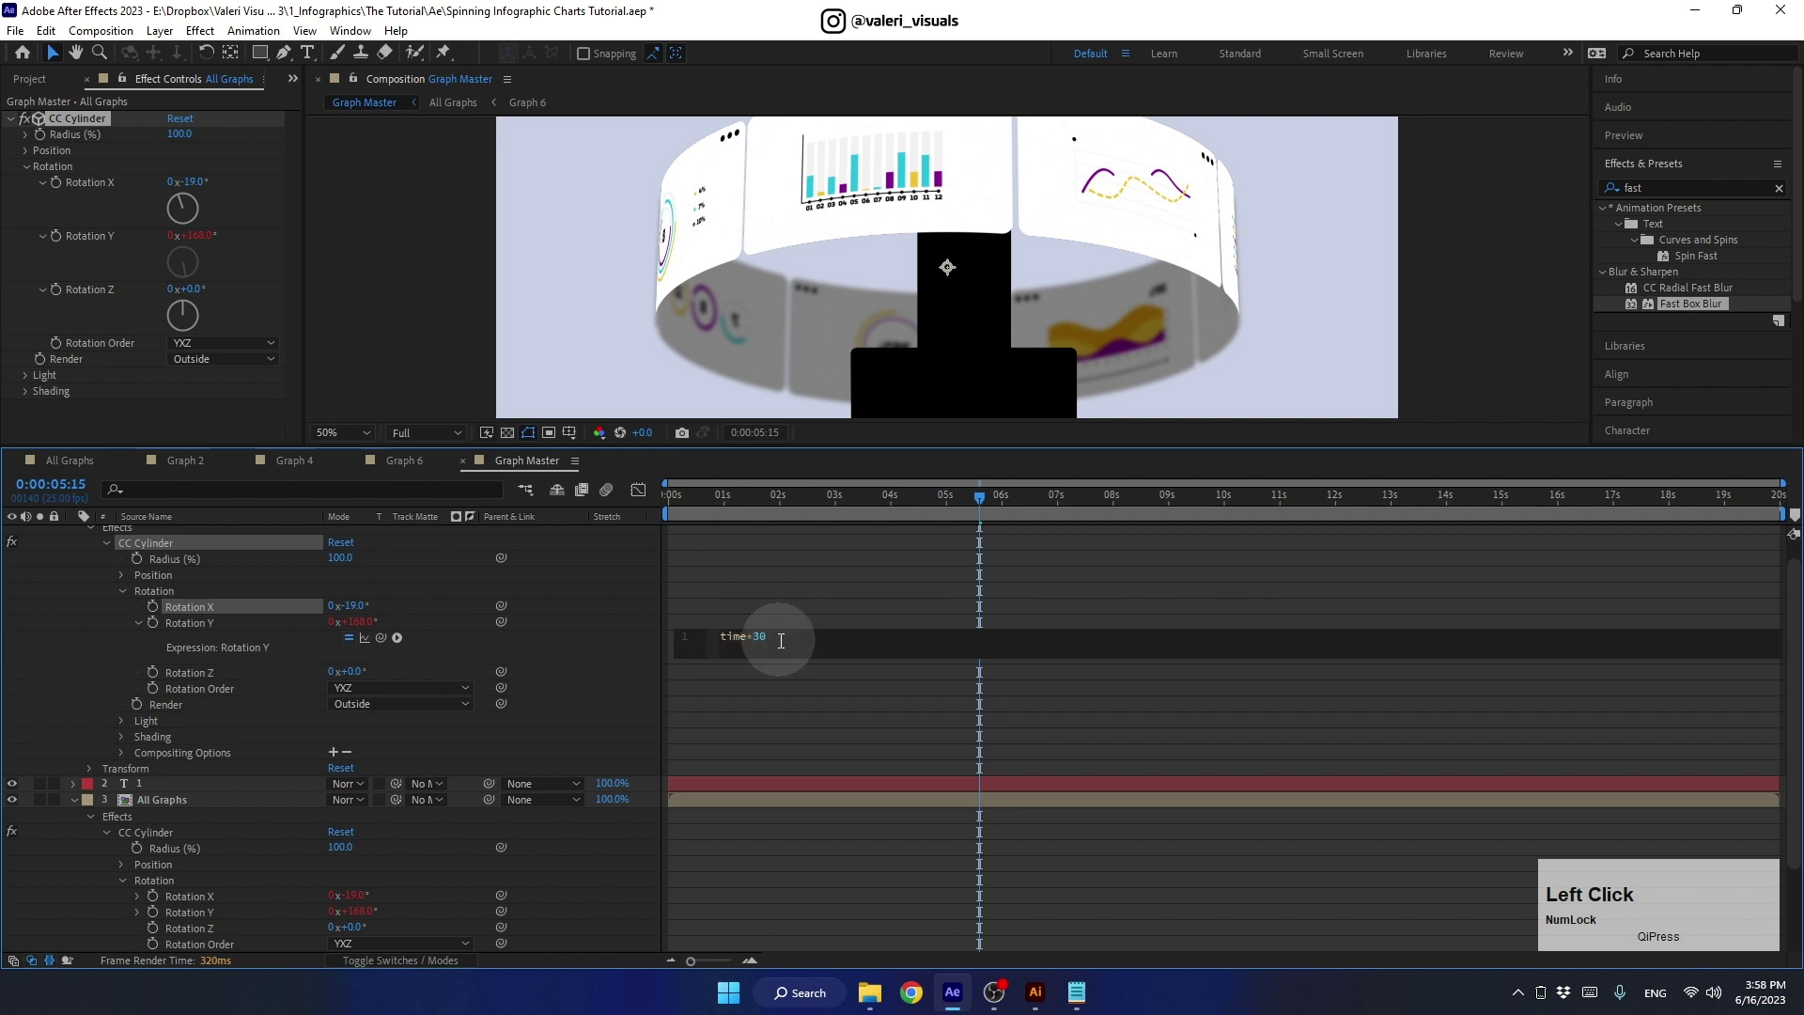
{"action": "key", "text": "Return"}
{"action": "left_click", "coordinate": [614, 651]}
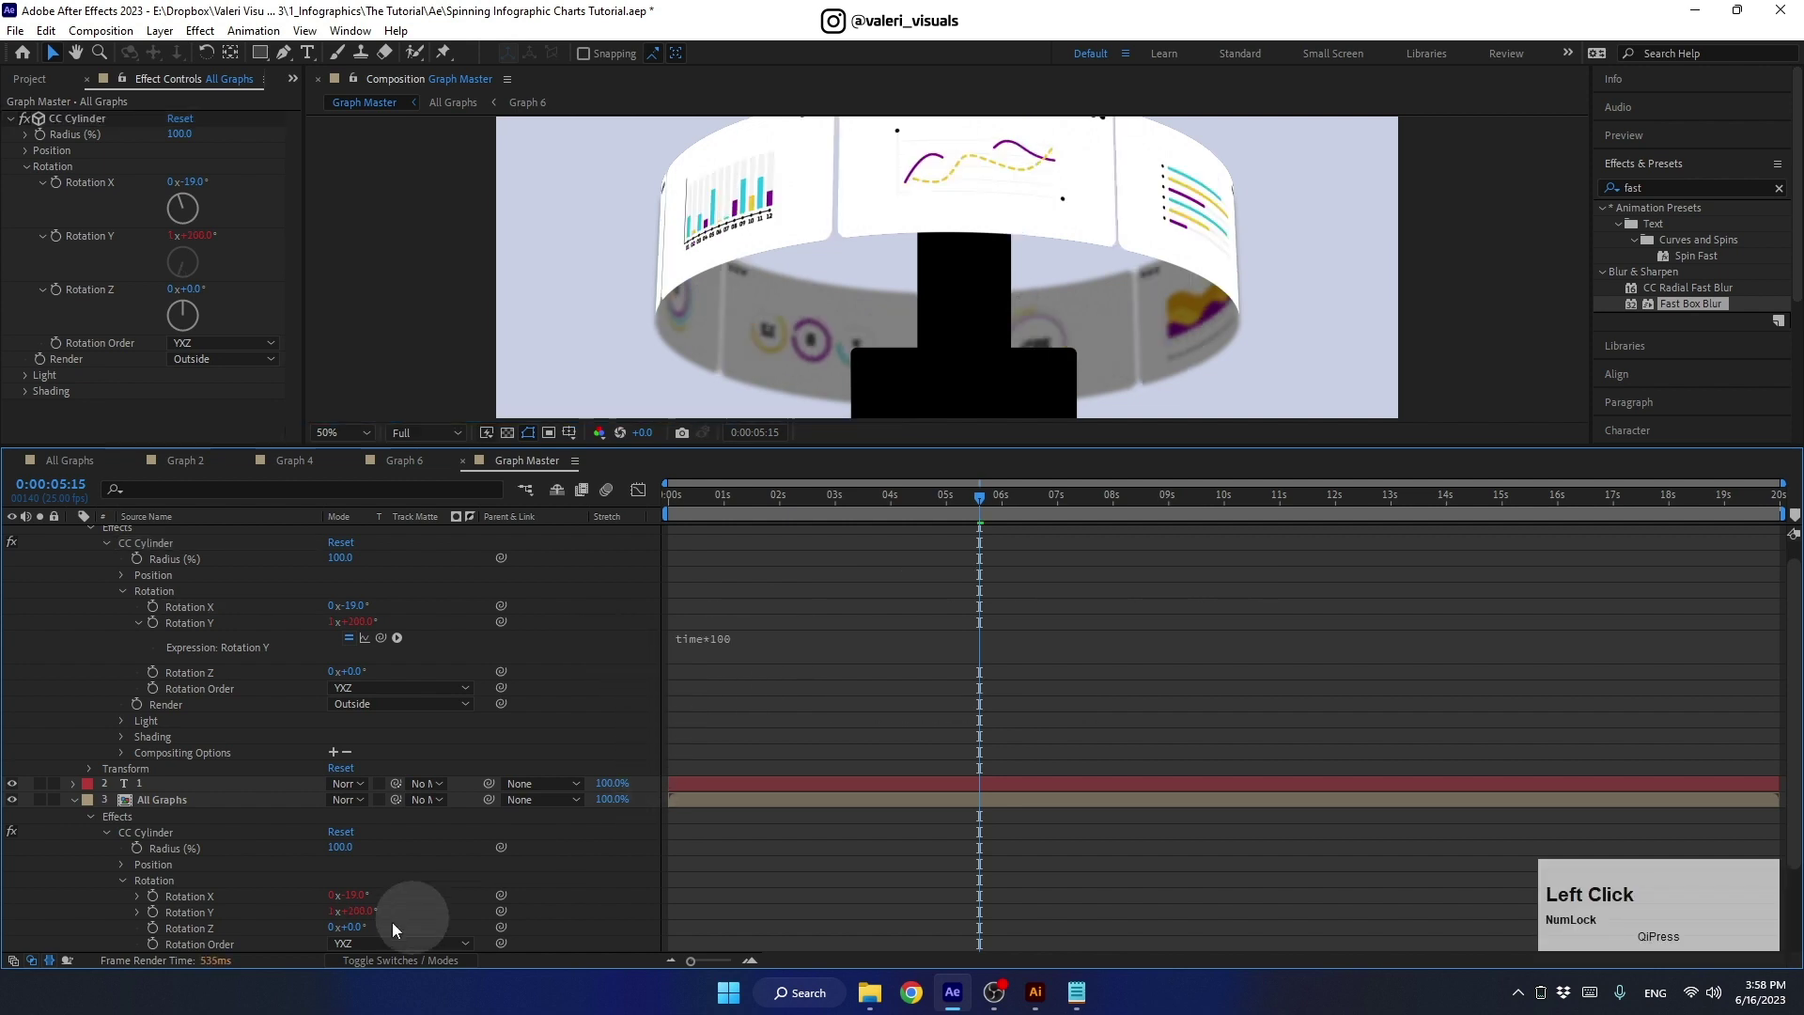
{"action": "left_click", "coordinate": [990, 499]}
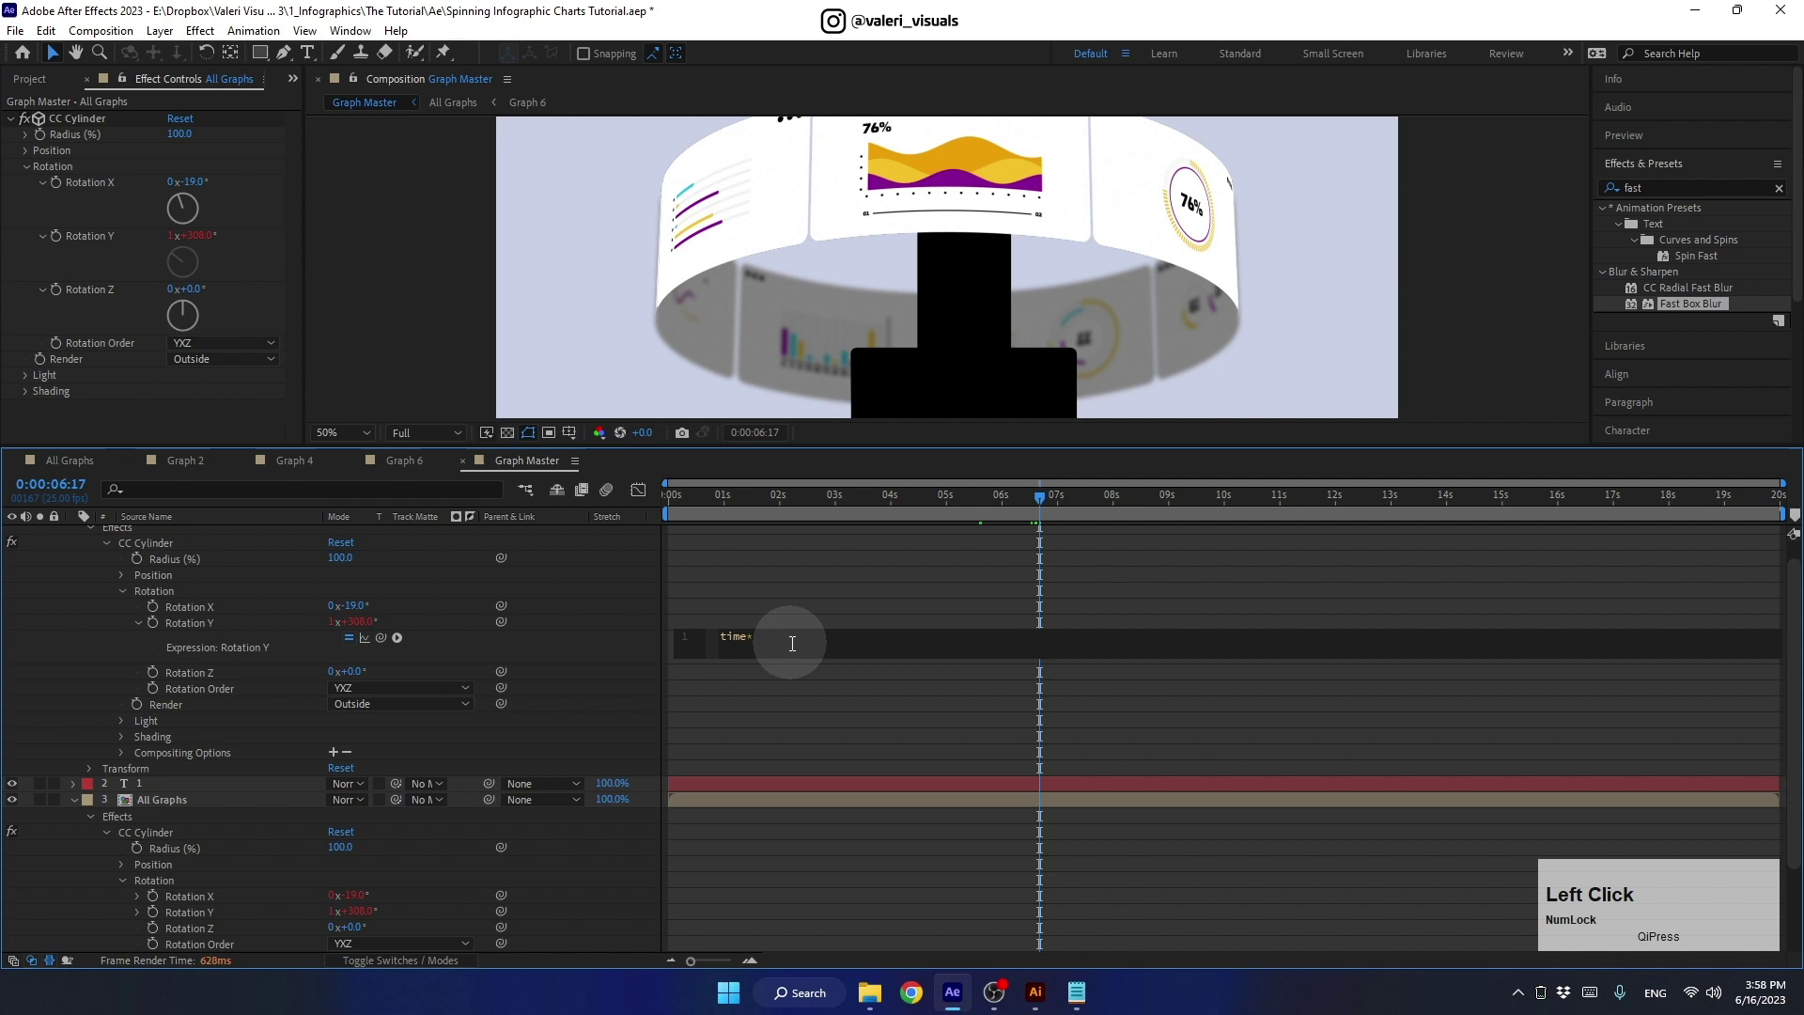
{"action": "key", "text": "Return"}
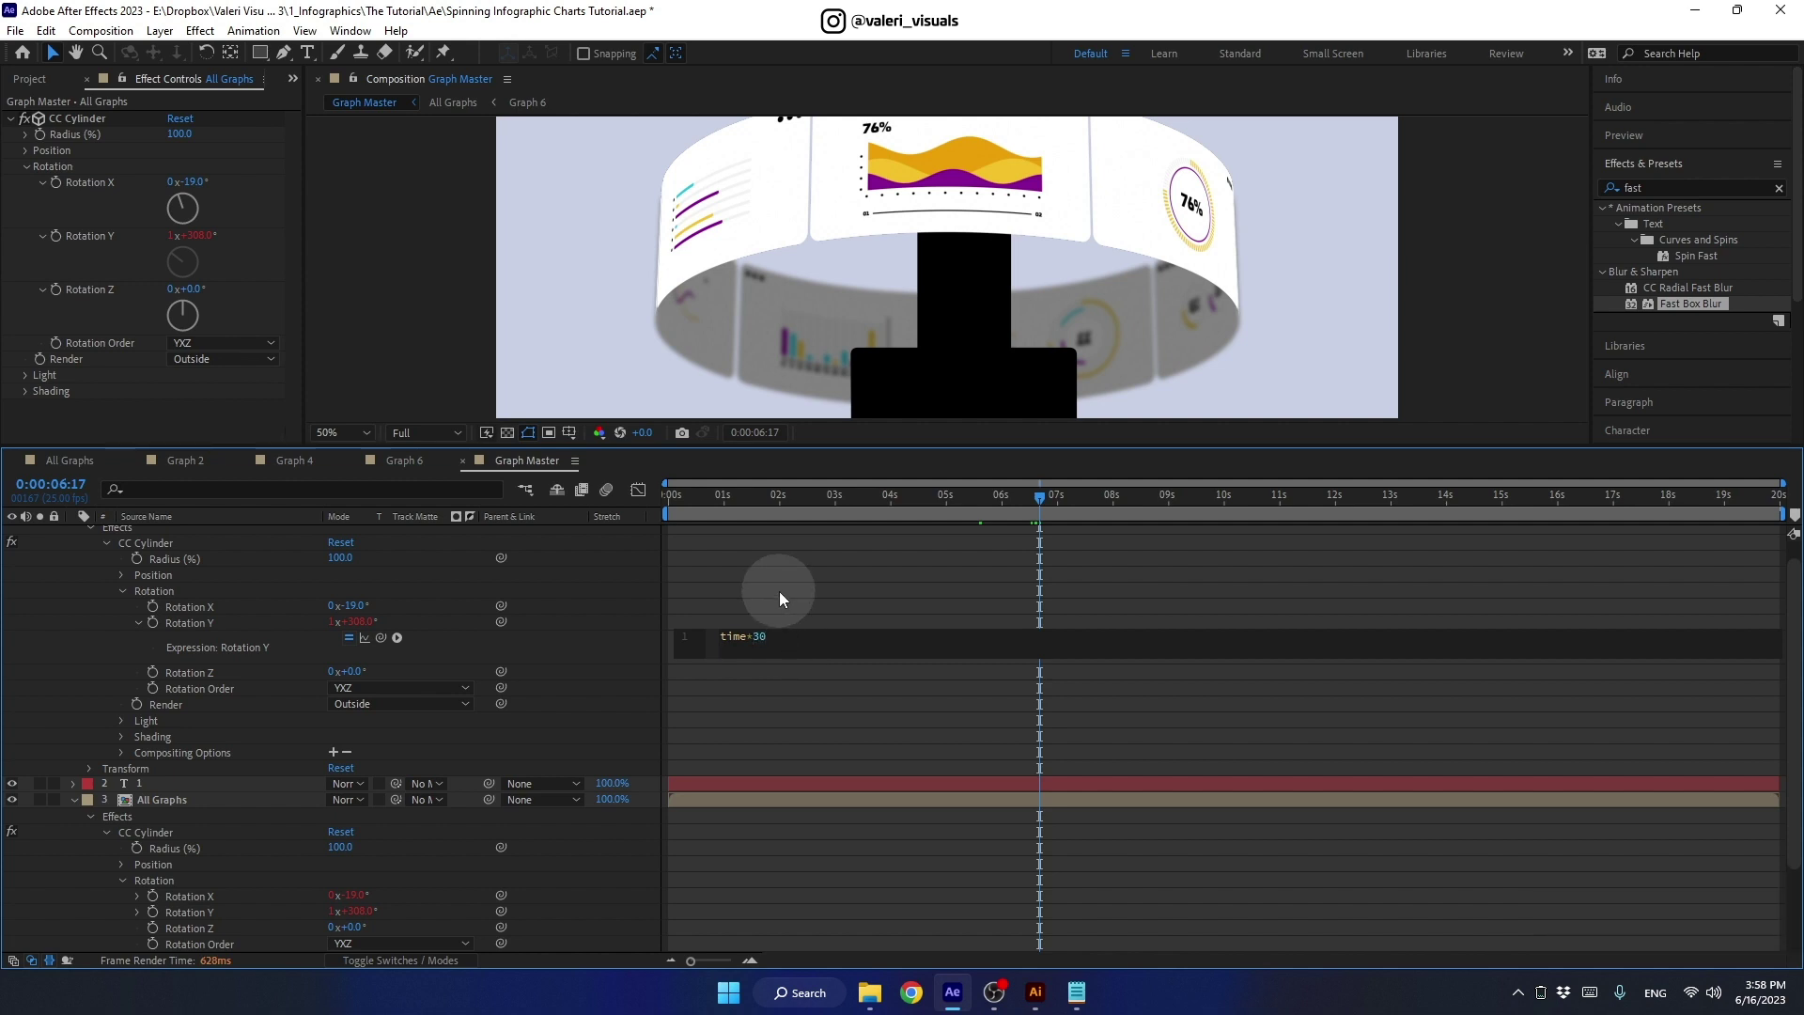
{"action": "left_click", "coordinate": [601, 639]}
{"action": "left_click", "coordinate": [78, 809]}
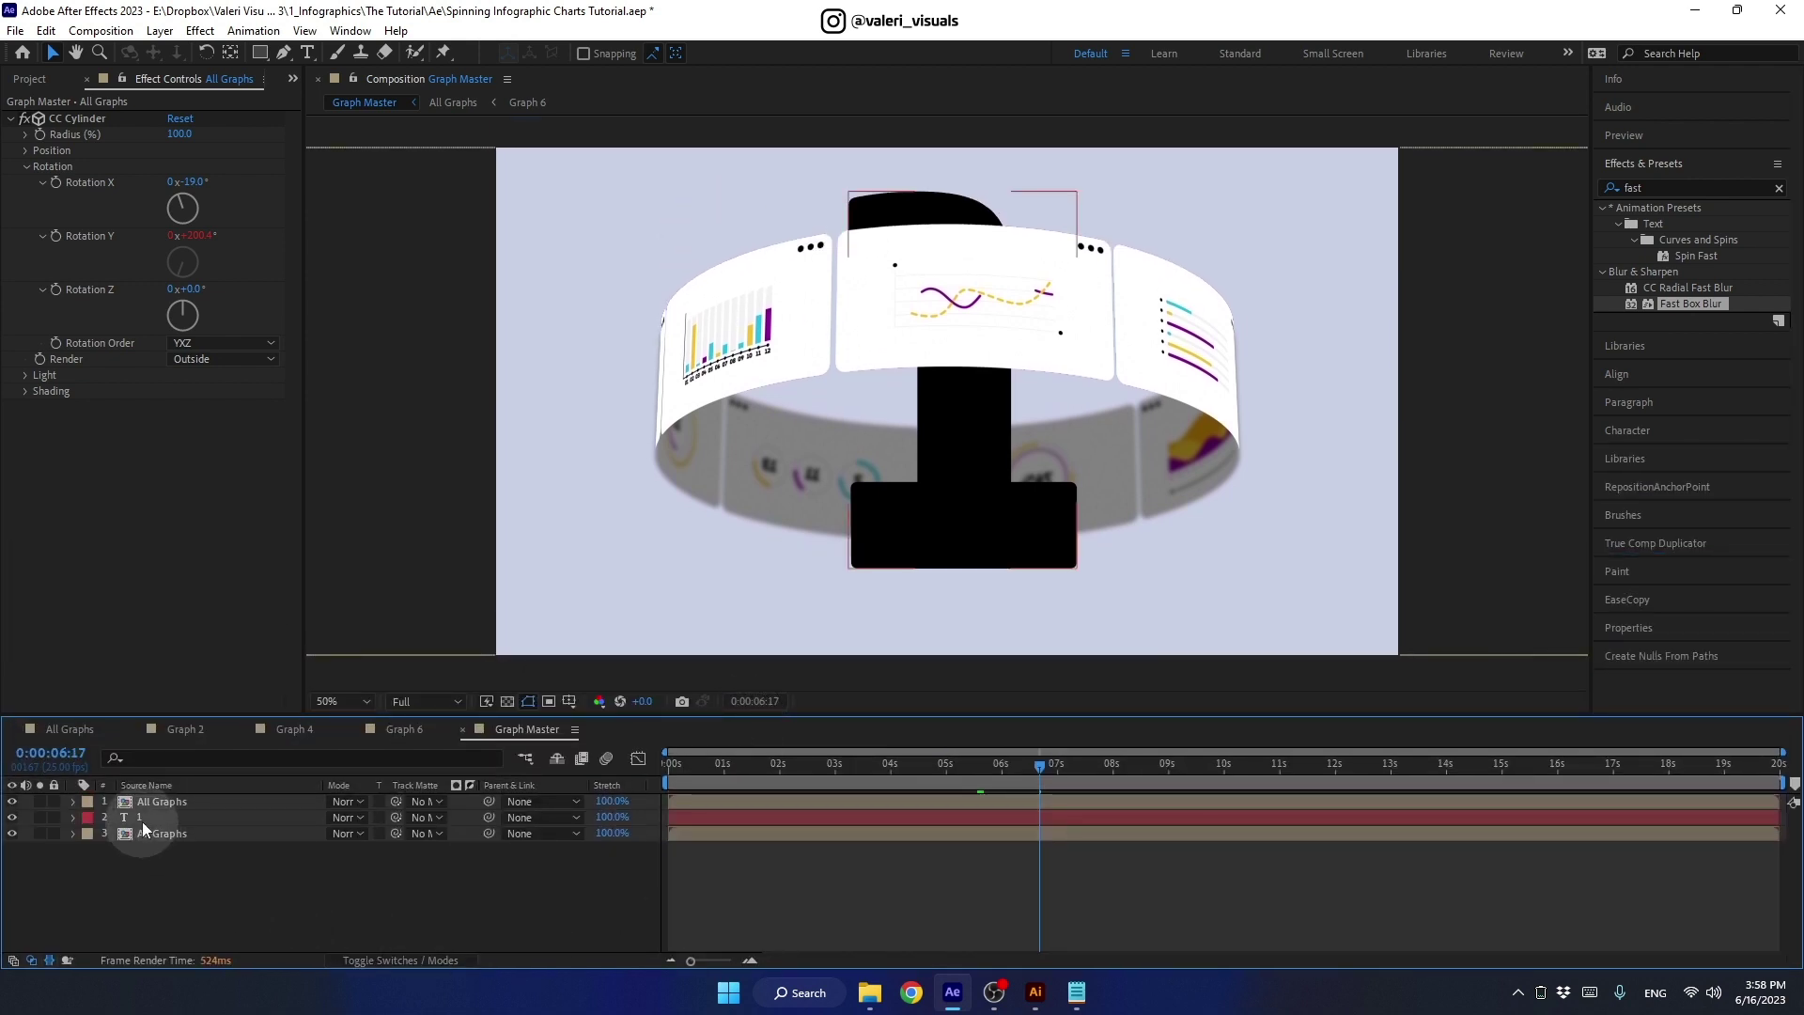
- Delete the number 1 text layer and parent both All Graphs layers to a new Null 1
{"action": "left_click", "coordinate": [148, 827]}
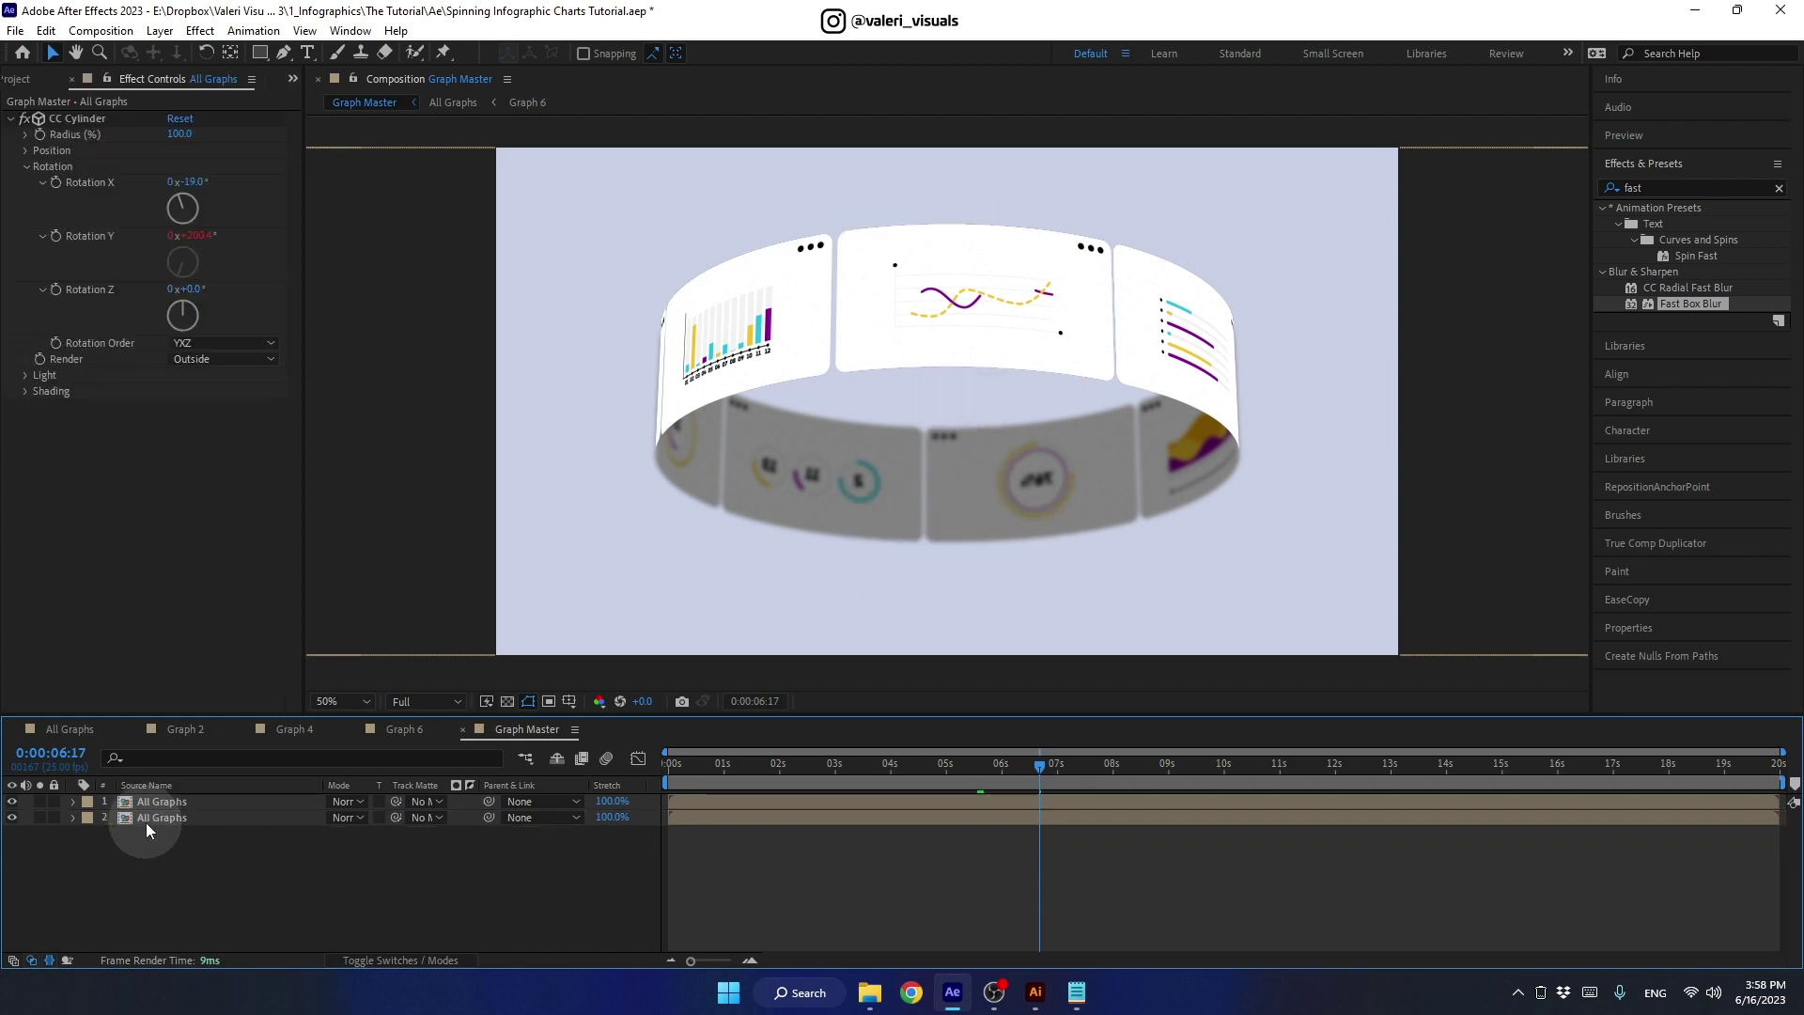
{"action": "right_click", "coordinate": [244, 874]}
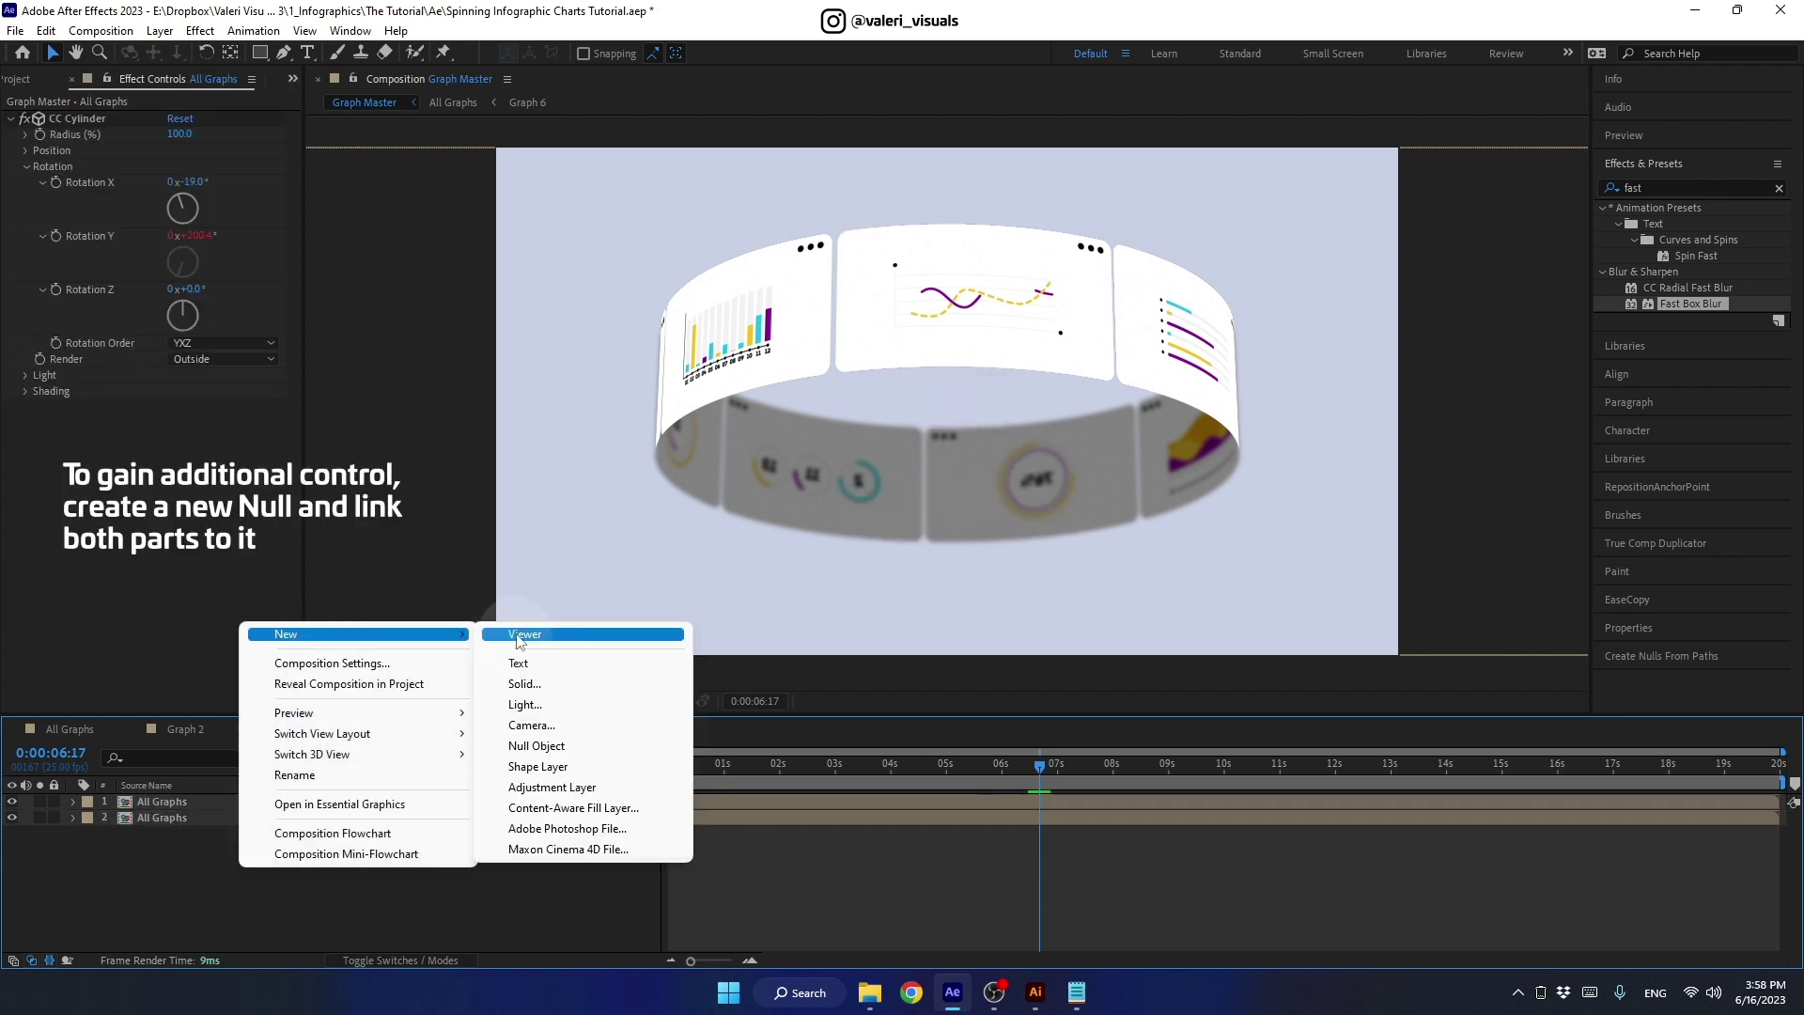
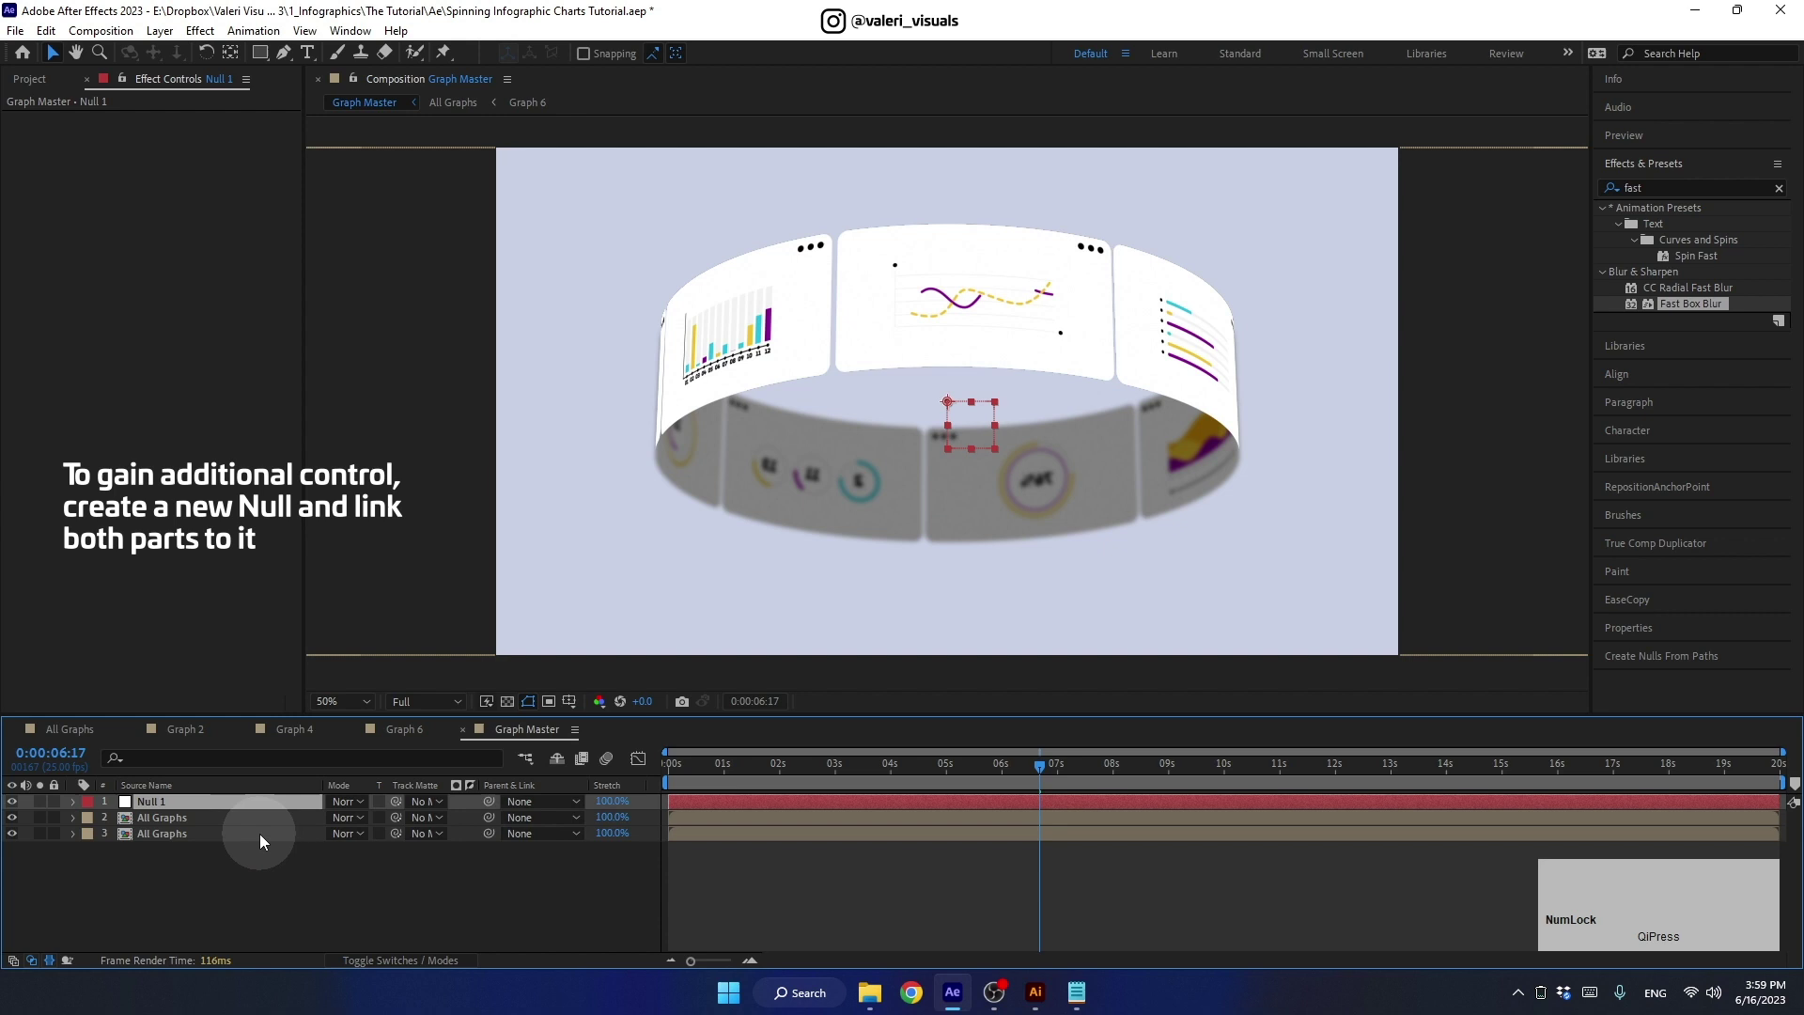
{"action": "left_click", "coordinate": [252, 822]}
{"action": "left_click", "coordinate": [253, 842]}
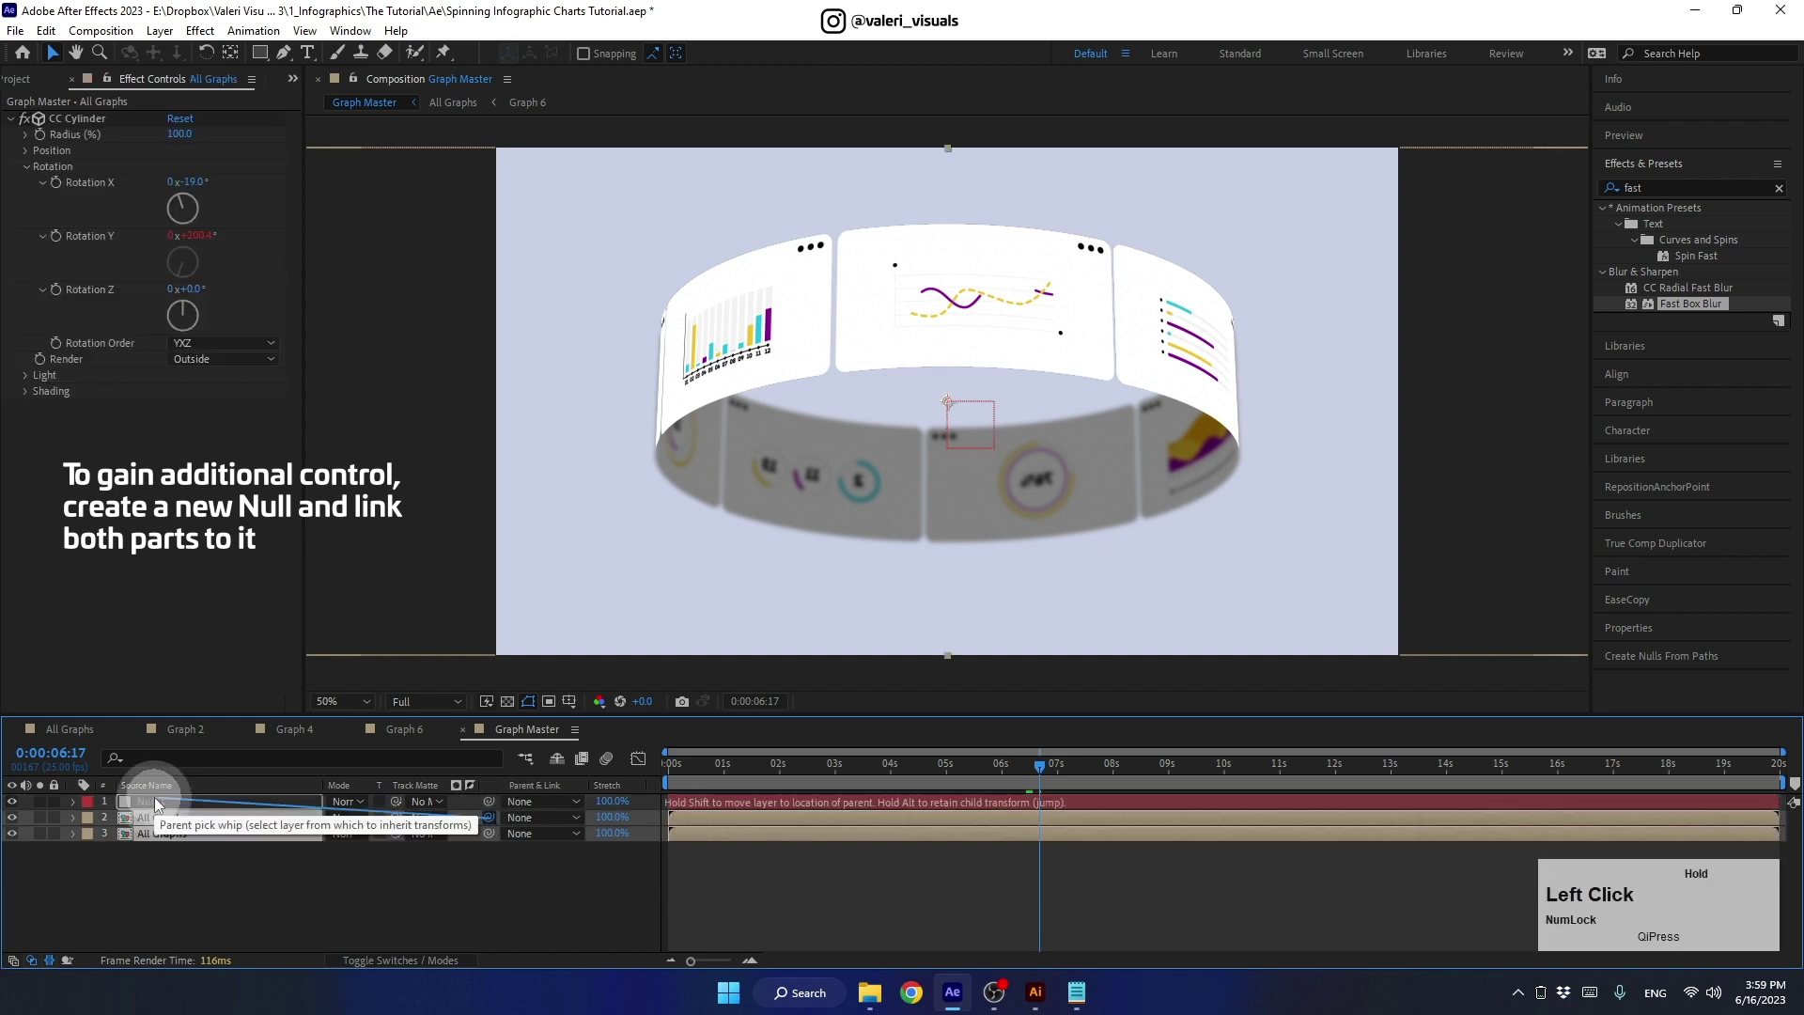
- Tilt Null 1's rotation and adjust its scale so the whole ring angles and sizes together
{"action": "key", "text": "r"}
{"action": "left_click", "coordinate": [357, 819]}
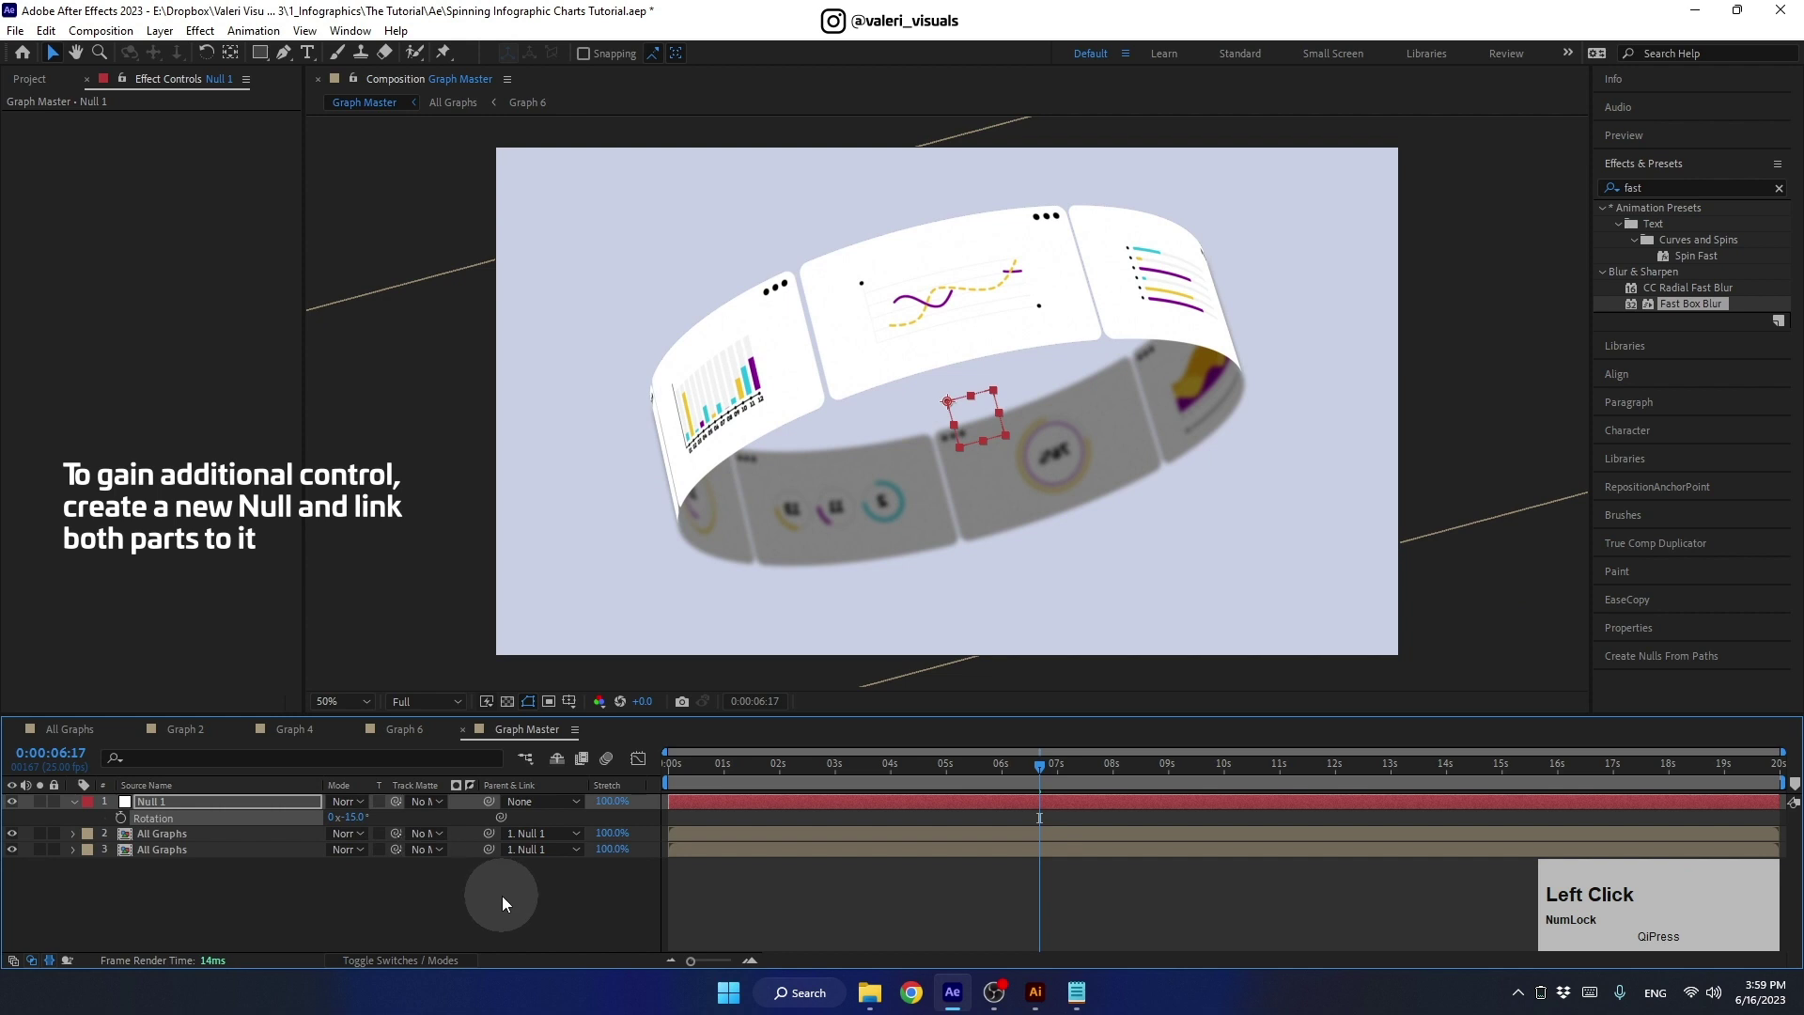
{"action": "left_click", "coordinate": [250, 803]}
{"action": "key", "text": "s"}
{"action": "left_click", "coordinate": [361, 821]}
{"action": "key", "text": "Return"}
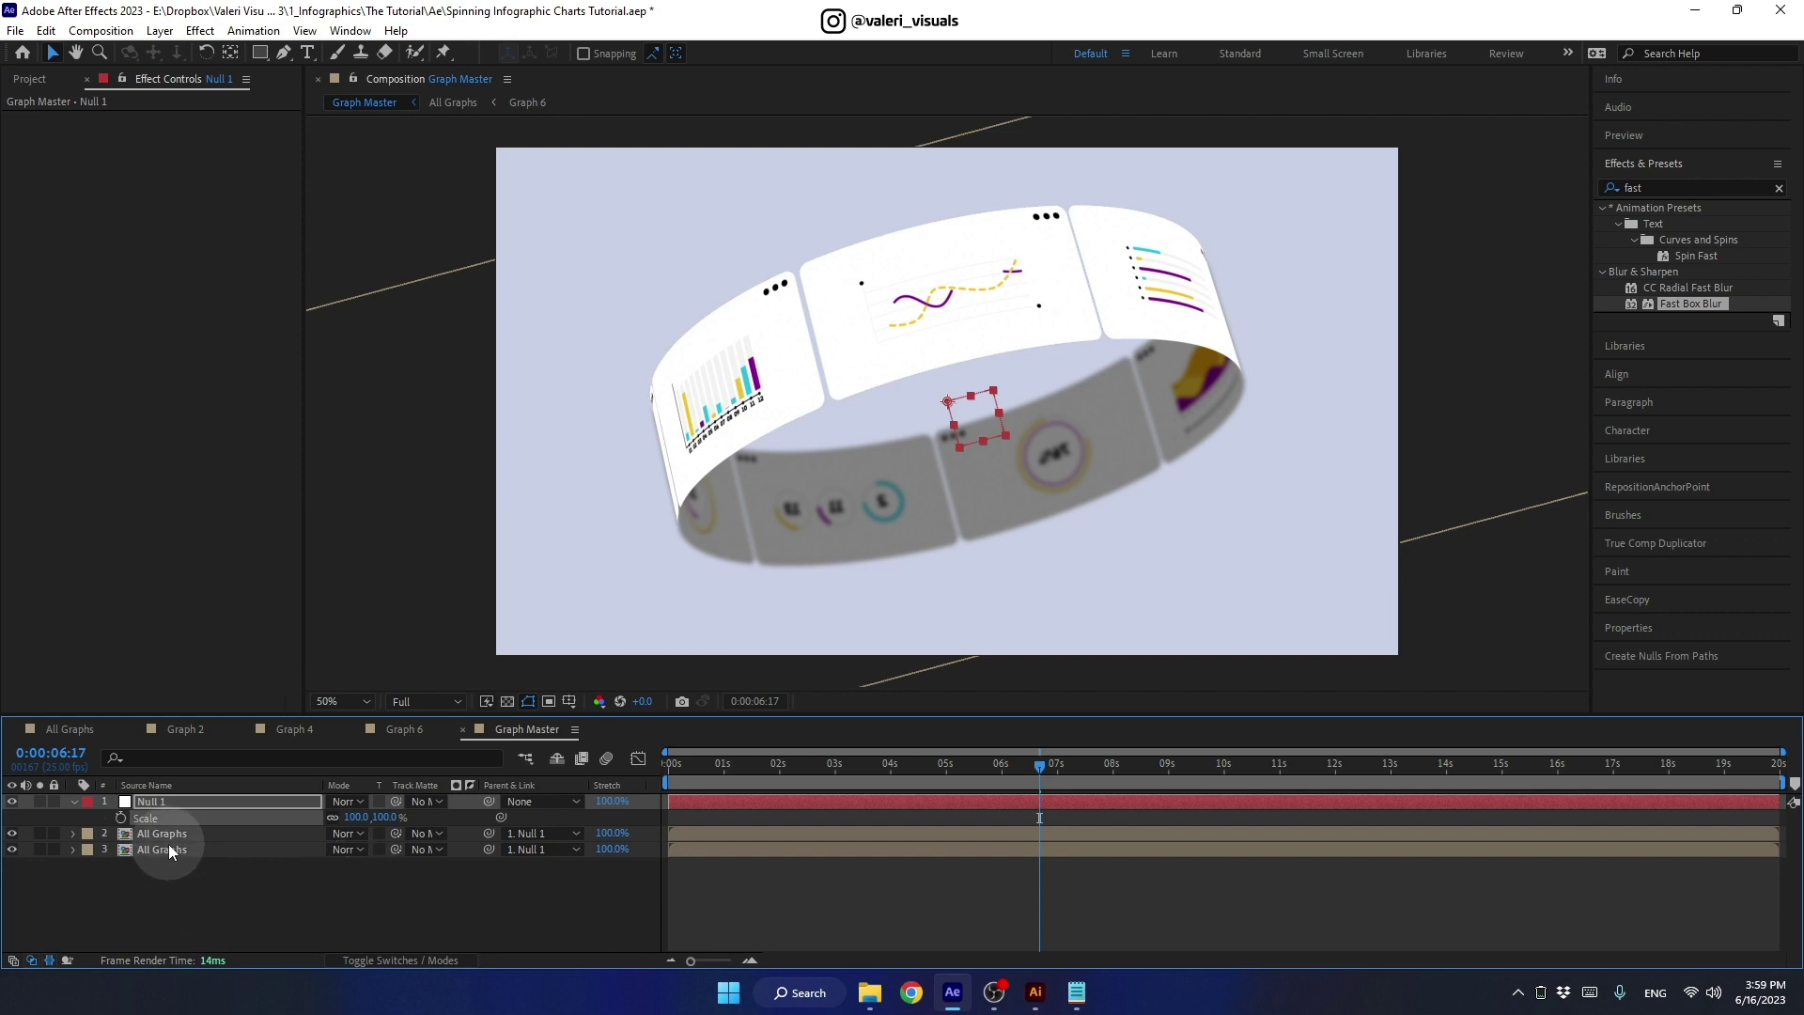
- Enable Collapse Transformations on the chart precomps in All Graphs and enter Graph 5
{"action": "left_click", "coordinate": [180, 837]}
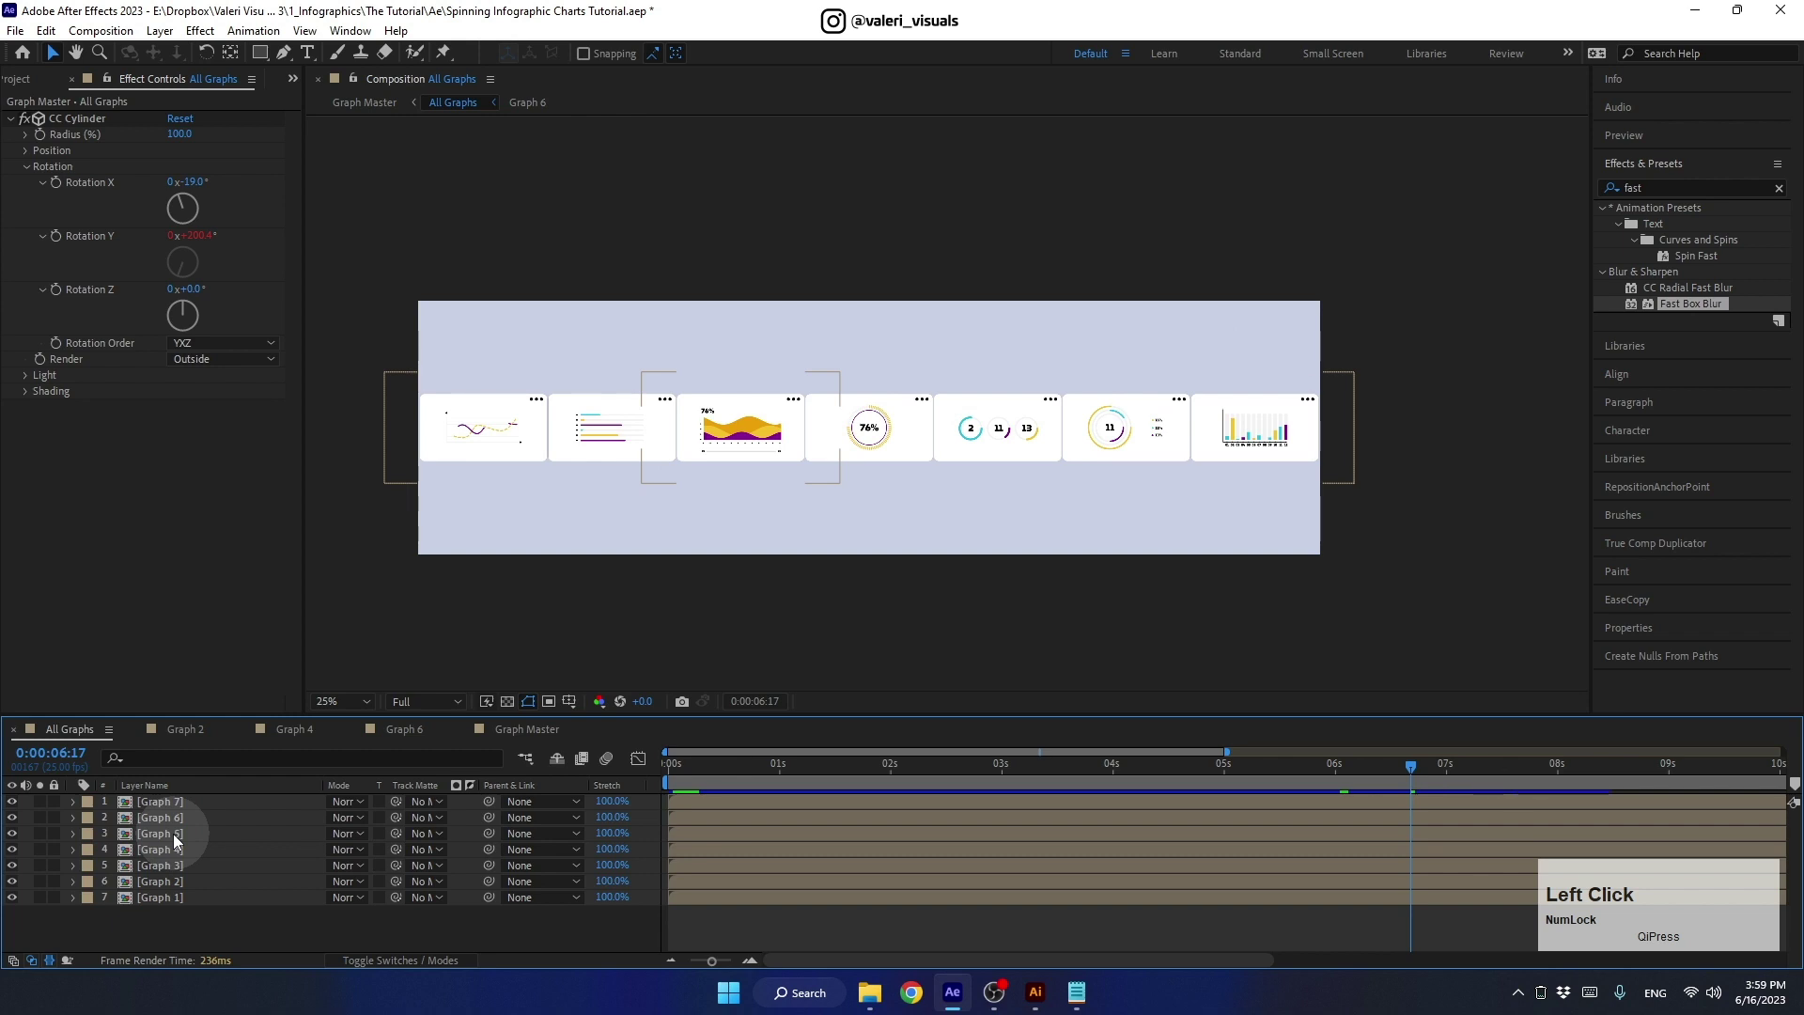
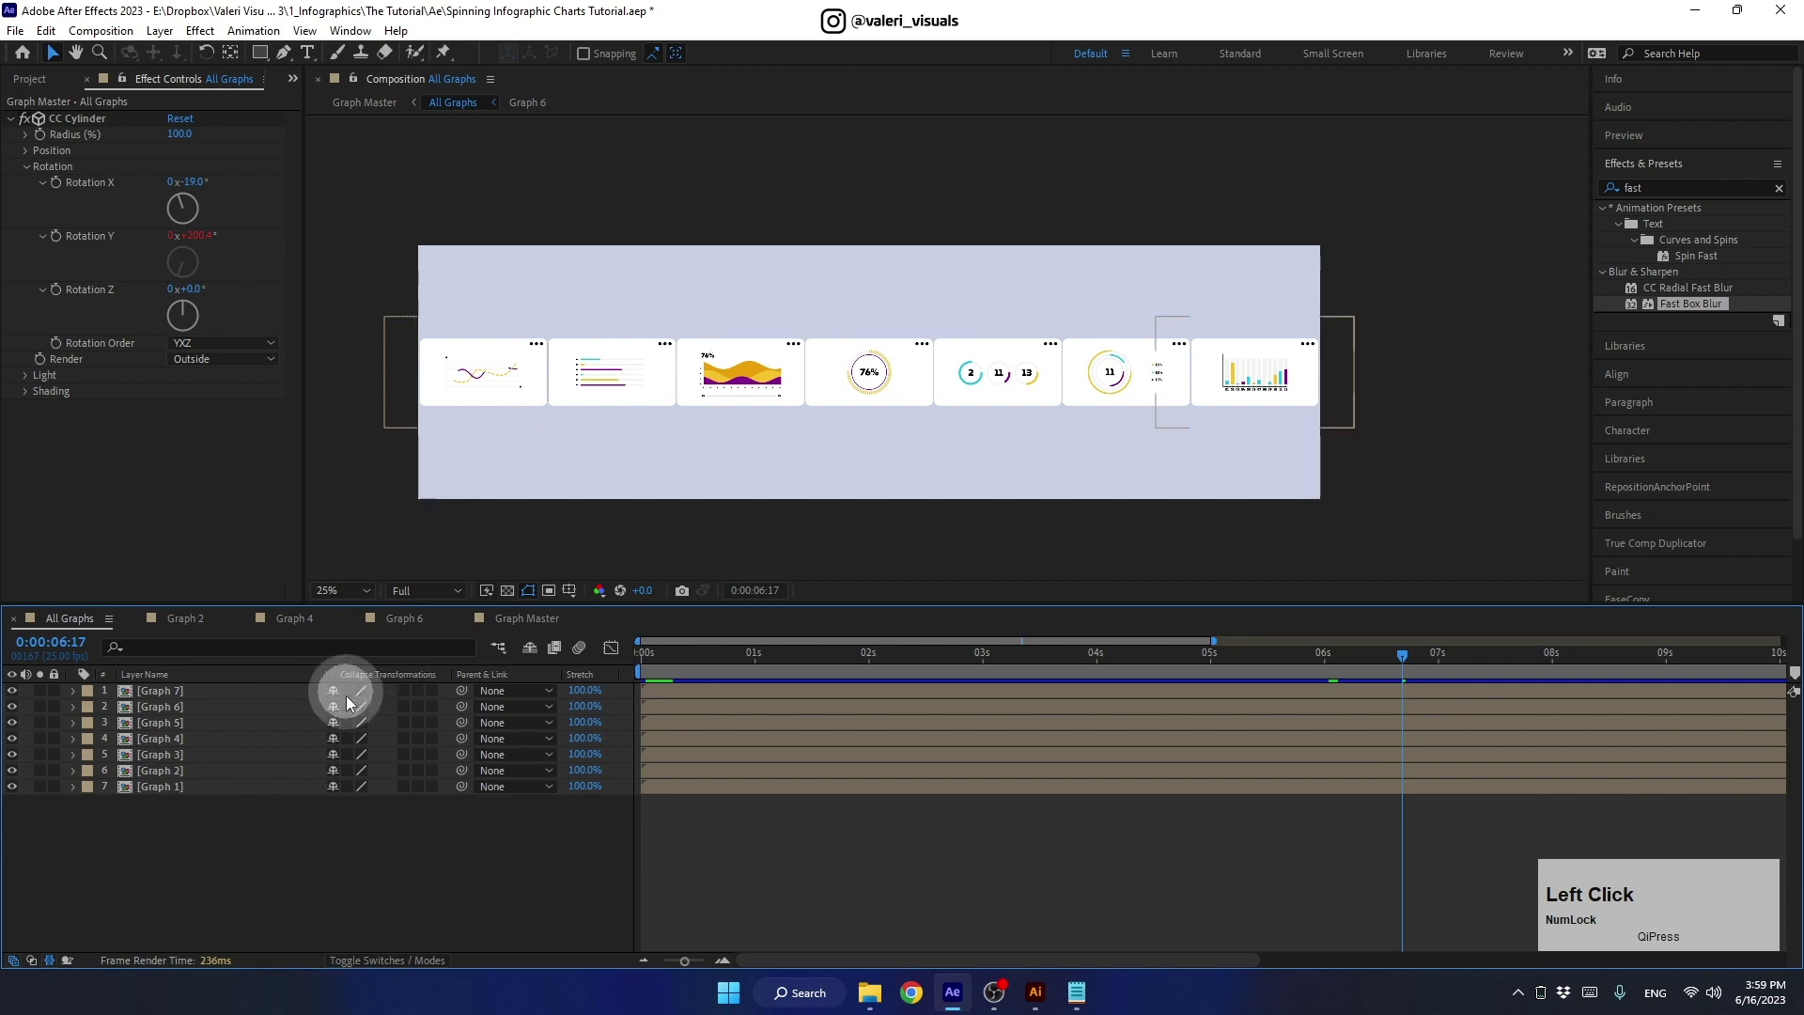
{"action": "left_click", "coordinate": [360, 745]}
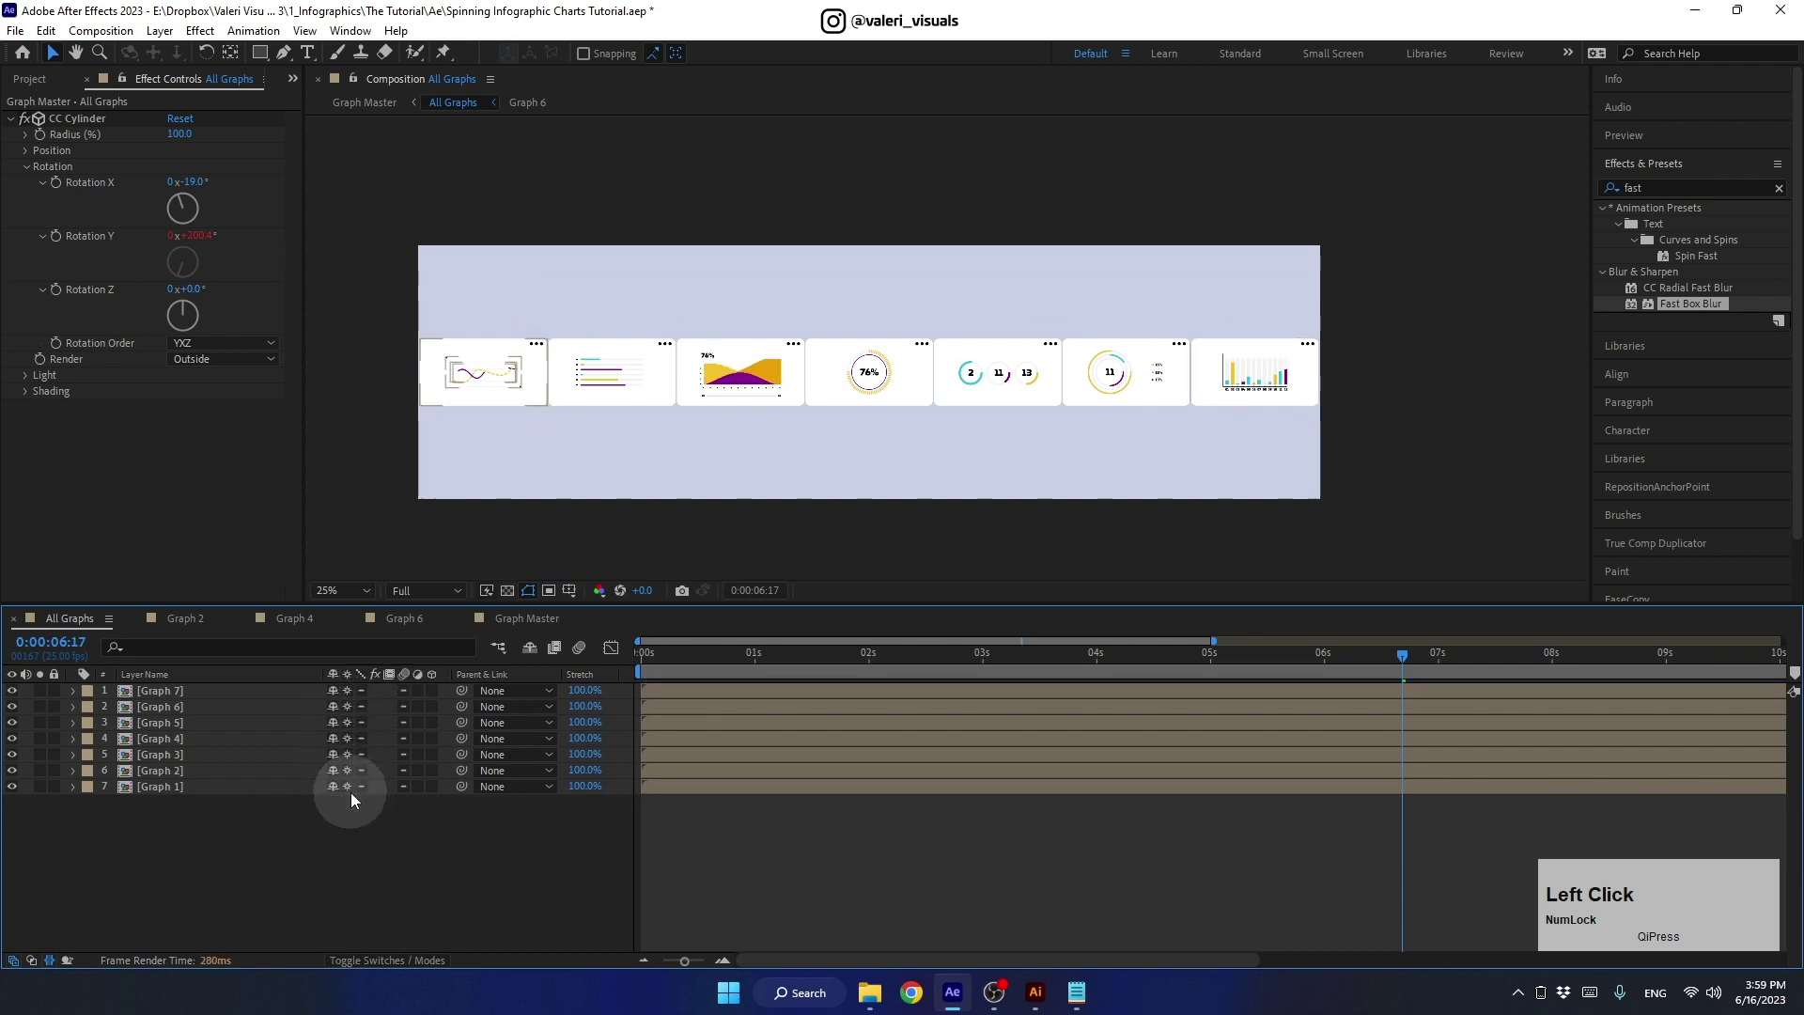
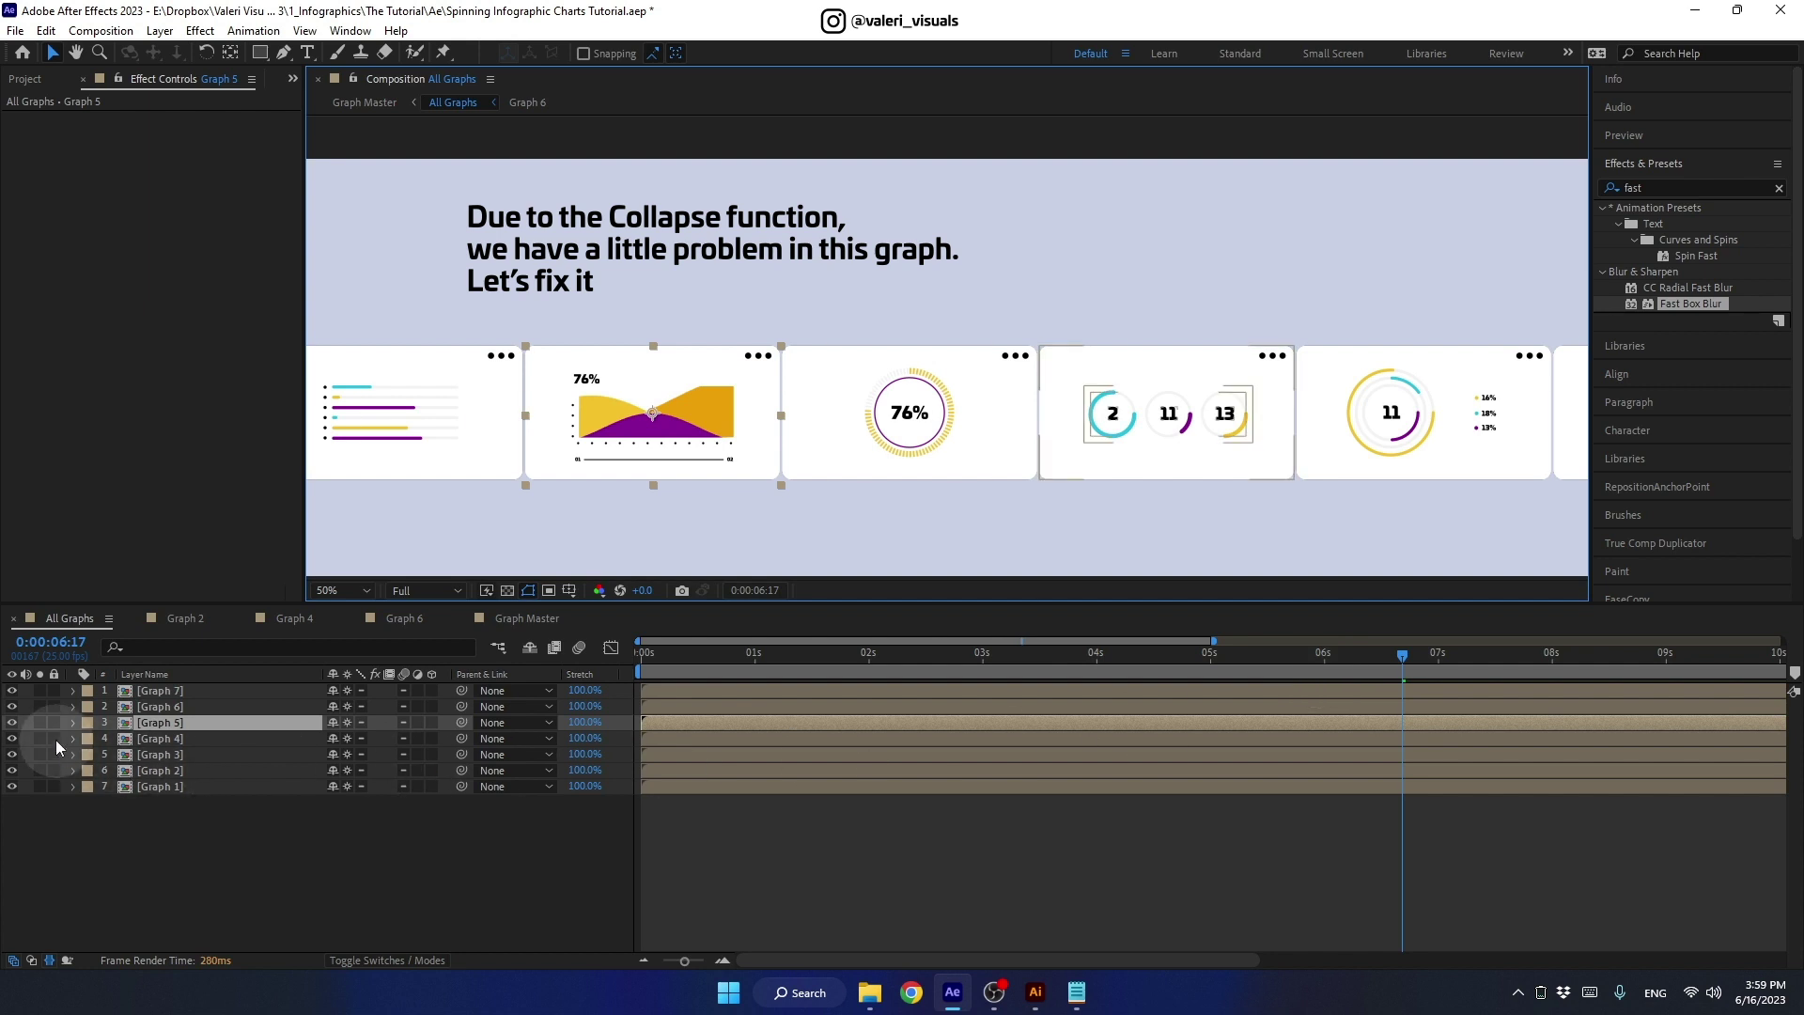
{"action": "left_click", "coordinate": [52, 727]}
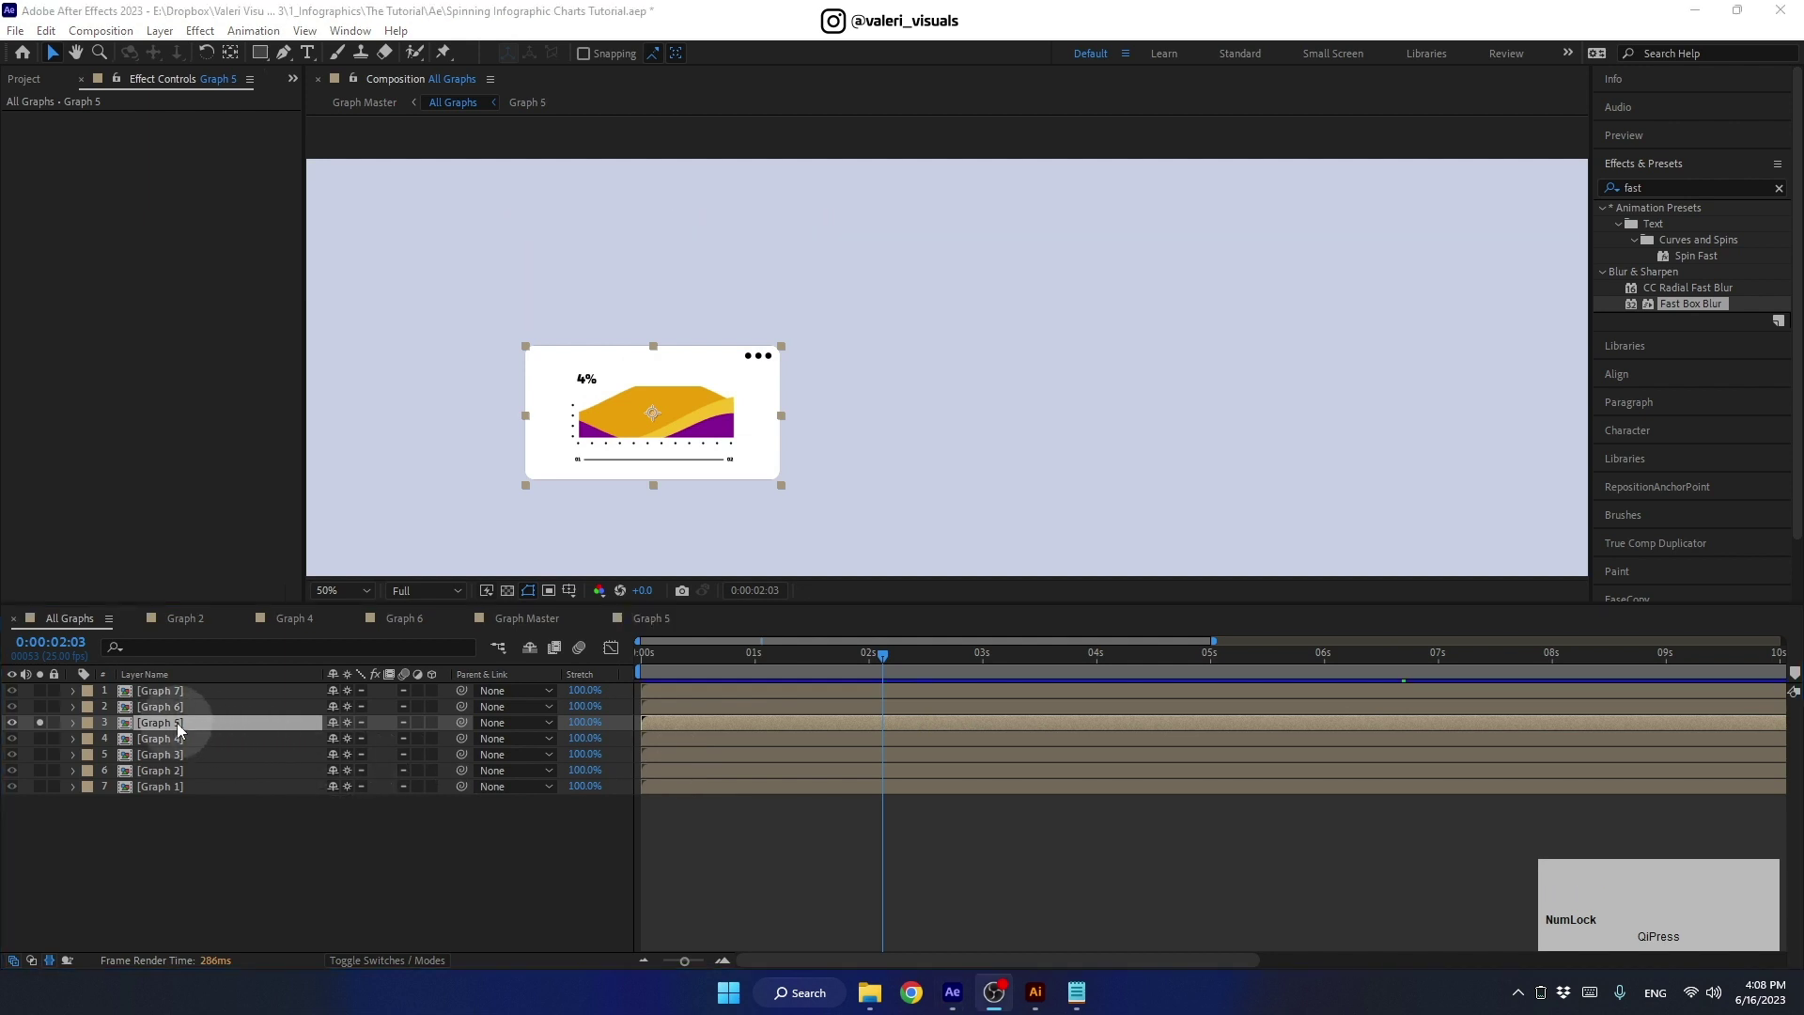
{"action": "left_click", "coordinate": [187, 726]}
- Set the Rectangle Path Size of all three wave shape layers to 700 by 200
{"action": "left_click", "coordinate": [187, 712]}
{"action": "left_click", "coordinate": [189, 741]}
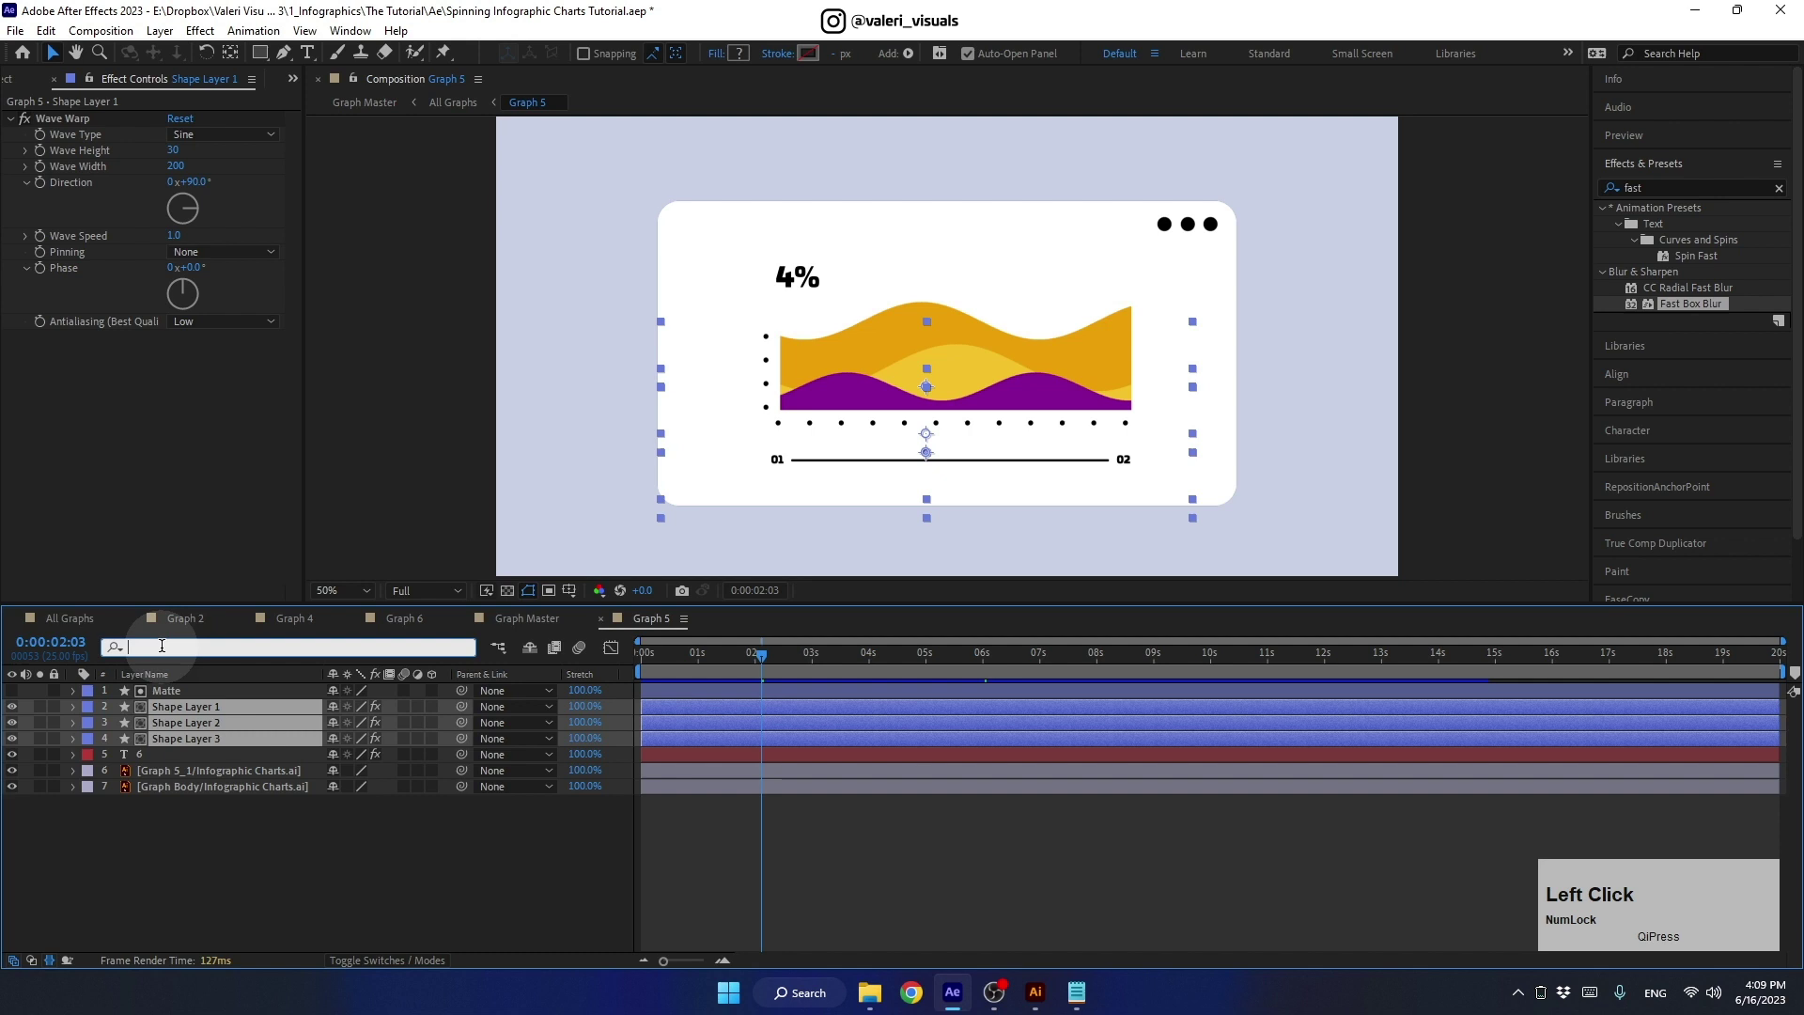
{"action": "type", "text": "size"}
{"action": "key", "text": "Return"}
{"action": "left_click", "coordinate": [340, 768]}
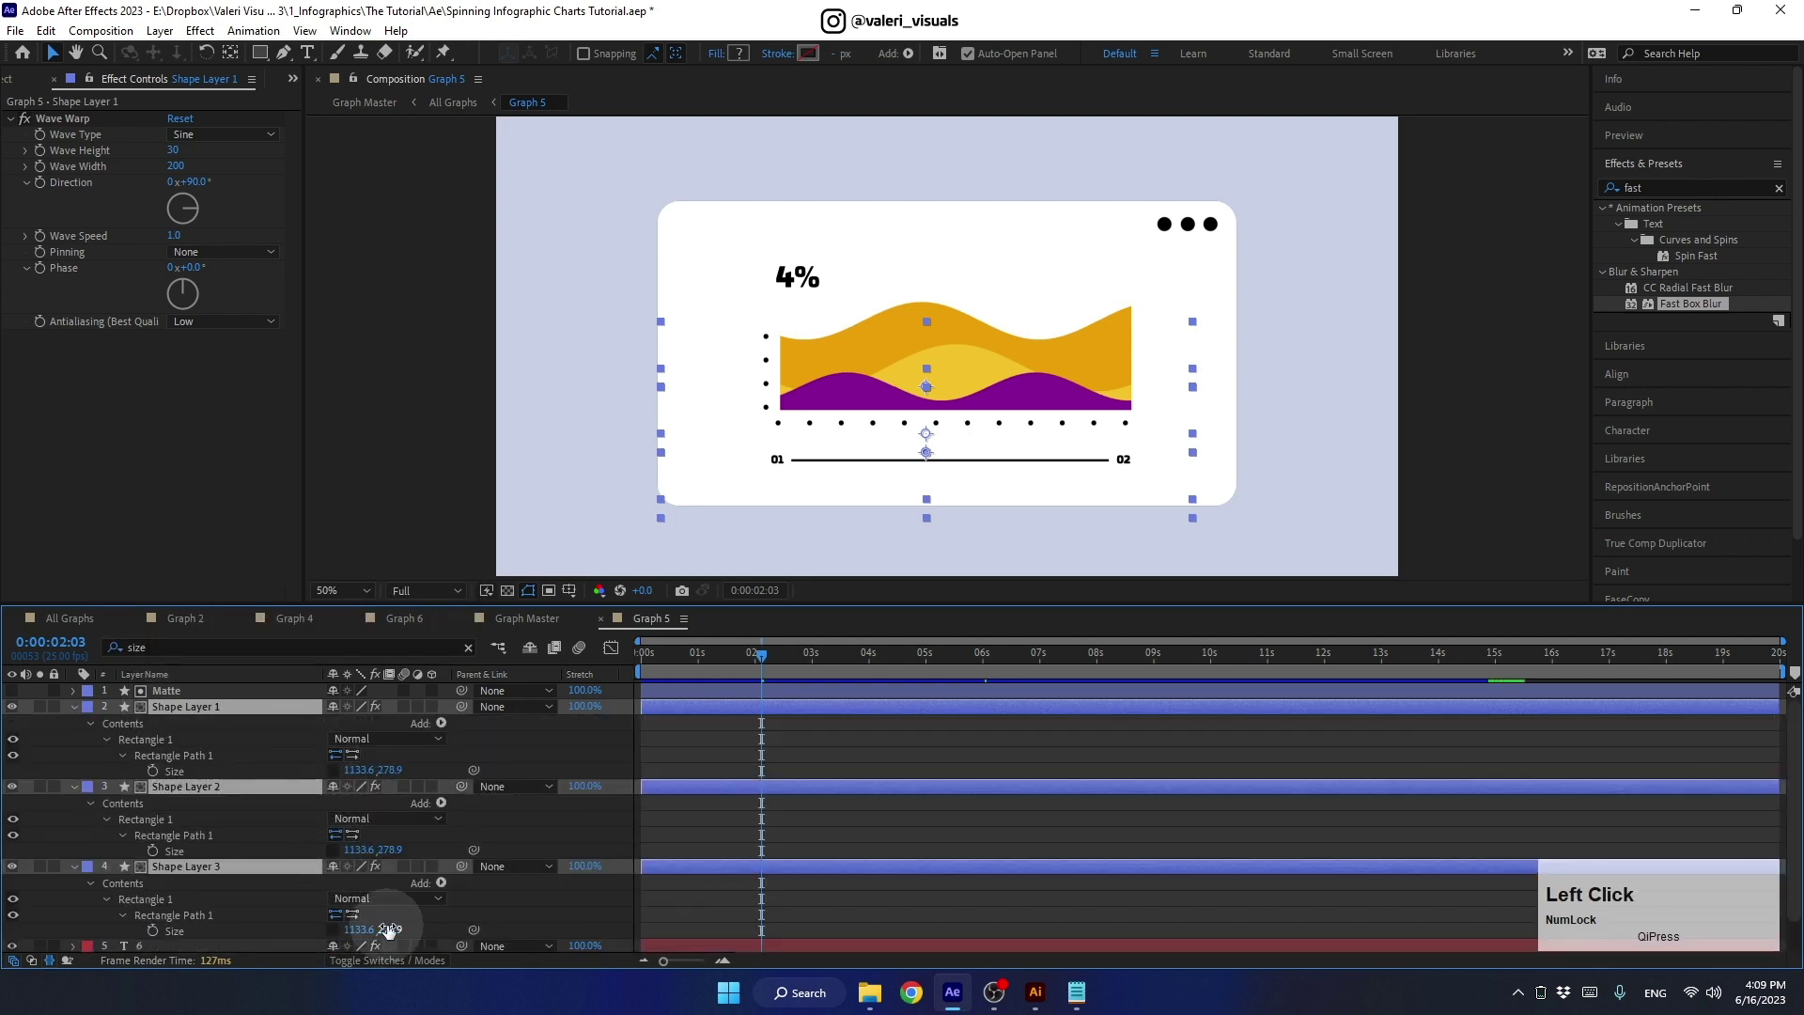
{"action": "left_click", "coordinate": [363, 935]}
{"action": "left_click", "coordinate": [393, 935]}
{"action": "left_click", "coordinate": [353, 854]}
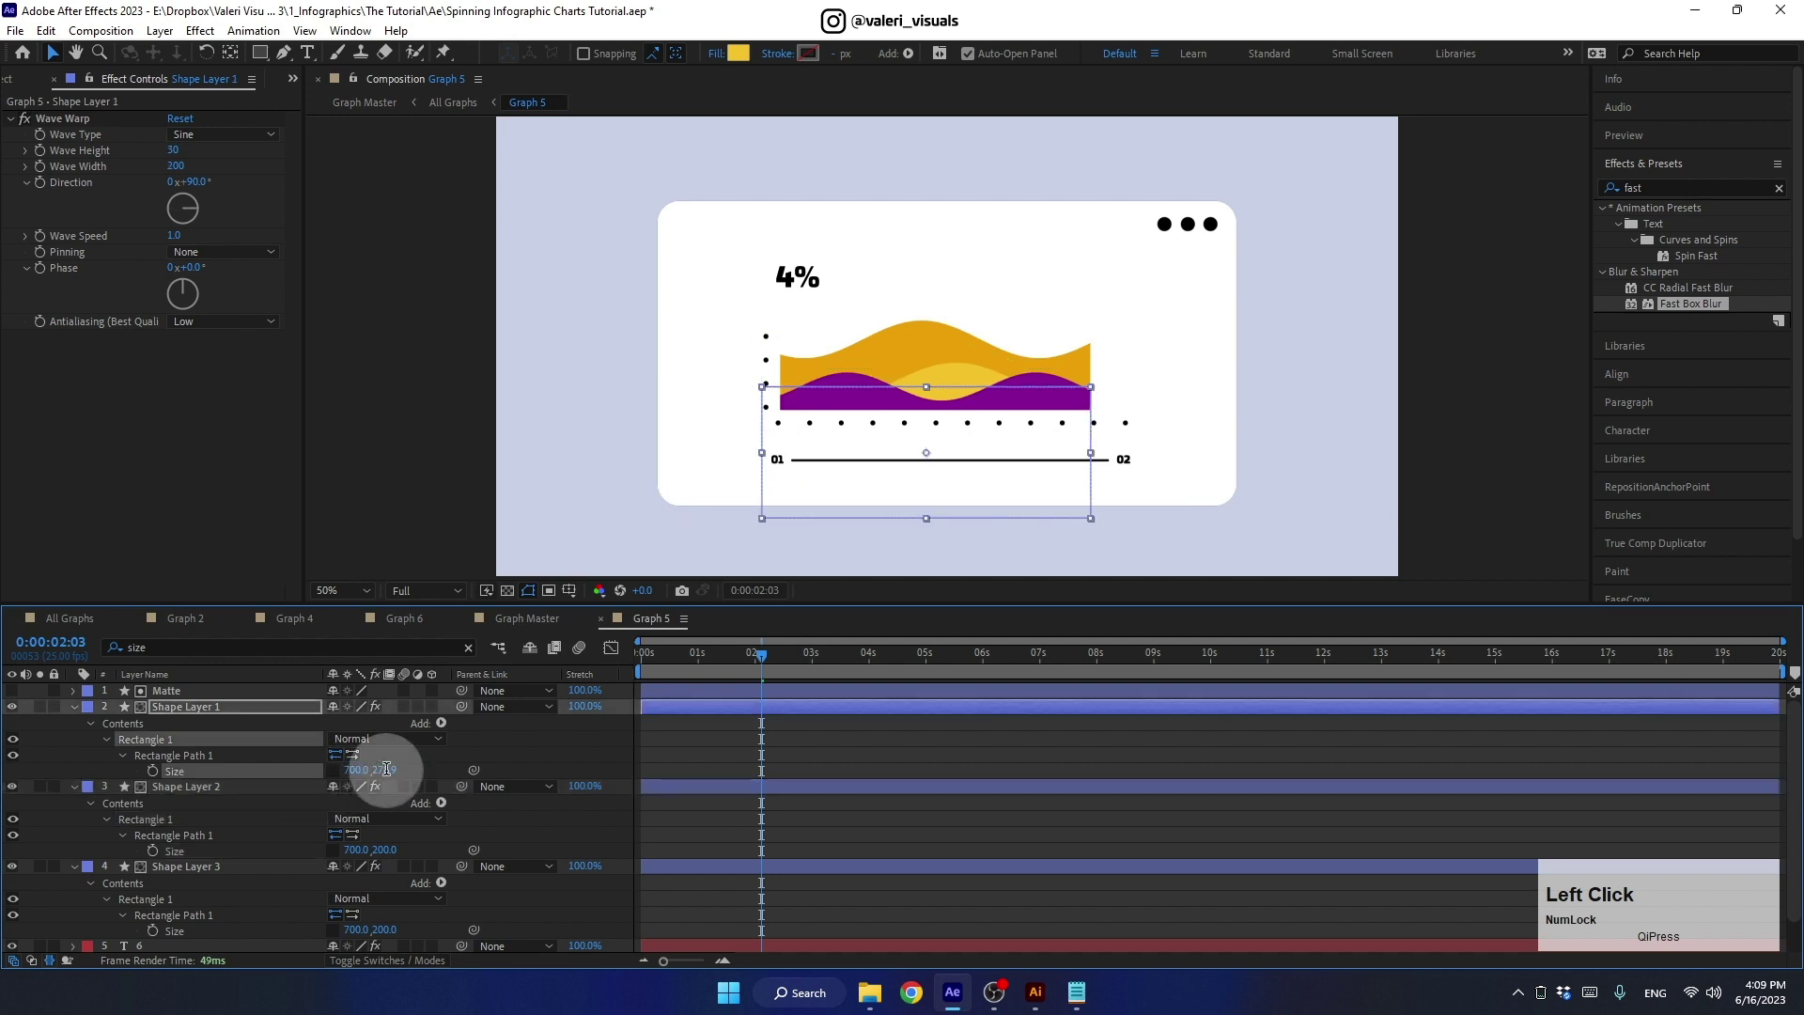
{"action": "left_click", "coordinate": [342, 774]}
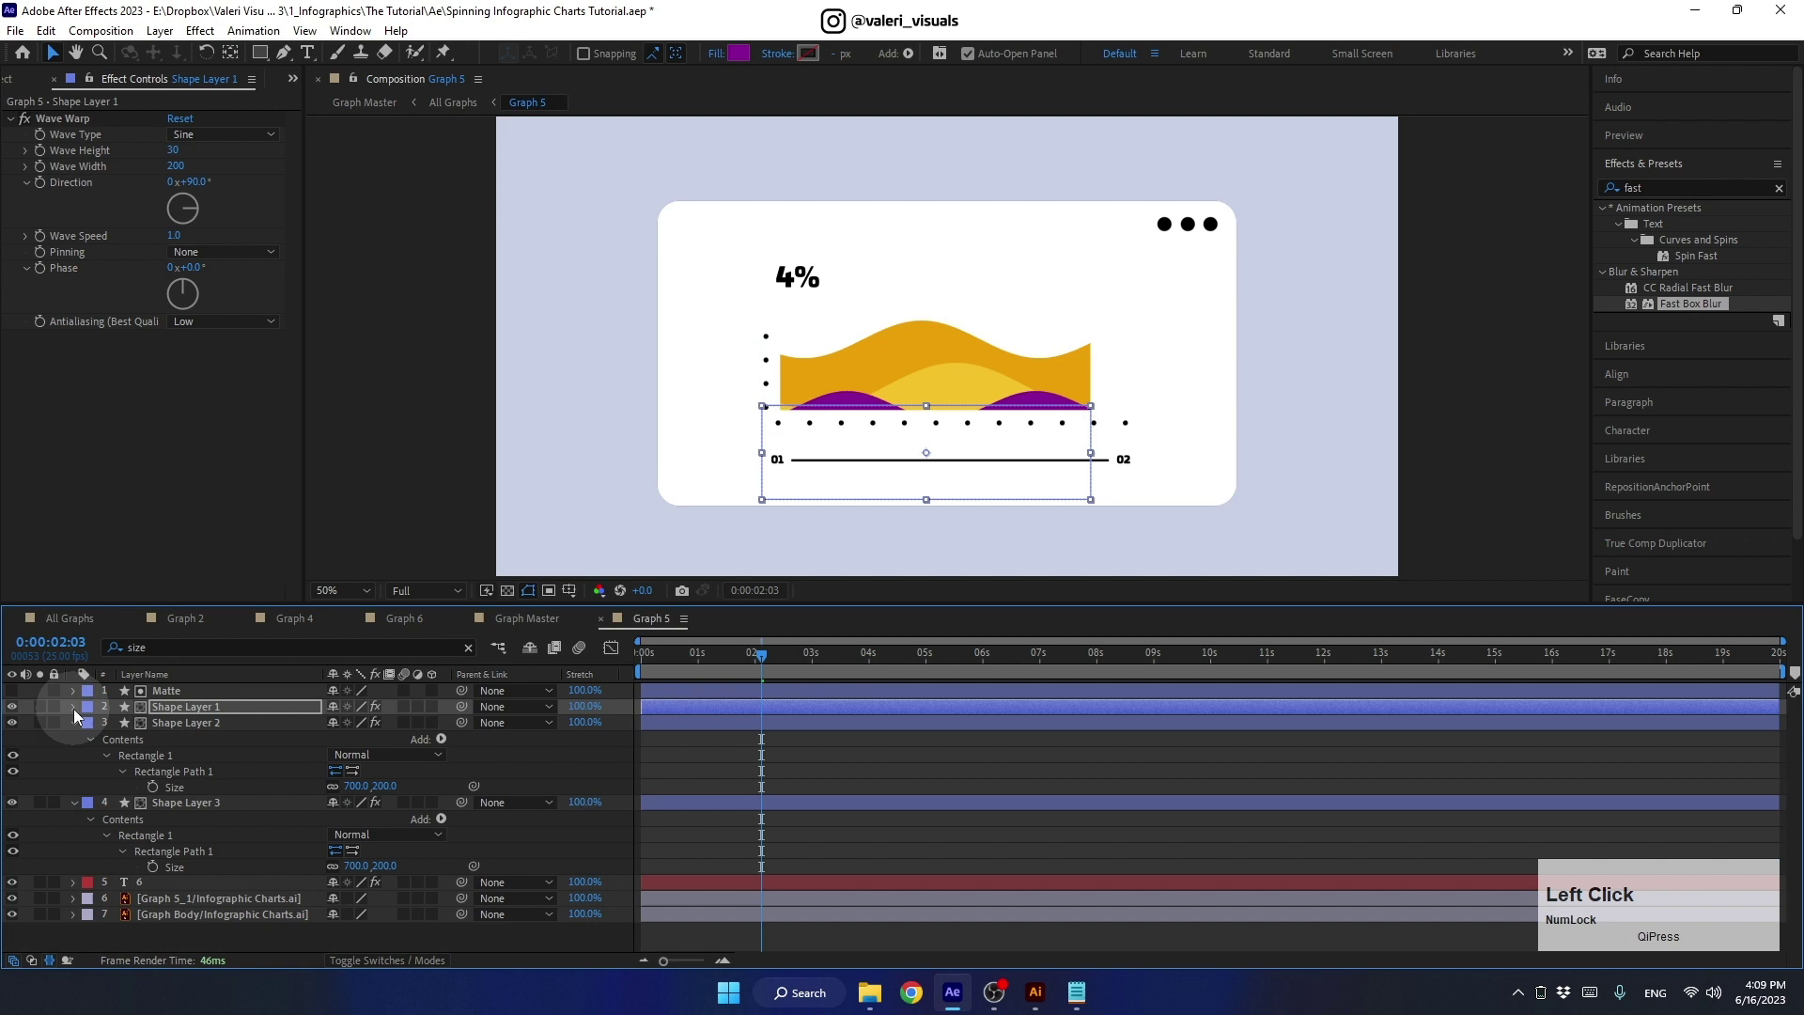
{"action": "left_click", "coordinate": [205, 737]}
- Align the three wave shape layers to each other with the Align panel
{"action": "left_click", "coordinate": [1628, 378]}
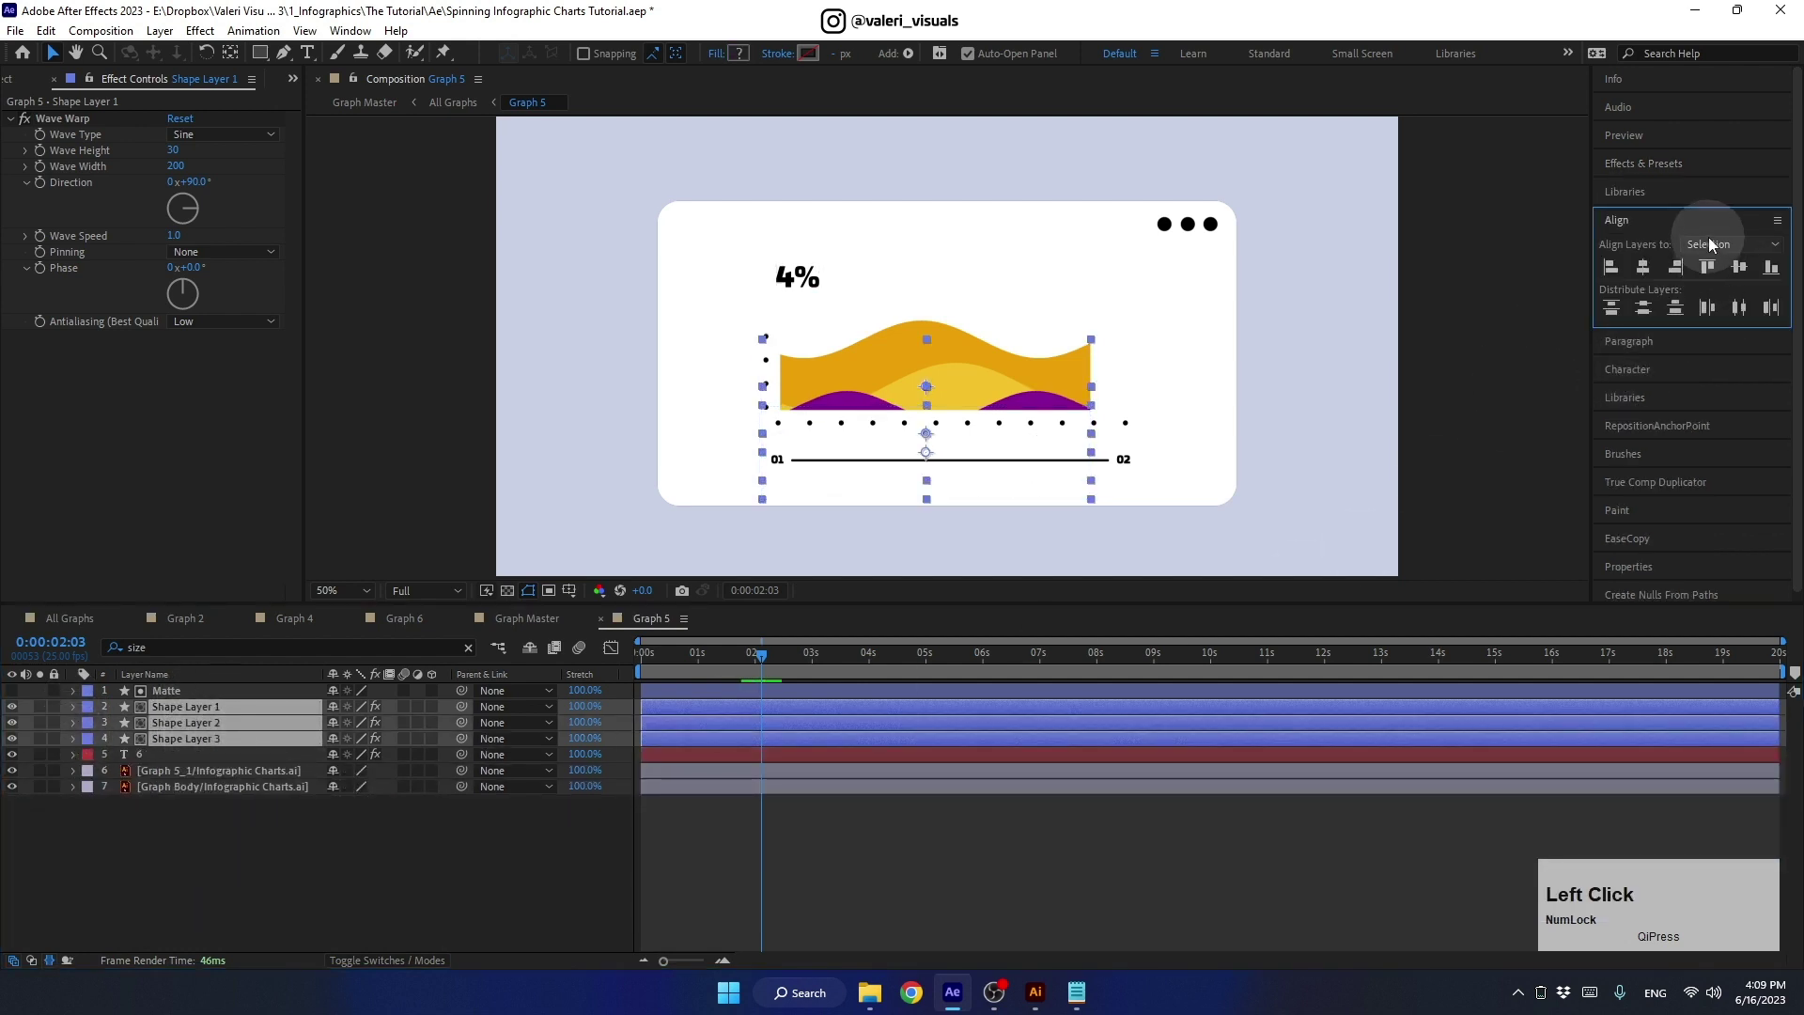
{"action": "left_click", "coordinate": [1749, 267]}
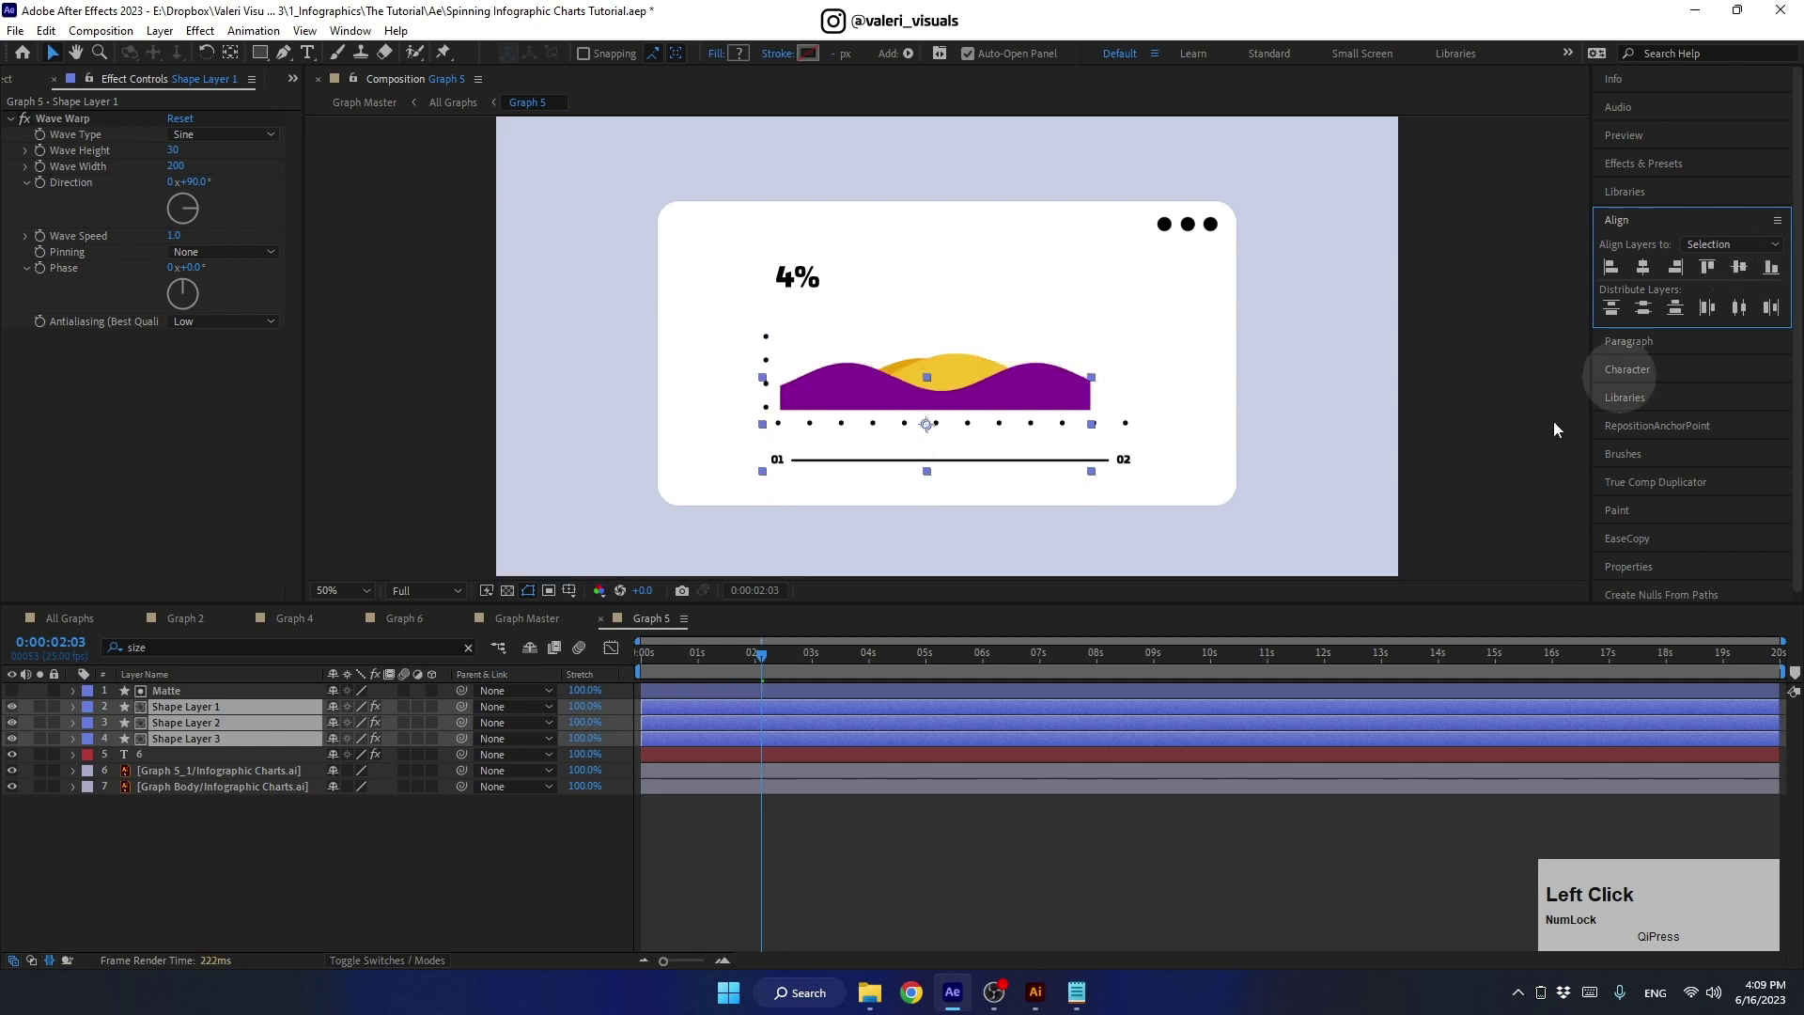
{"action": "left_click", "coordinate": [226, 818]}
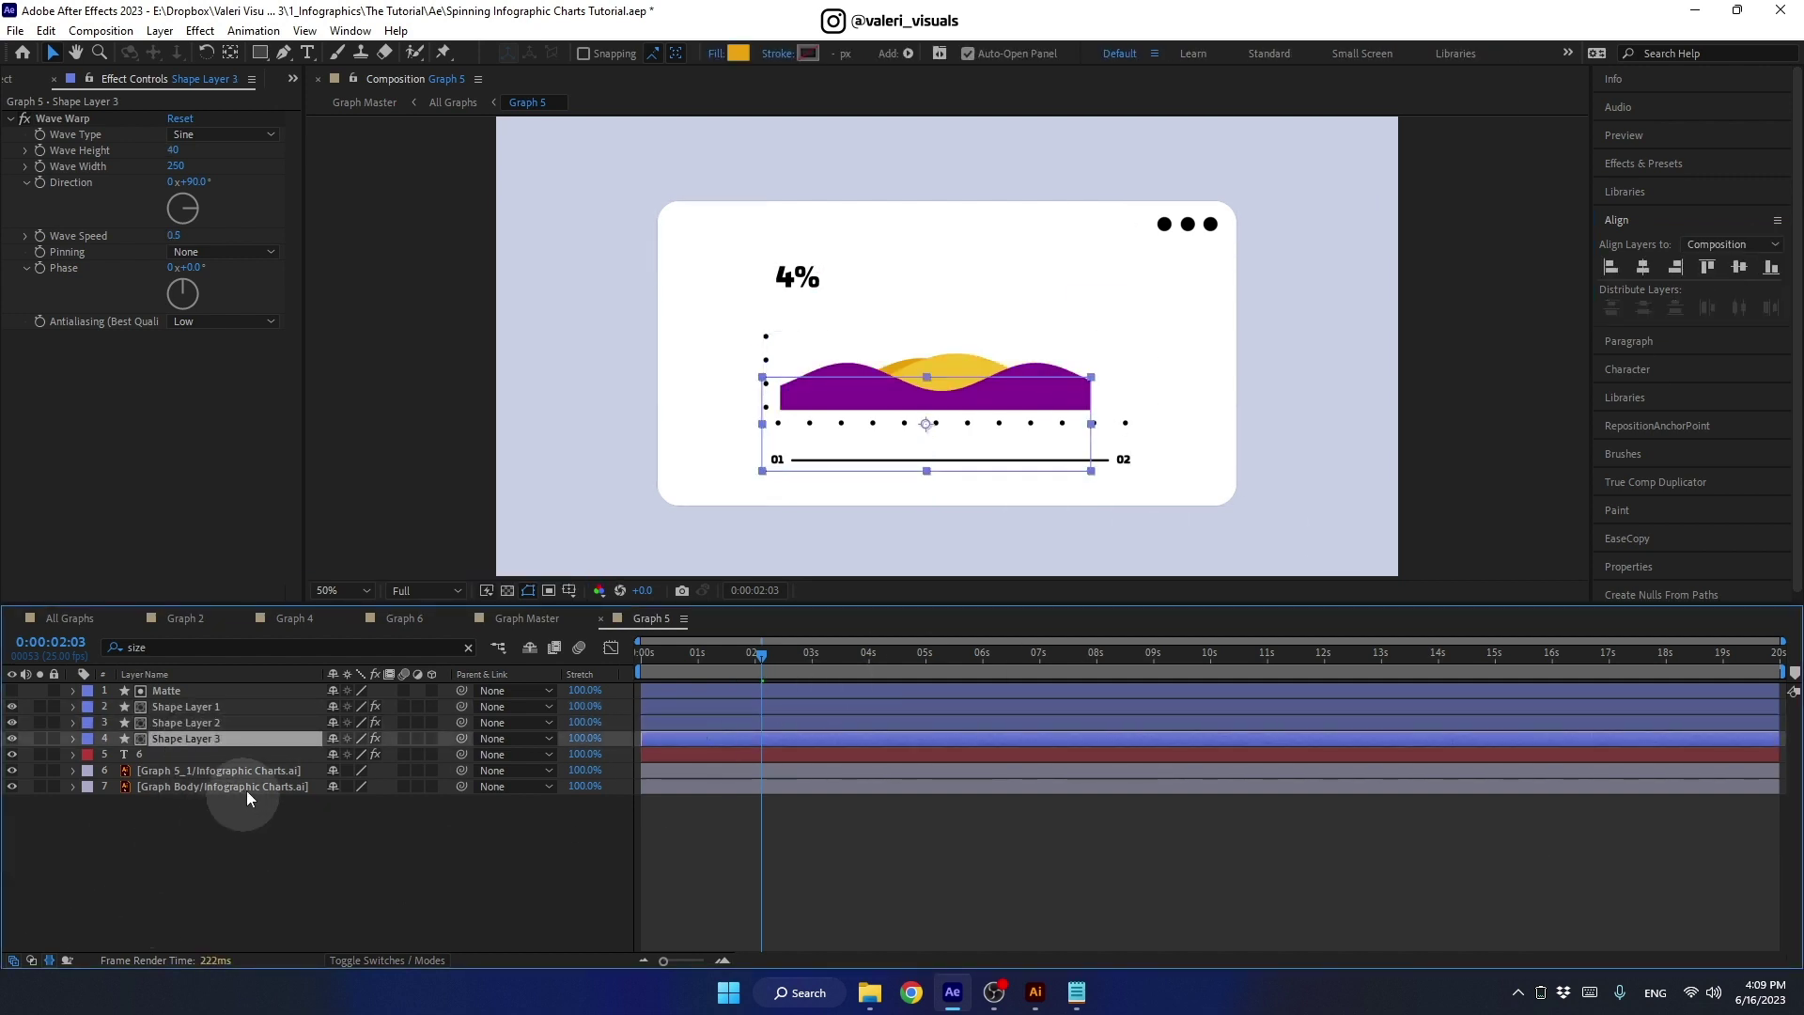
- Scale the wave shape layers up to 110%
{"action": "left_click", "coordinate": [196, 714]}
{"action": "key", "text": "s"}
{"action": "left_click", "coordinate": [368, 728]}
{"action": "key", "text": "shift+Up"}
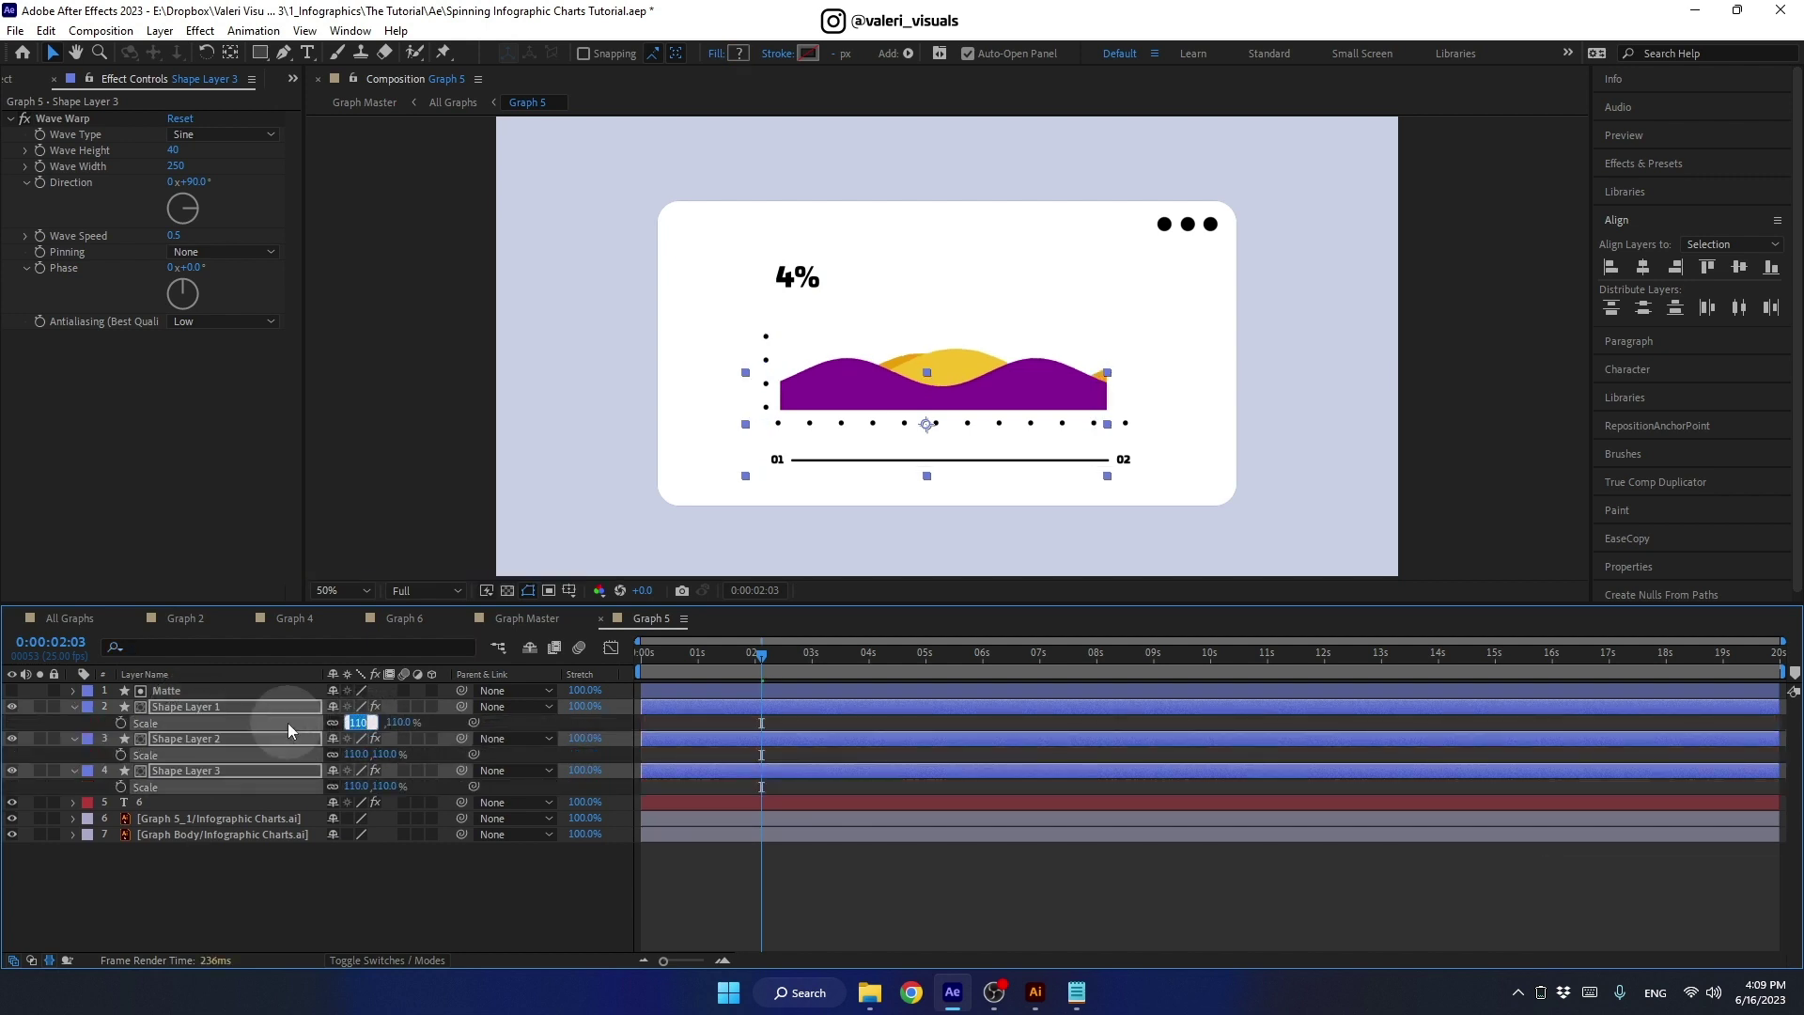
{"action": "left_click", "coordinate": [201, 707]}
{"action": "key", "text": "shift+Right"}
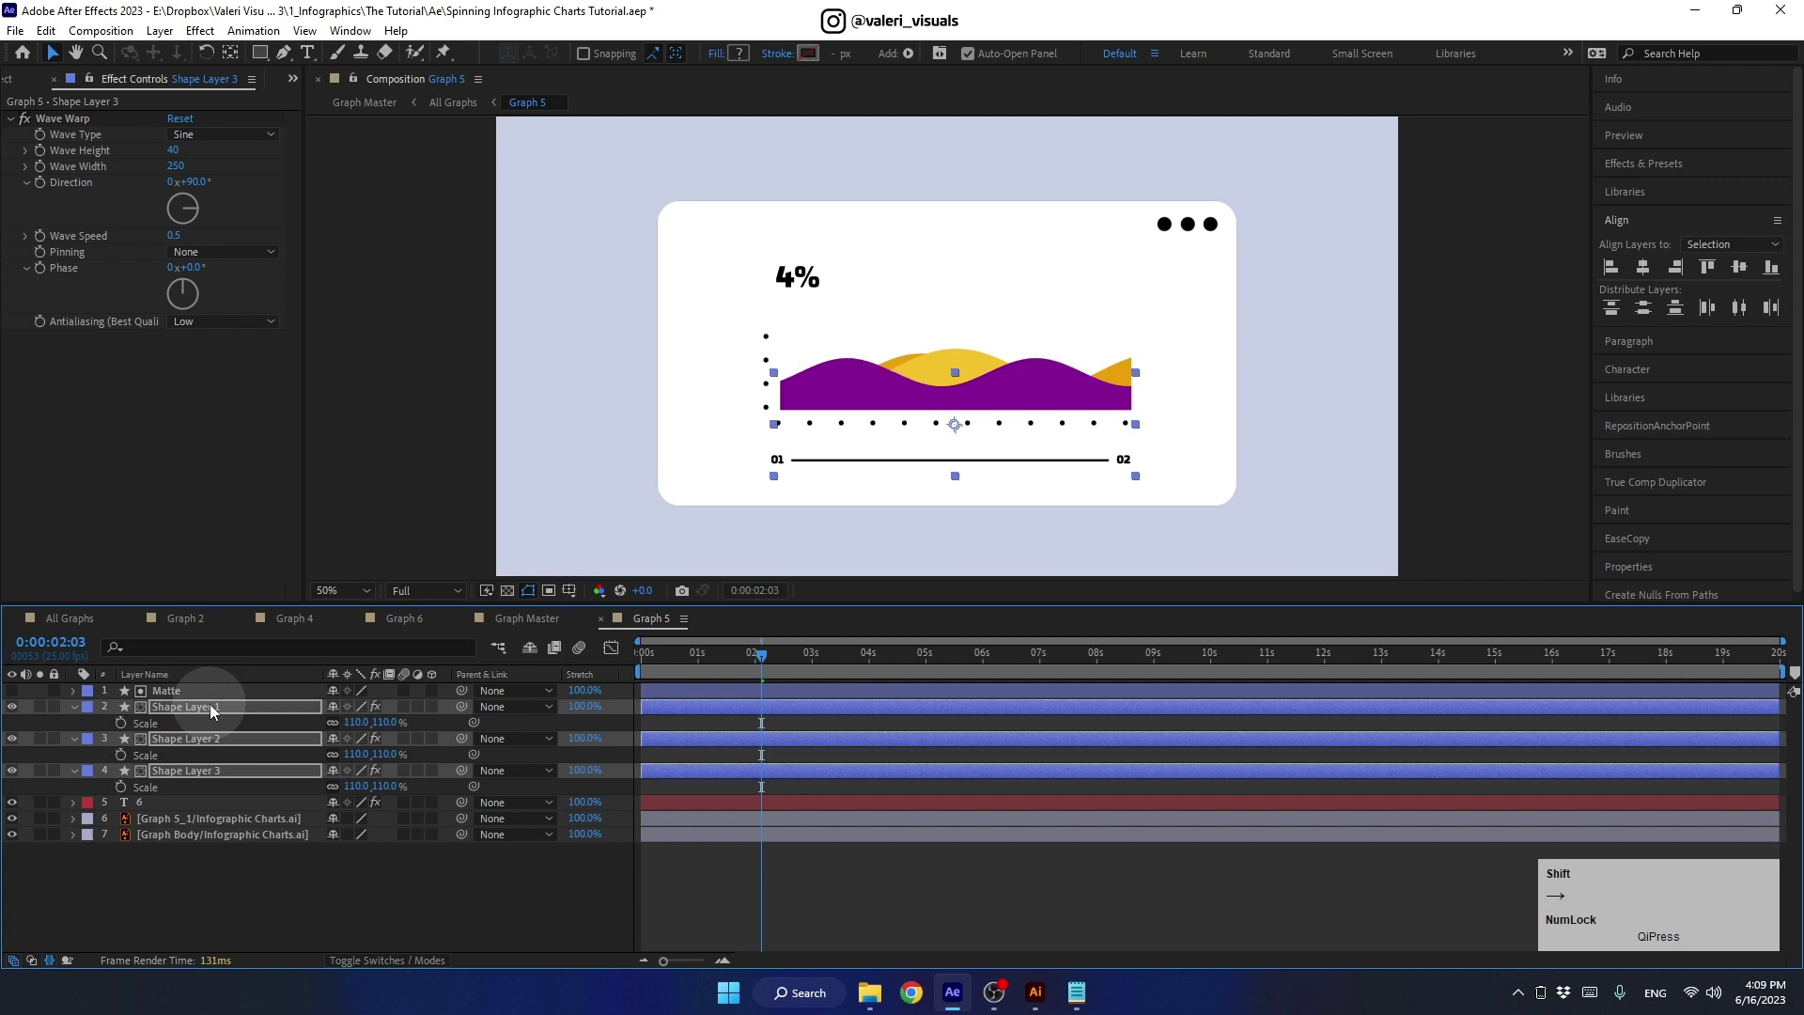
- Raise Shape Layer 3's Wave Warp height and check it at a later frame
{"action": "left_click", "coordinate": [213, 892]}
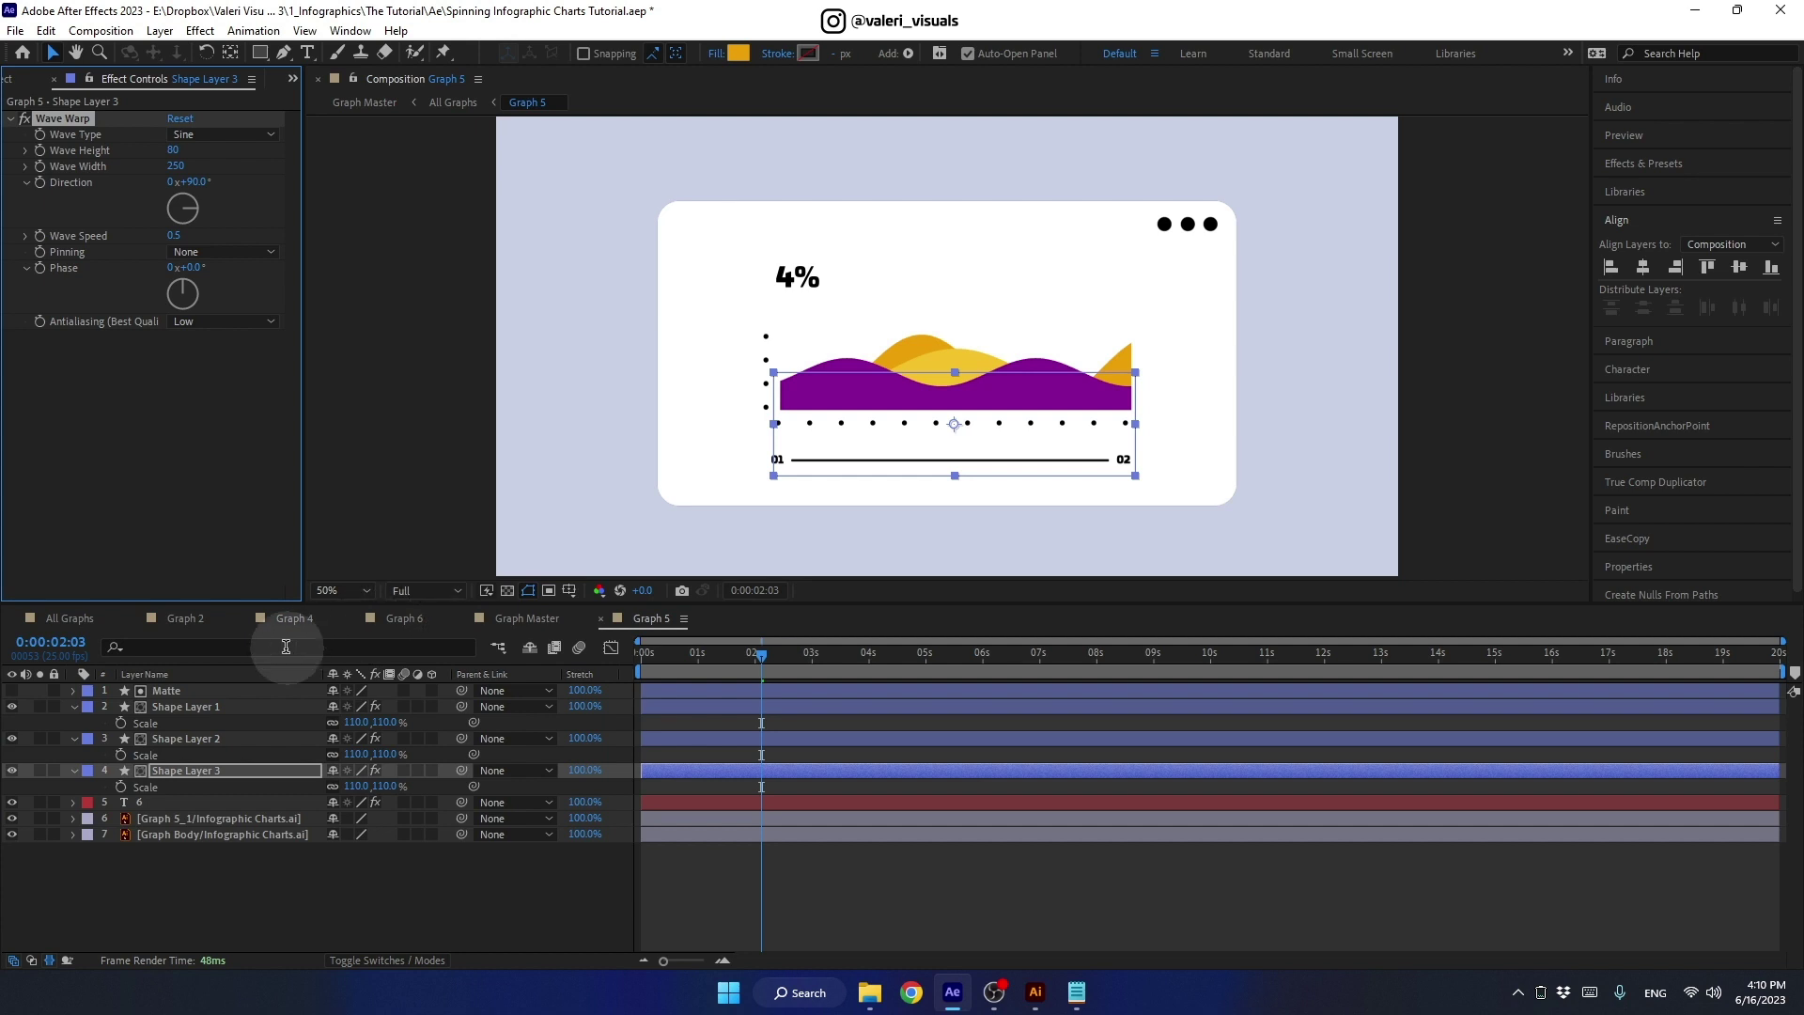
{"action": "left_click", "coordinate": [75, 621]}
{"action": "left_click_drag", "start_coordinate": [890, 659], "coordinate": [956, 667]}
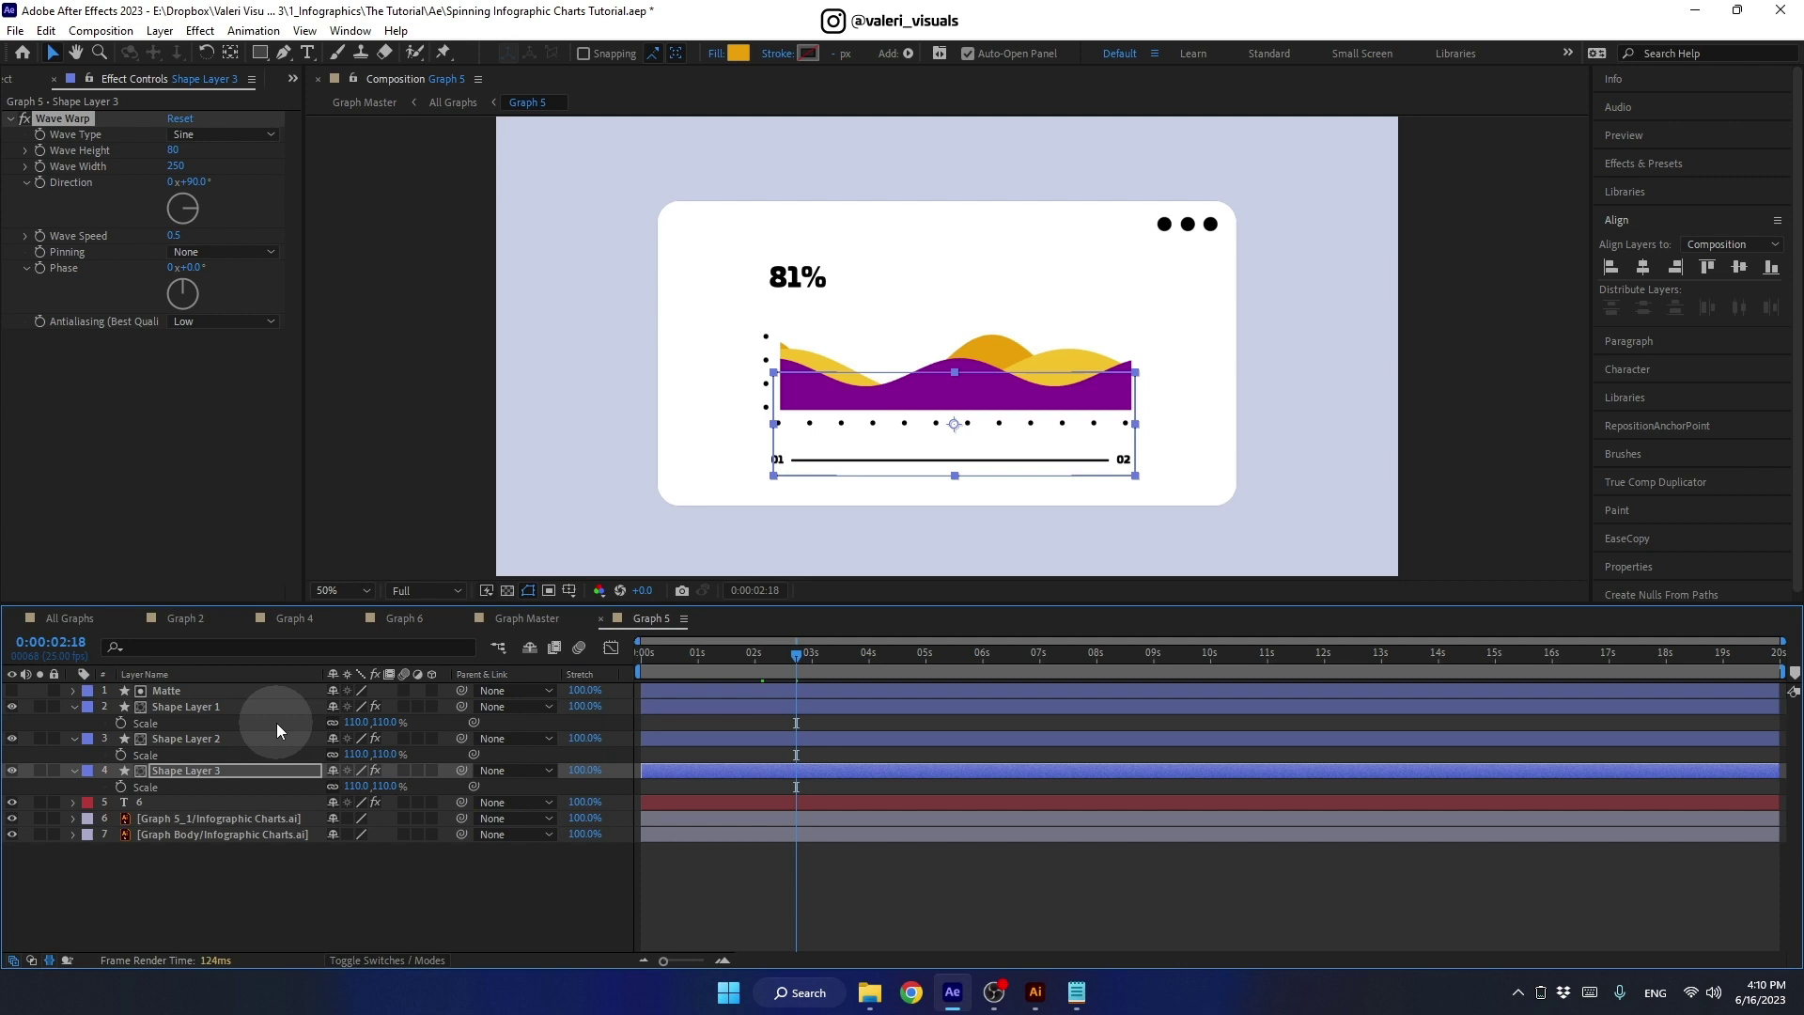
{"action": "left_click", "coordinate": [226, 773]}
{"action": "key", "text": "shift+Down"}
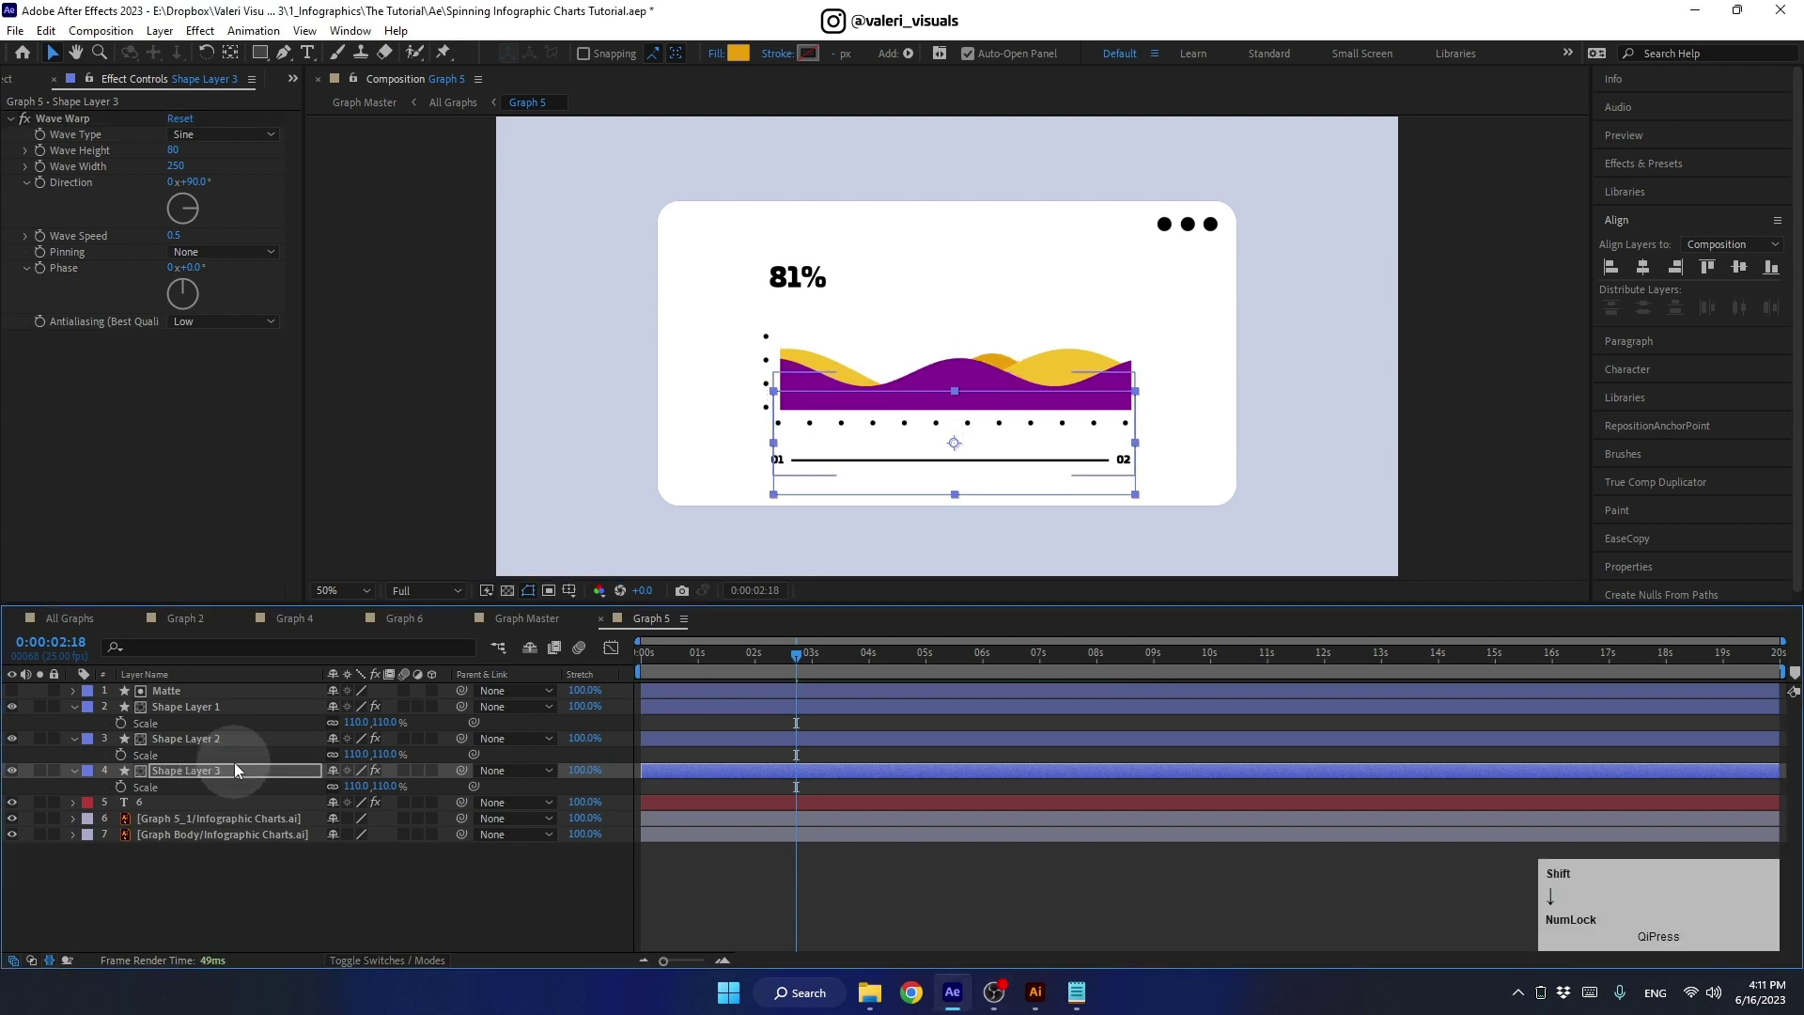
- Give the other wave layers differing Wave Warp values, then view the card in All Graphs around four seconds
{"action": "left_click", "coordinate": [228, 740]}
{"action": "key", "text": "shift+Down"}
{"action": "left_click", "coordinate": [212, 709]}
{"action": "key", "text": "shift+Down"}
{"action": "key", "text": "shift+Up"}
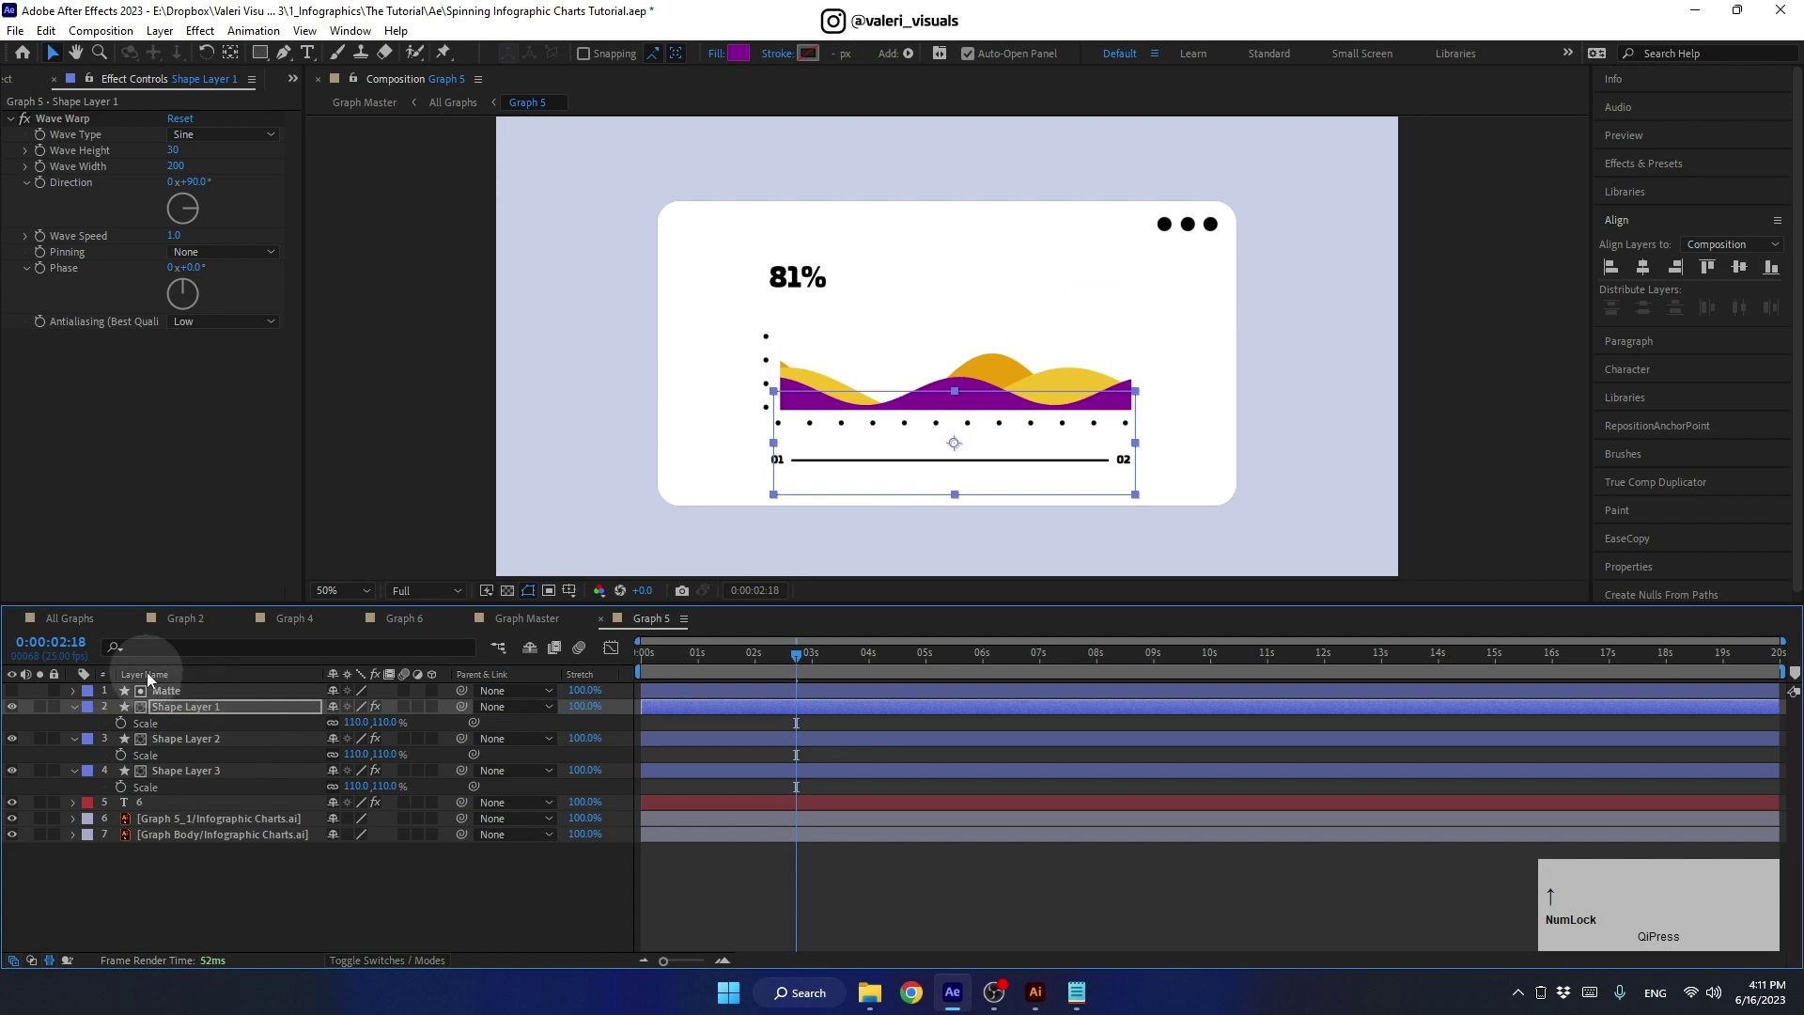
{"action": "left_click", "coordinate": [96, 621]}
{"action": "left_click", "coordinate": [977, 659]}
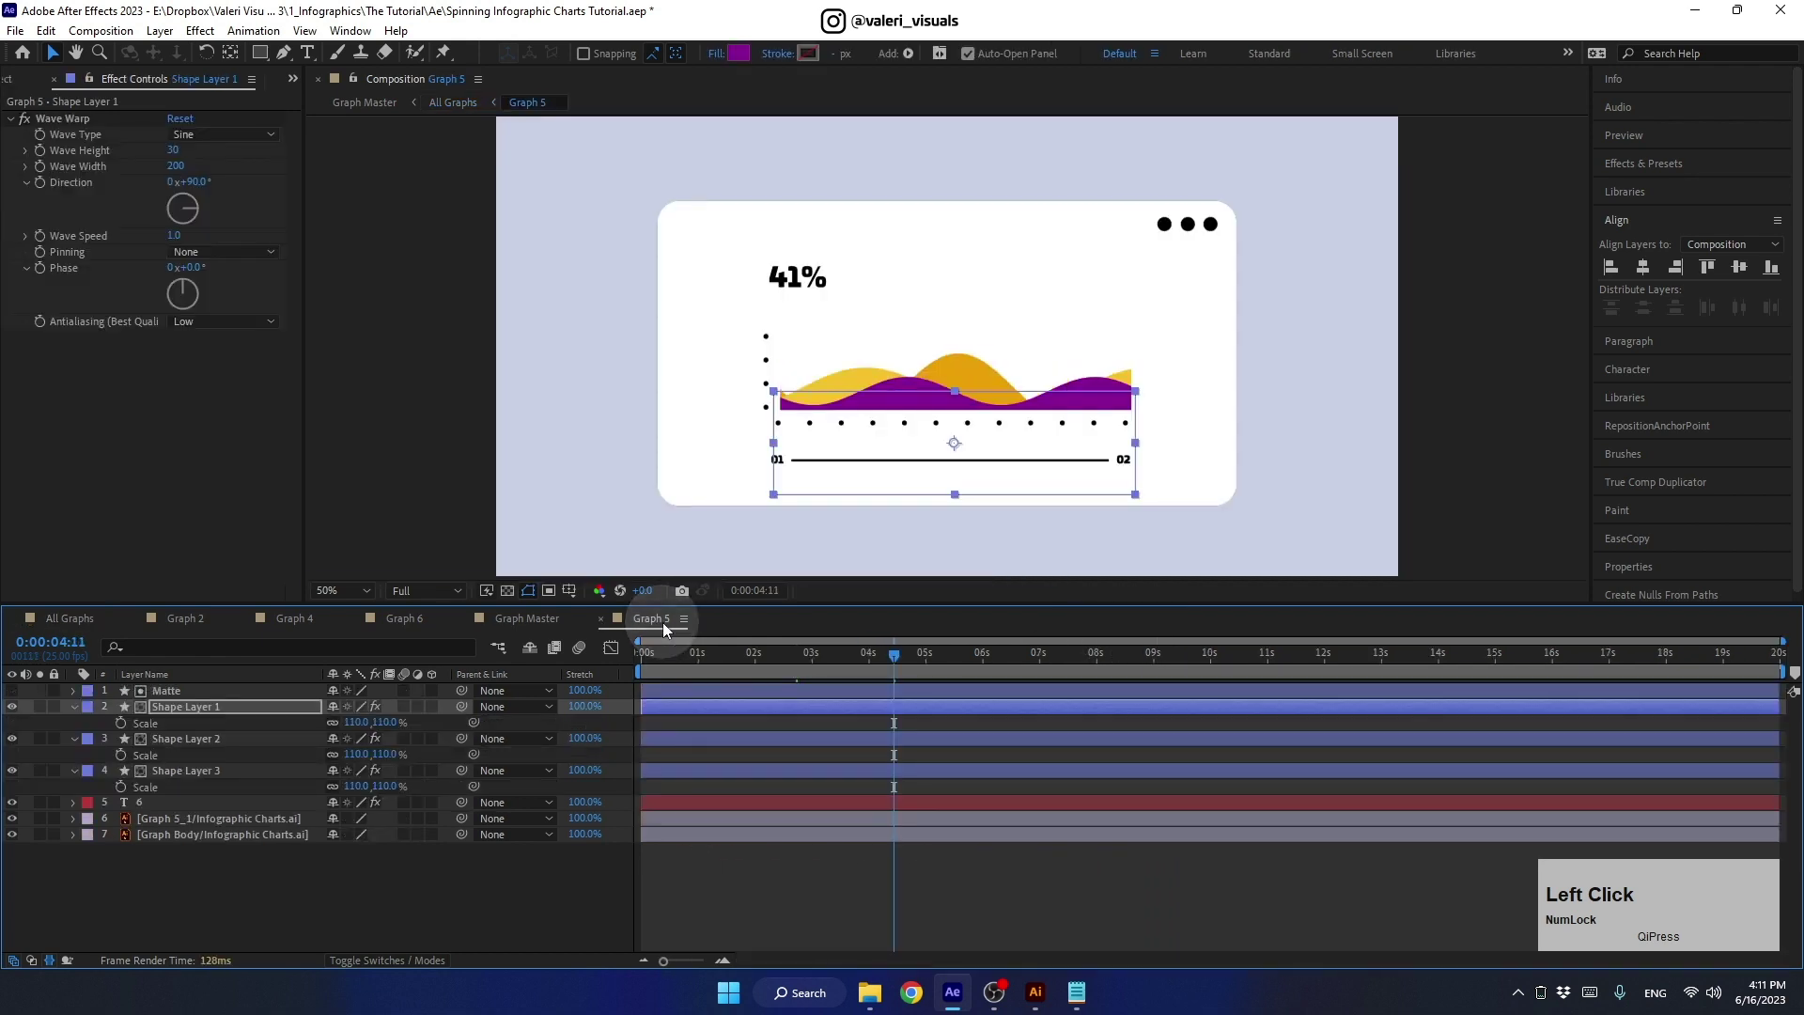
- Lower Shape Layer 1's Wave Warp width and height
{"action": "left_click", "coordinate": [177, 165]}
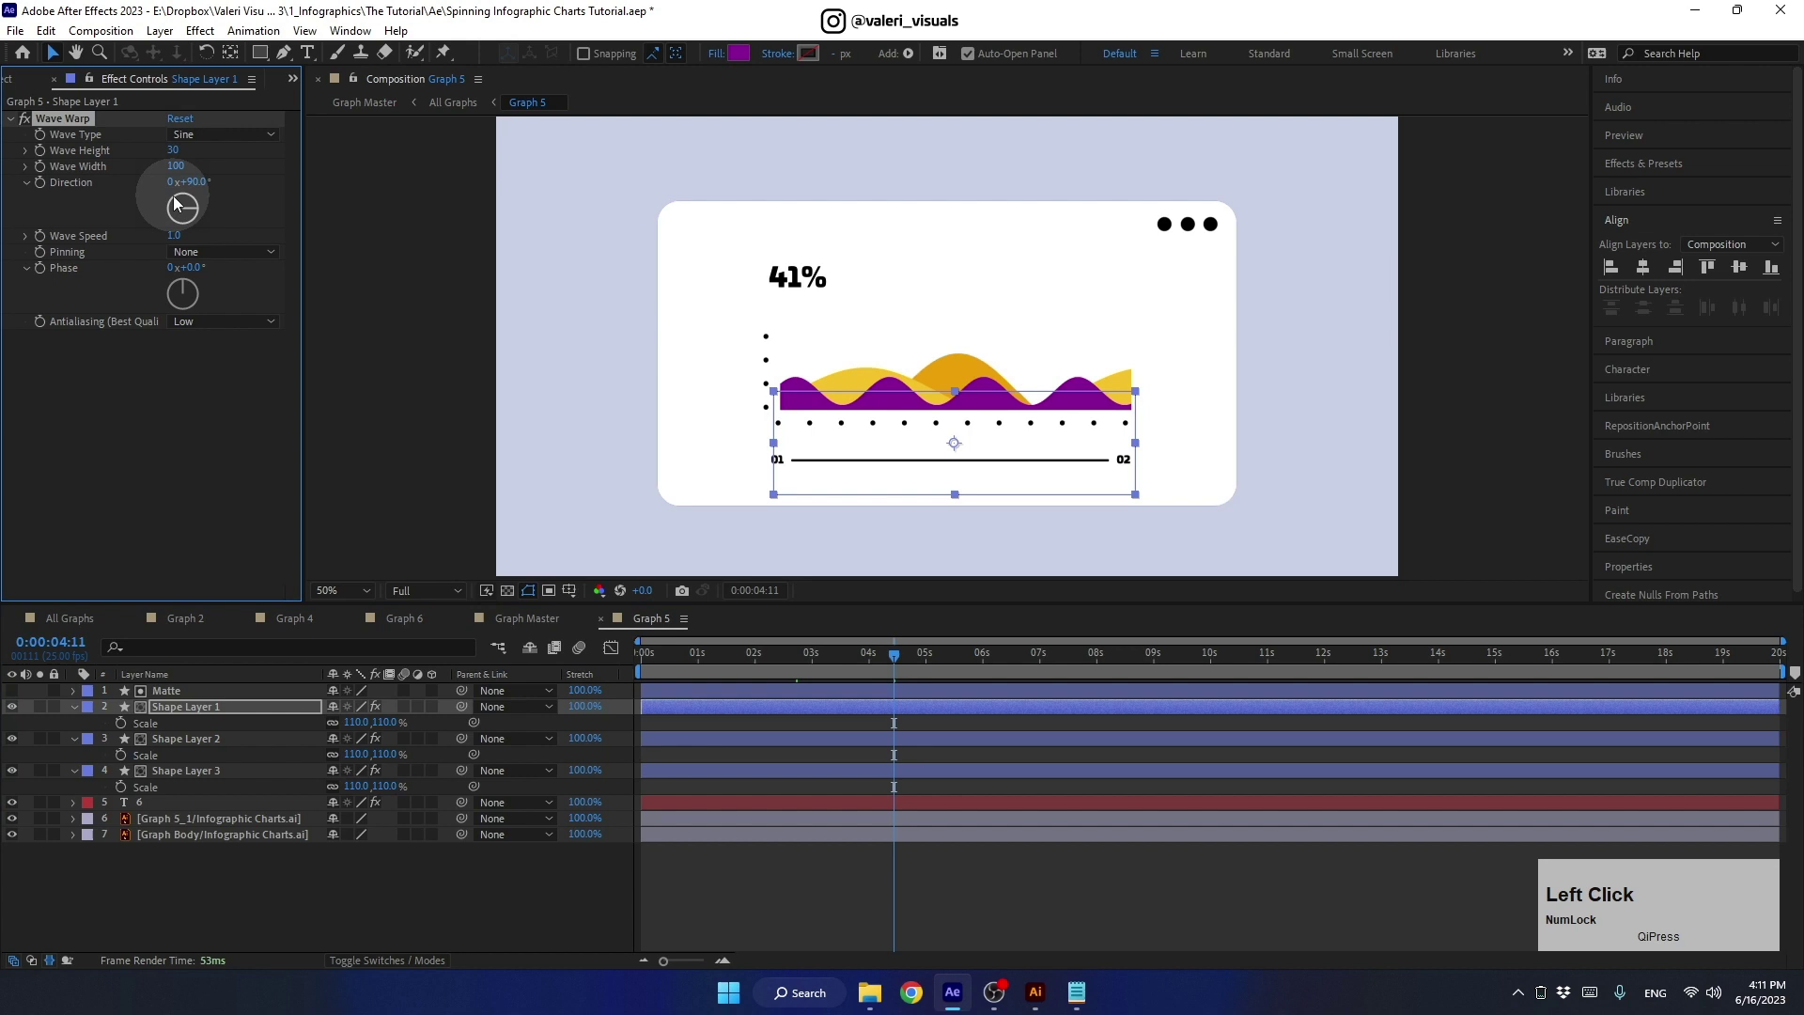
{"action": "left_click", "coordinate": [177, 154]}
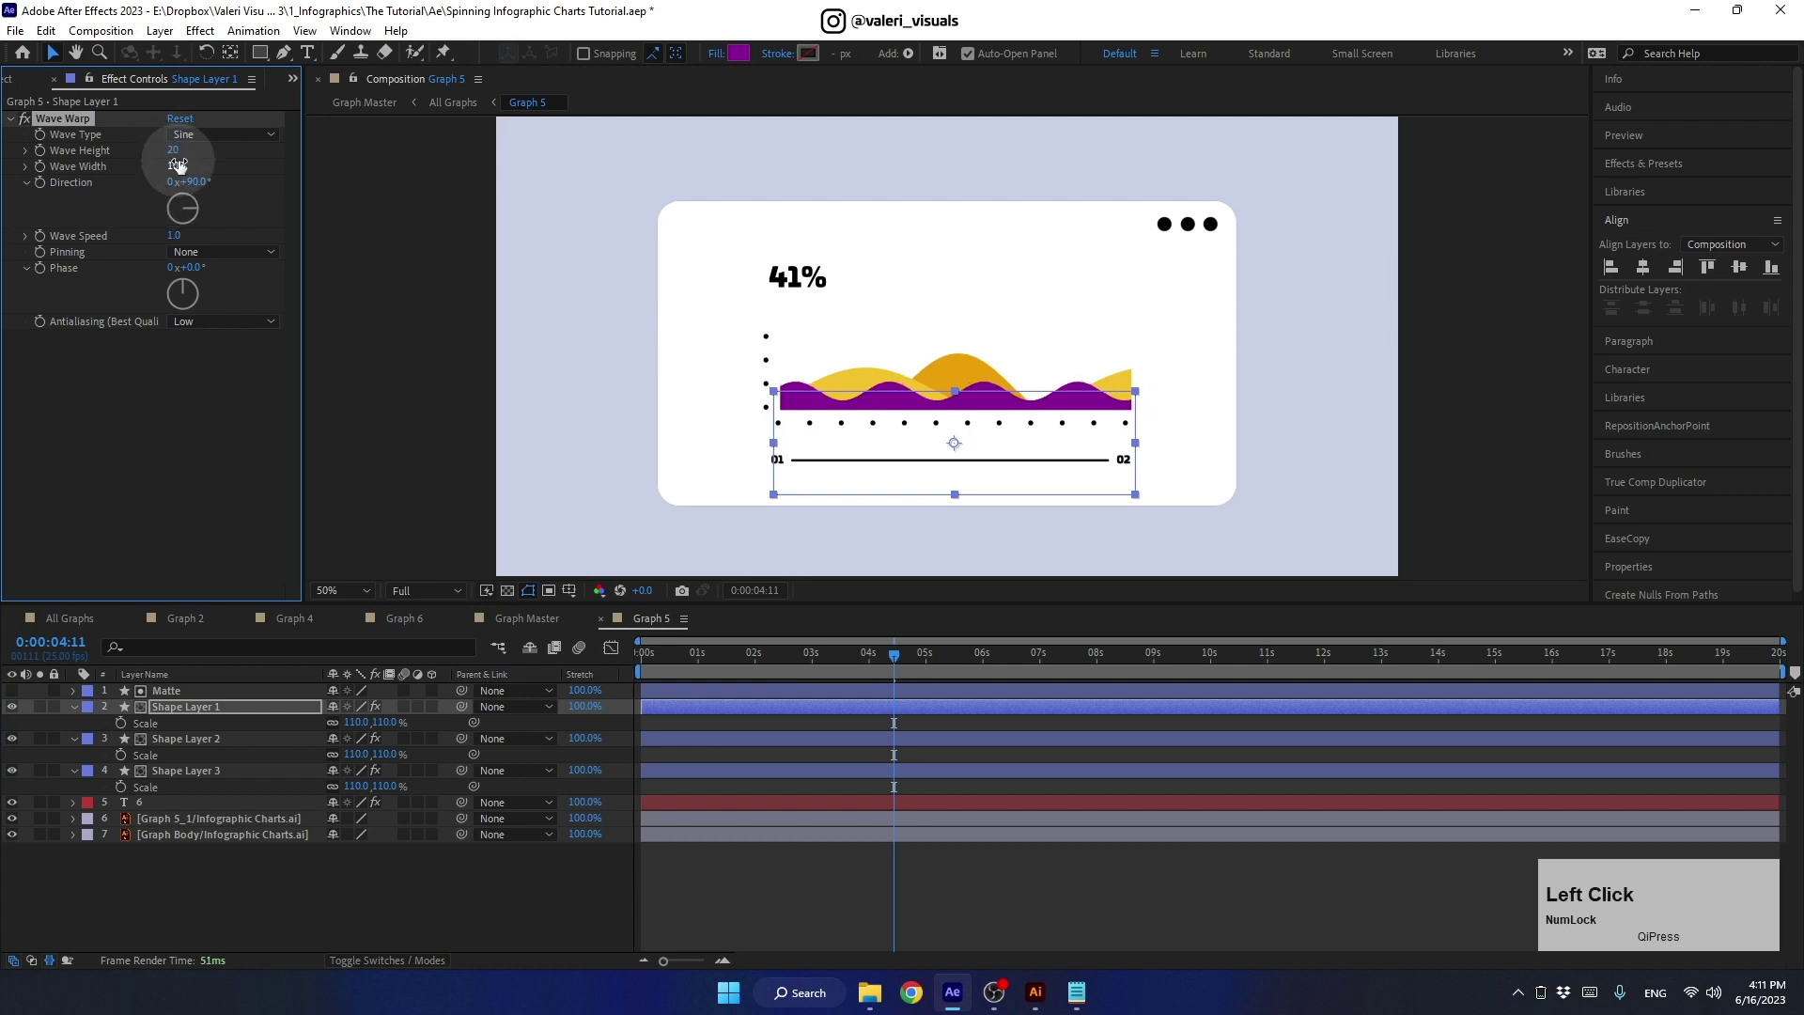
{"action": "left_click", "coordinate": [175, 149]}
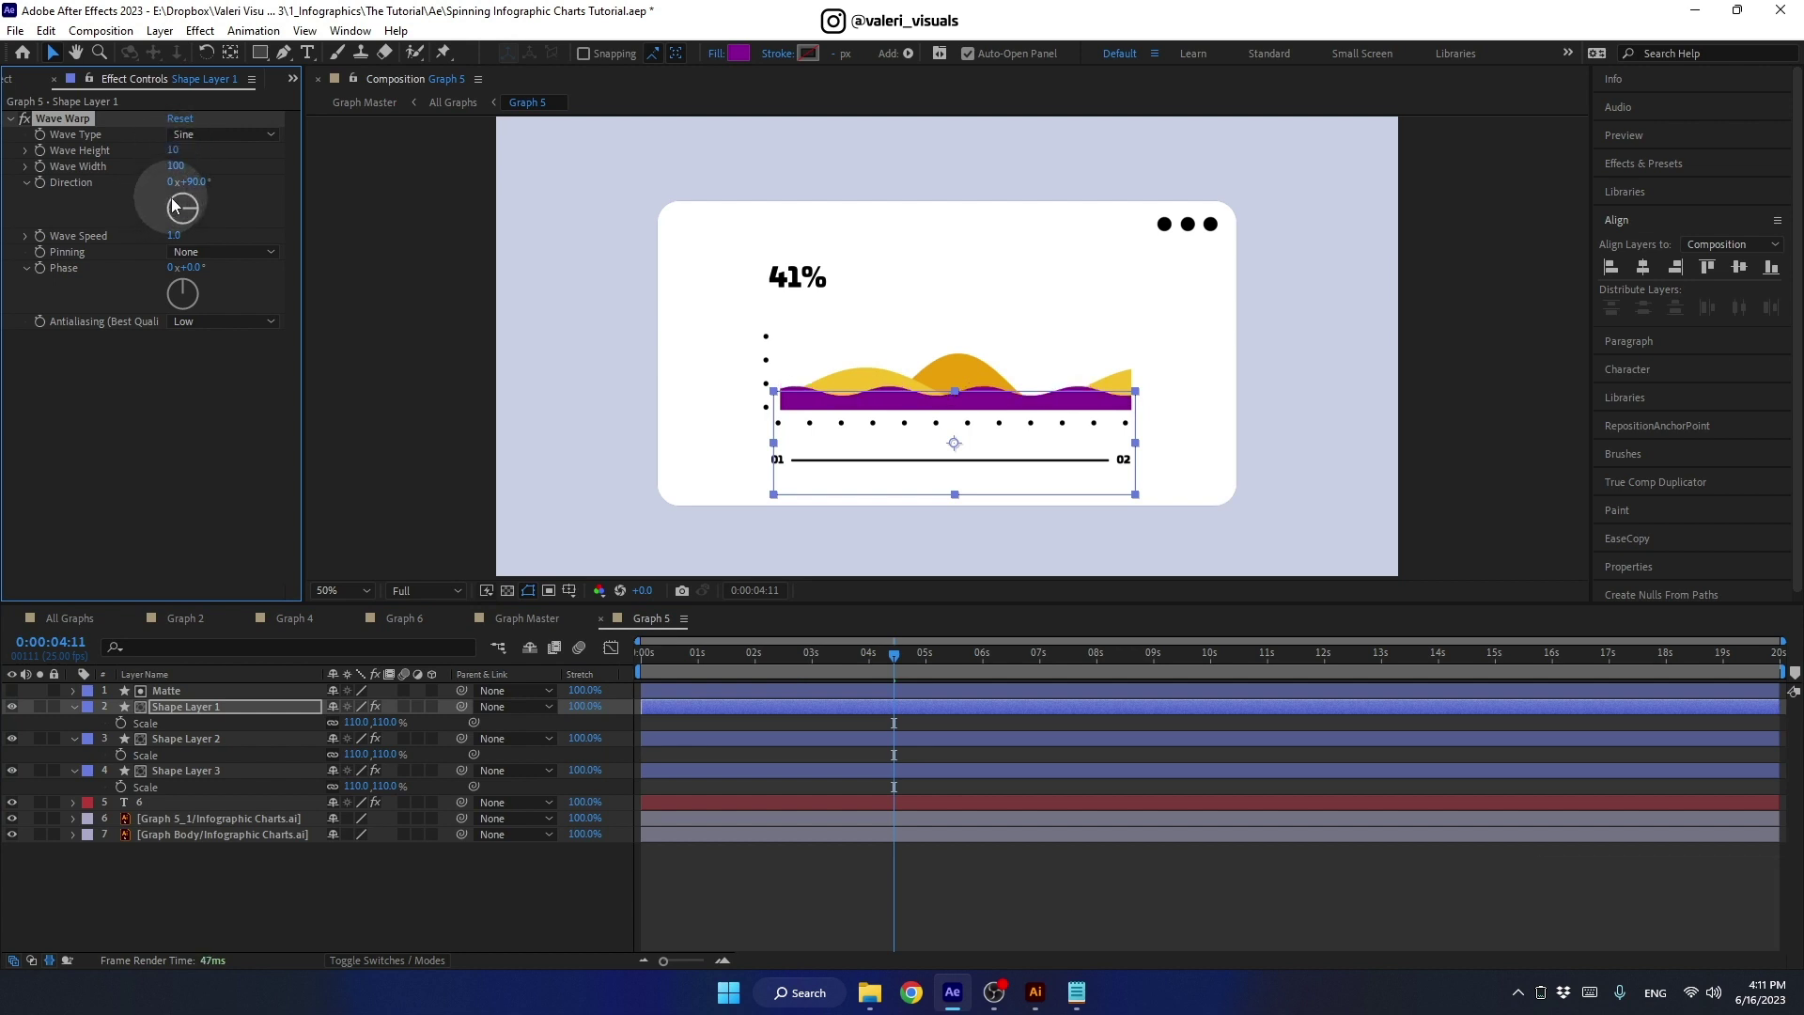
- Lower Shape Layer 2's Wave Warp width and height
{"action": "left_click", "coordinate": [199, 706]}
{"action": "key", "text": "shift+Down"}
{"action": "key", "text": "Up"}
{"action": "left_click", "coordinate": [197, 742]}
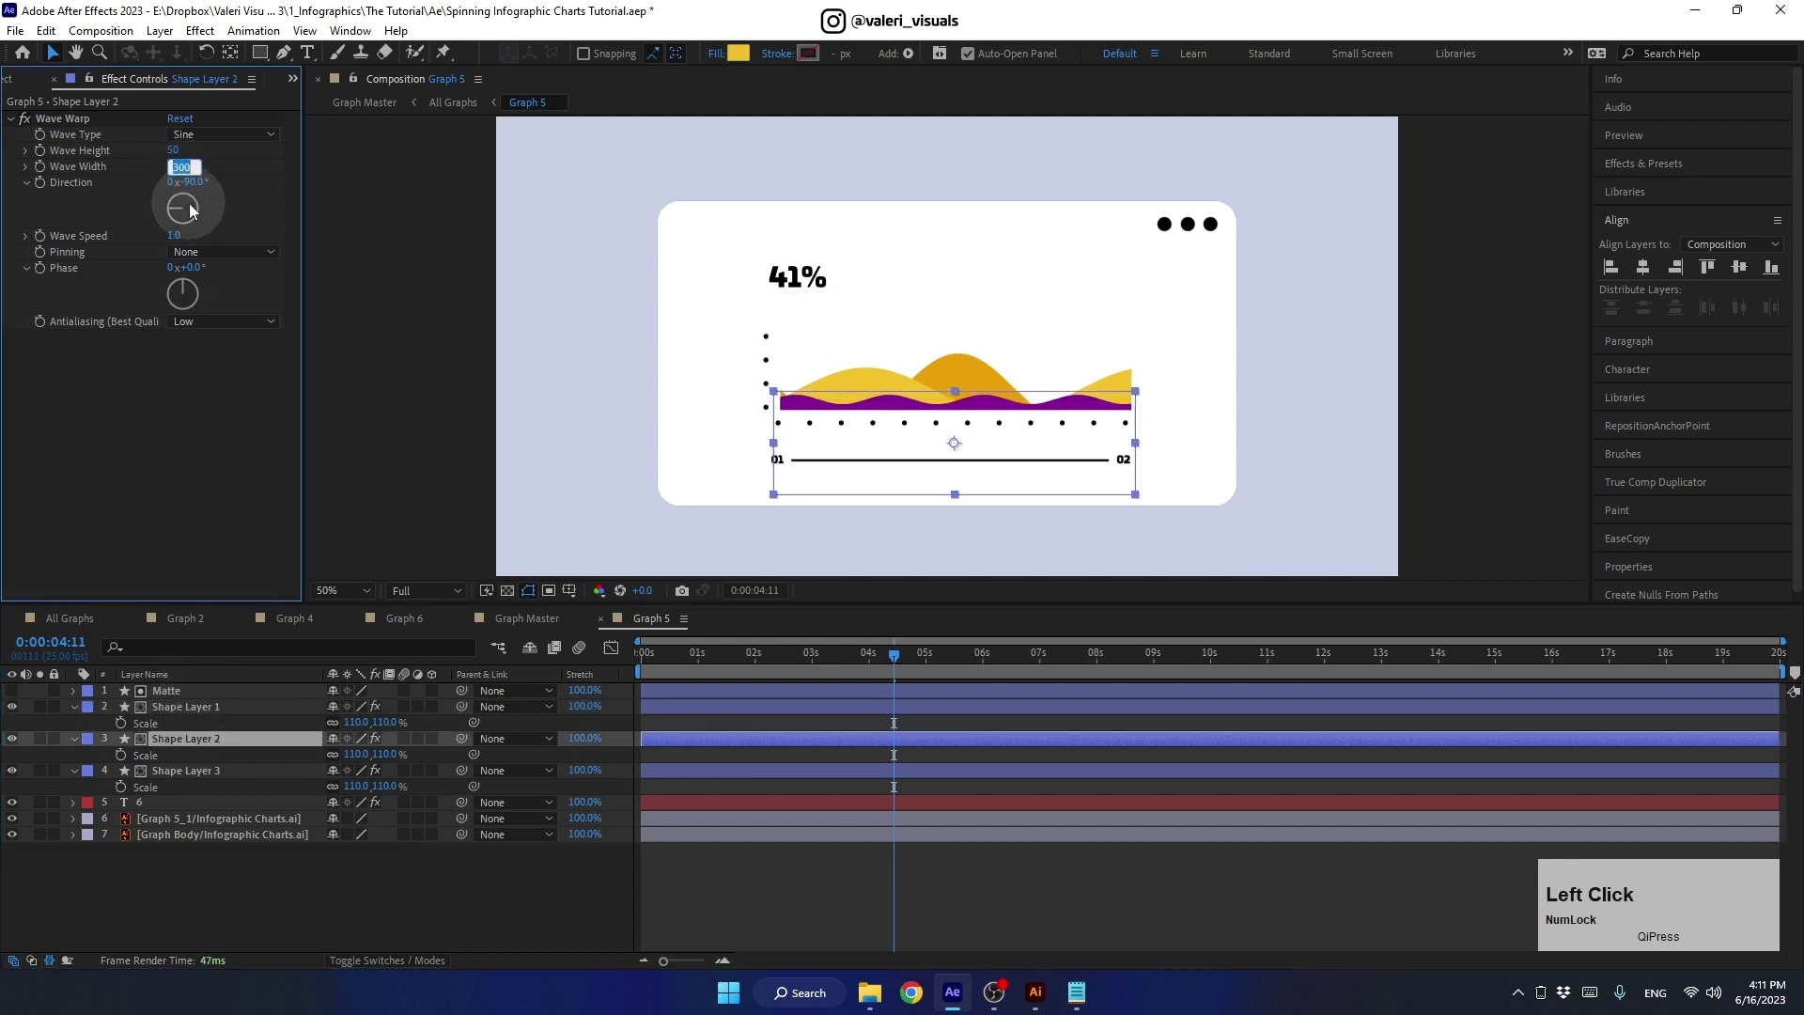
{"action": "left_click", "coordinate": [177, 159]}
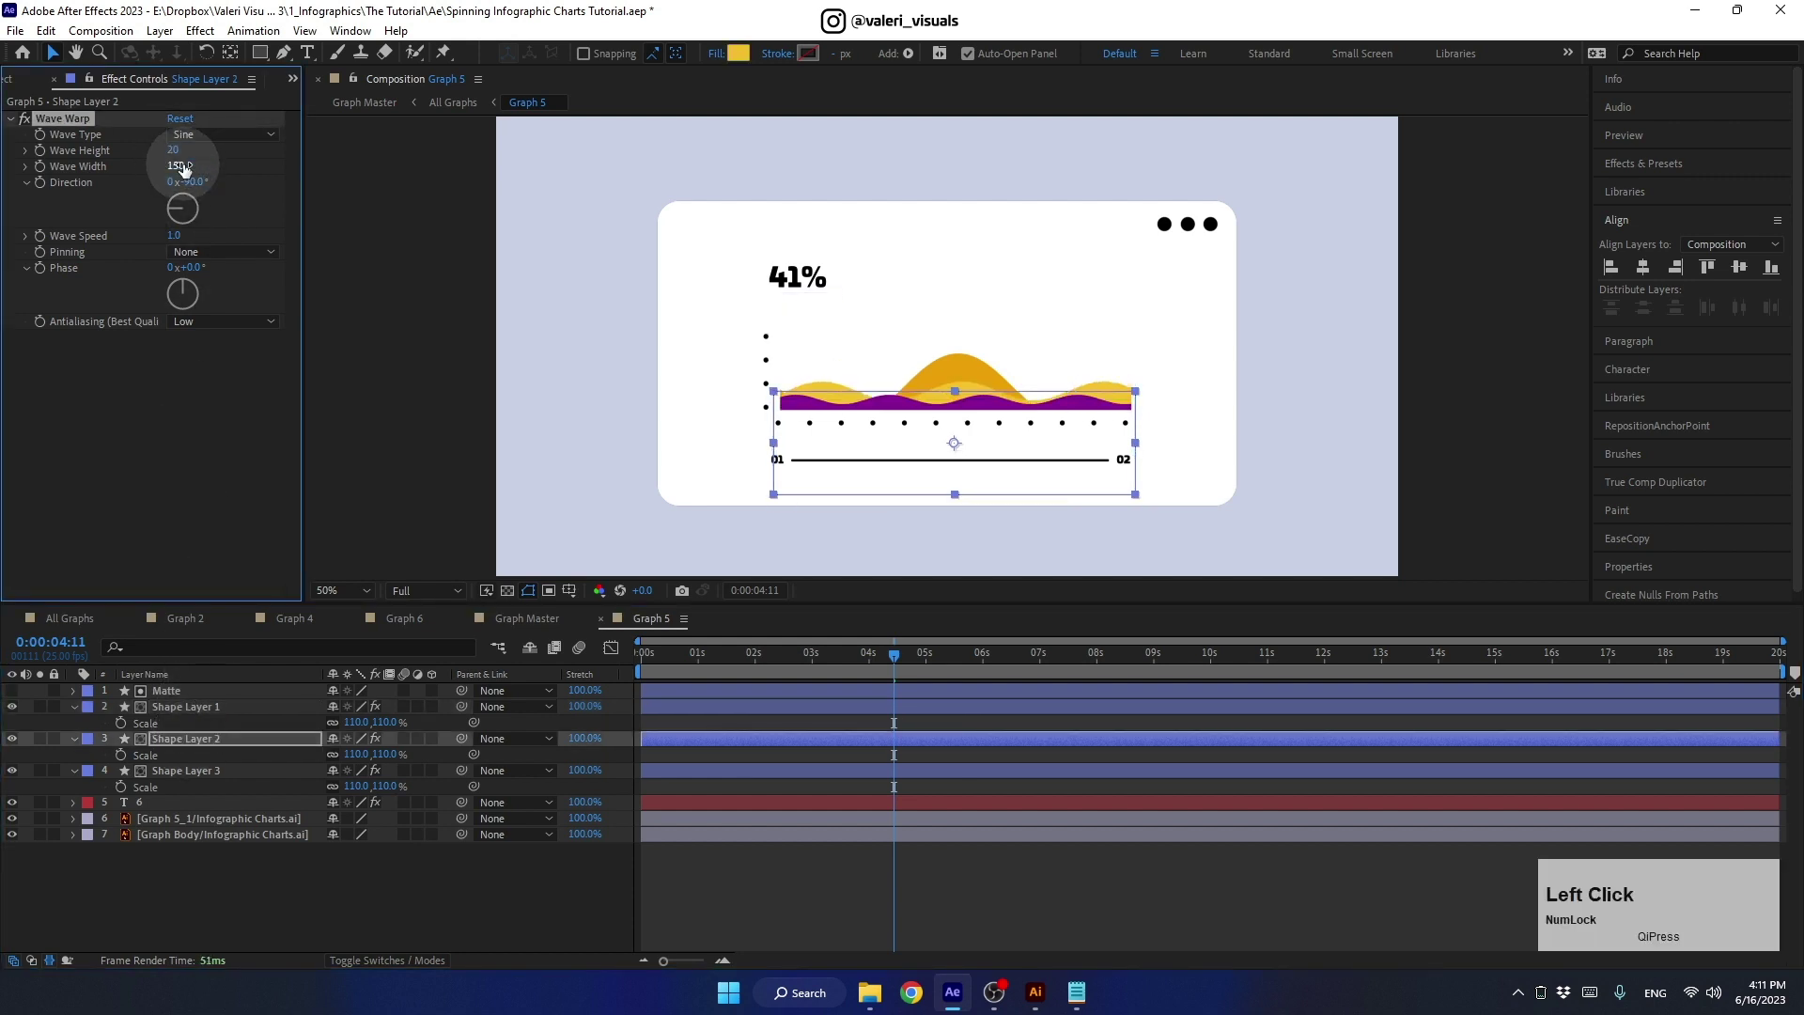
- Shorten Shape Layer 3's Wave Warp width
{"action": "left_click", "coordinate": [203, 775]}
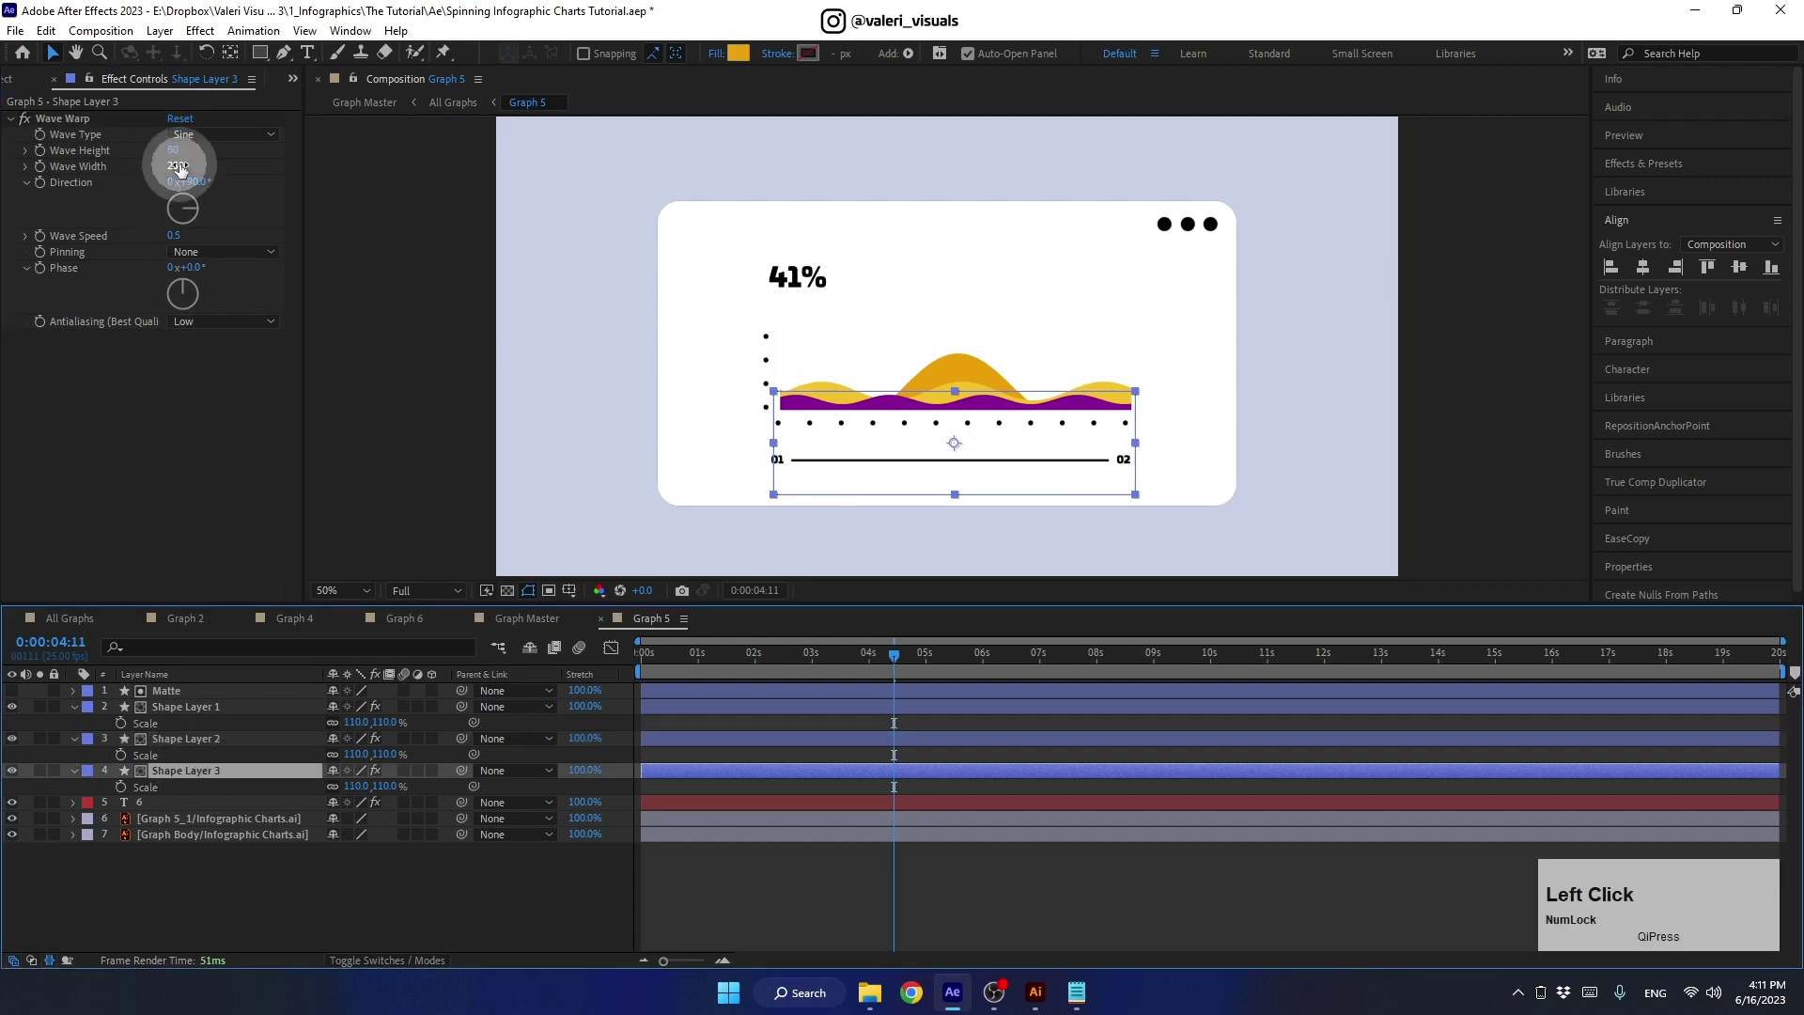
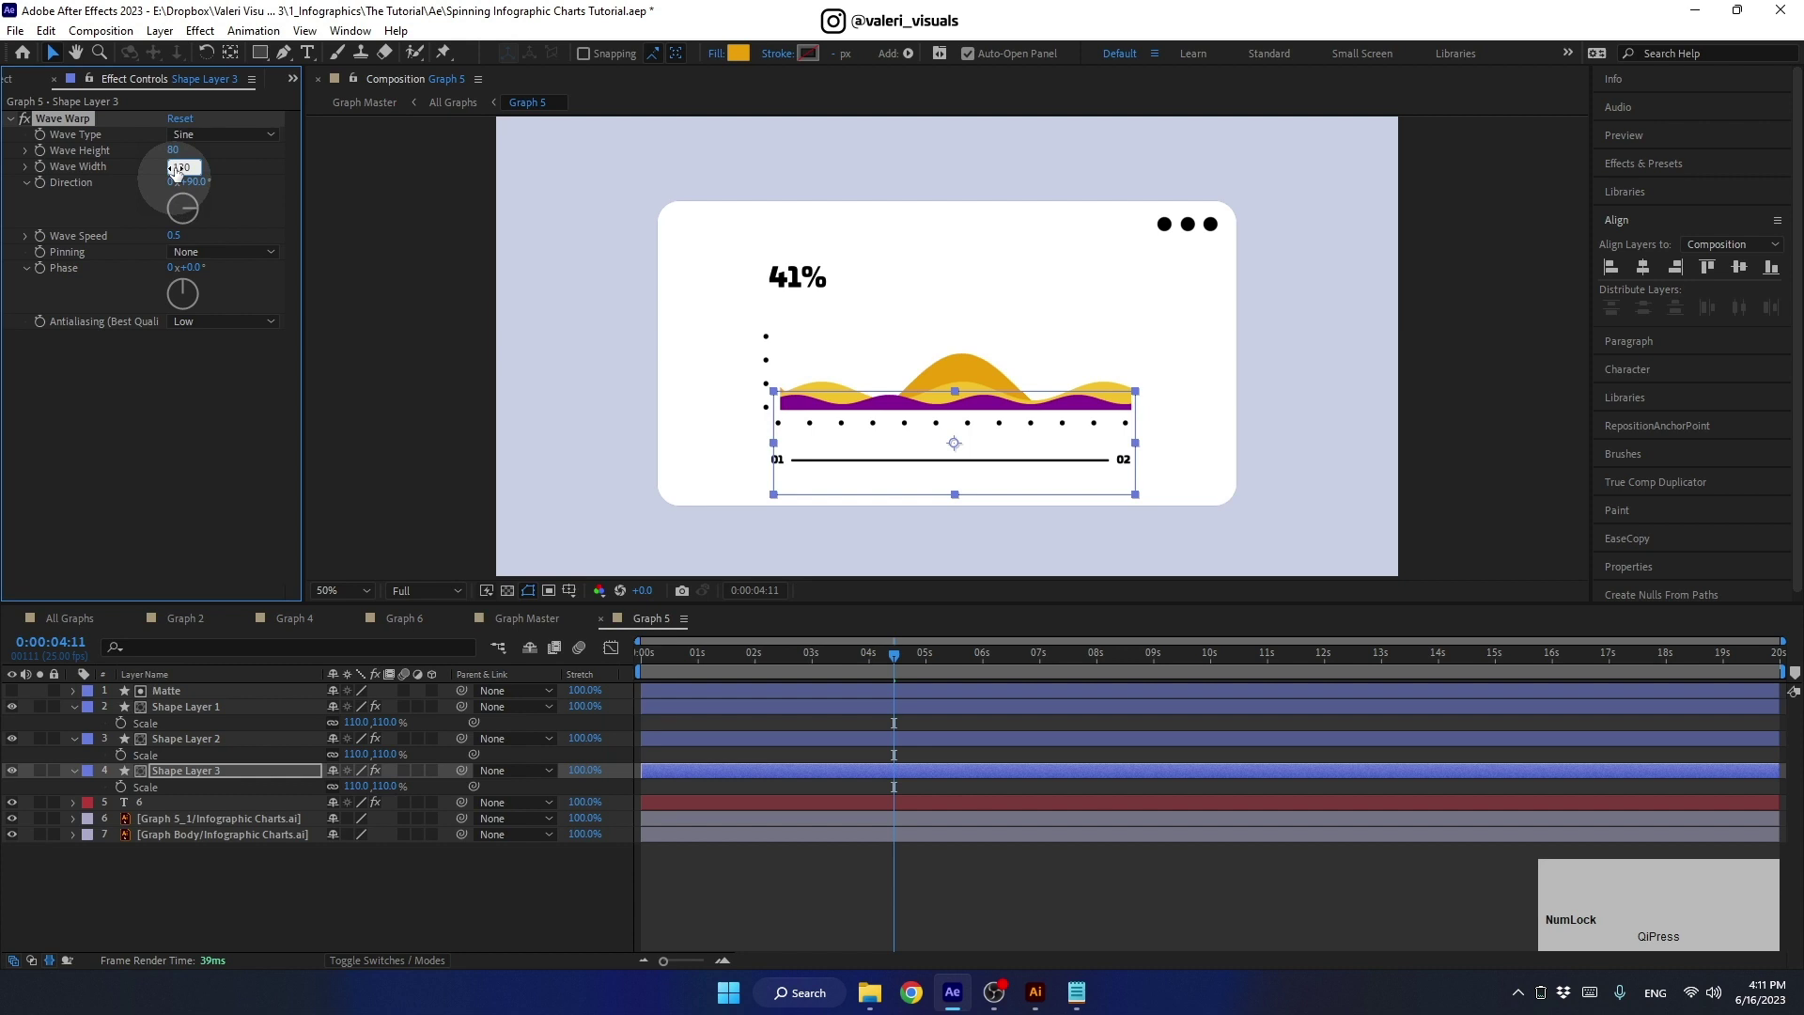
{"action": "left_click", "coordinate": [177, 153]}
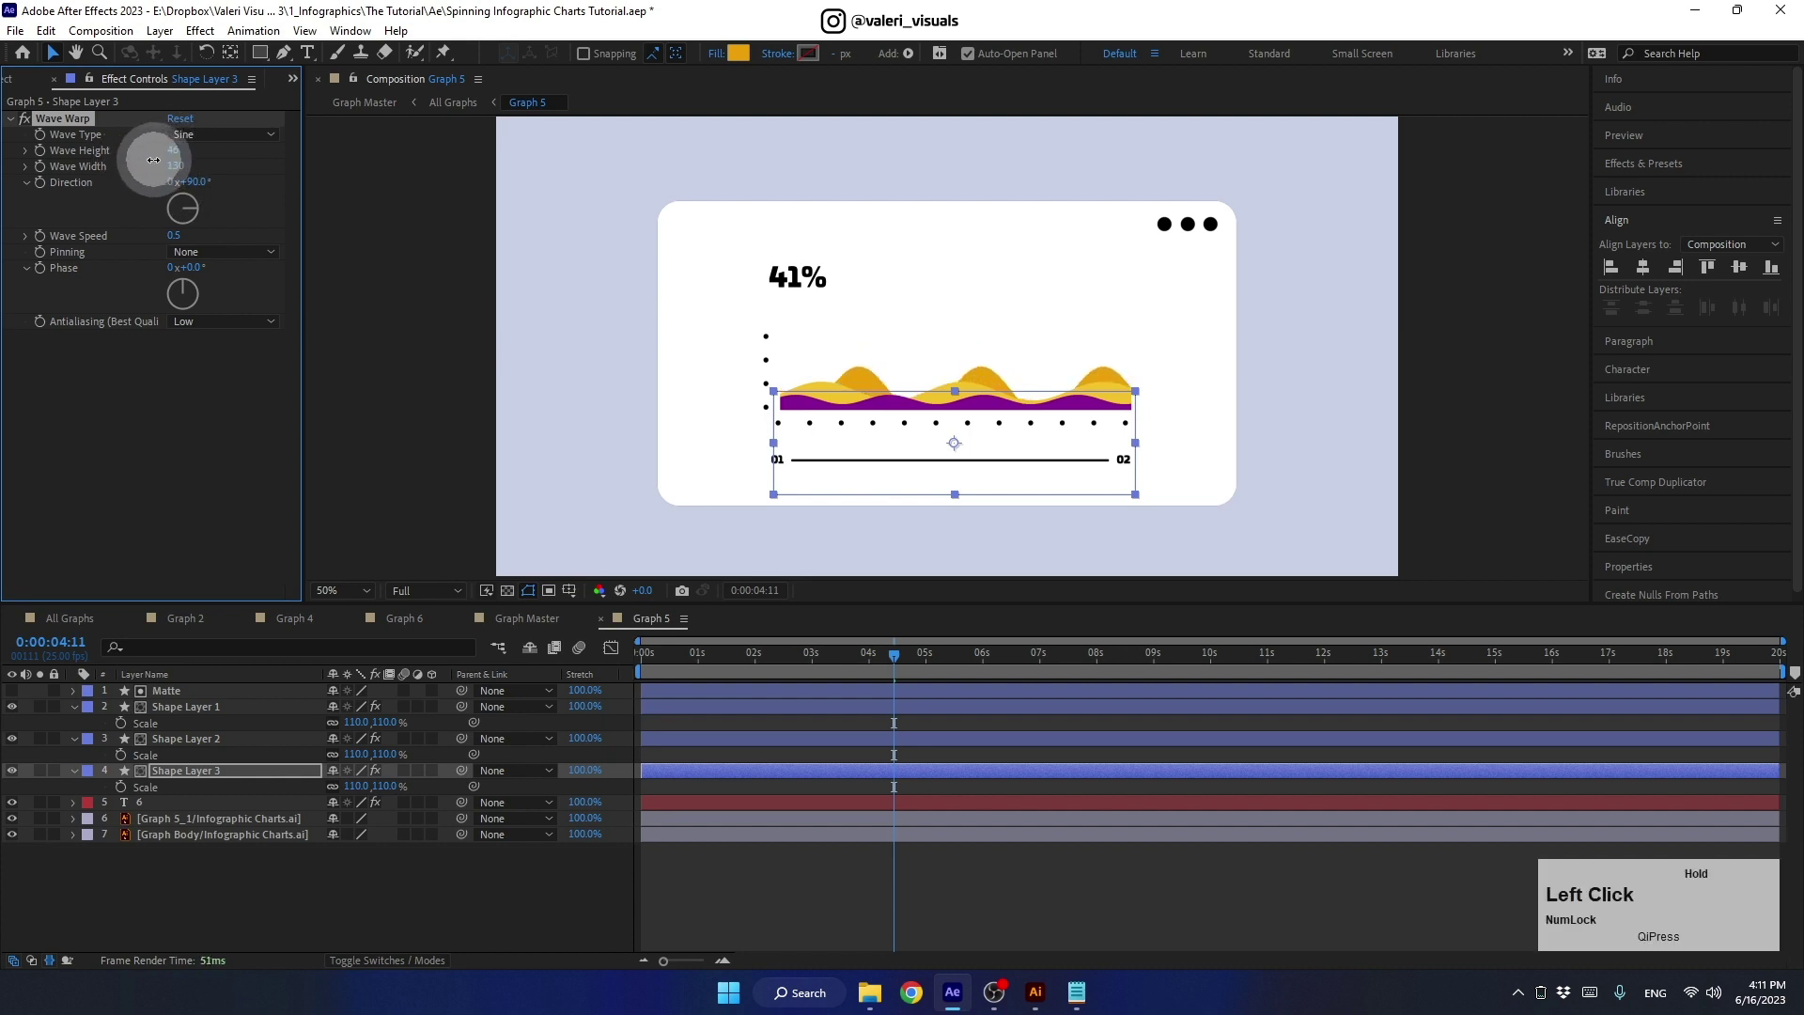
{"action": "key", "text": "shift+Up"}
{"action": "key", "text": "shift+Down"}
- Turn on Collapse Transformations for the Illustrator layers in Graph 1 and Graph 2
{"action": "left_click", "coordinate": [83, 619]}
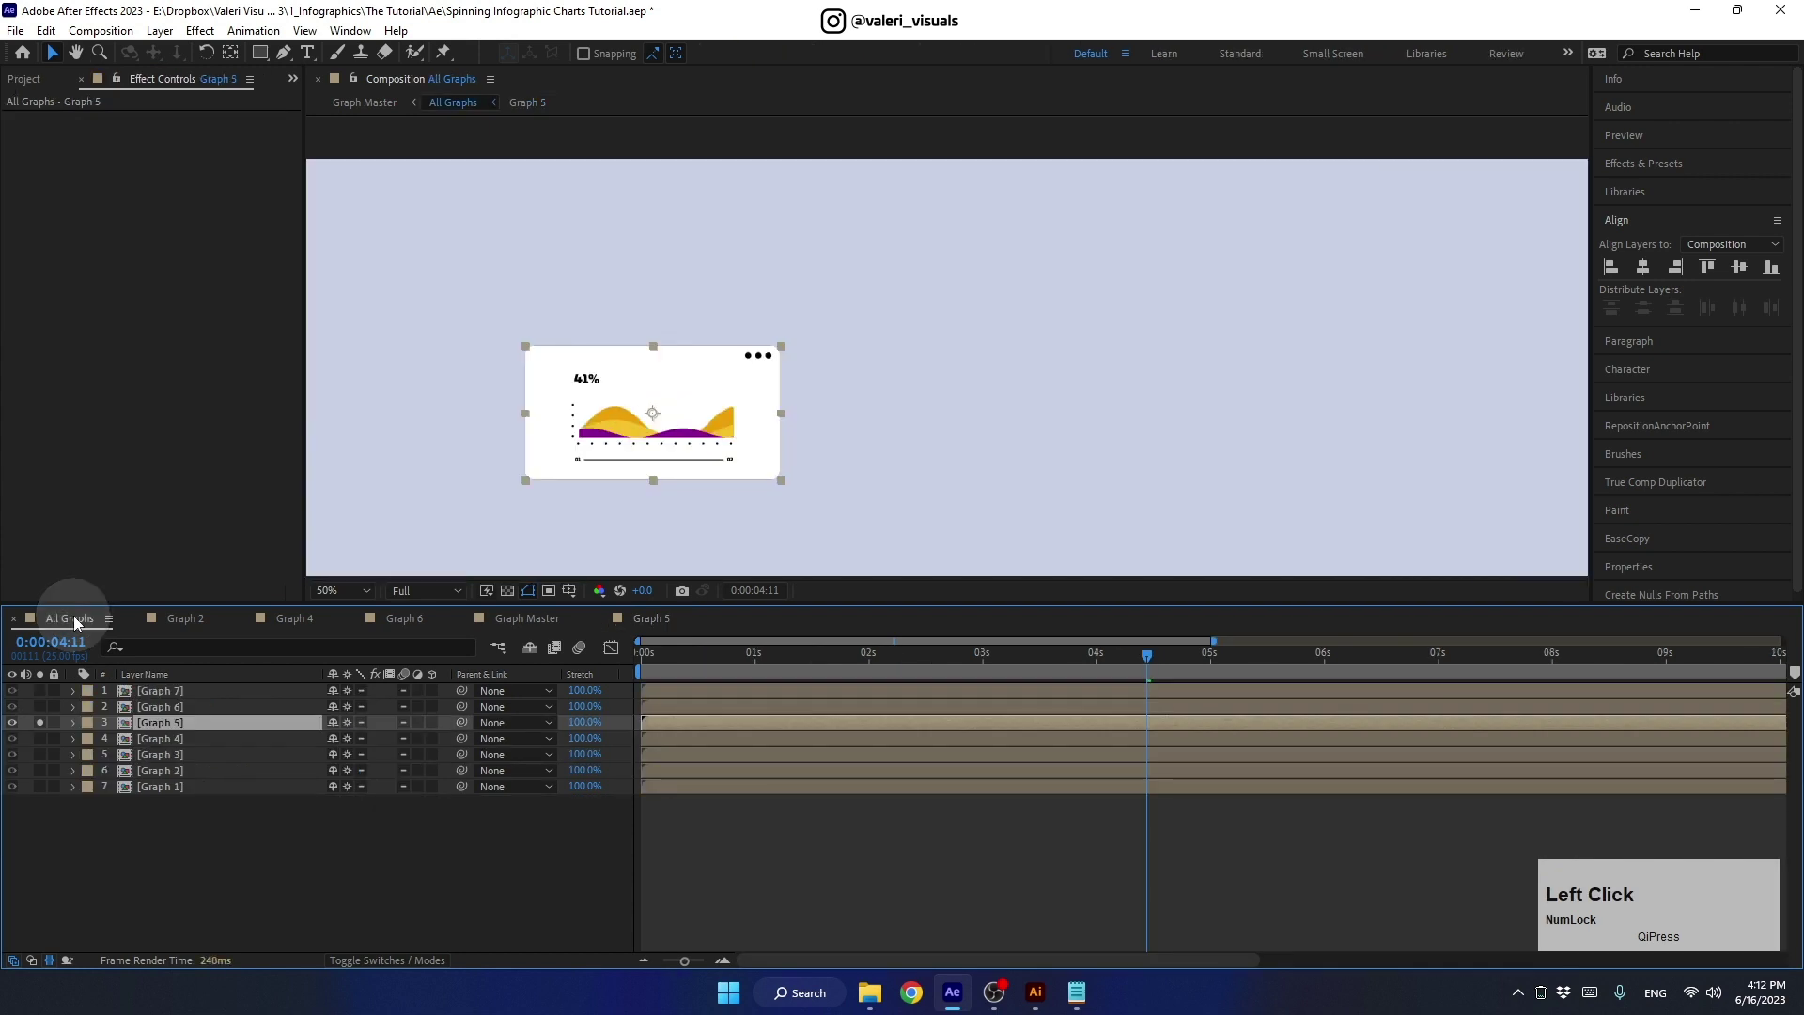
{"action": "left_click", "coordinate": [1153, 657]}
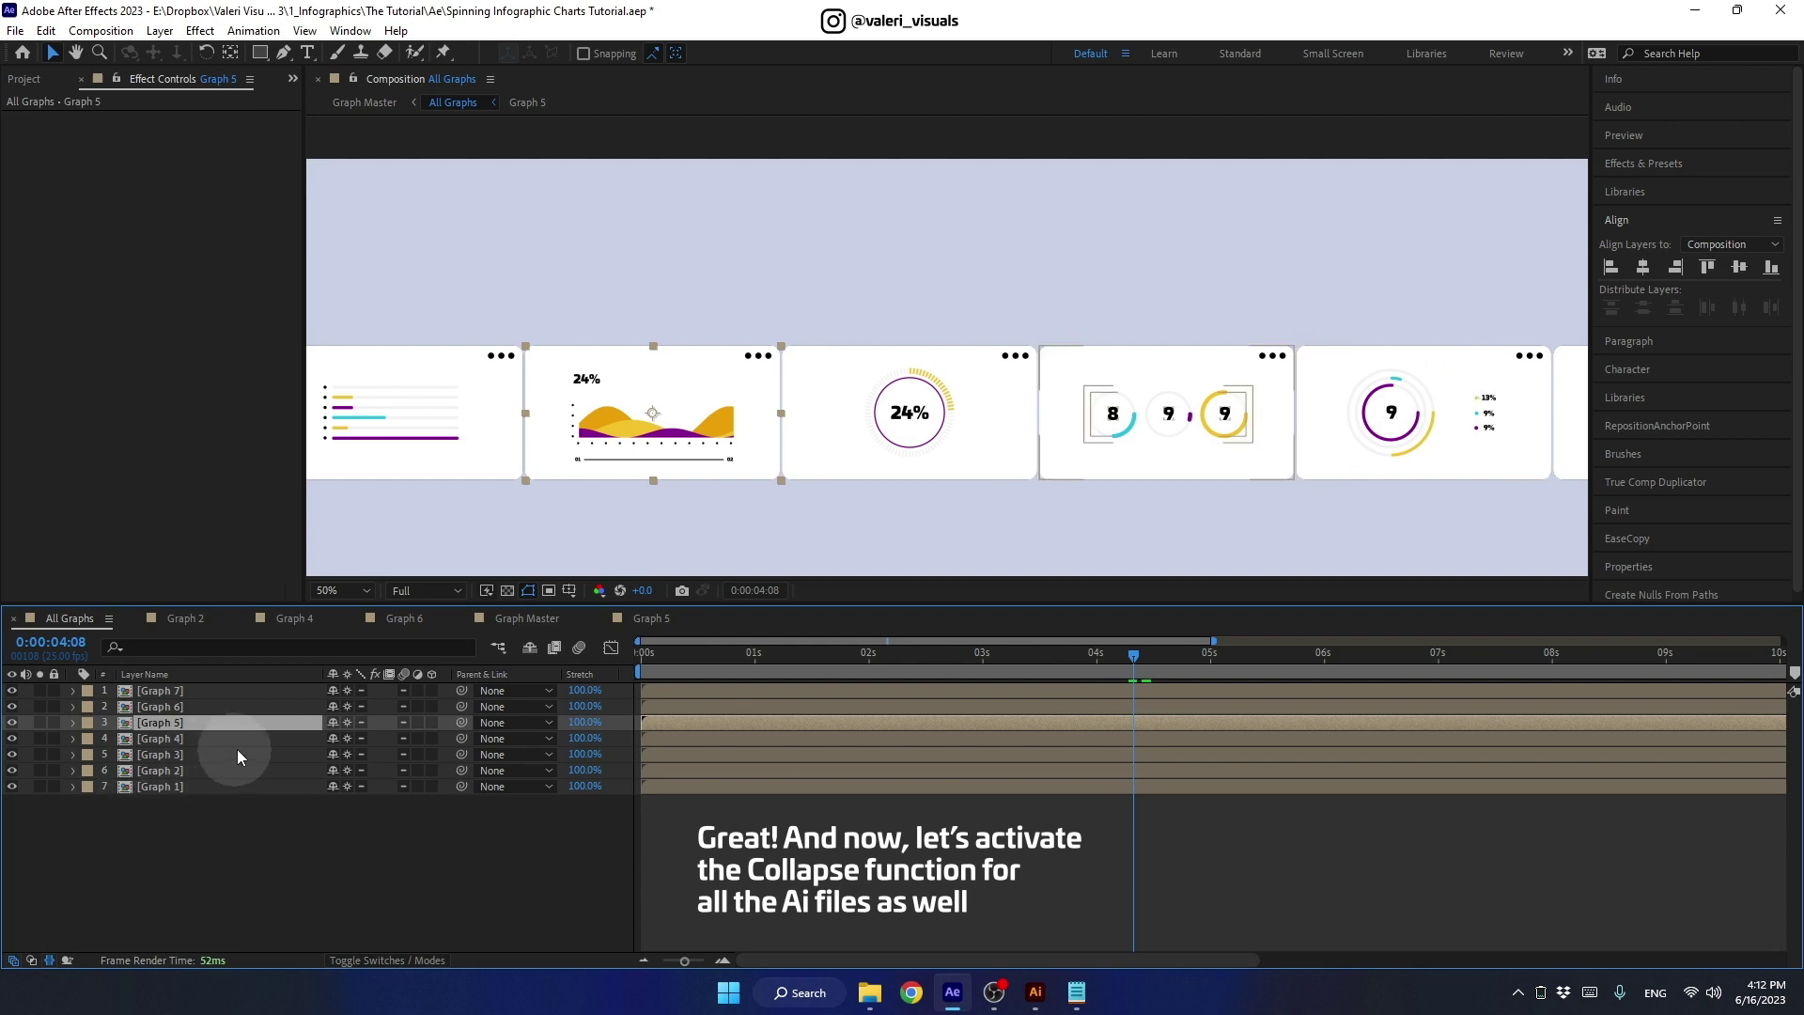
{"action": "left_click", "coordinate": [183, 790]}
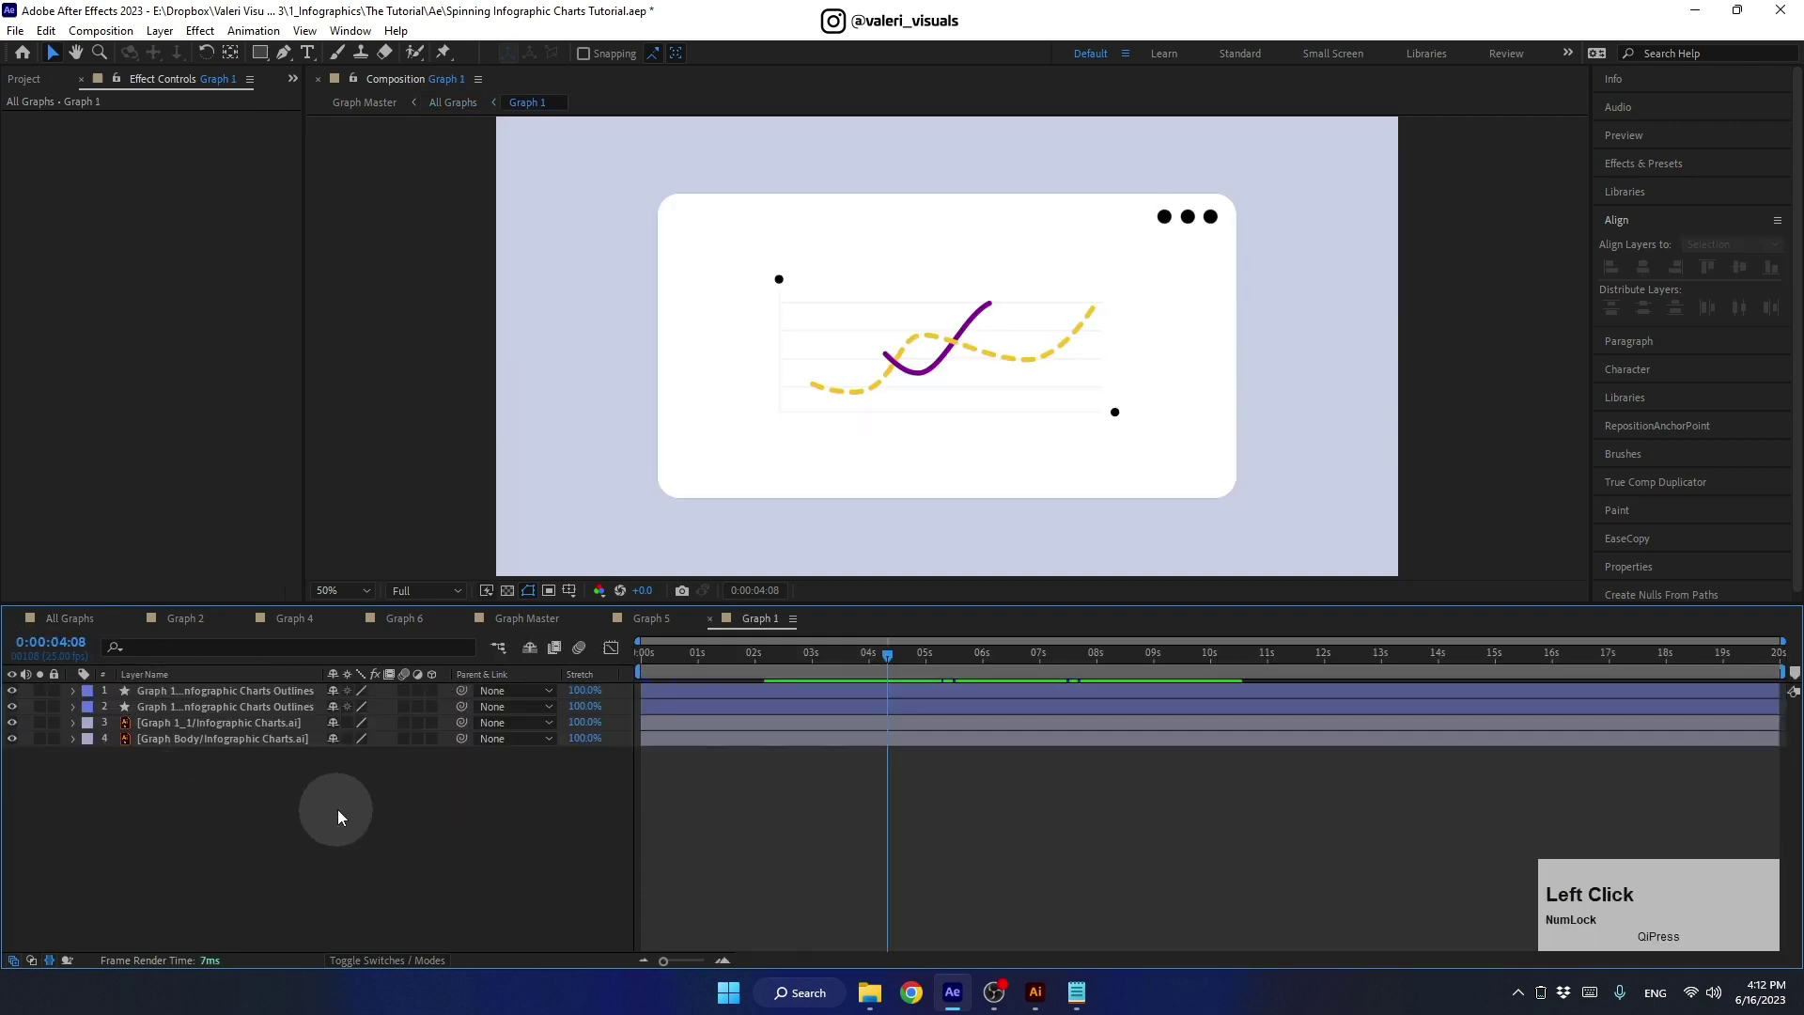
{"action": "left_click", "coordinate": [385, 960]}
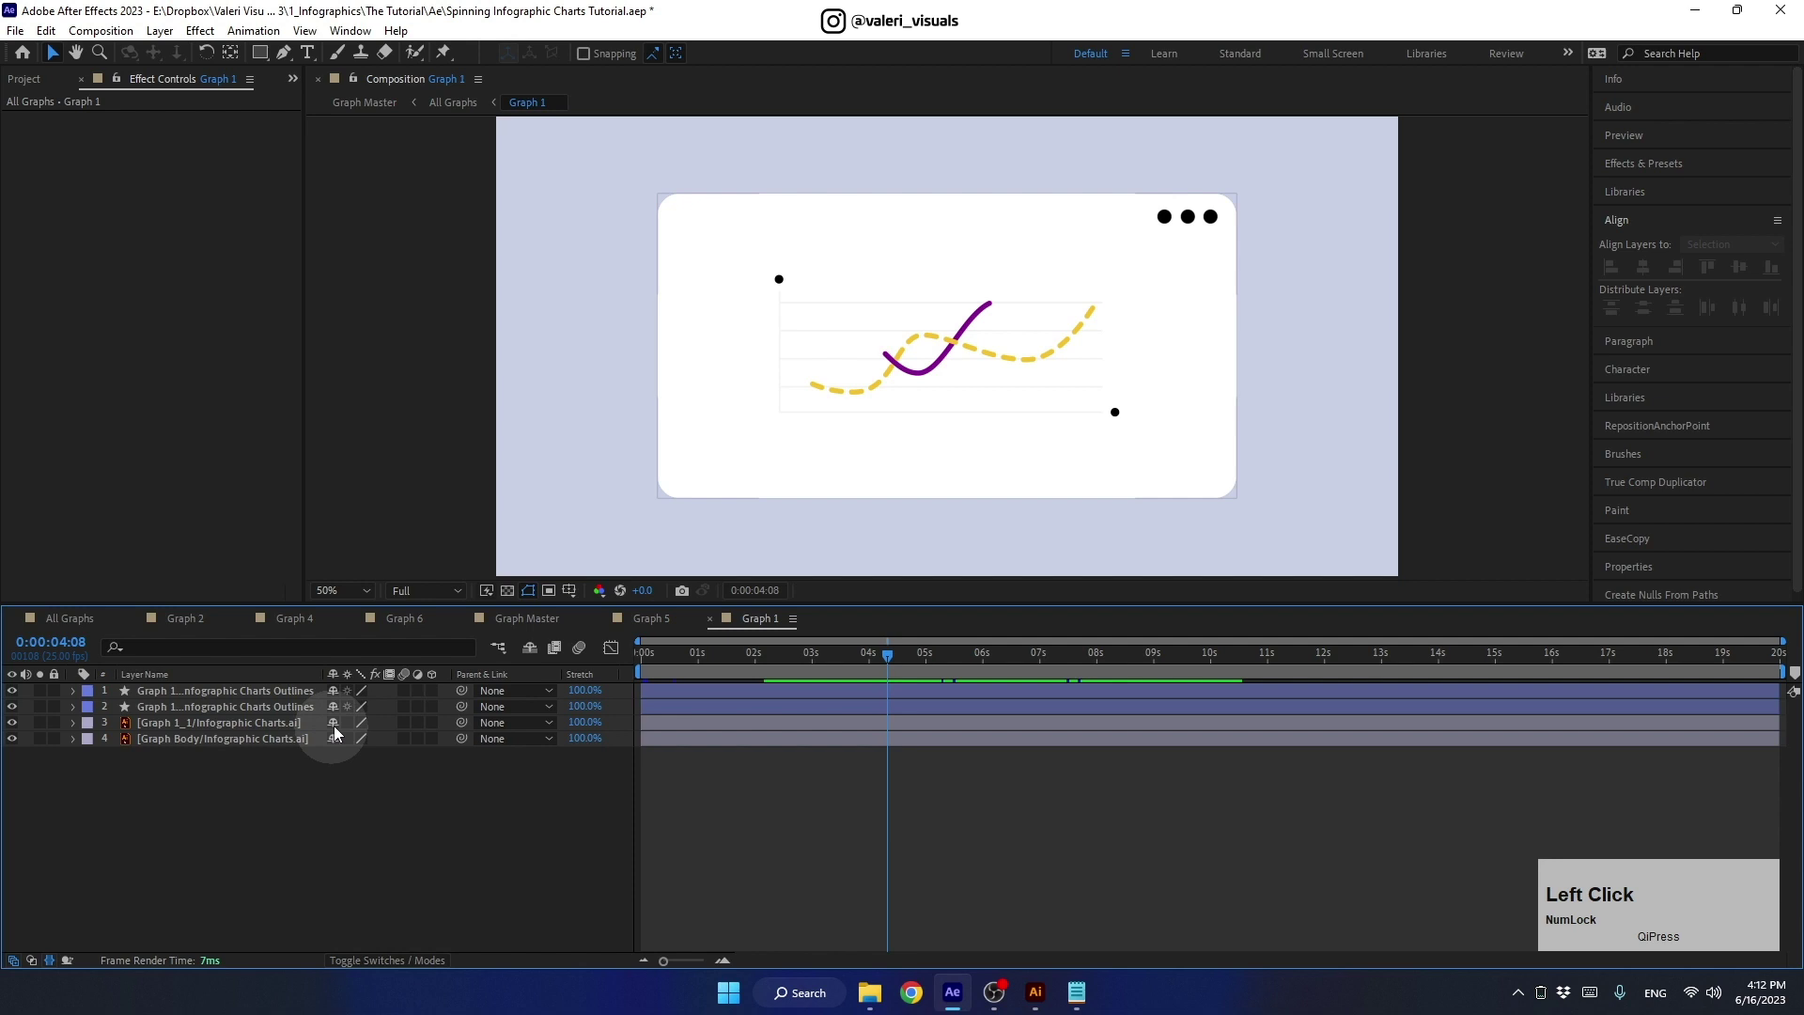
{"action": "left_click", "coordinate": [357, 745]}
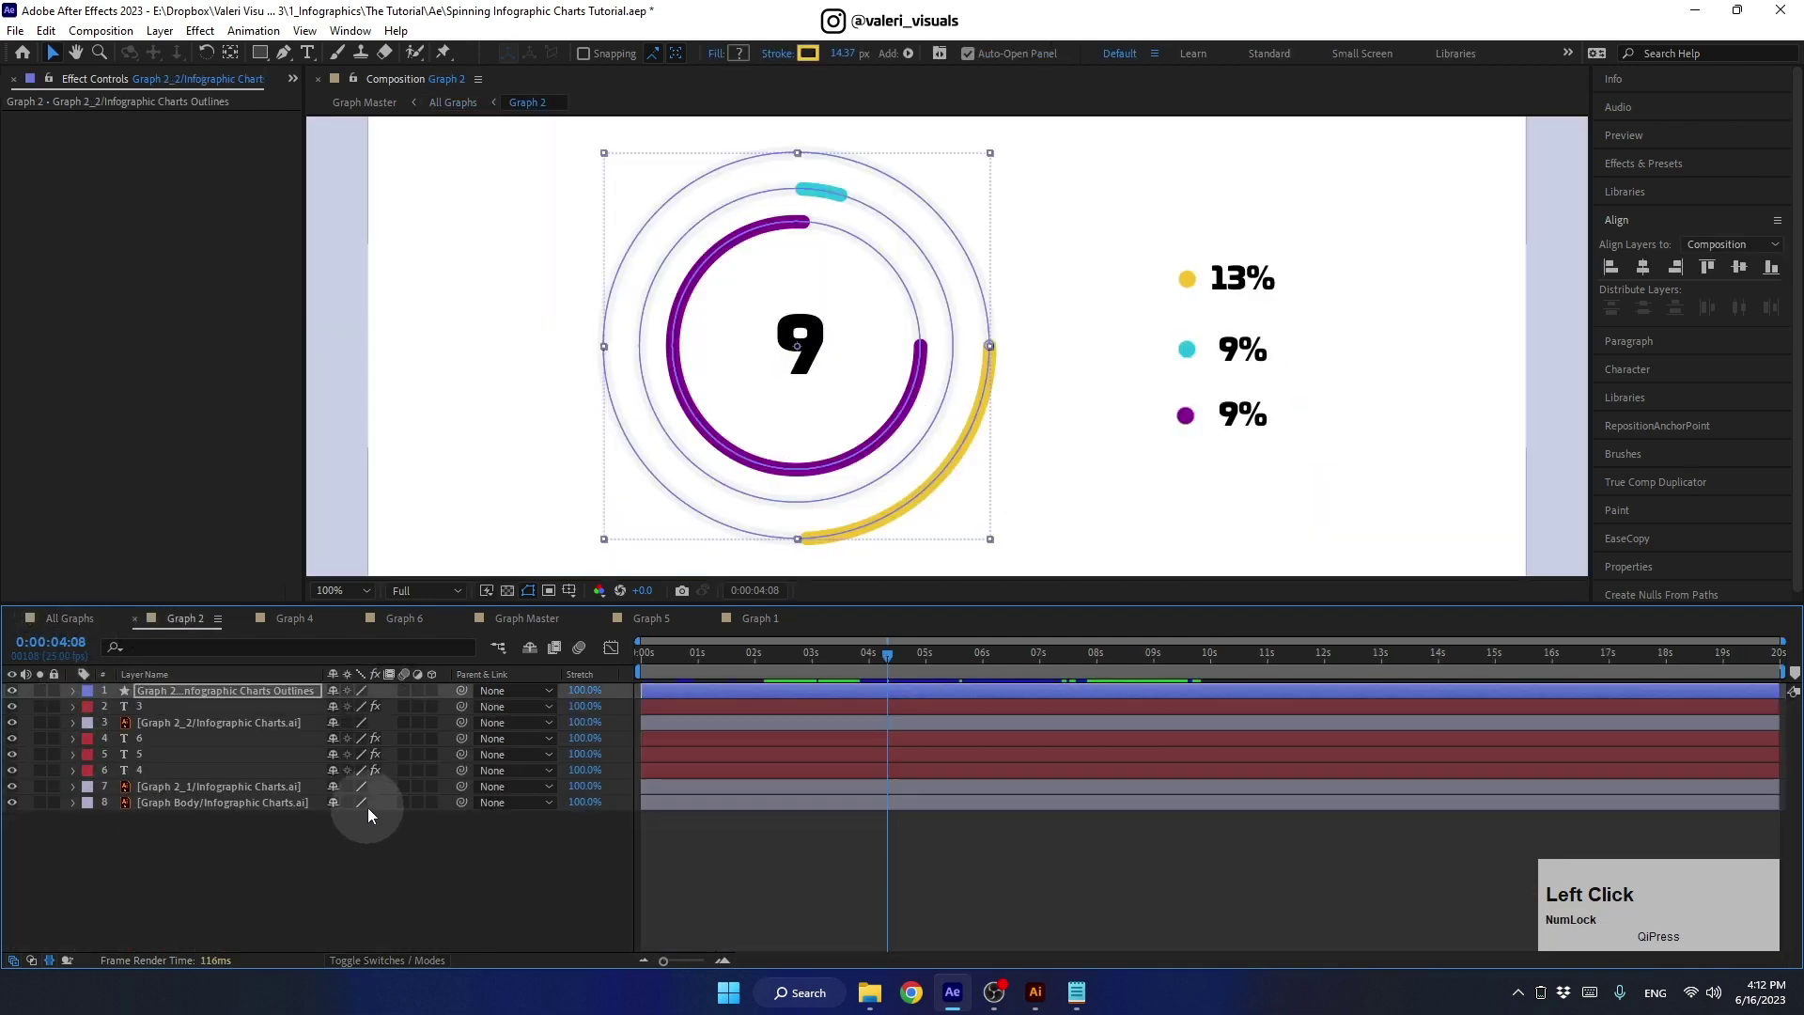
- Collapse the Illustrator layers in the remaining graph comps, including Graph 6 and 7, and close a timeline
{"action": "left_click", "coordinate": [354, 785]}
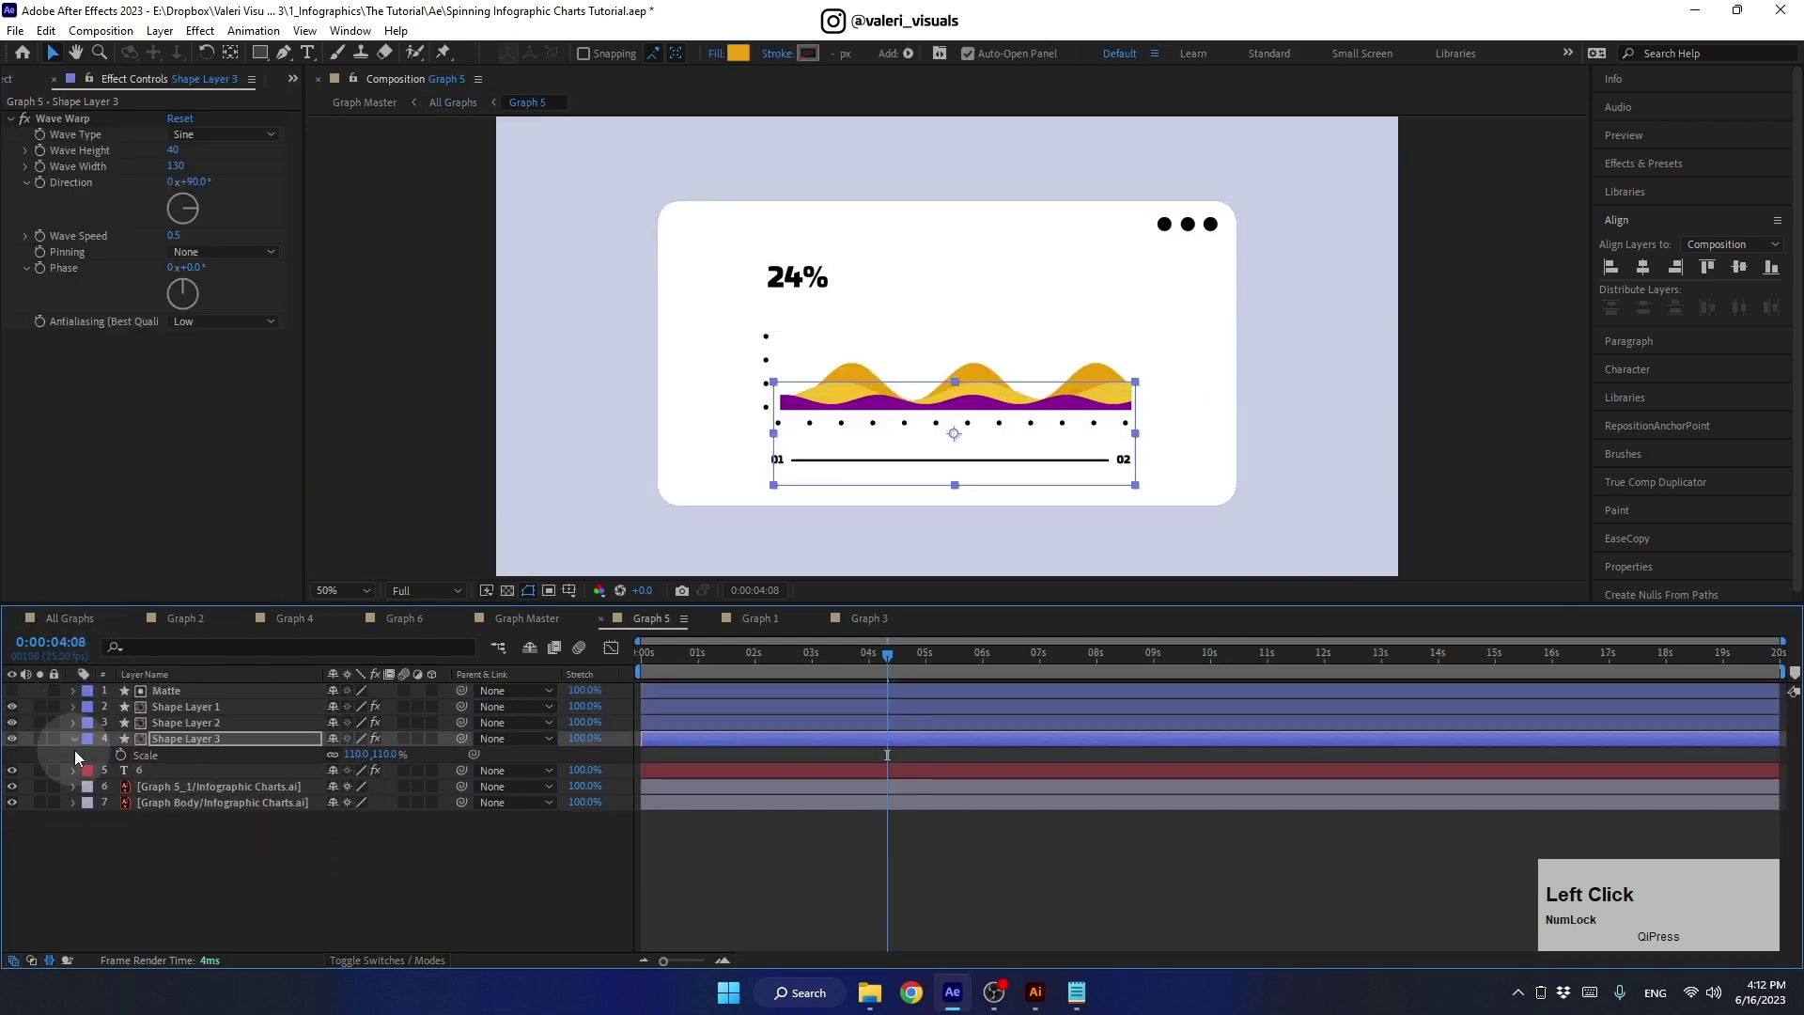
{"action": "left_click", "coordinate": [77, 618]}
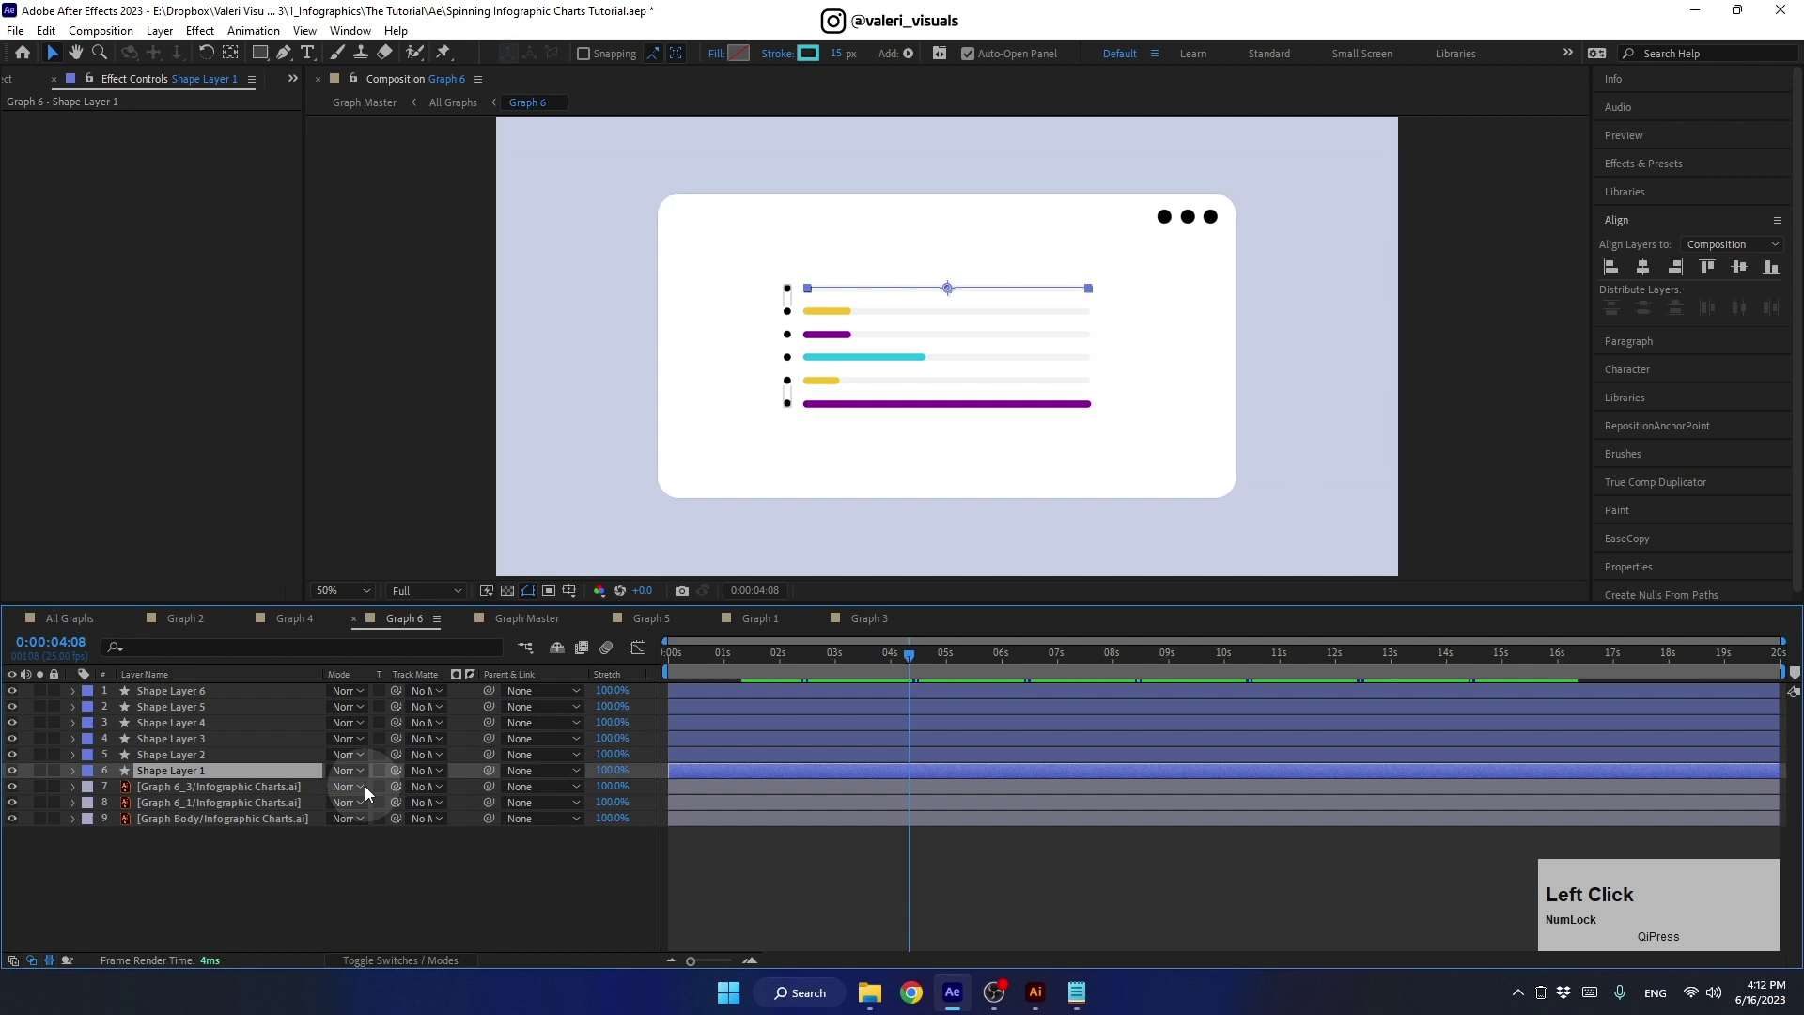
{"action": "left_click", "coordinate": [406, 961]}
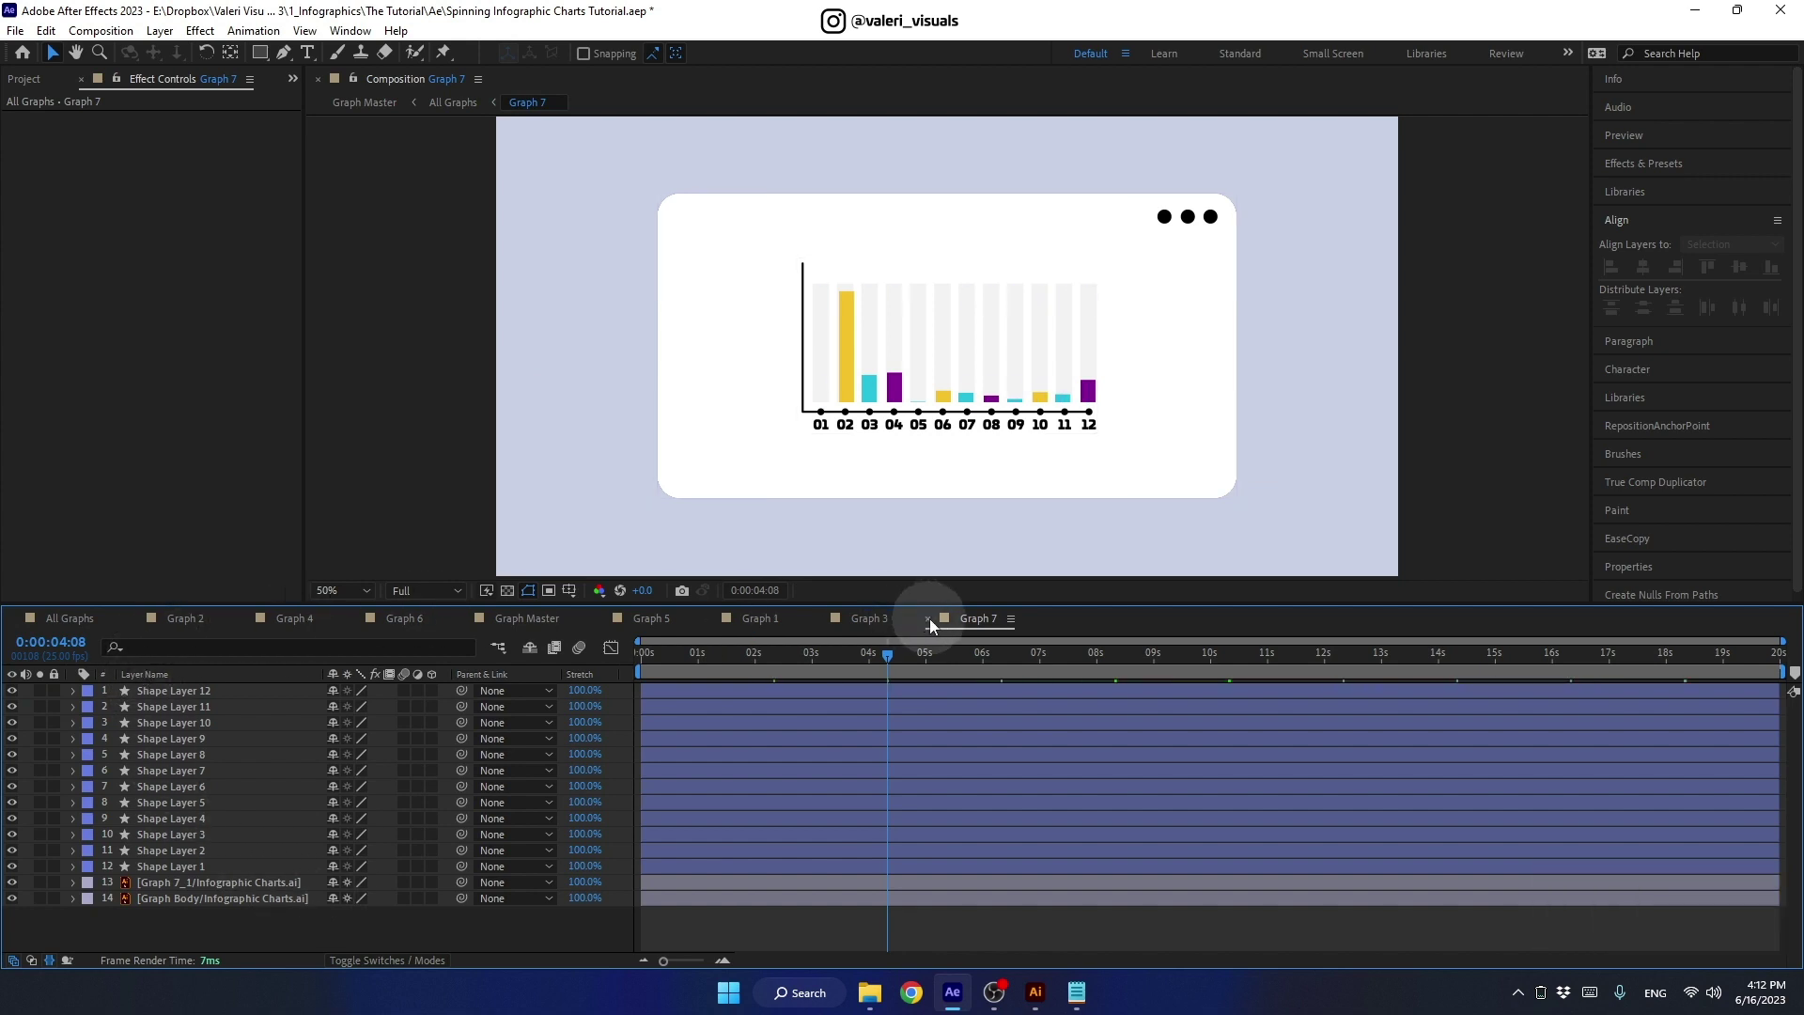
{"action": "left_click", "coordinate": [939, 622]}
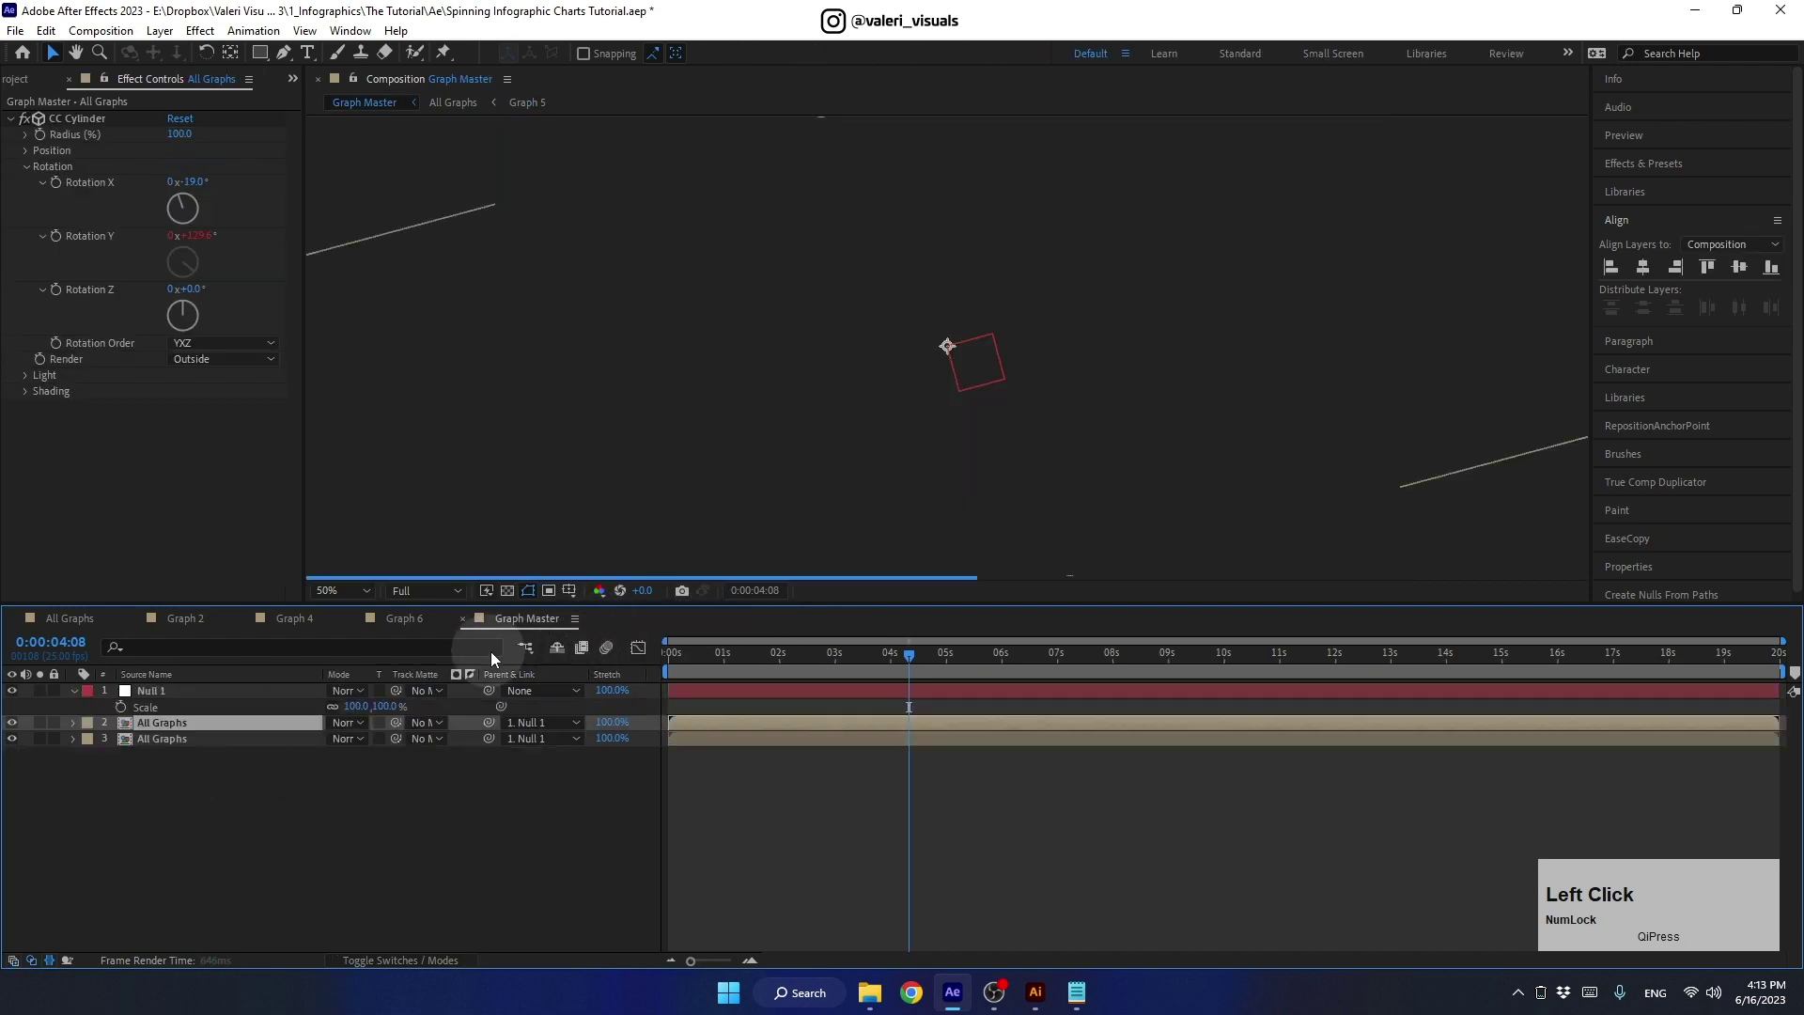
- Close the remaining graph timelines and play a preview of the spinning ring in Graph Master
{"action": "left_click", "coordinate": [364, 621]}
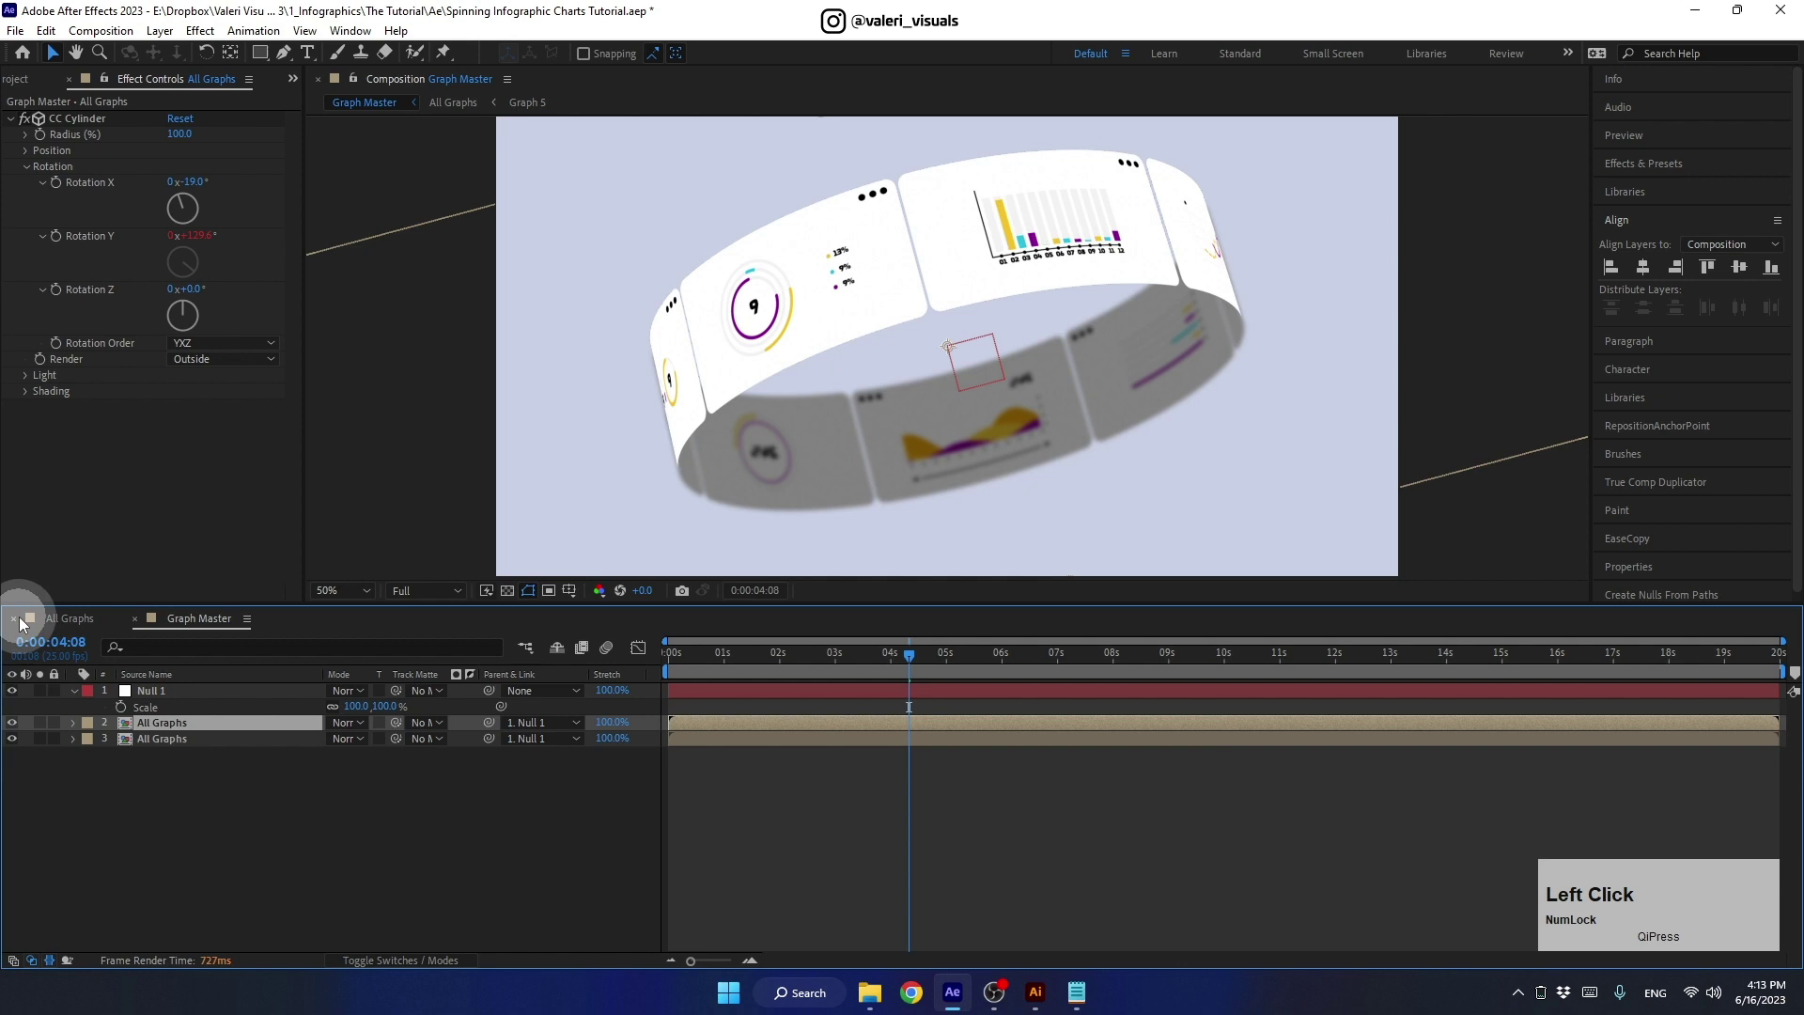
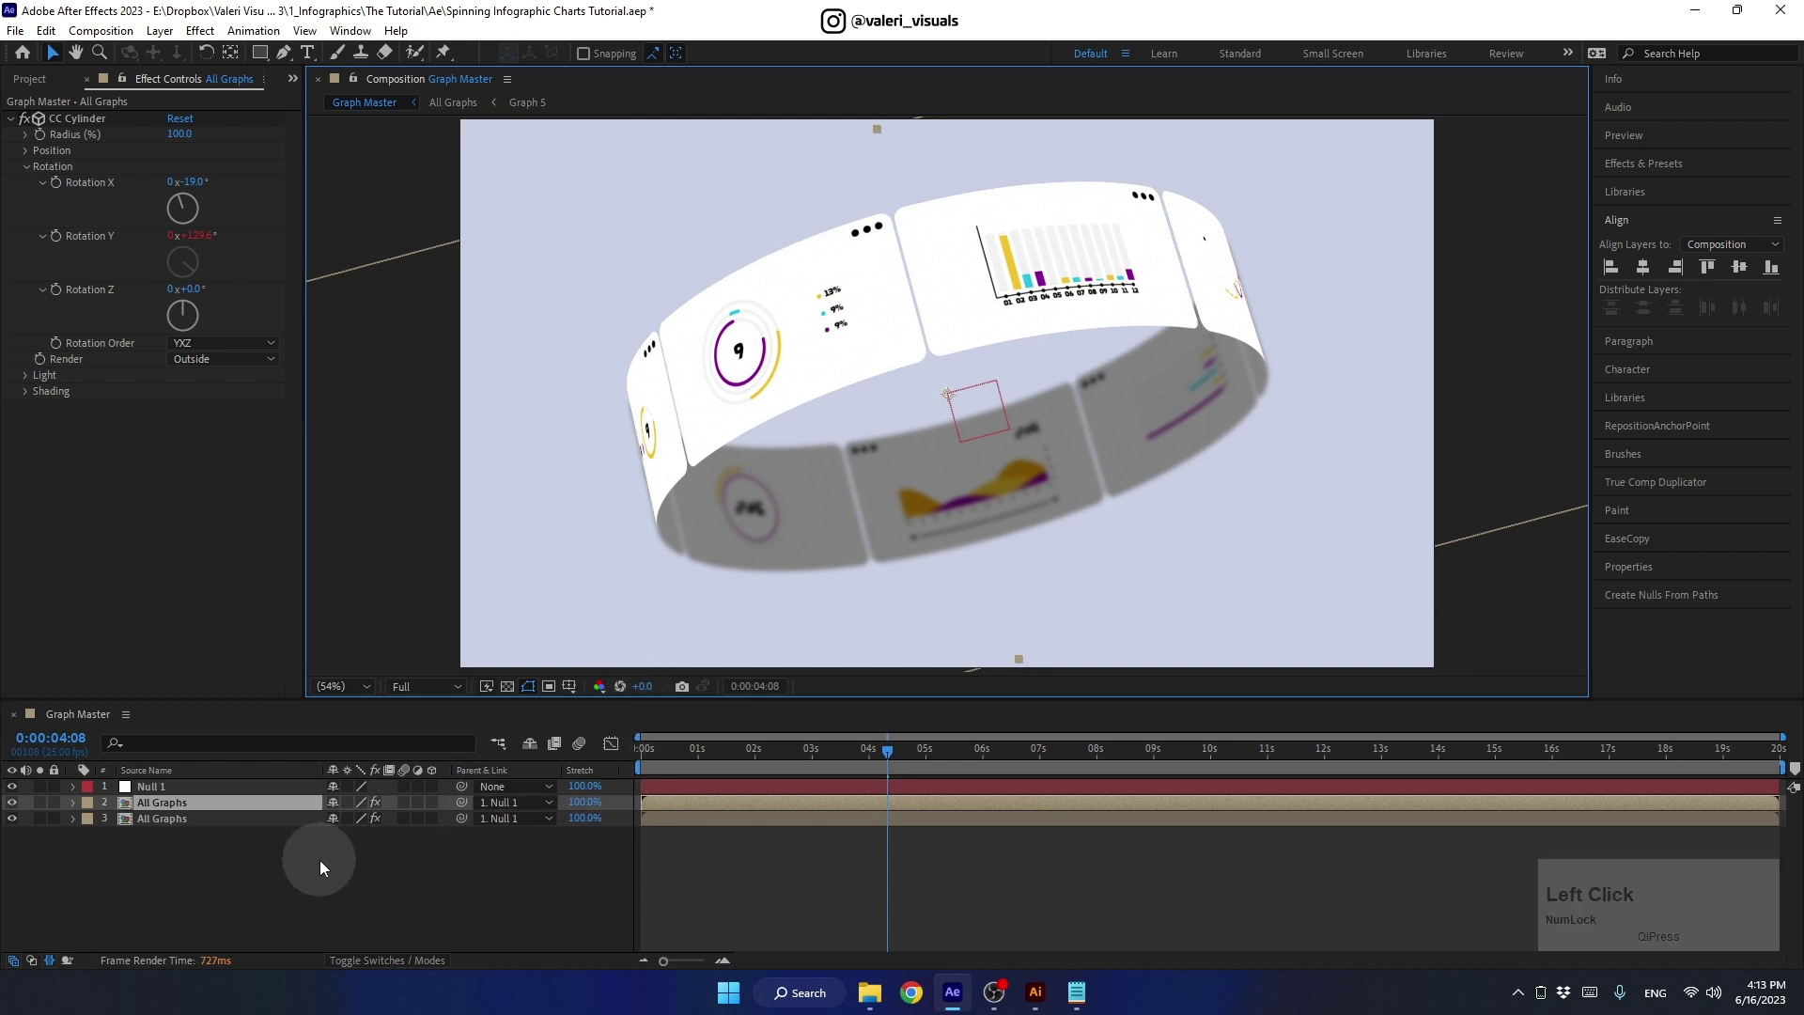
{"action": "left_click", "coordinate": [896, 758]}
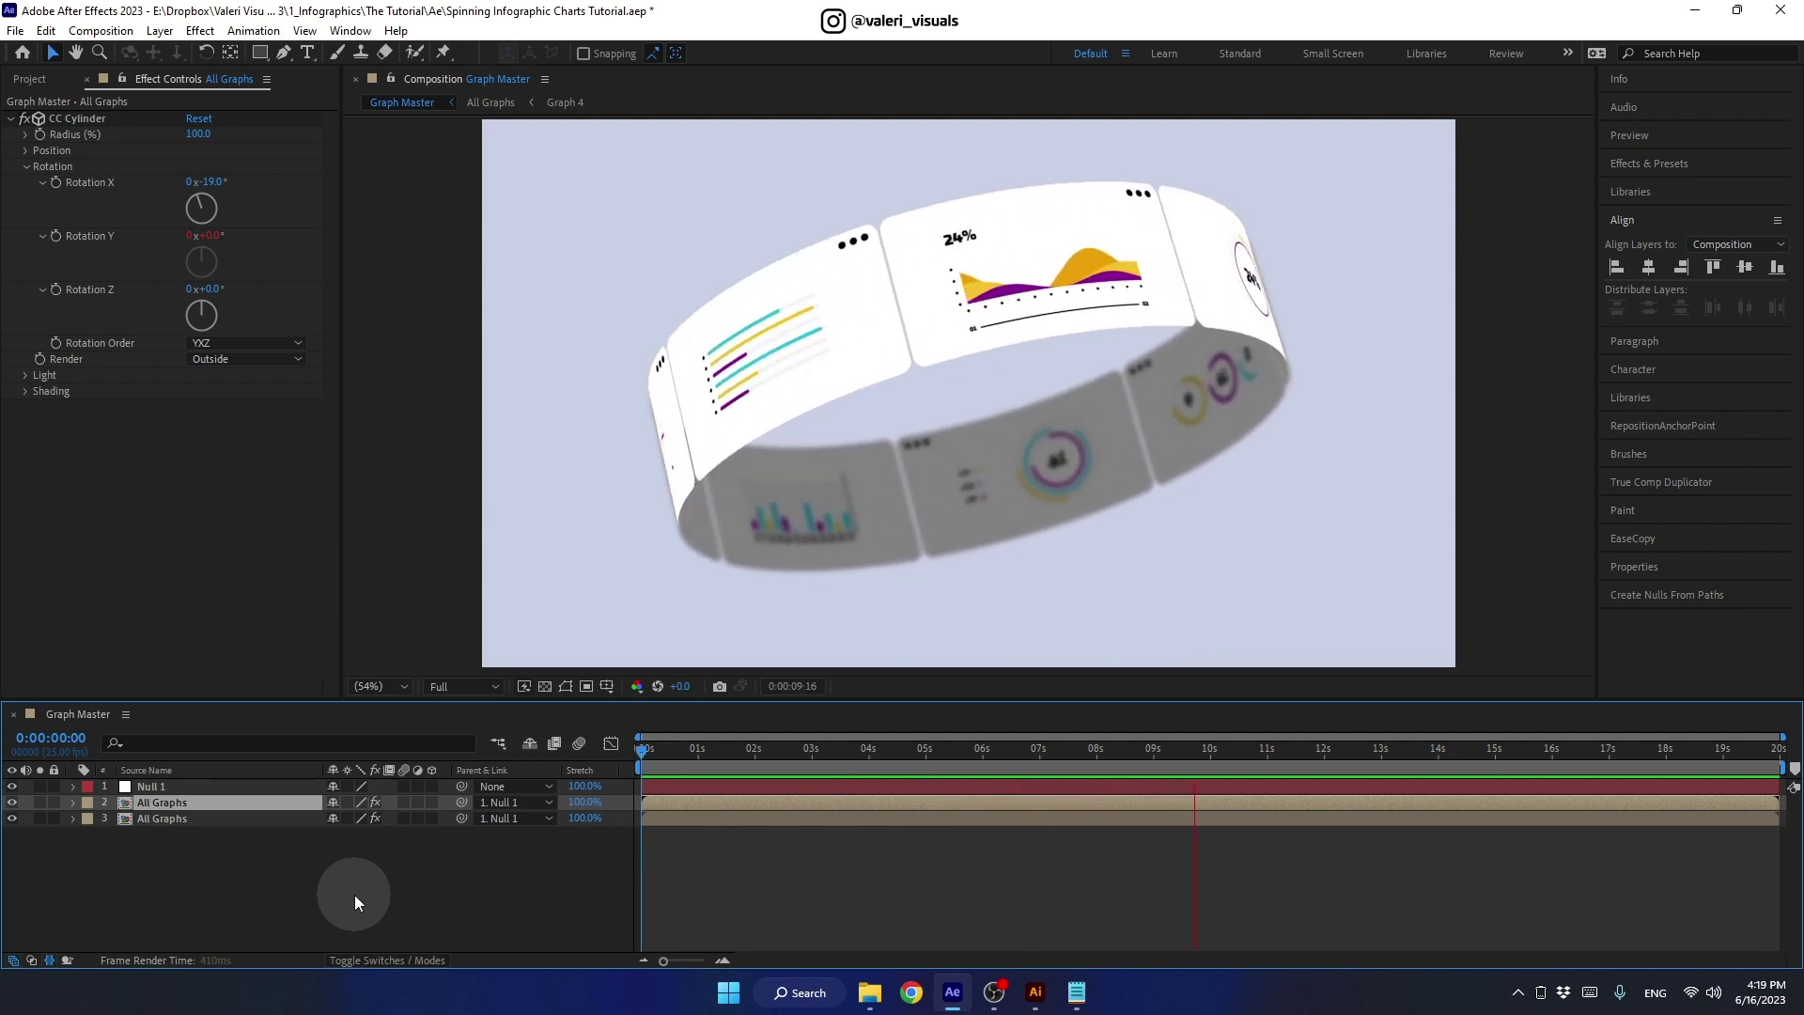
{"action": "left_click", "coordinate": [936, 752]}
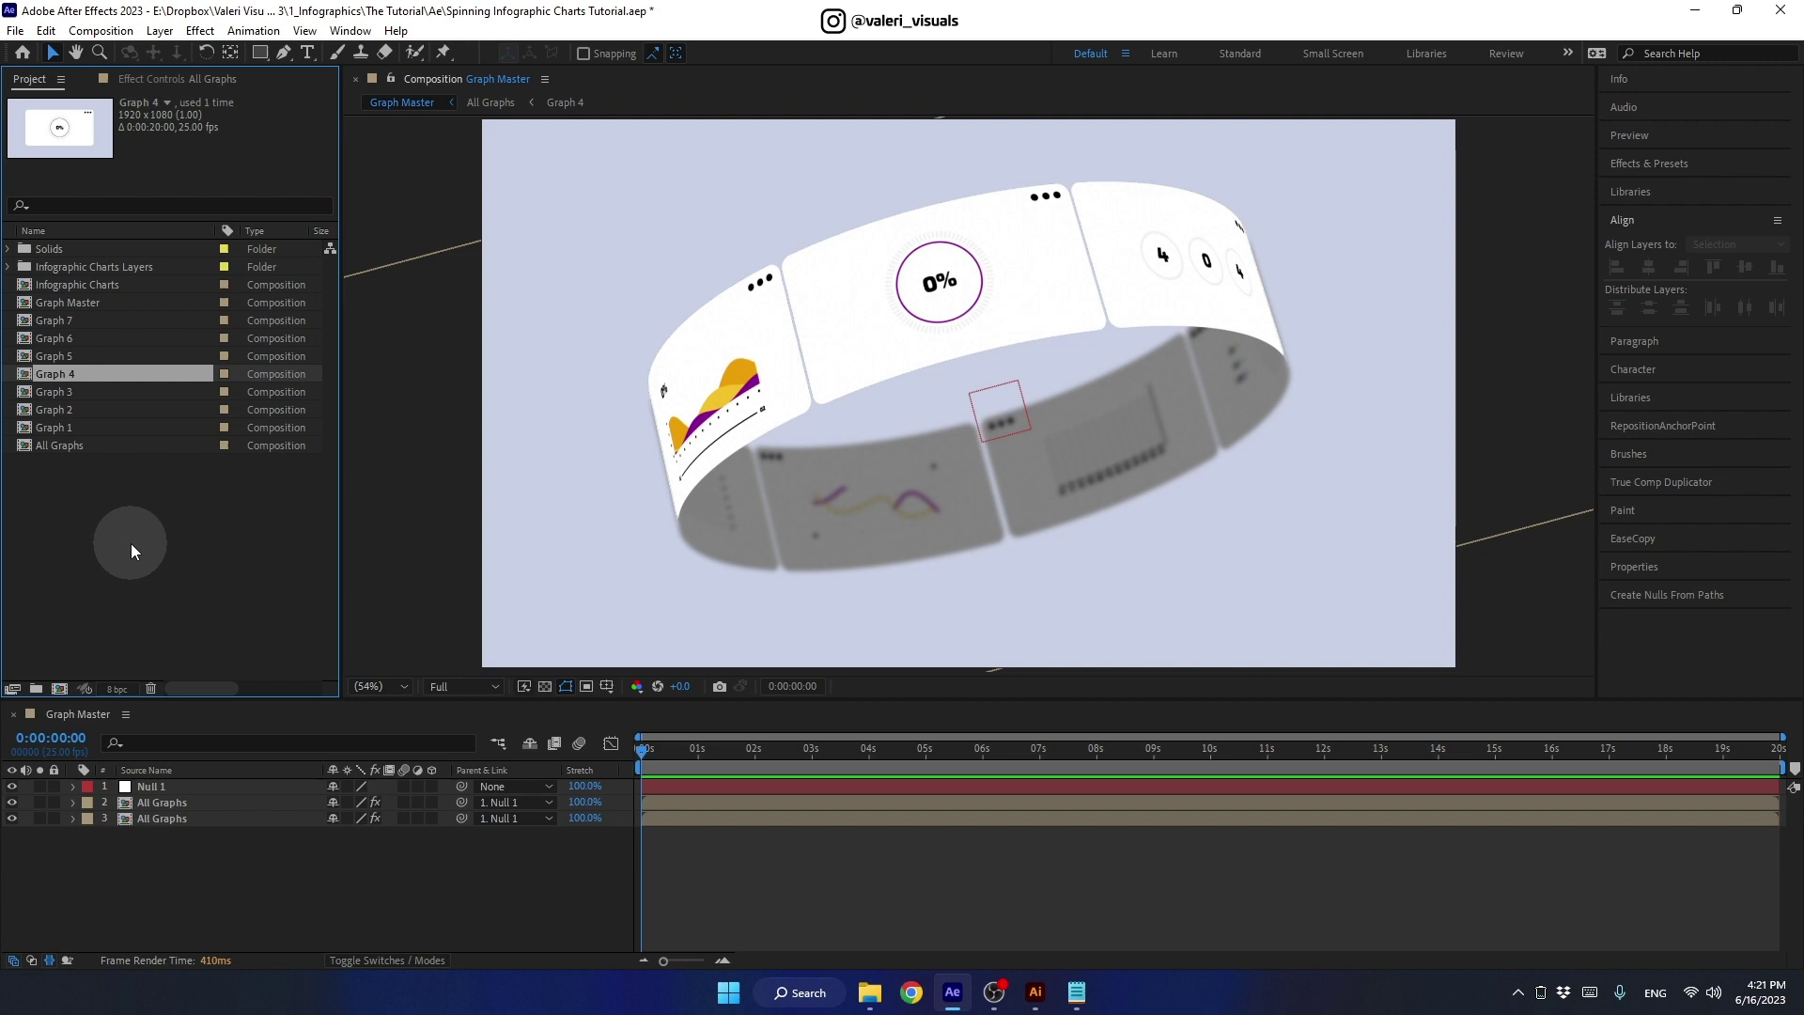
- Create a new project folder named Precomps
{"action": "left_click", "coordinate": [141, 547]}
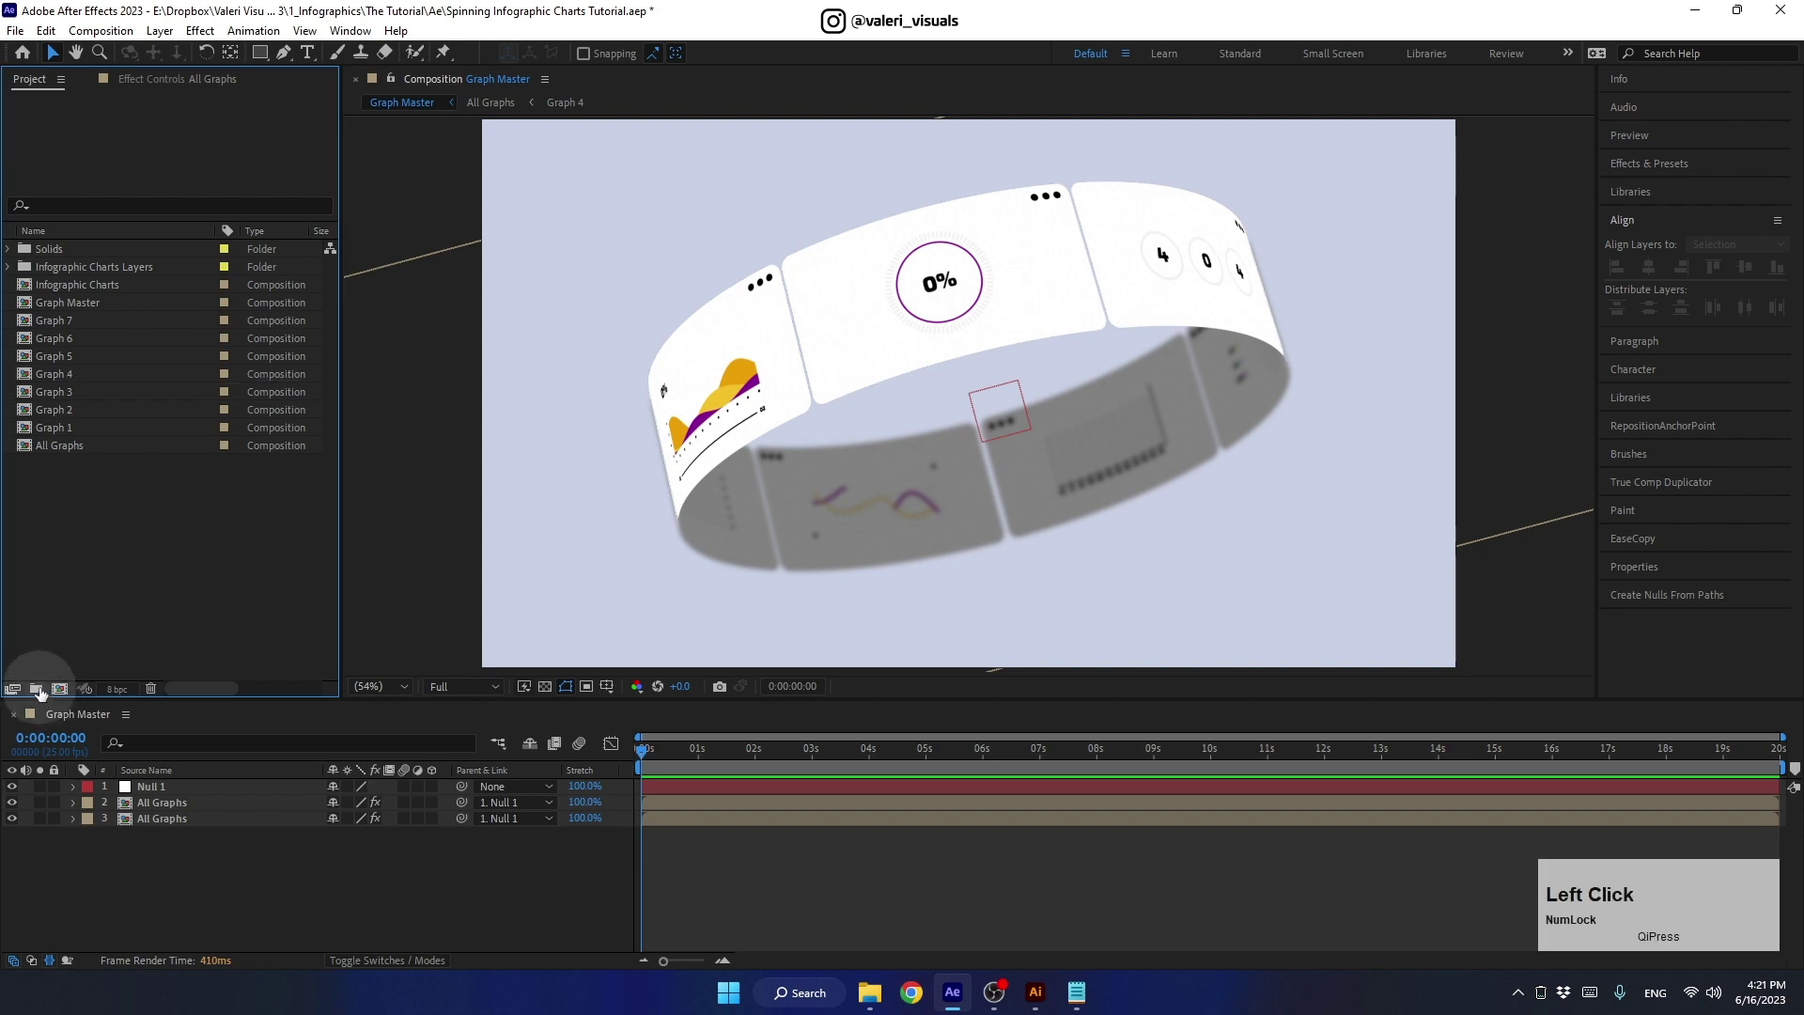
{"action": "type", "text": "pecomps"}
{"action": "key", "text": "Return"}
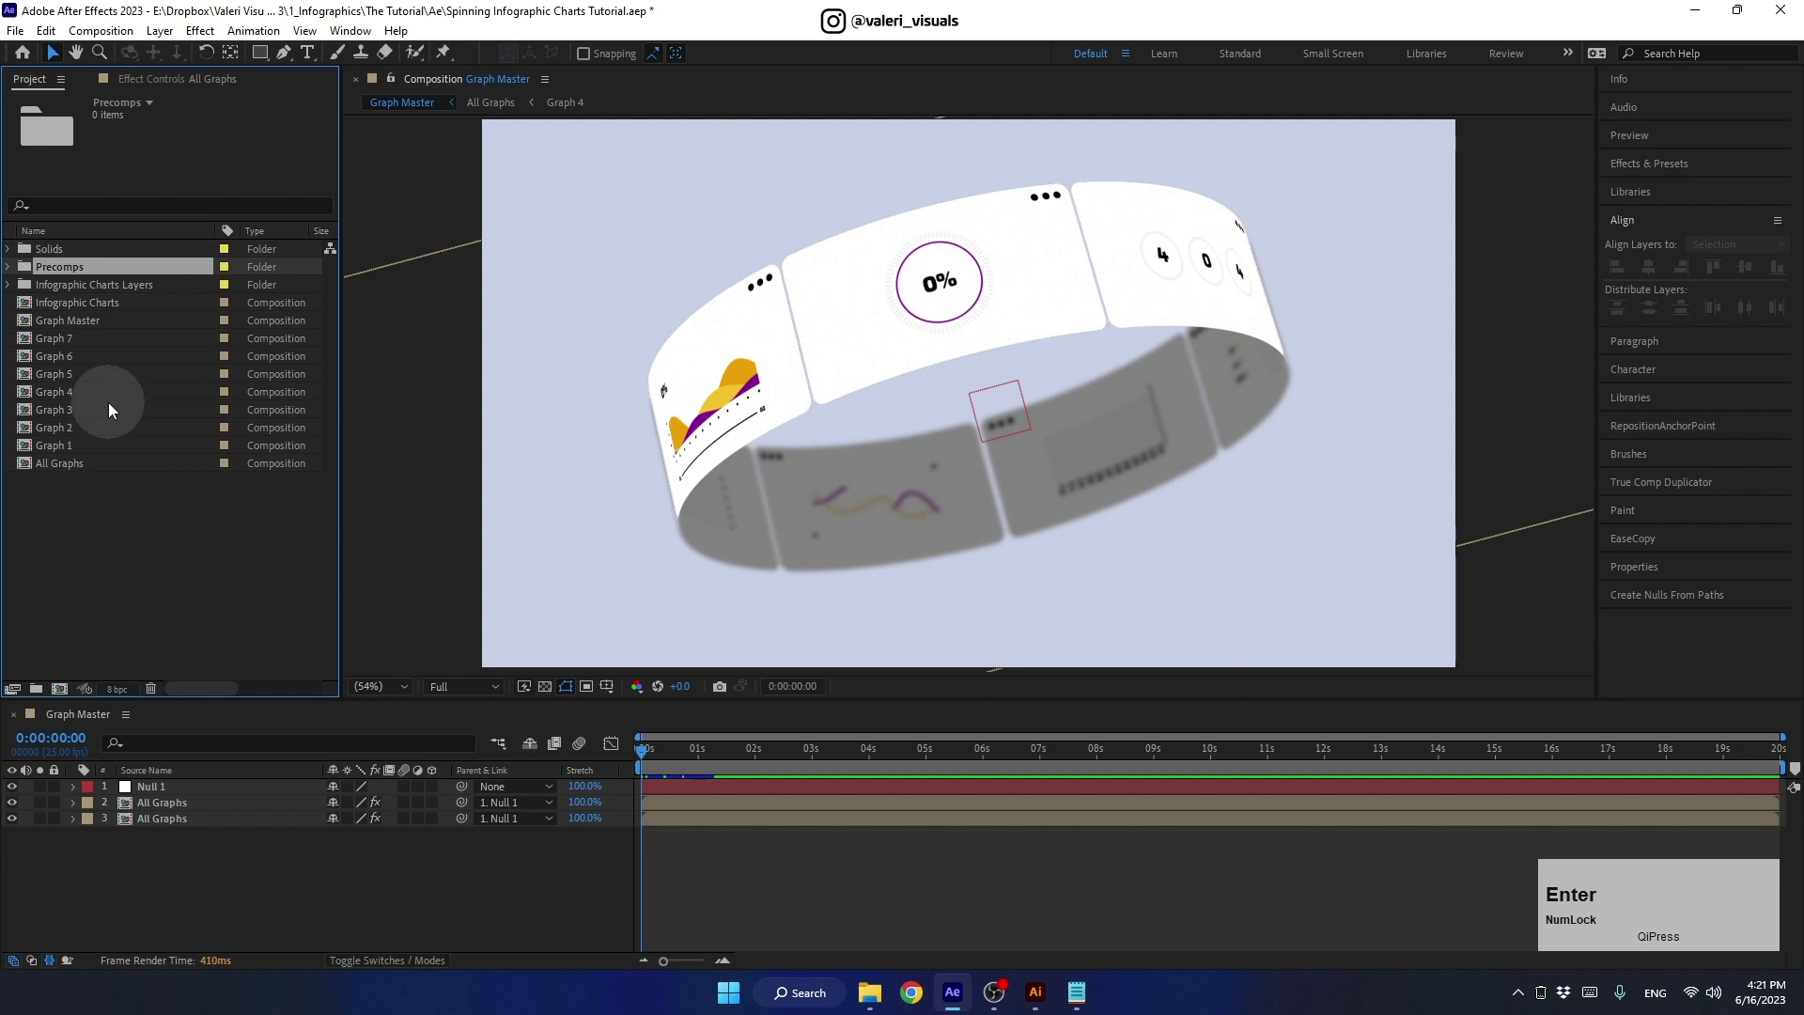
- Move all the Graph compositions into the Precomps folder and save the project
{"action": "left_click", "coordinate": [65, 307]}
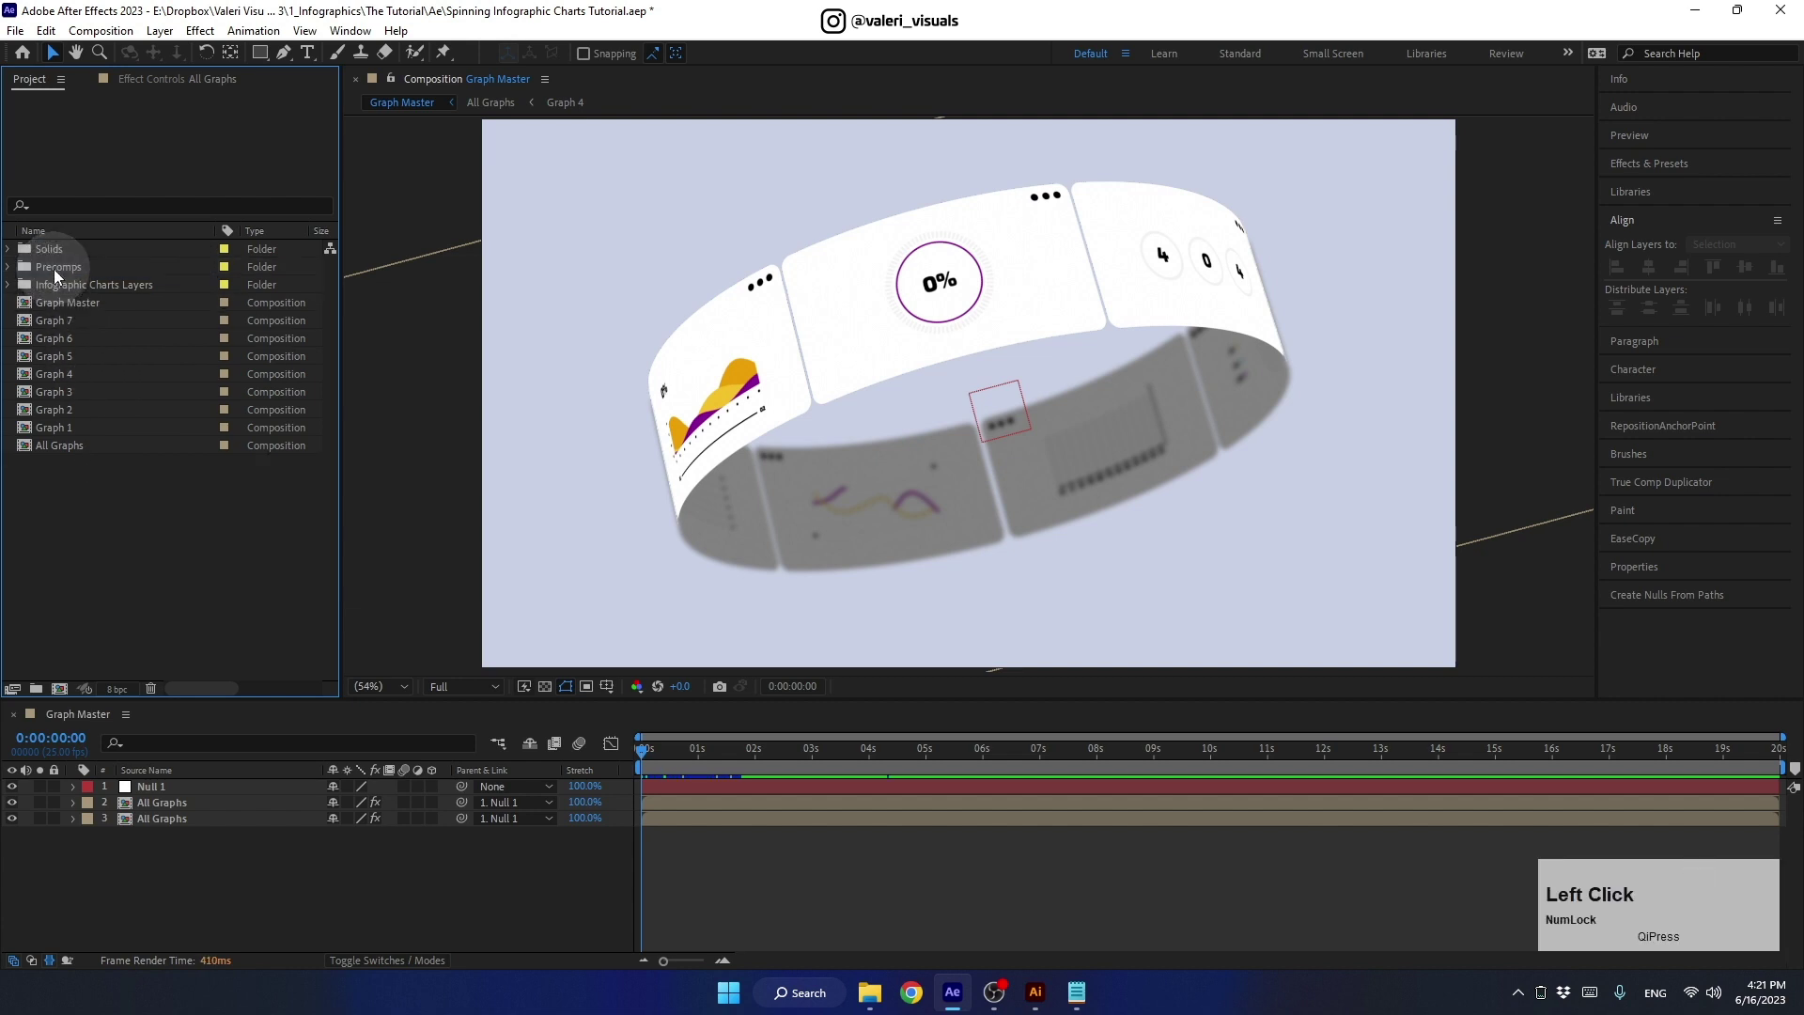
{"action": "left_click", "coordinate": [68, 455]}
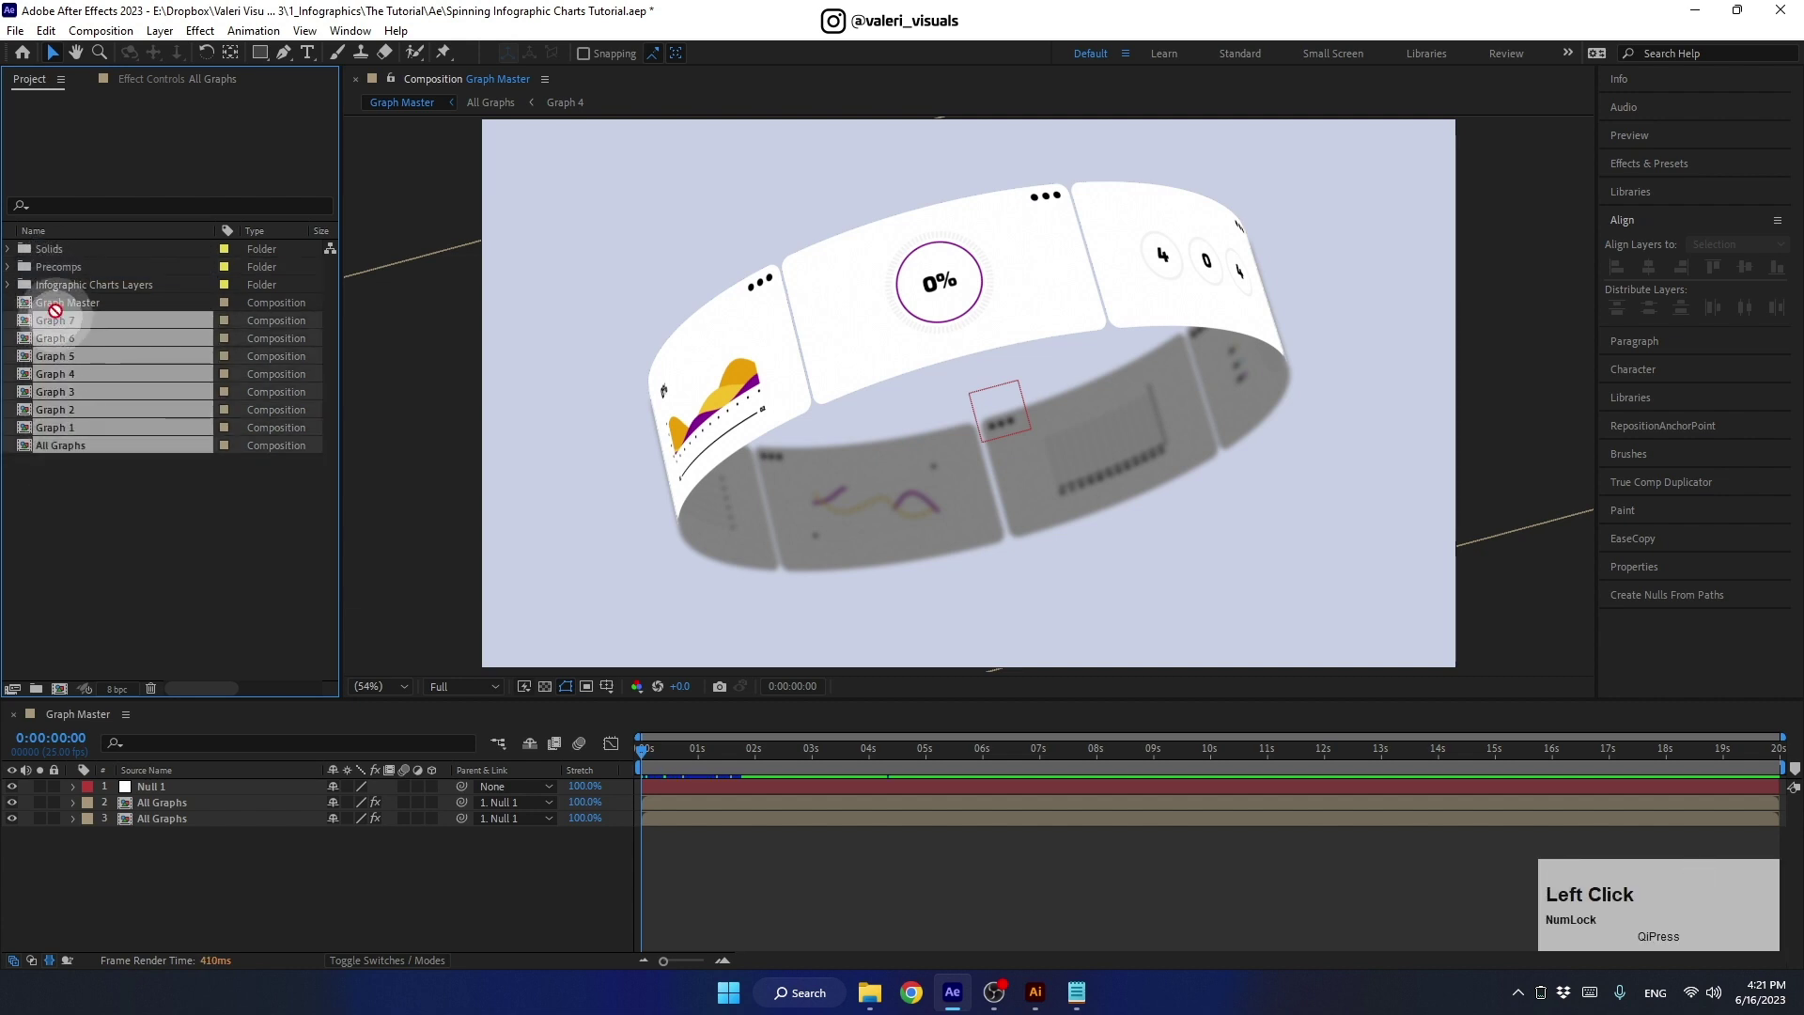
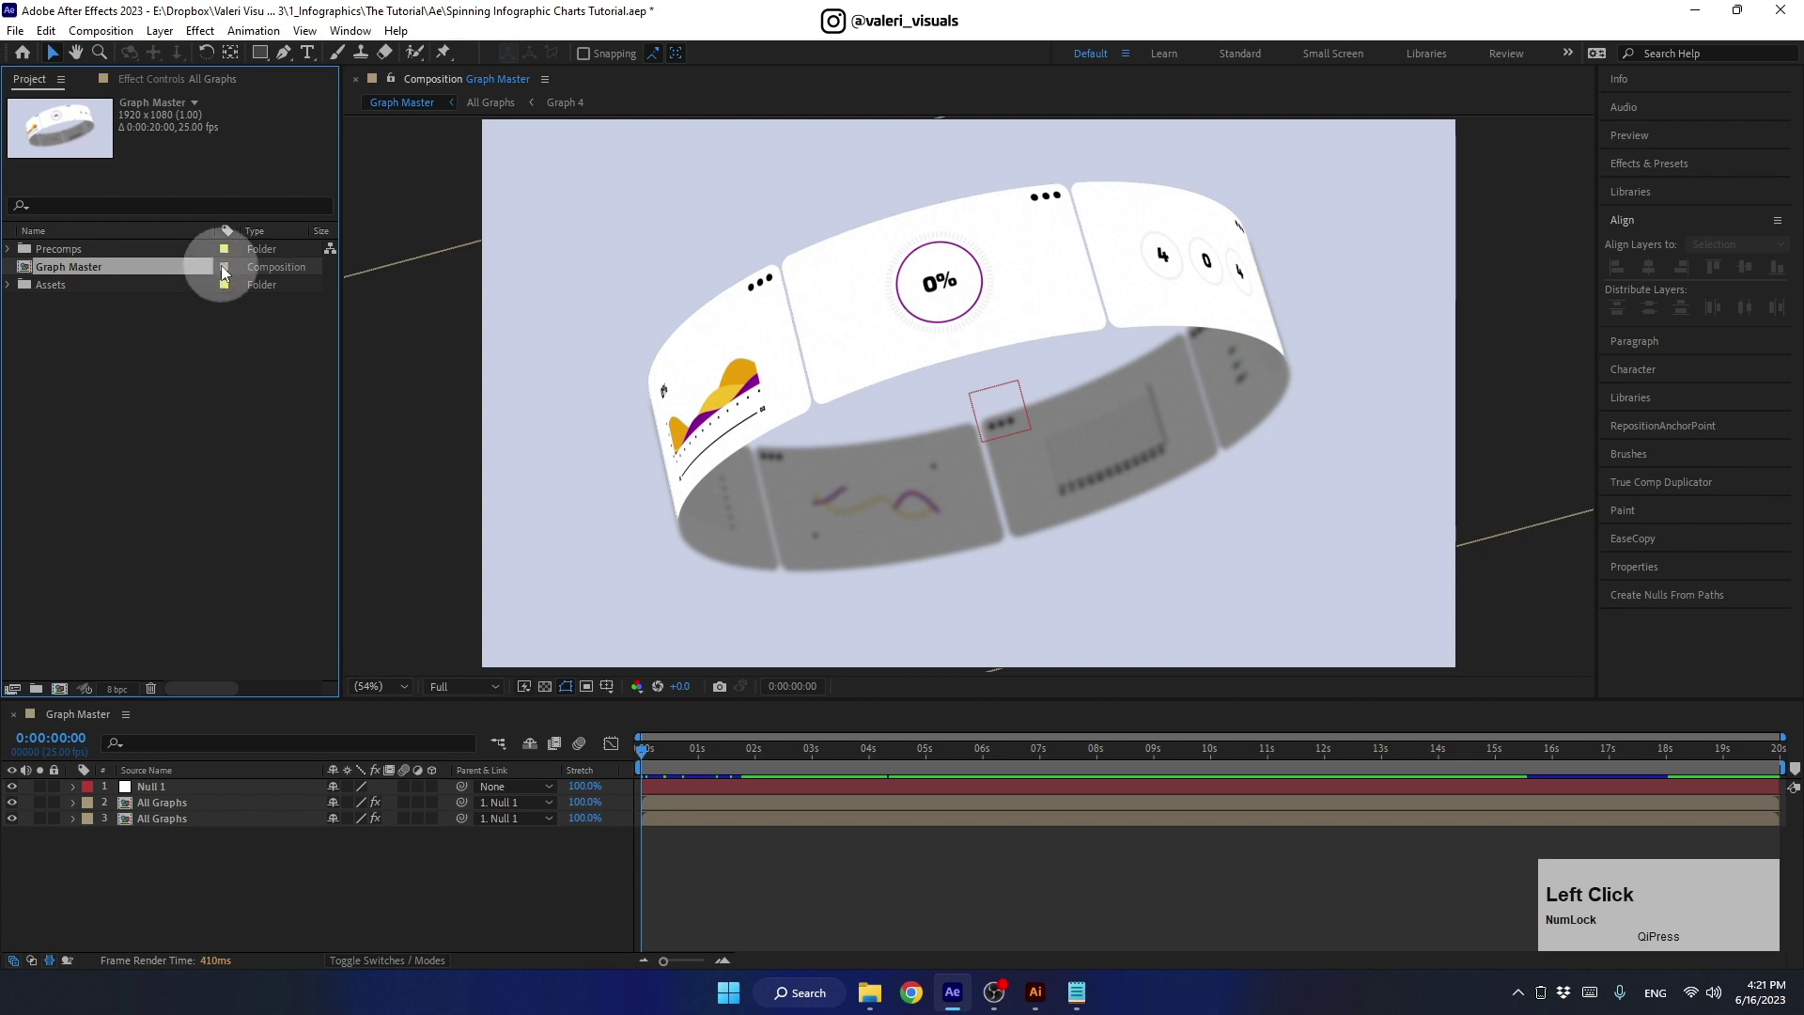
{"action": "left_click", "coordinate": [275, 486]}
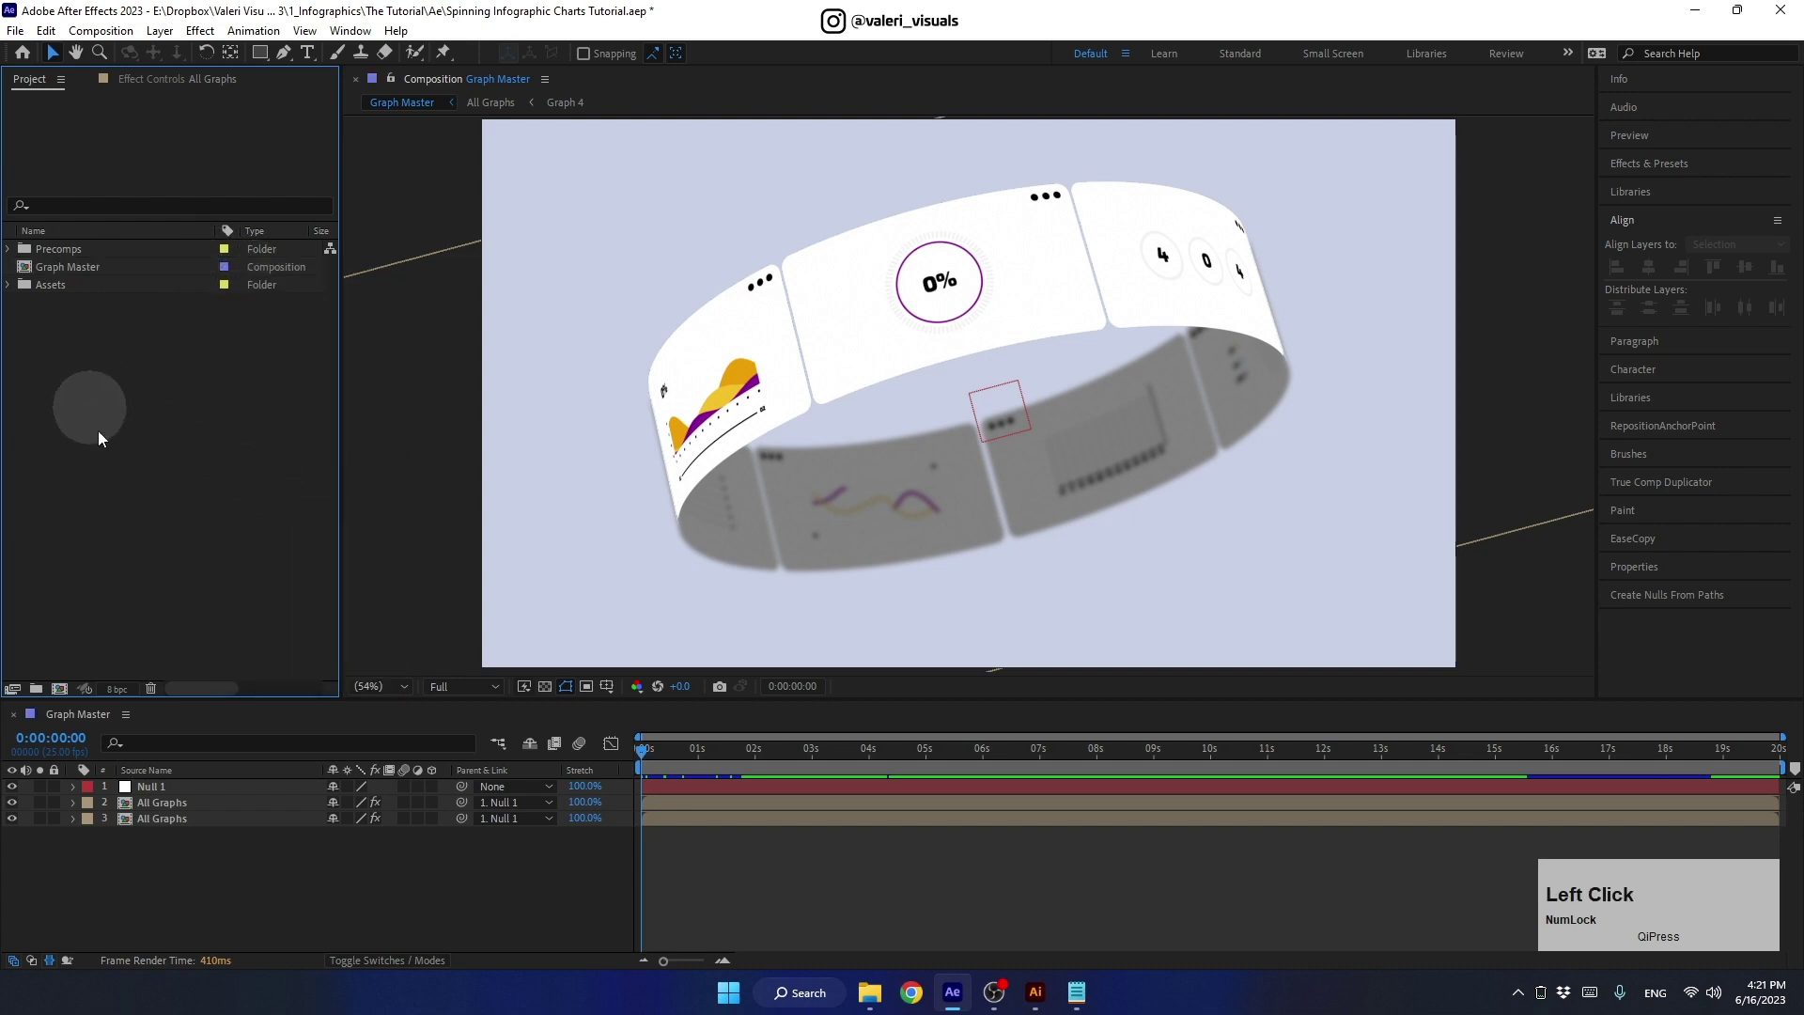
{"action": "key", "text": "ctrl+s"}
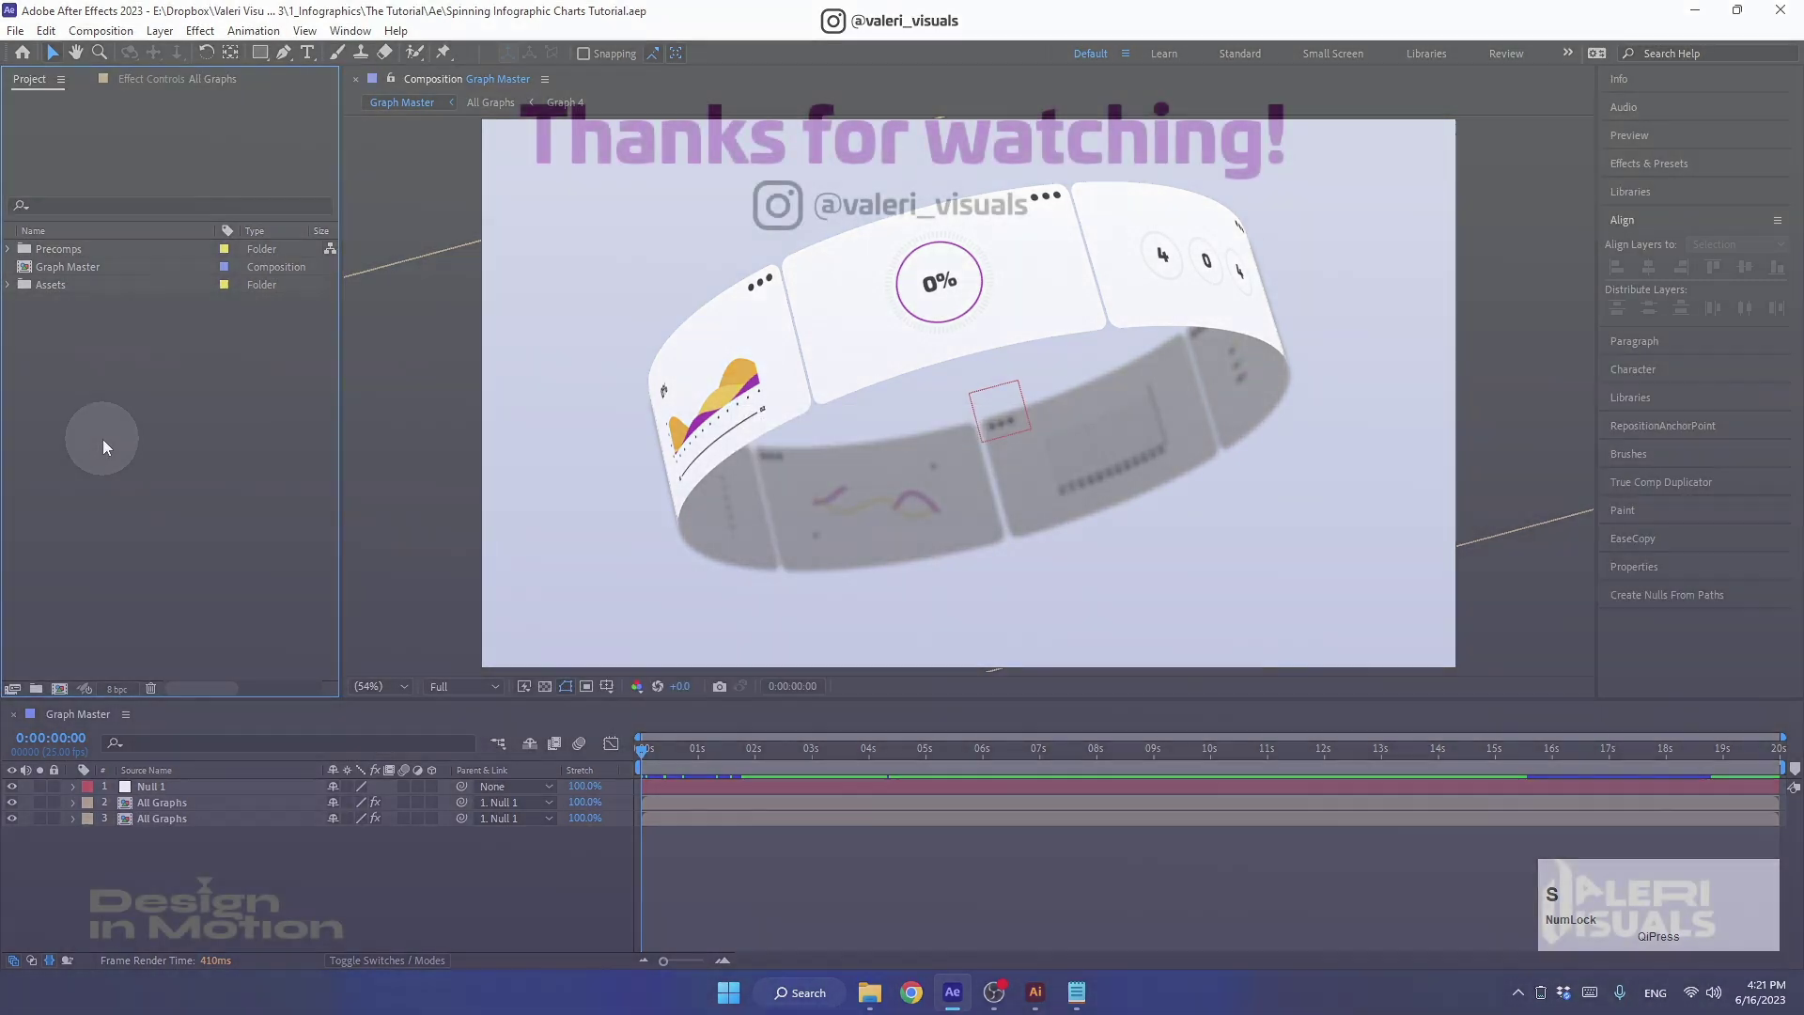